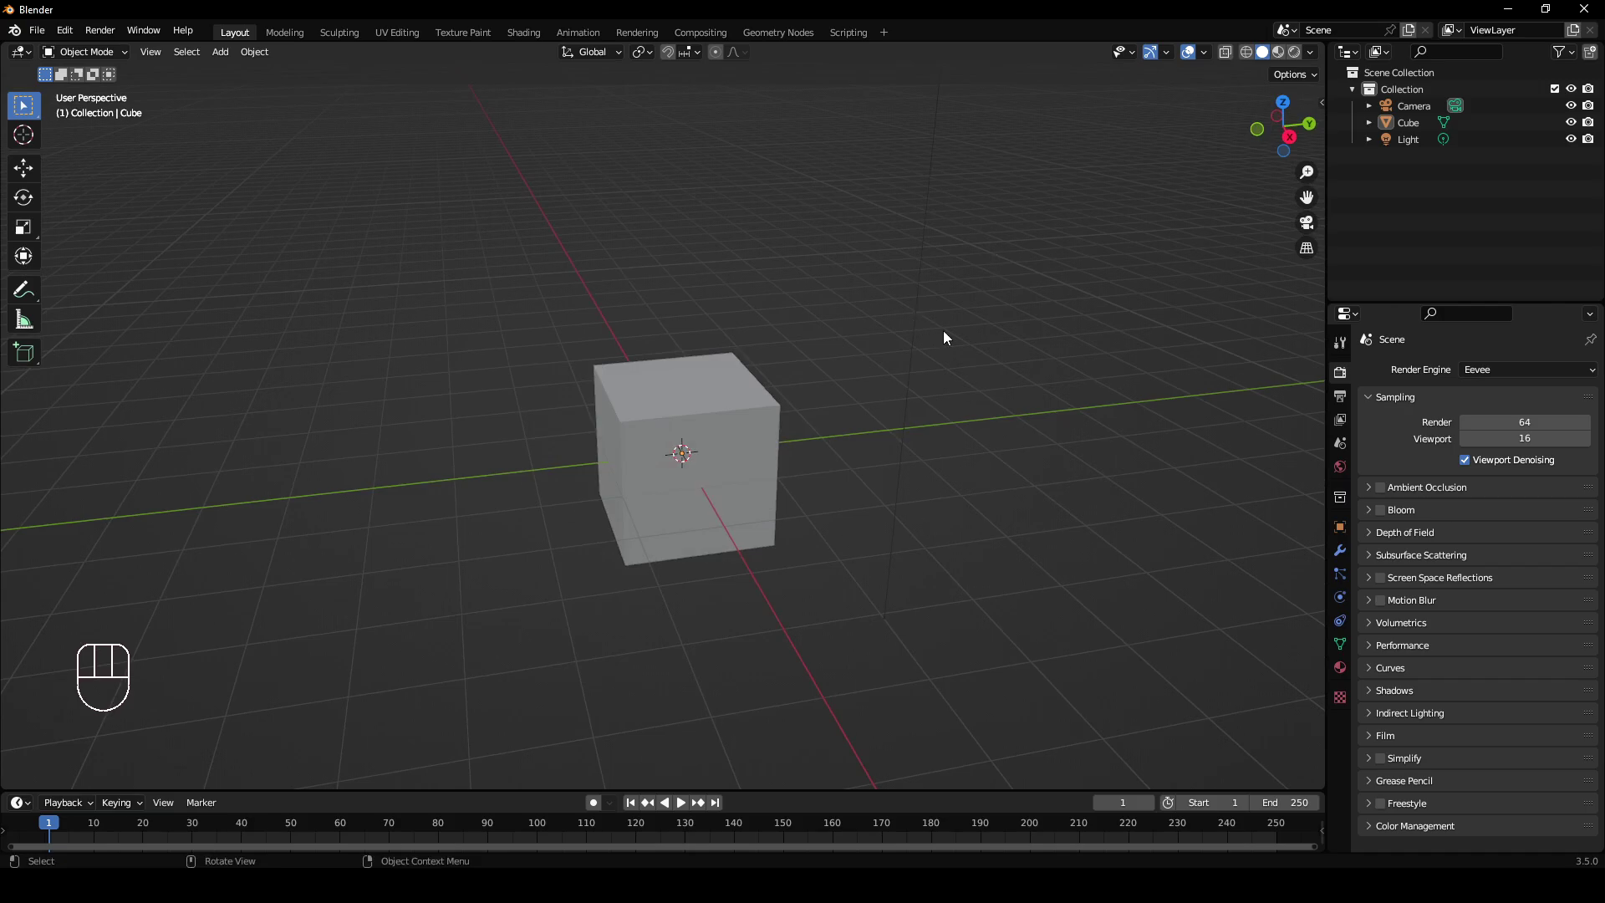
# Select the default cube in the viewport to work on its material.
pyautogui.moveTo(814, 401); pyautogui.dragTo(837, 395)
pyautogui.moveTo(870, 404); pyautogui.dragTo(675, 366)
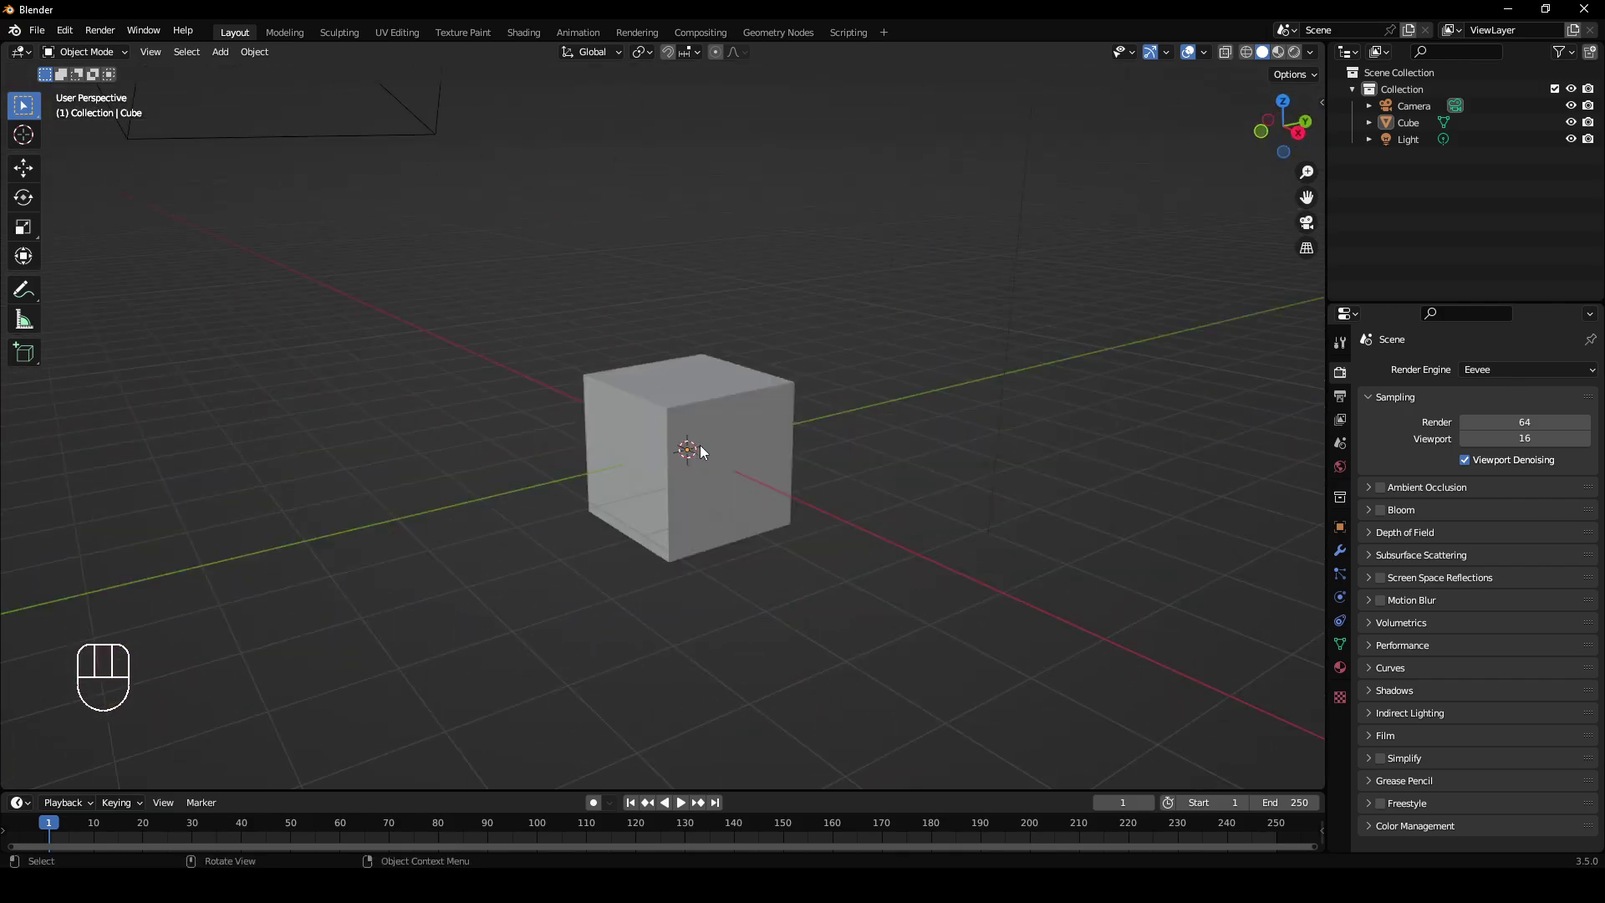
pyautogui.click(742, 406)
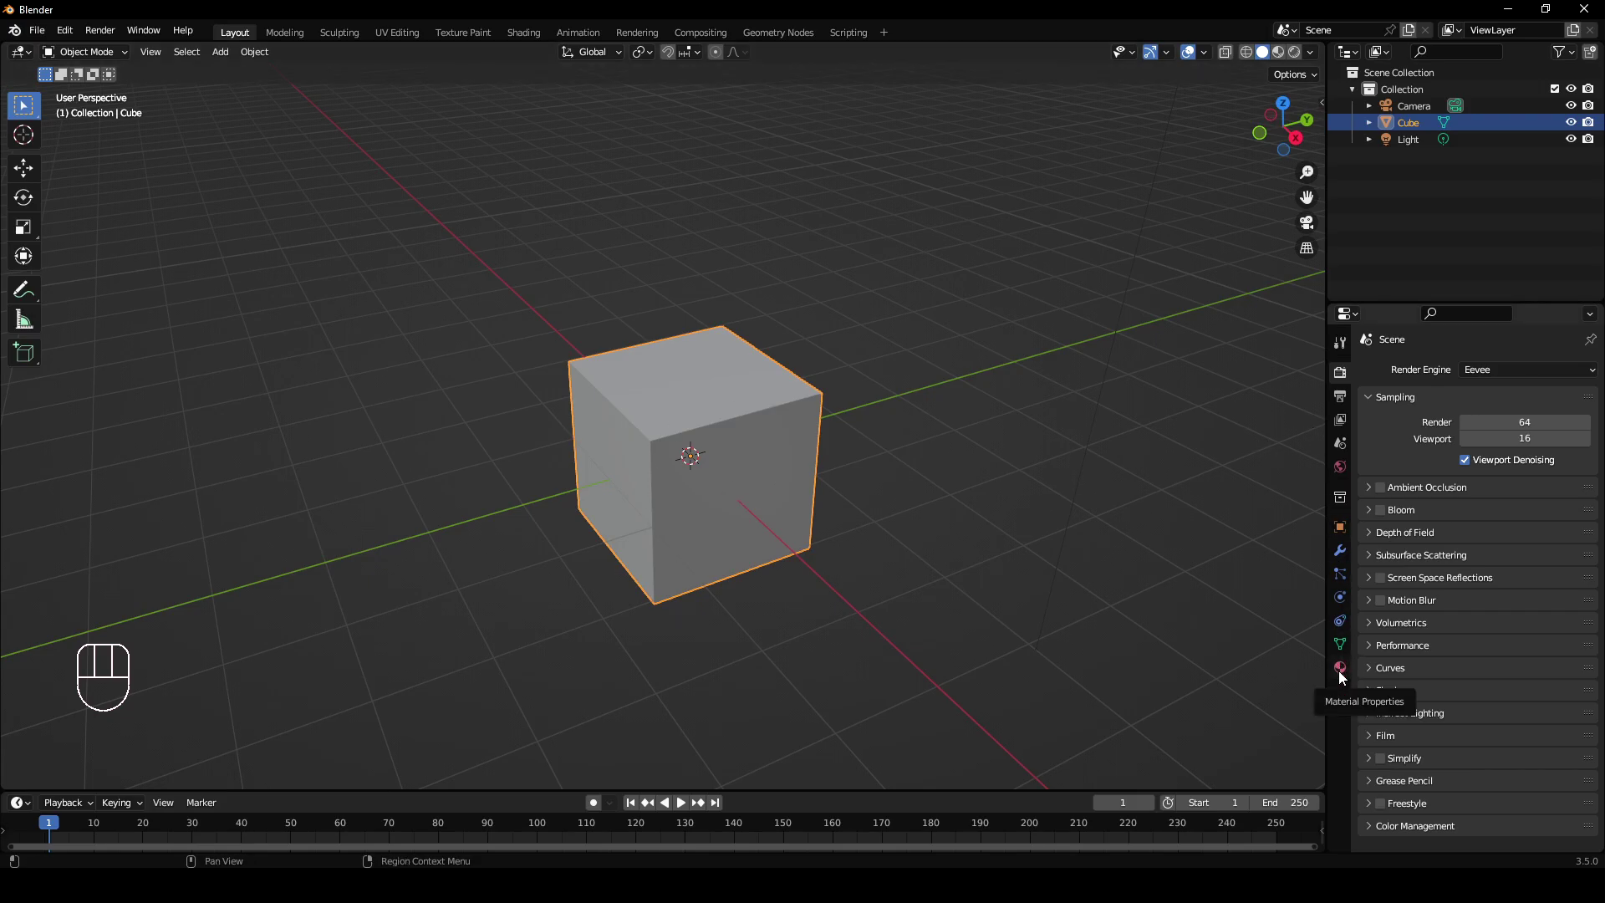
# Set the cube material's Base Color to a bright magenta hue in the colour wheel.
pyautogui.moveTo(1149, 421); pyautogui.dragTo(1381, 491)
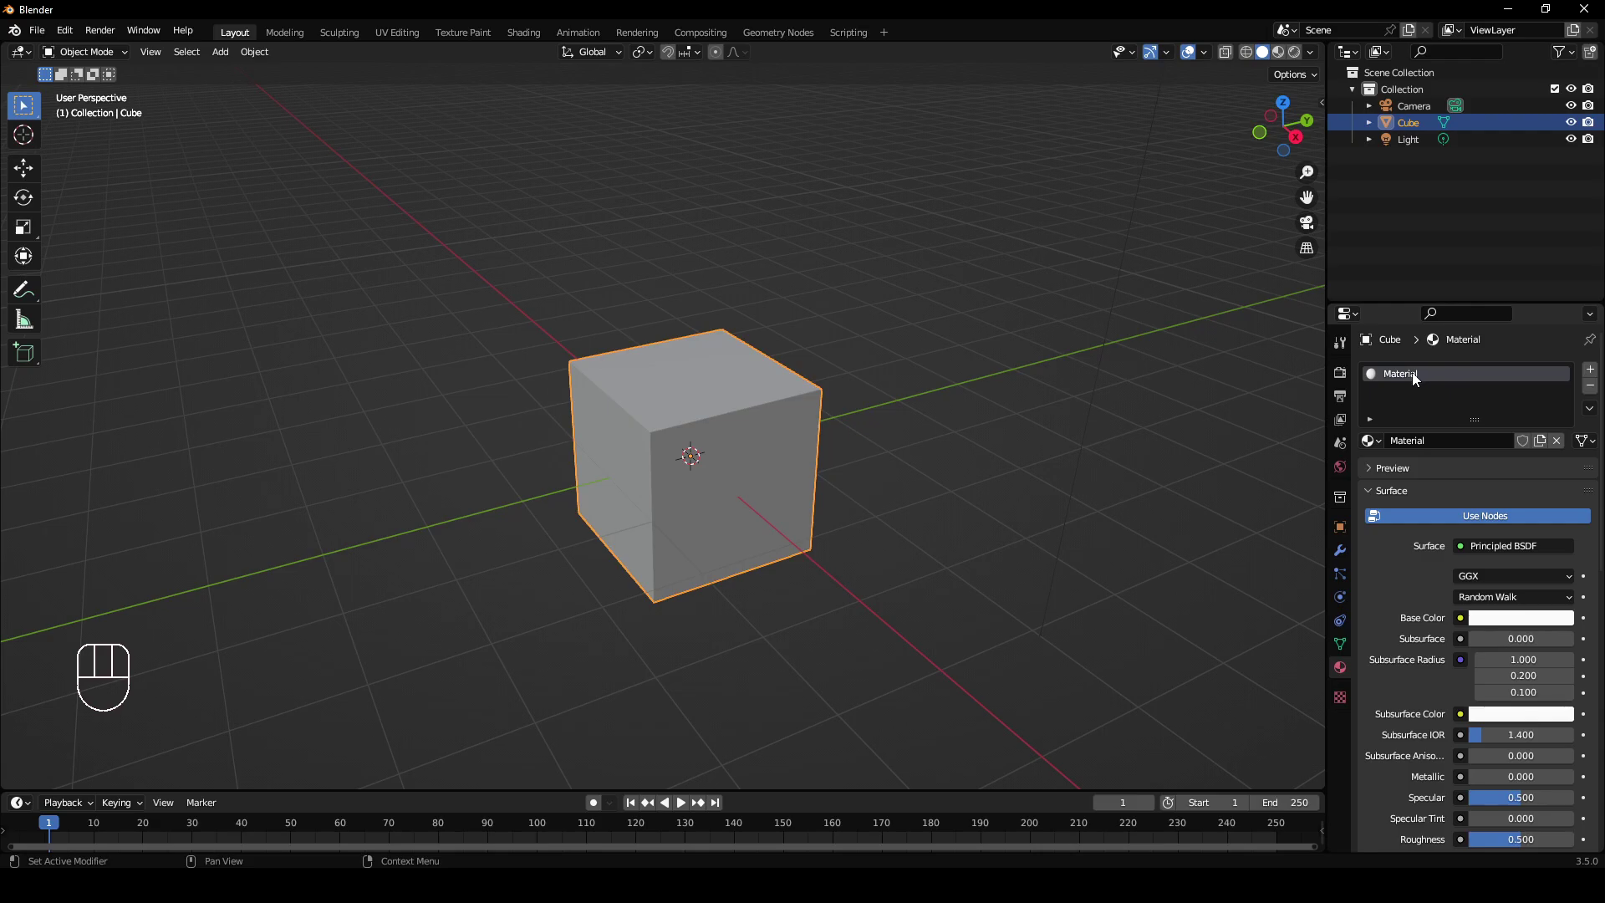
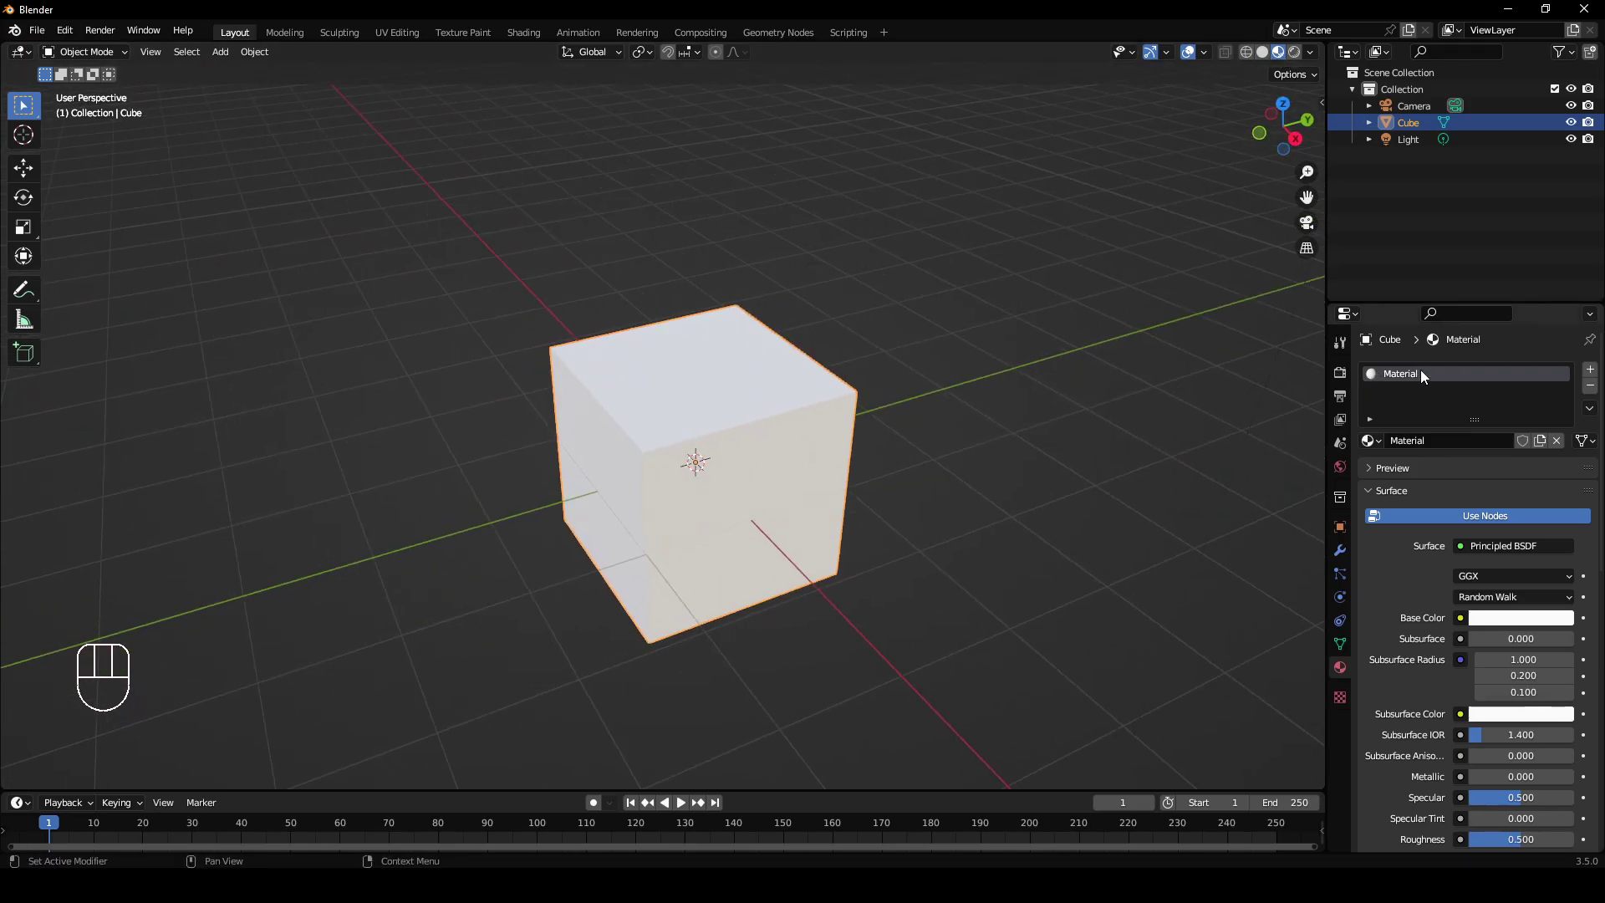
pyautogui.middleClick(1143, 525)
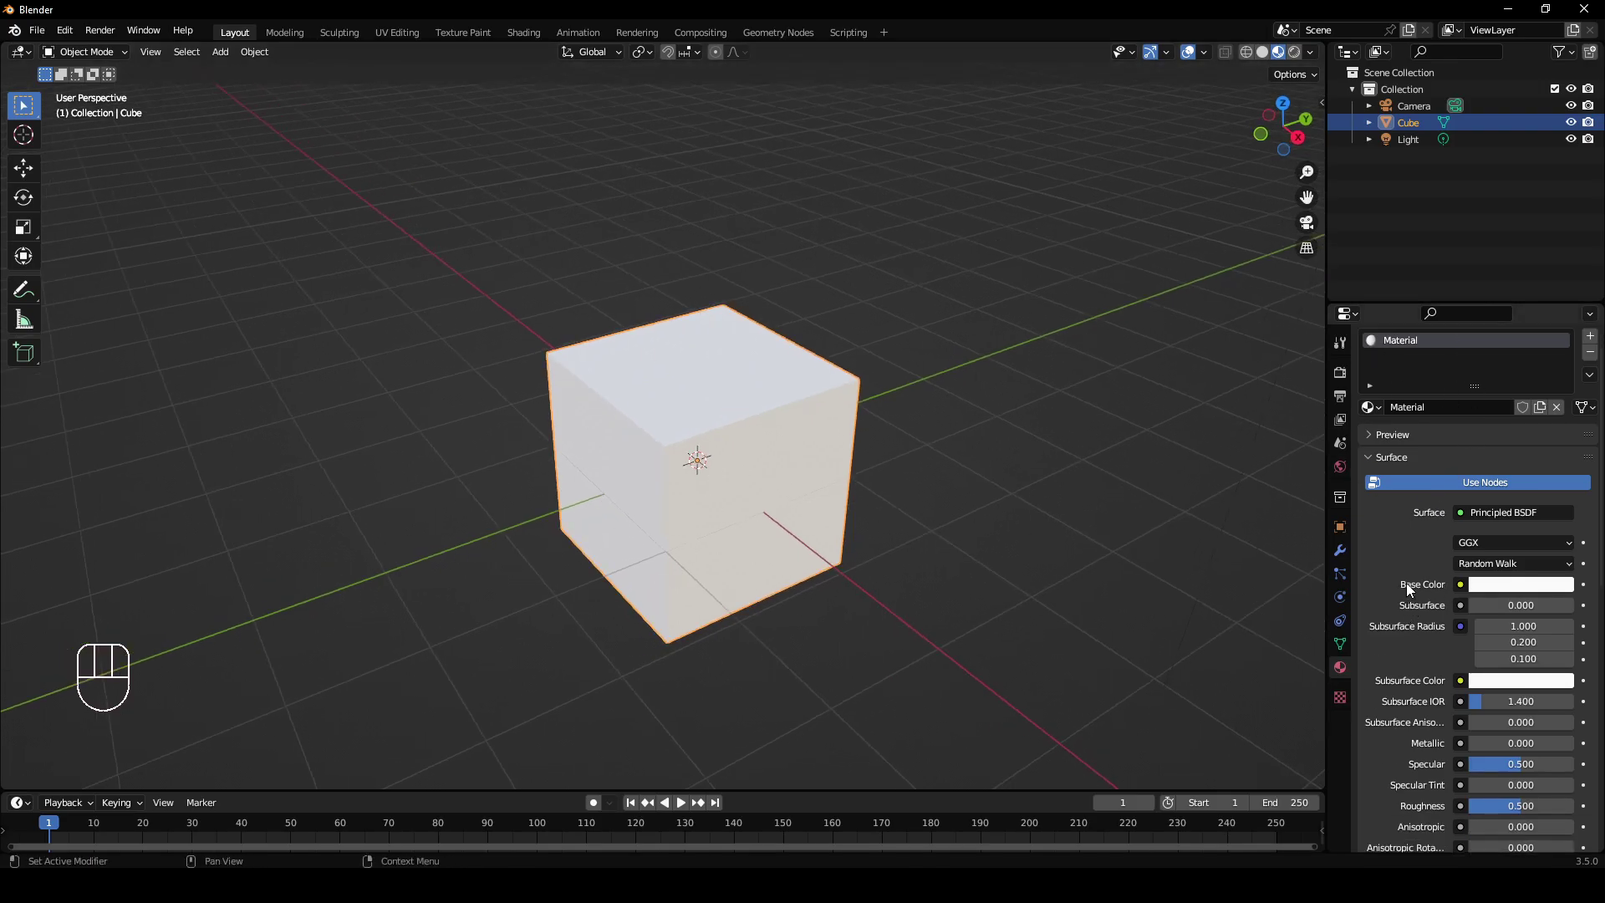
pyautogui.middleClick(996, 578)
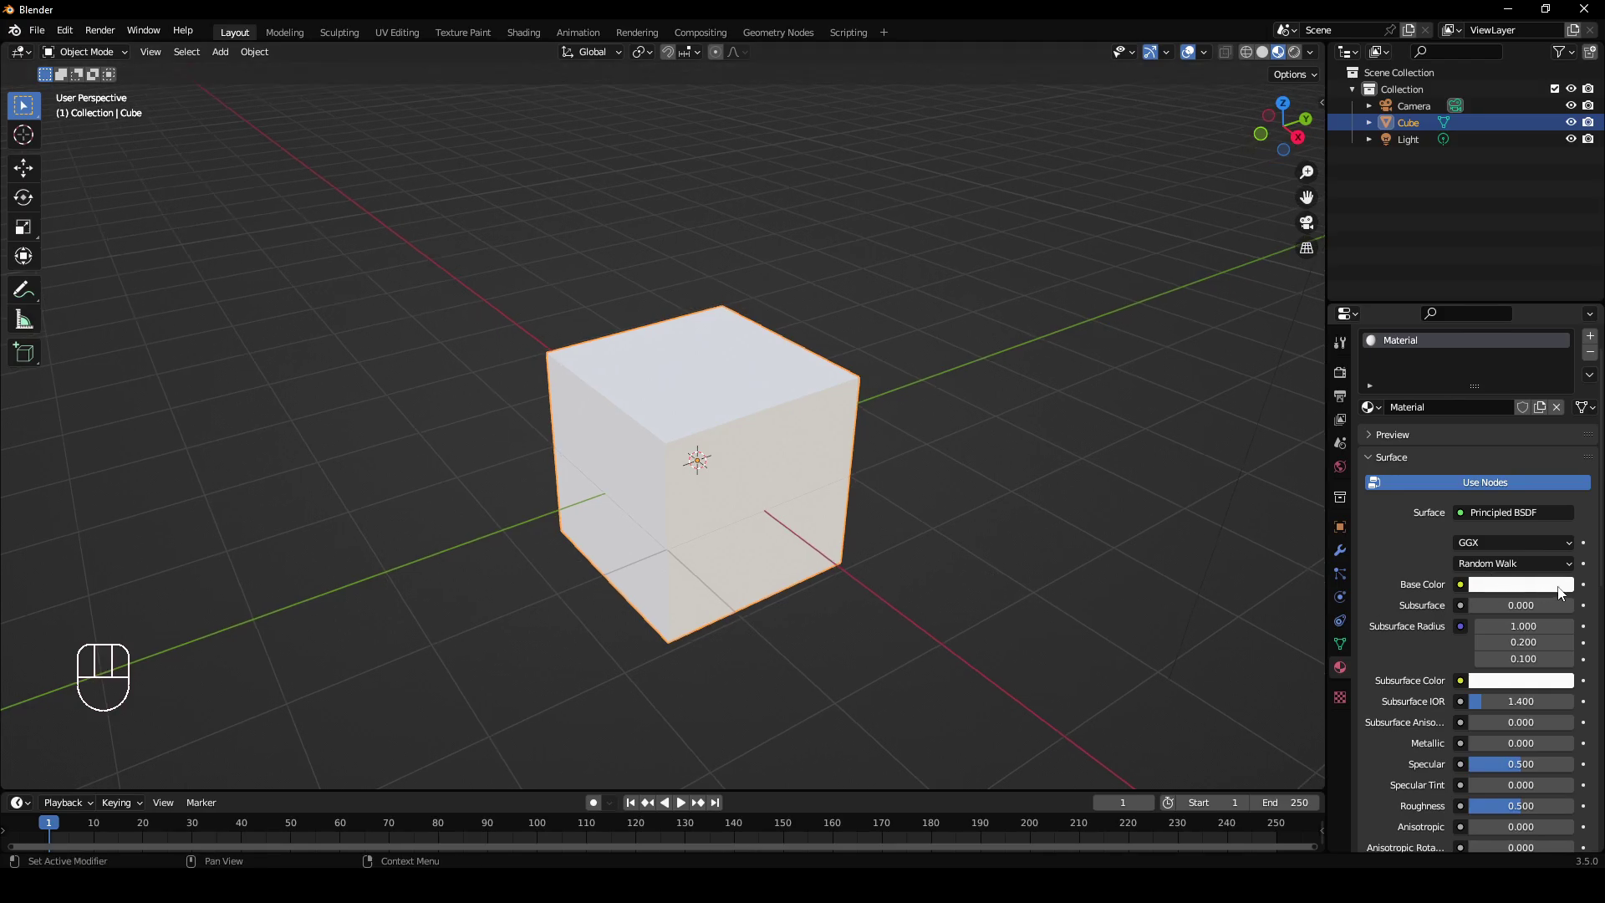
pyautogui.click(1533, 596)
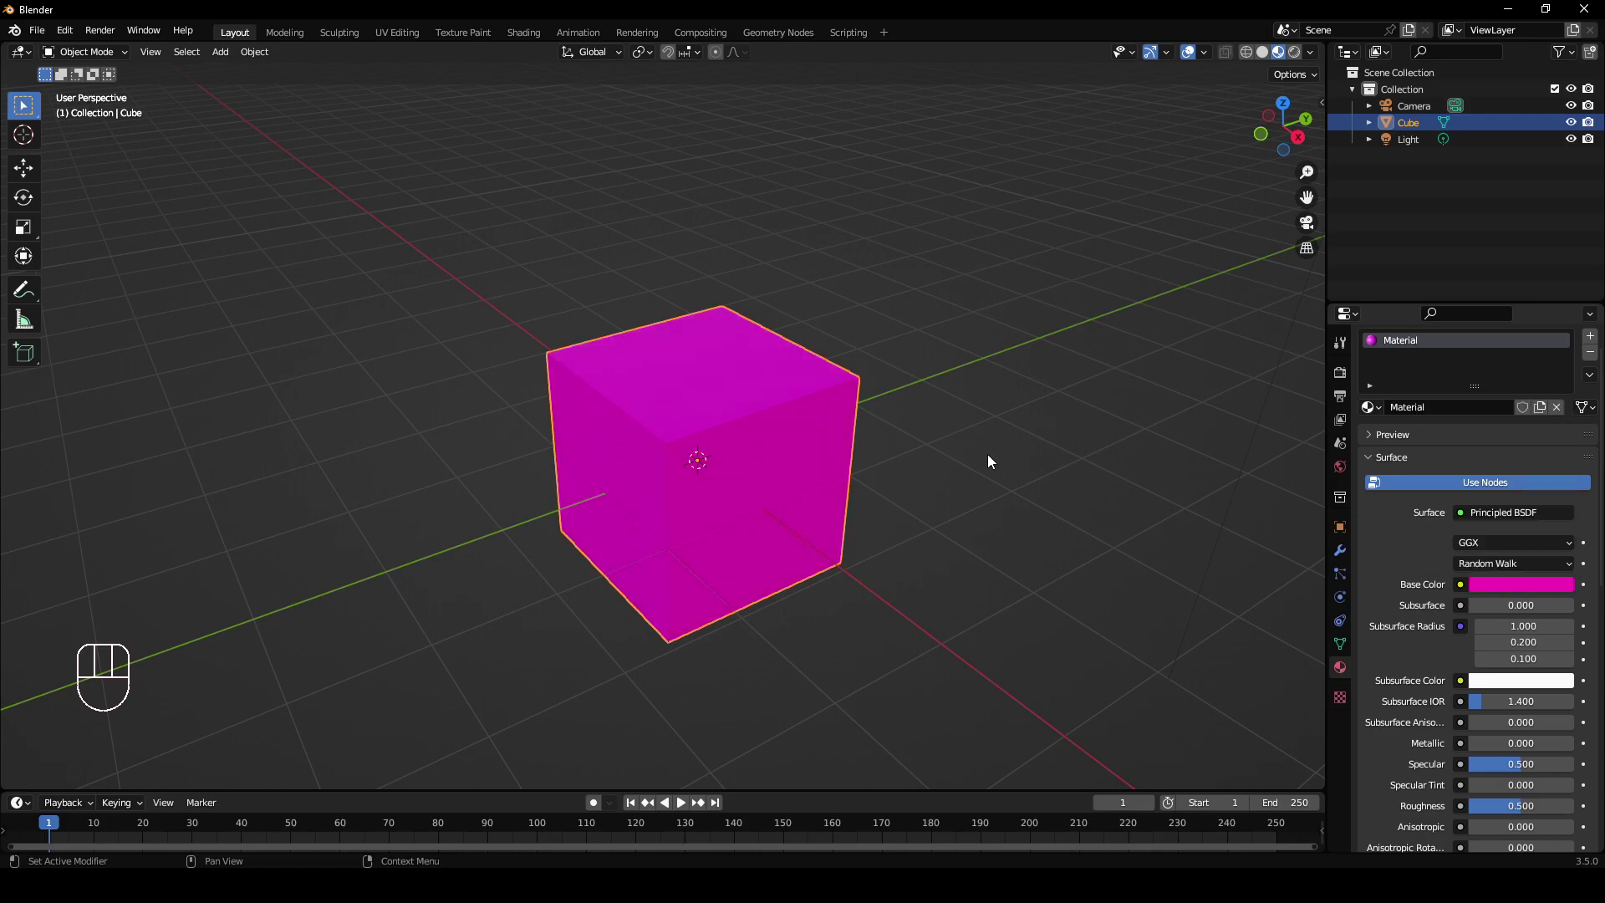
pyautogui.moveTo(827, 460); pyautogui.dragTo(898, 422)
pyautogui.moveTo(790, 452); pyautogui.dragTo(777, 478)
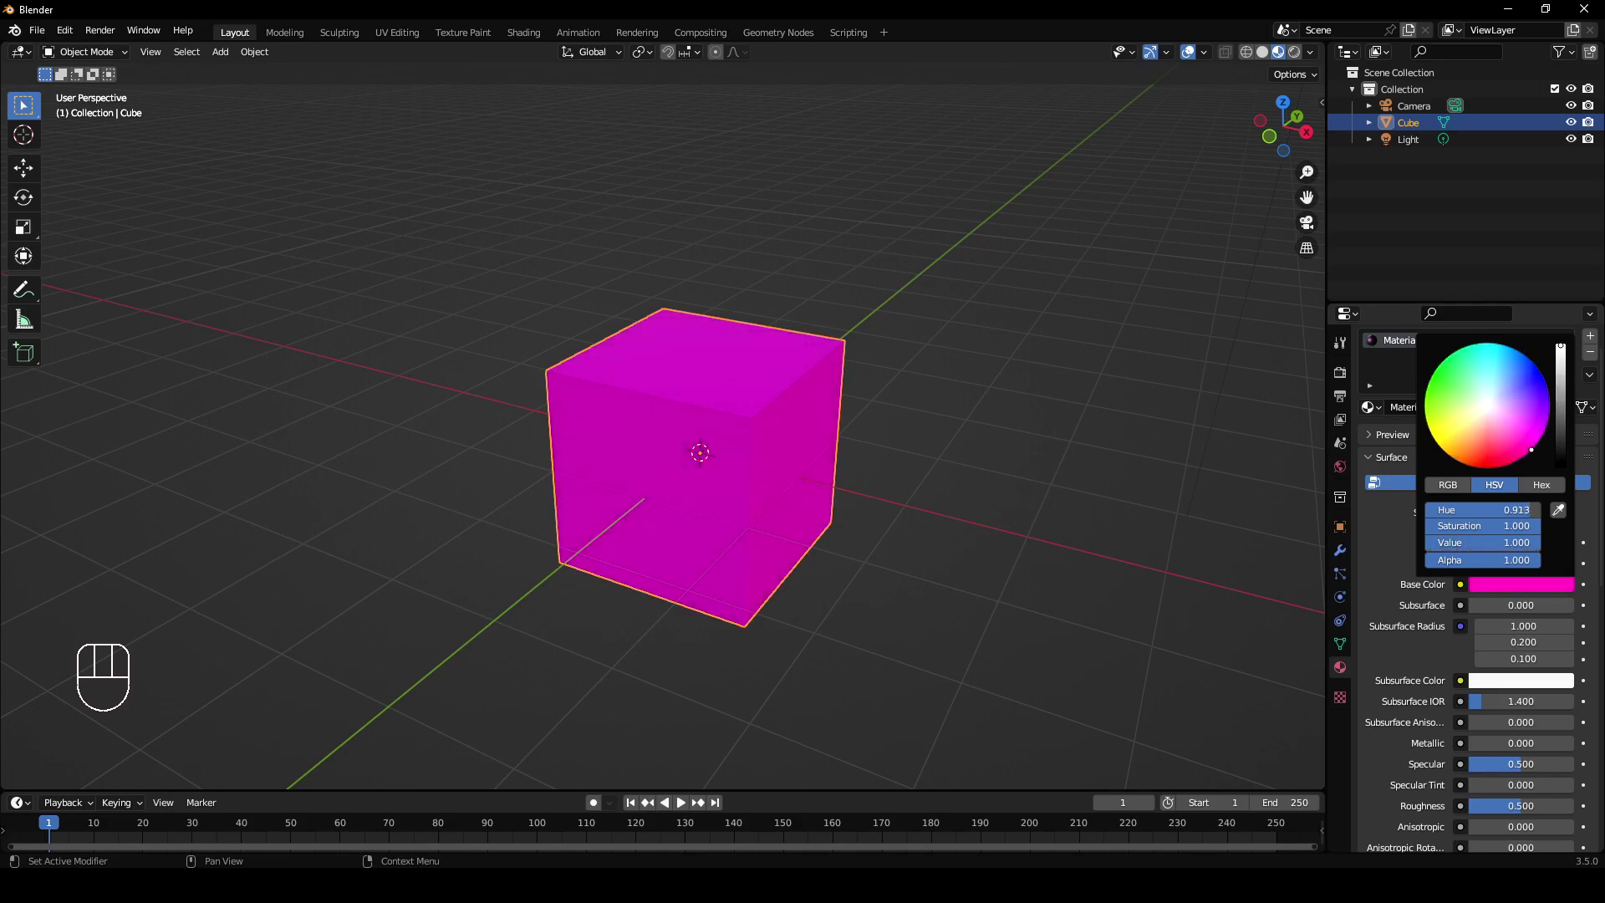
# Create Material.001 in a new slot on the cube and make its Base Color bright green.
pyautogui.middleClick(795, 517)
pyautogui.moveTo(974, 479); pyautogui.dragTo(907, 477)
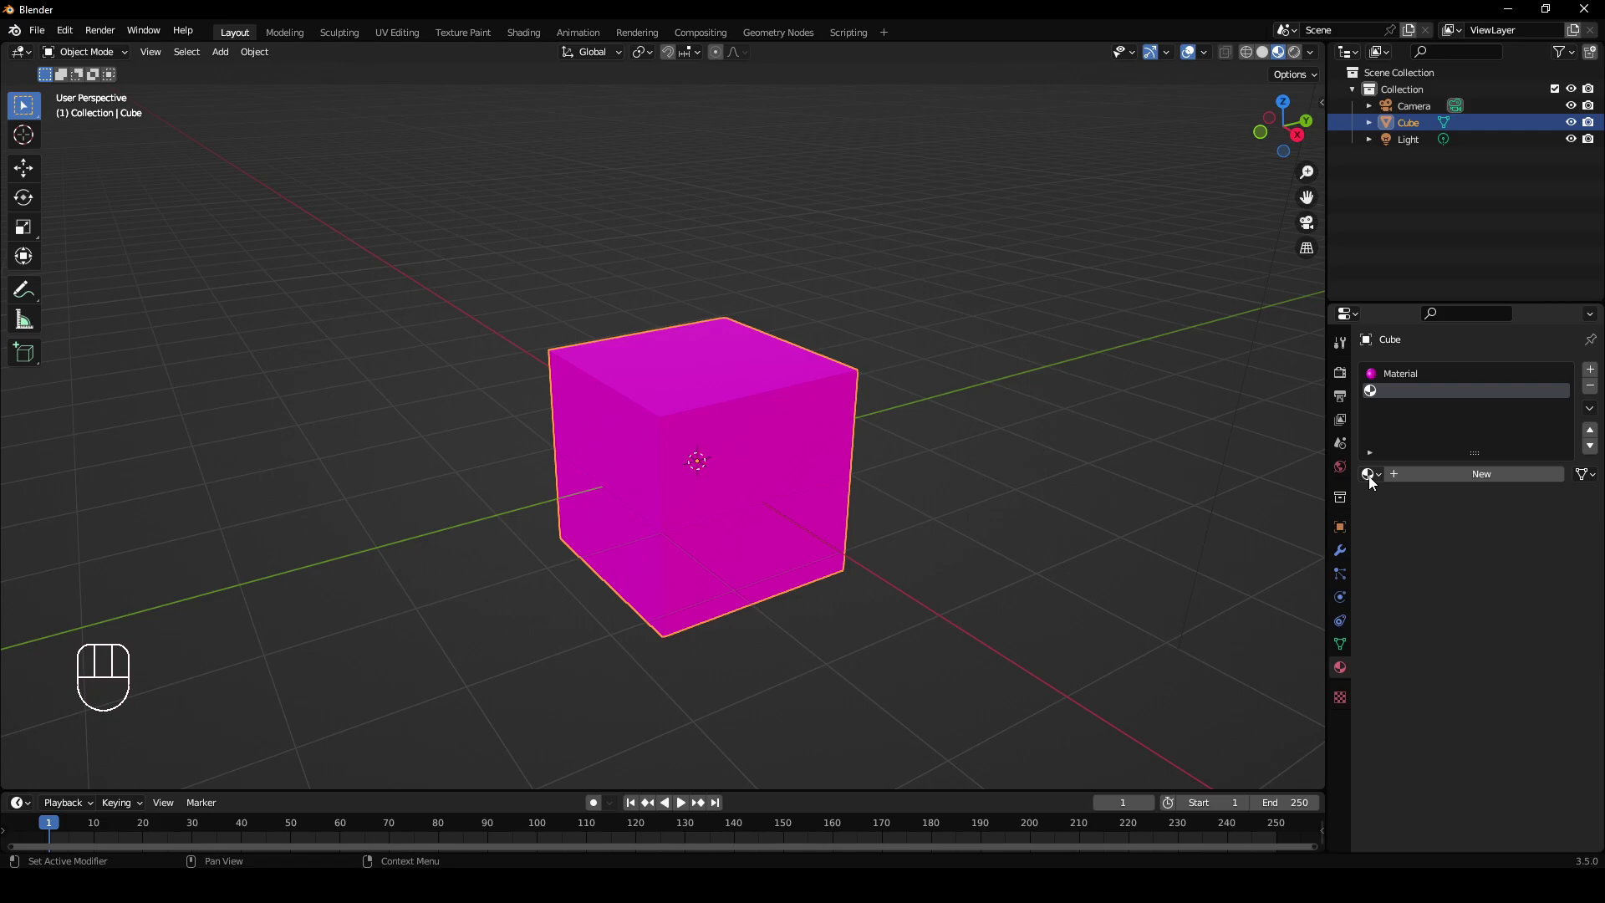
pyautogui.moveTo(1377, 485); pyautogui.dragTo(1474, 481)
pyautogui.click(1474, 481)
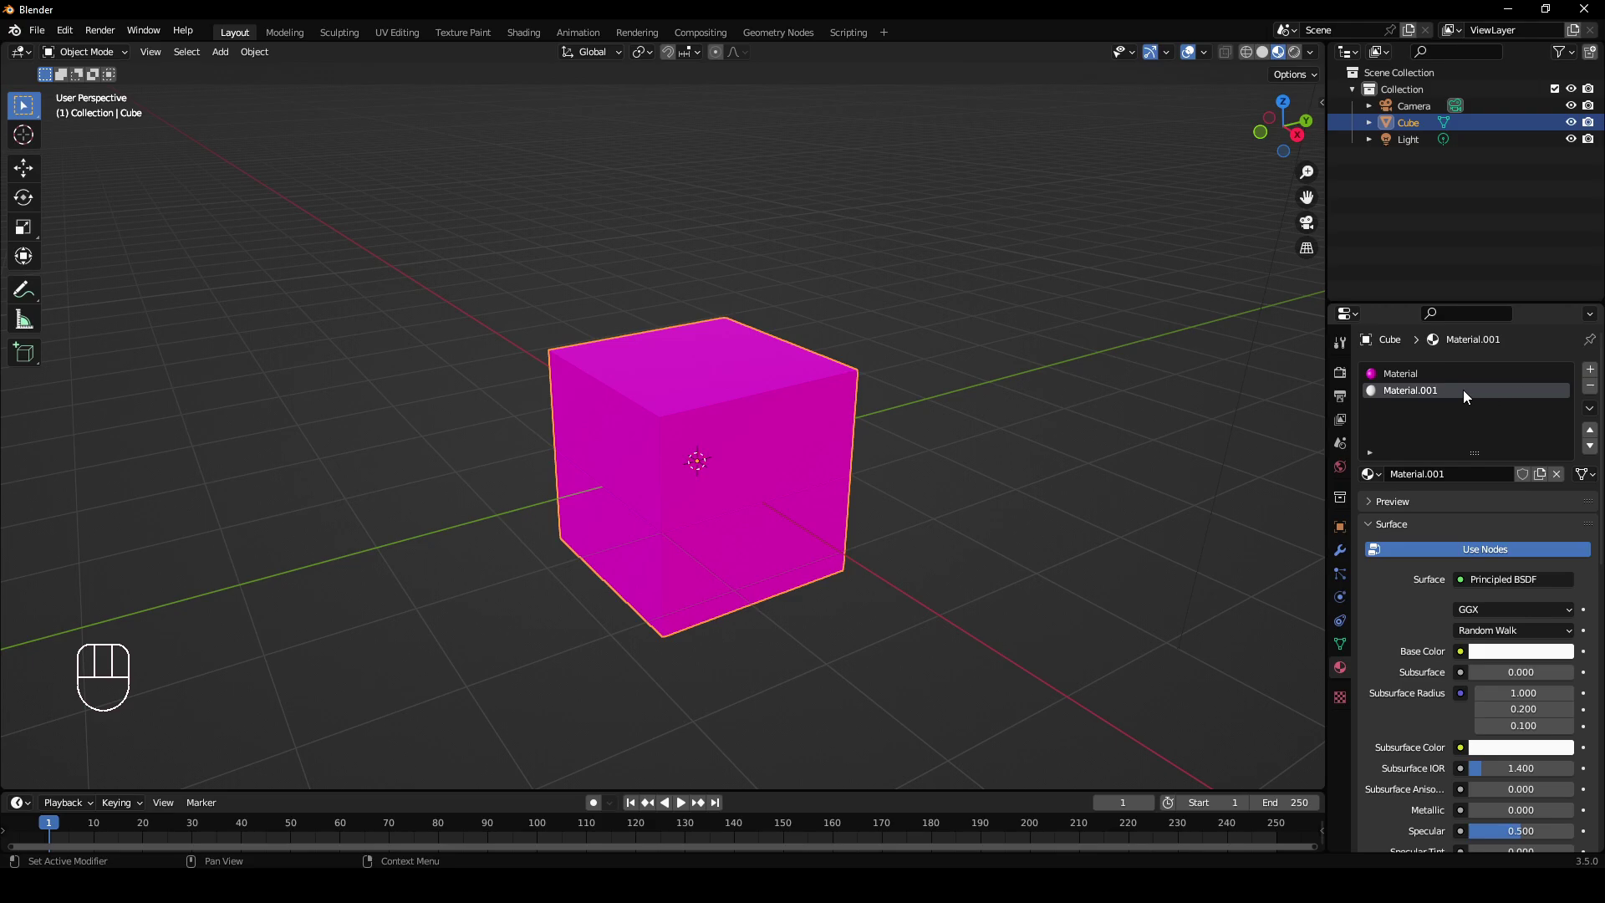
pyautogui.middleClick(1000, 550)
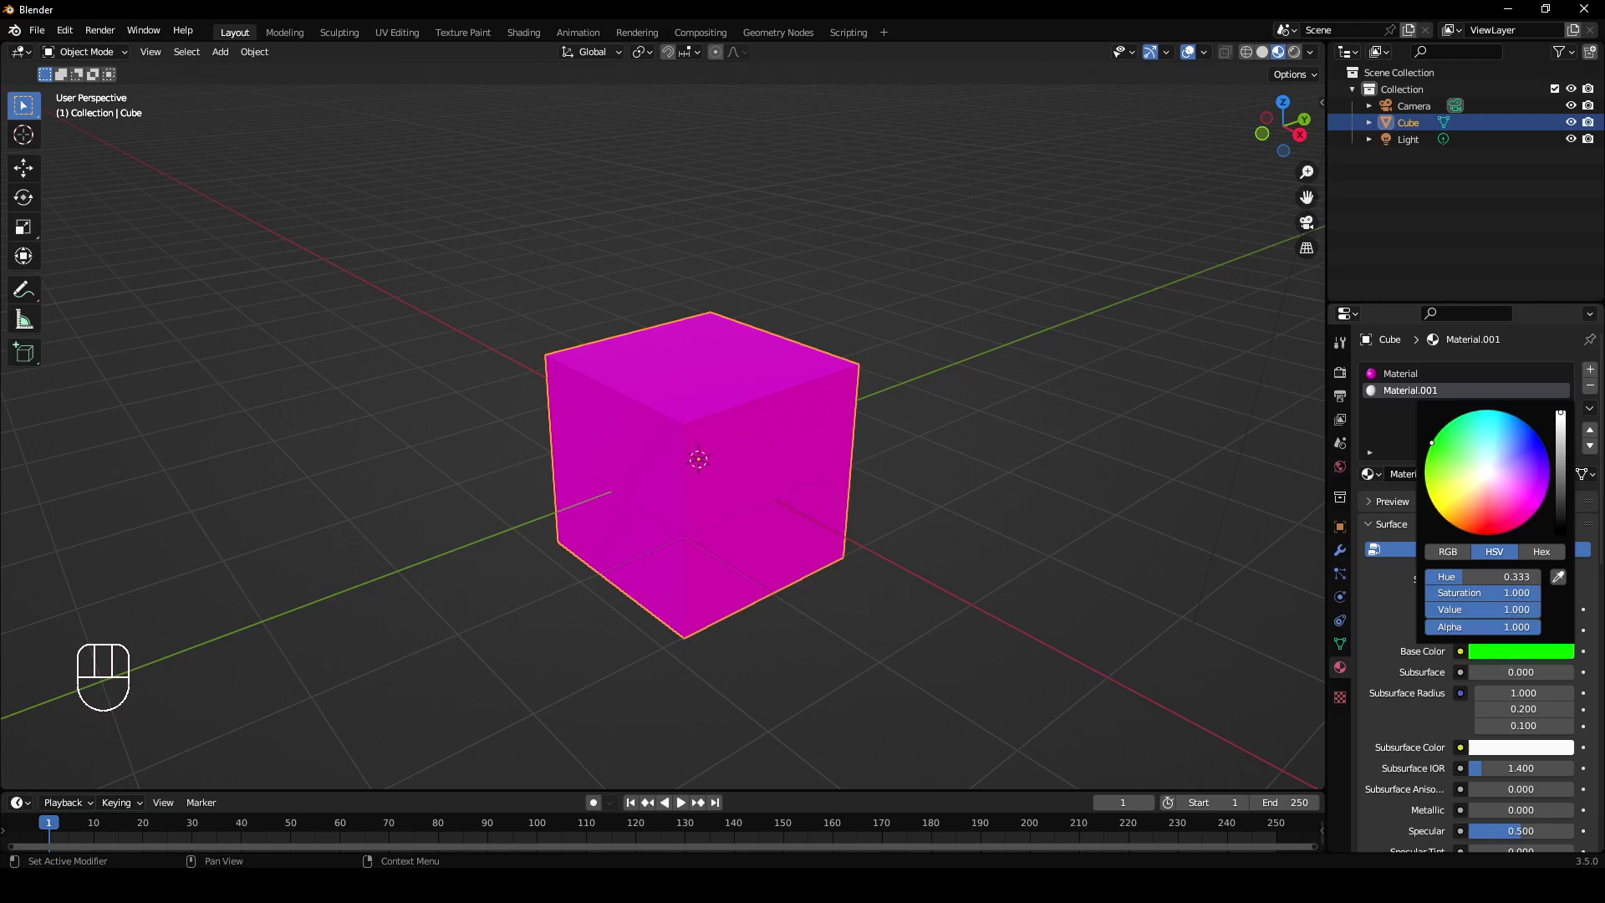
pyautogui.moveTo(1095, 437); pyautogui.dragTo(1258, 435)
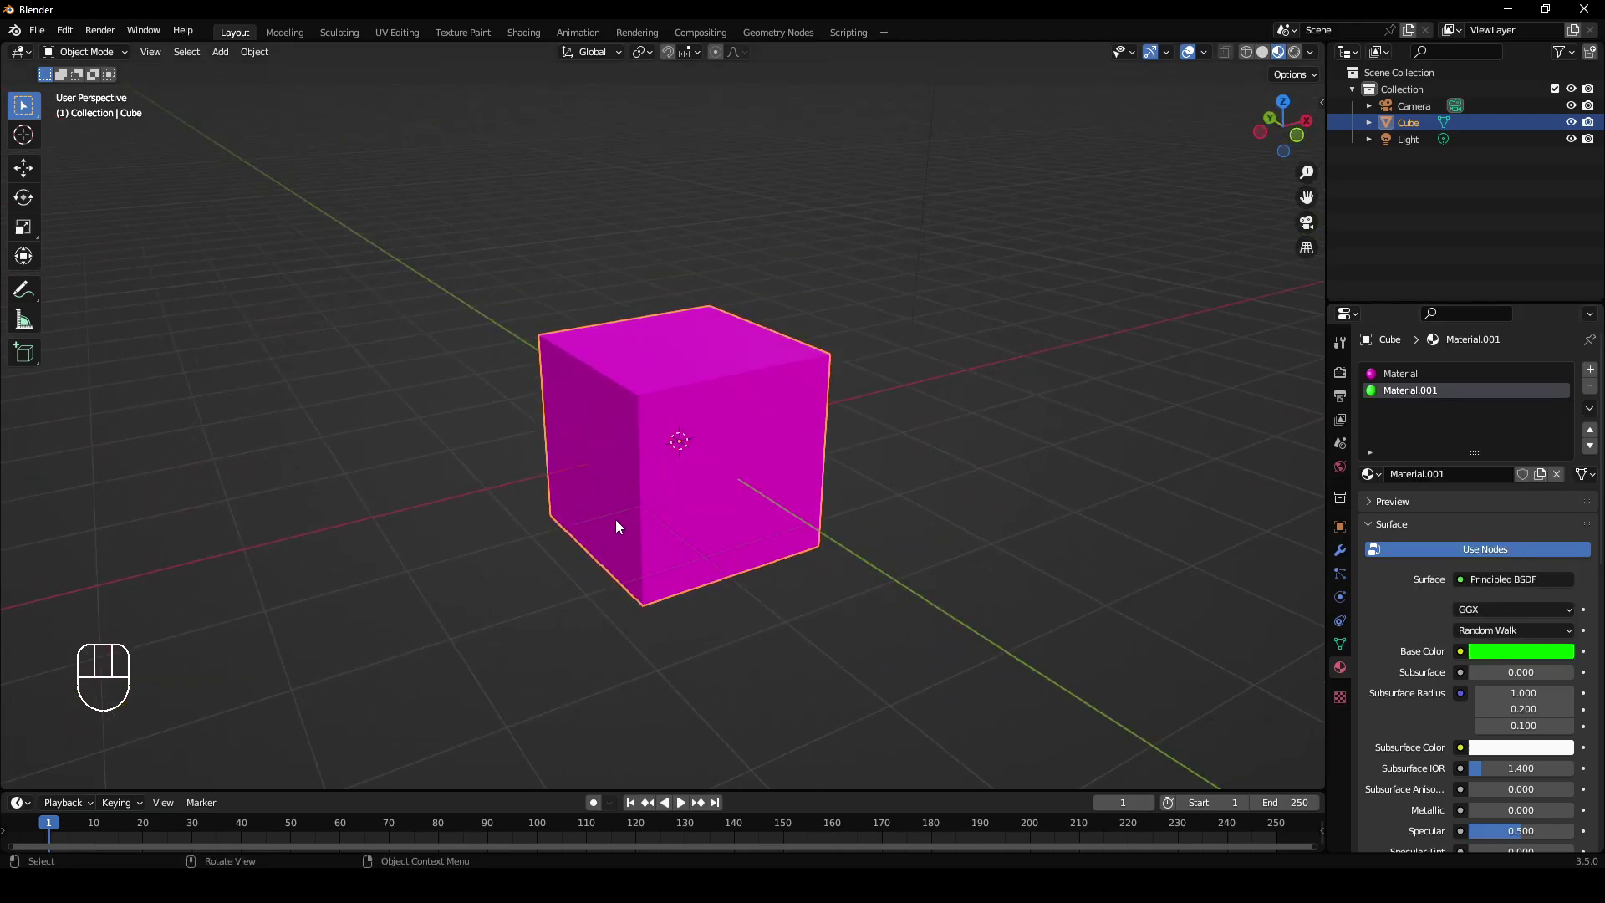
# Switch between the magenta and green material slots while the cube still shows magenta.
pyautogui.moveTo(517, 509); pyautogui.dragTo(354, 318)
pyautogui.moveTo(742, 577); pyautogui.dragTo(702, 571)
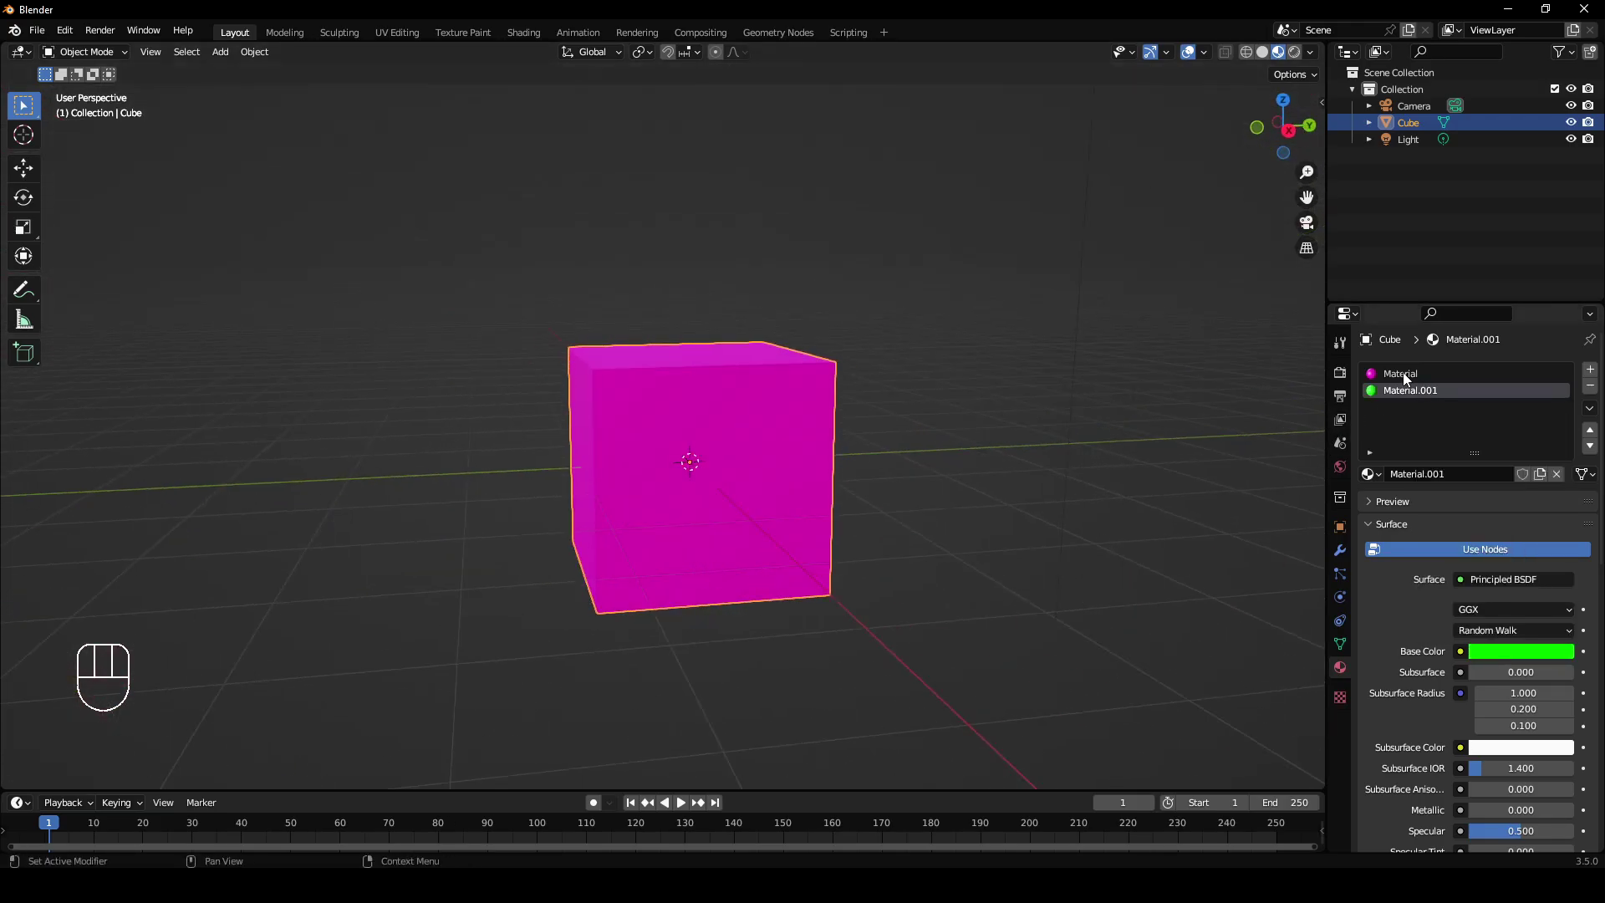
pyautogui.click(1405, 374)
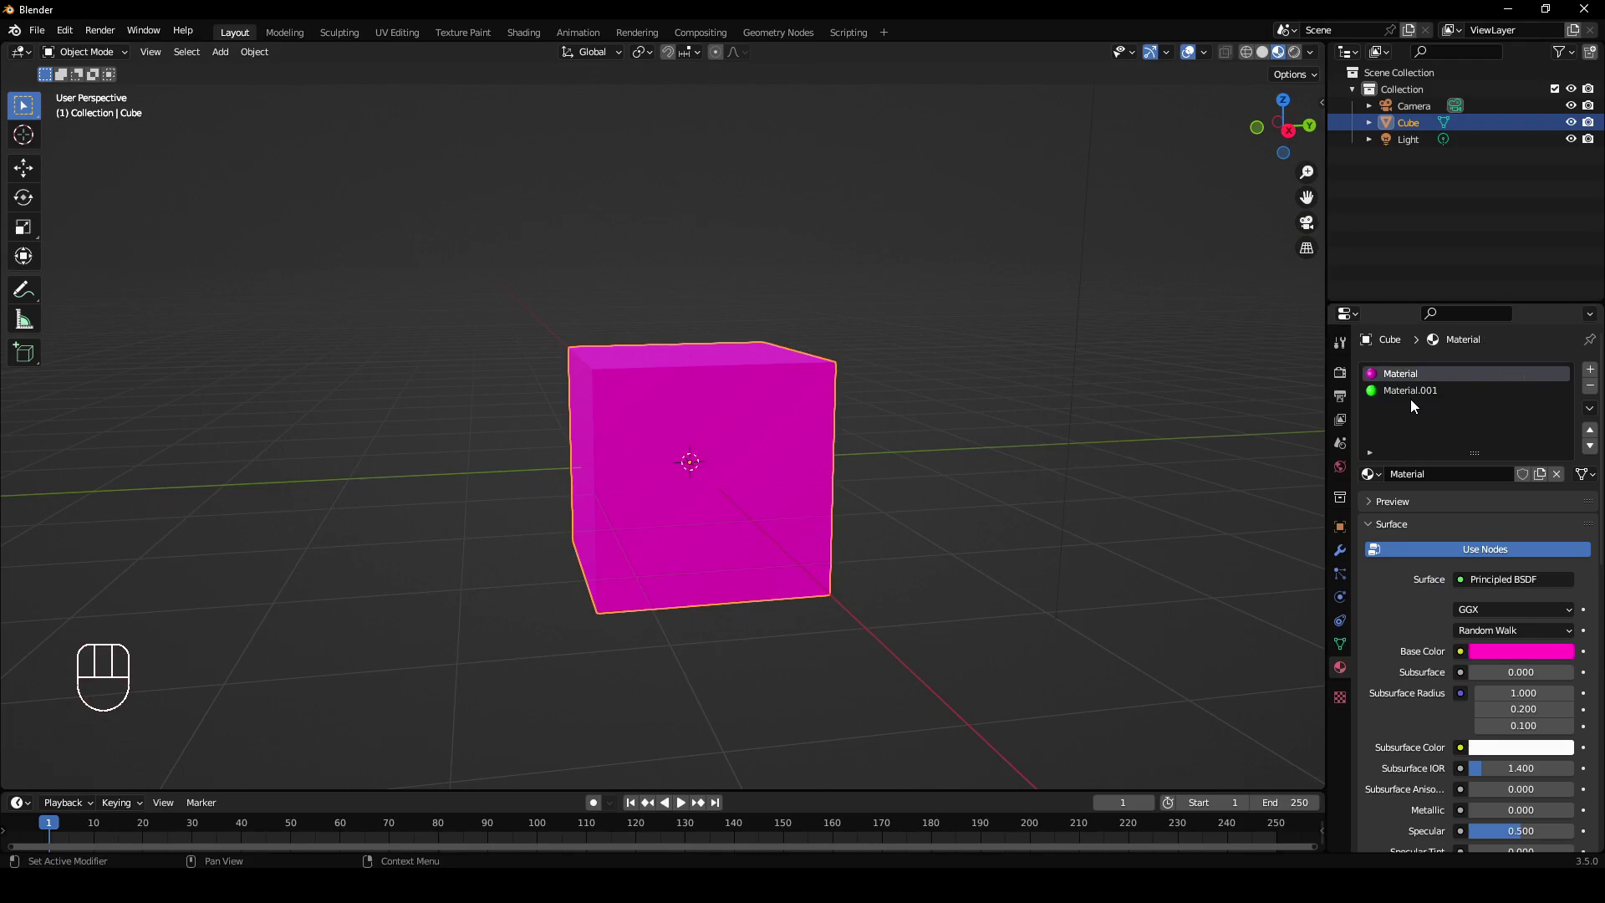
pyautogui.click(1416, 401)
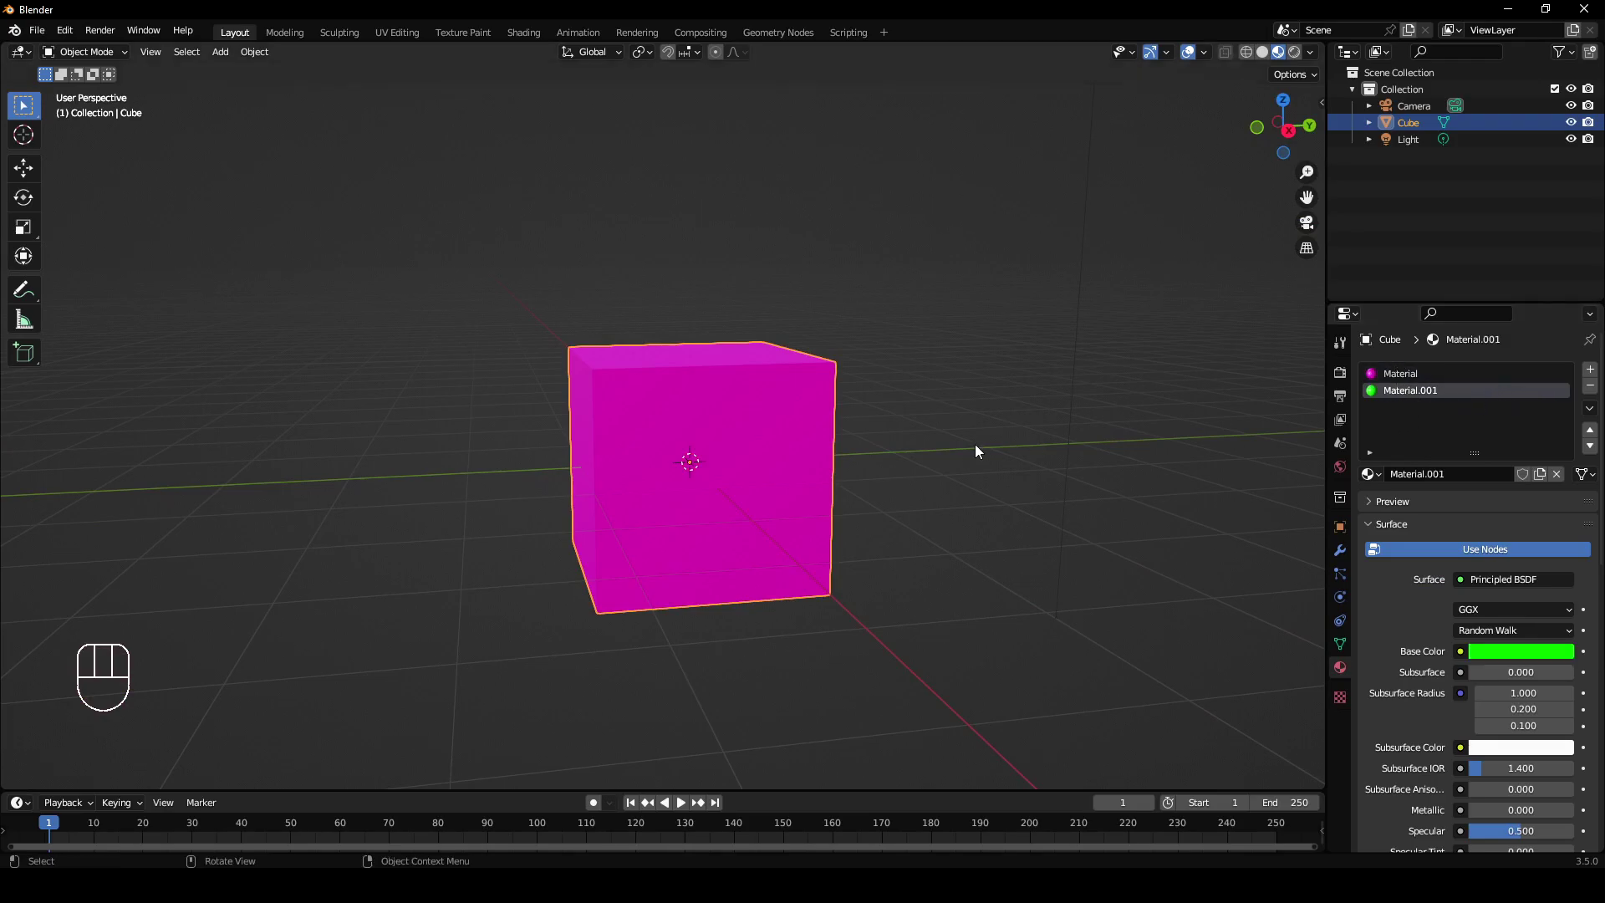
pyautogui.moveTo(1003, 459); pyautogui.dragTo(1026, 463)
pyautogui.middleClick(865, 395)
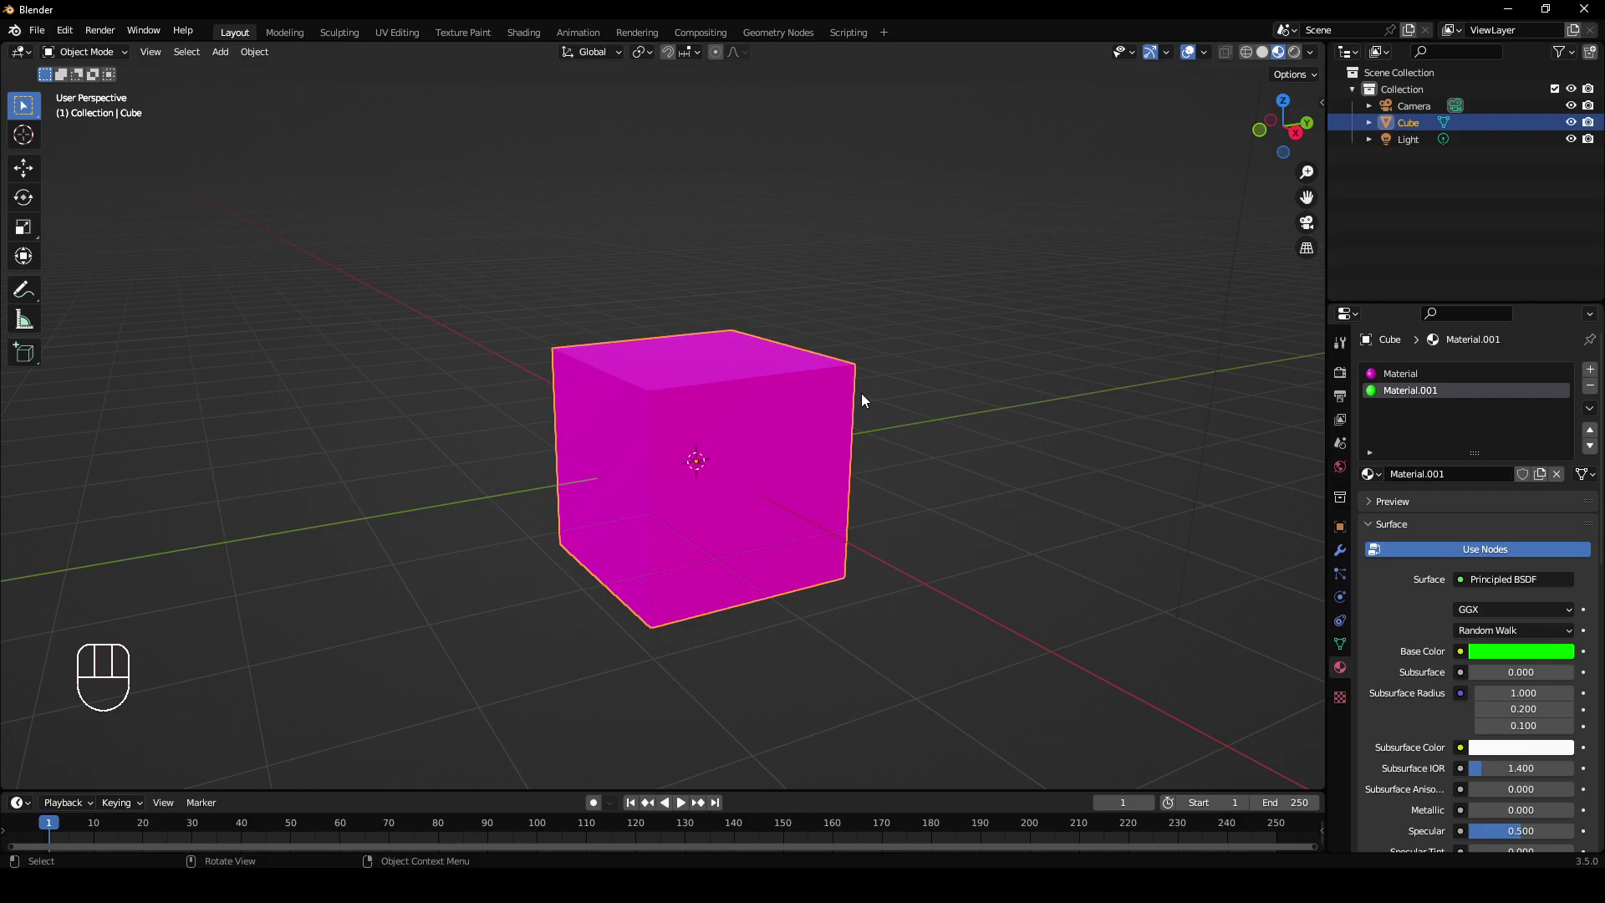
pyautogui.moveTo(745, 488); pyautogui.dragTo(1071, 479)
# Assign the green Material.001 to the cube's top and one side face in Edit Mode.
pyautogui.middleClick(748, 464)
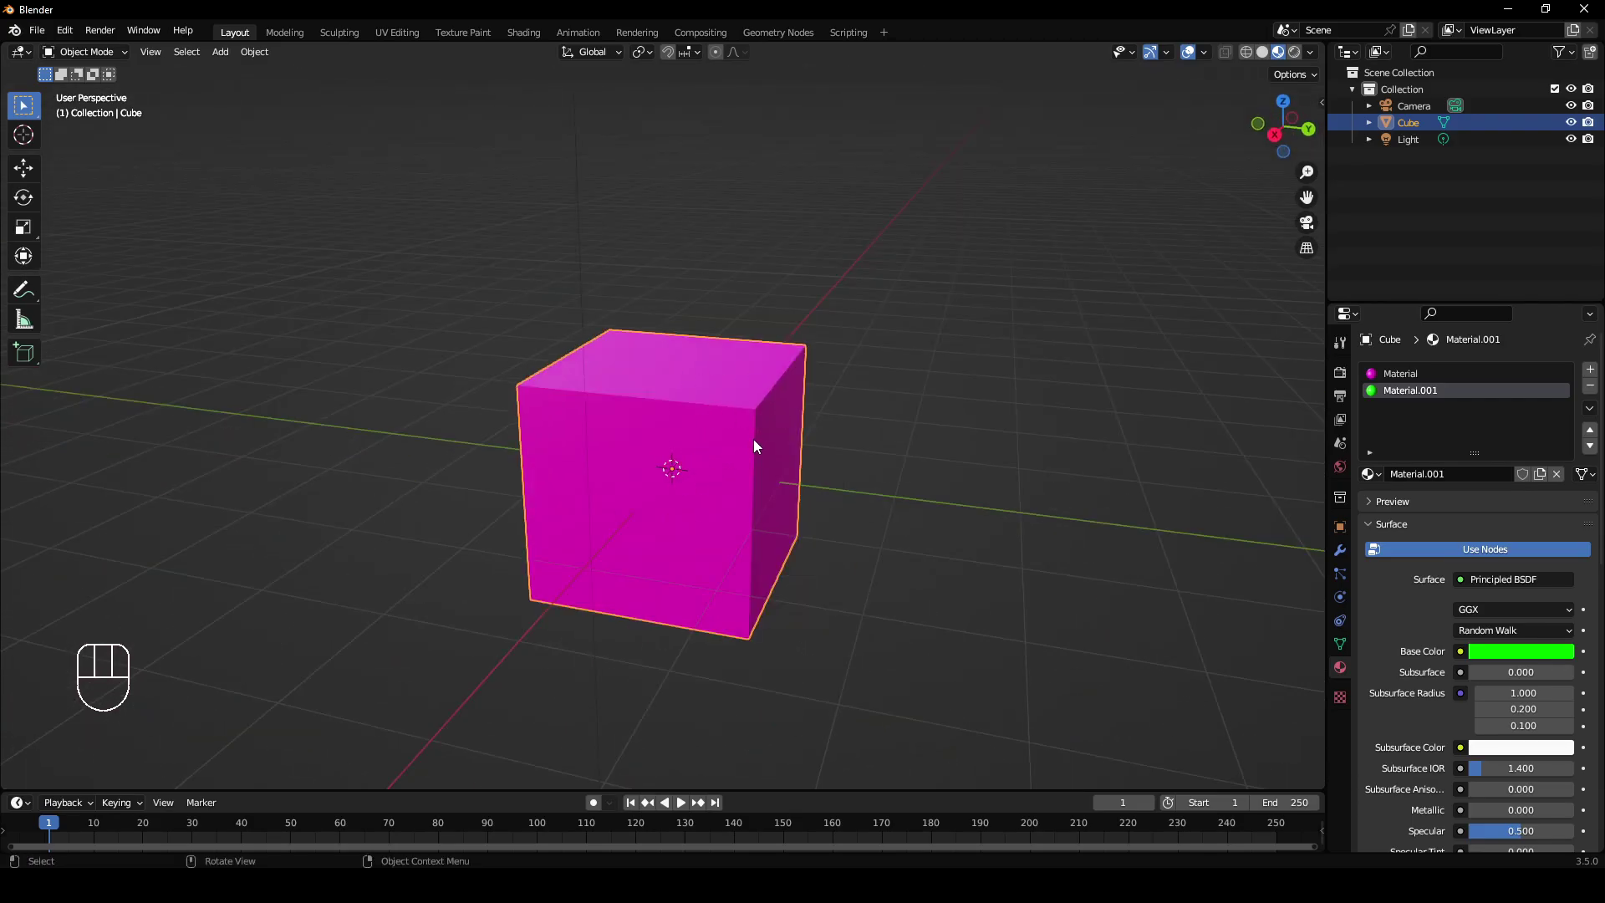
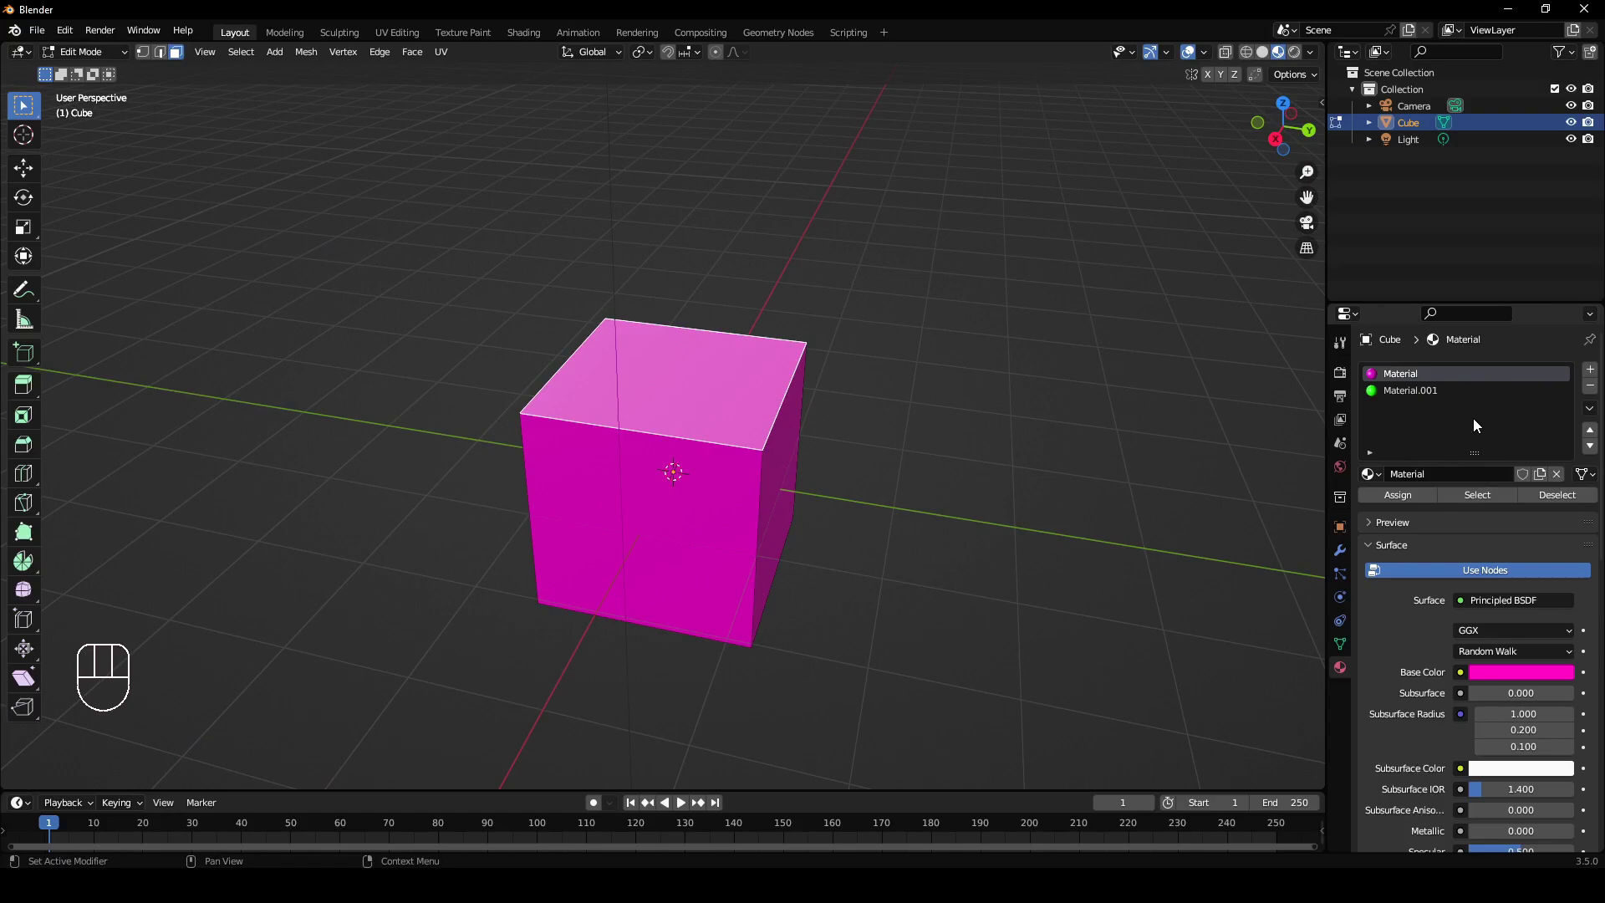
pyautogui.click(1427, 398)
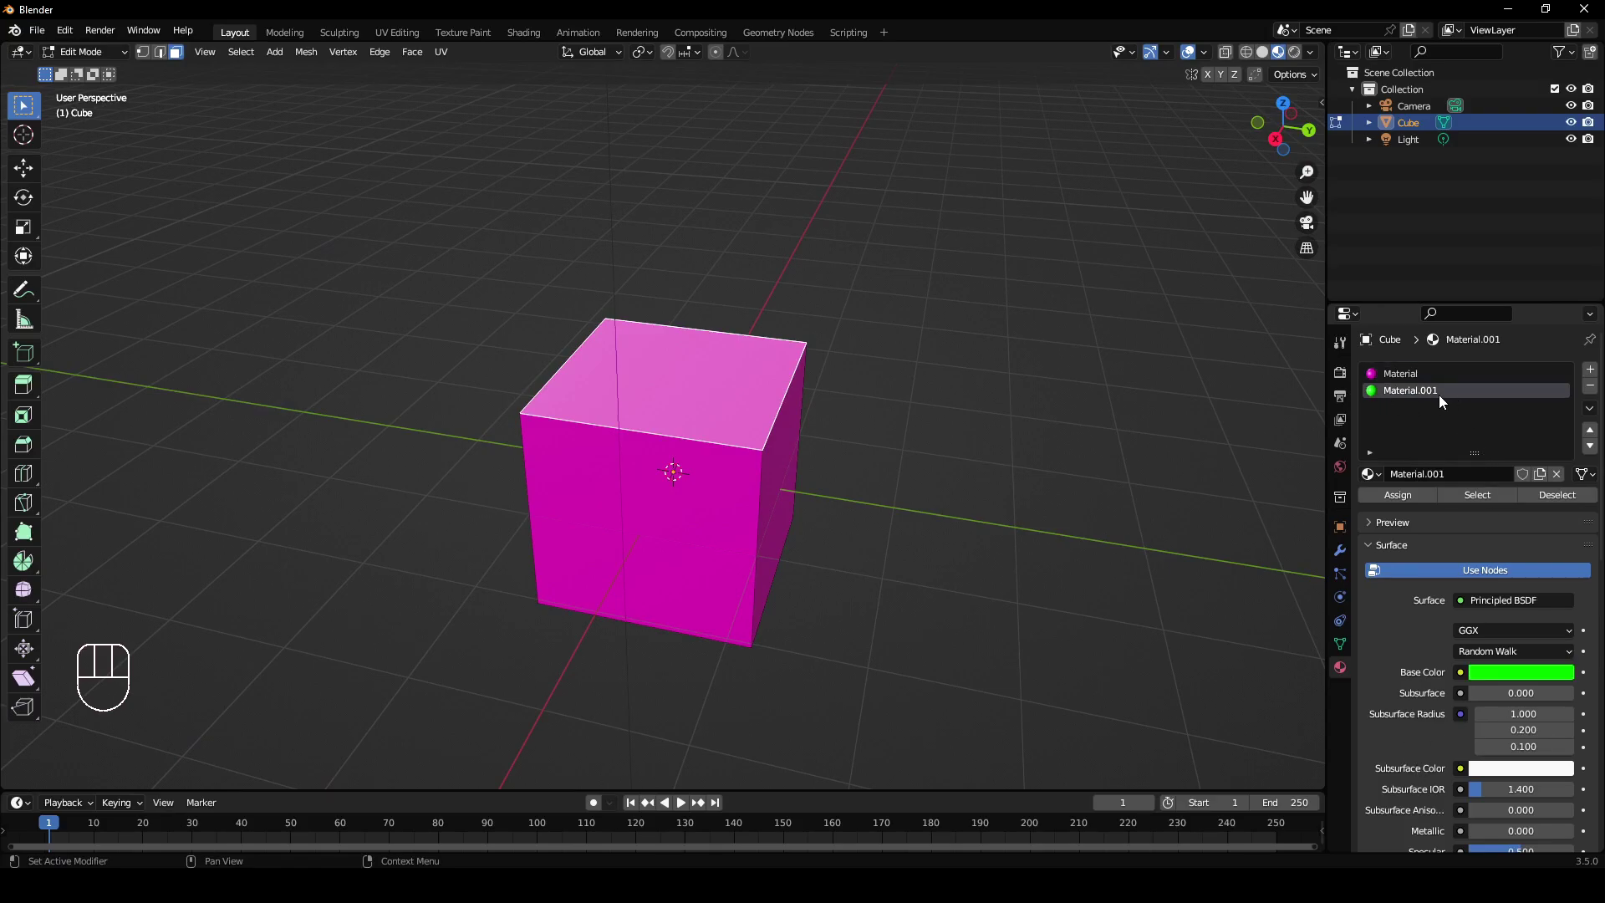
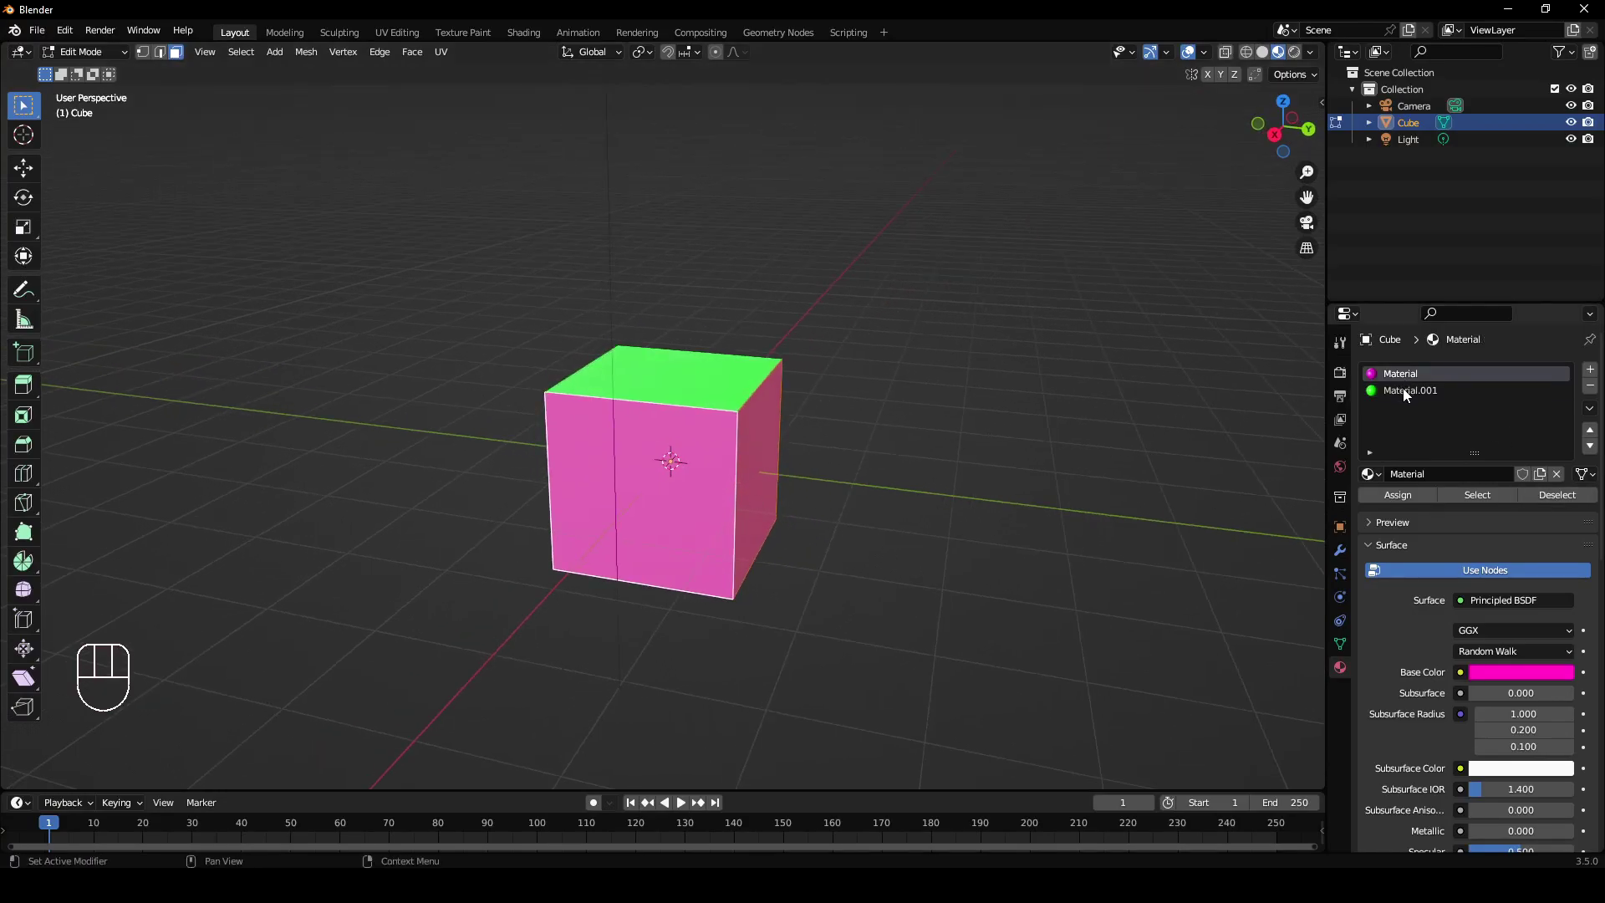
pyautogui.click(1415, 399)
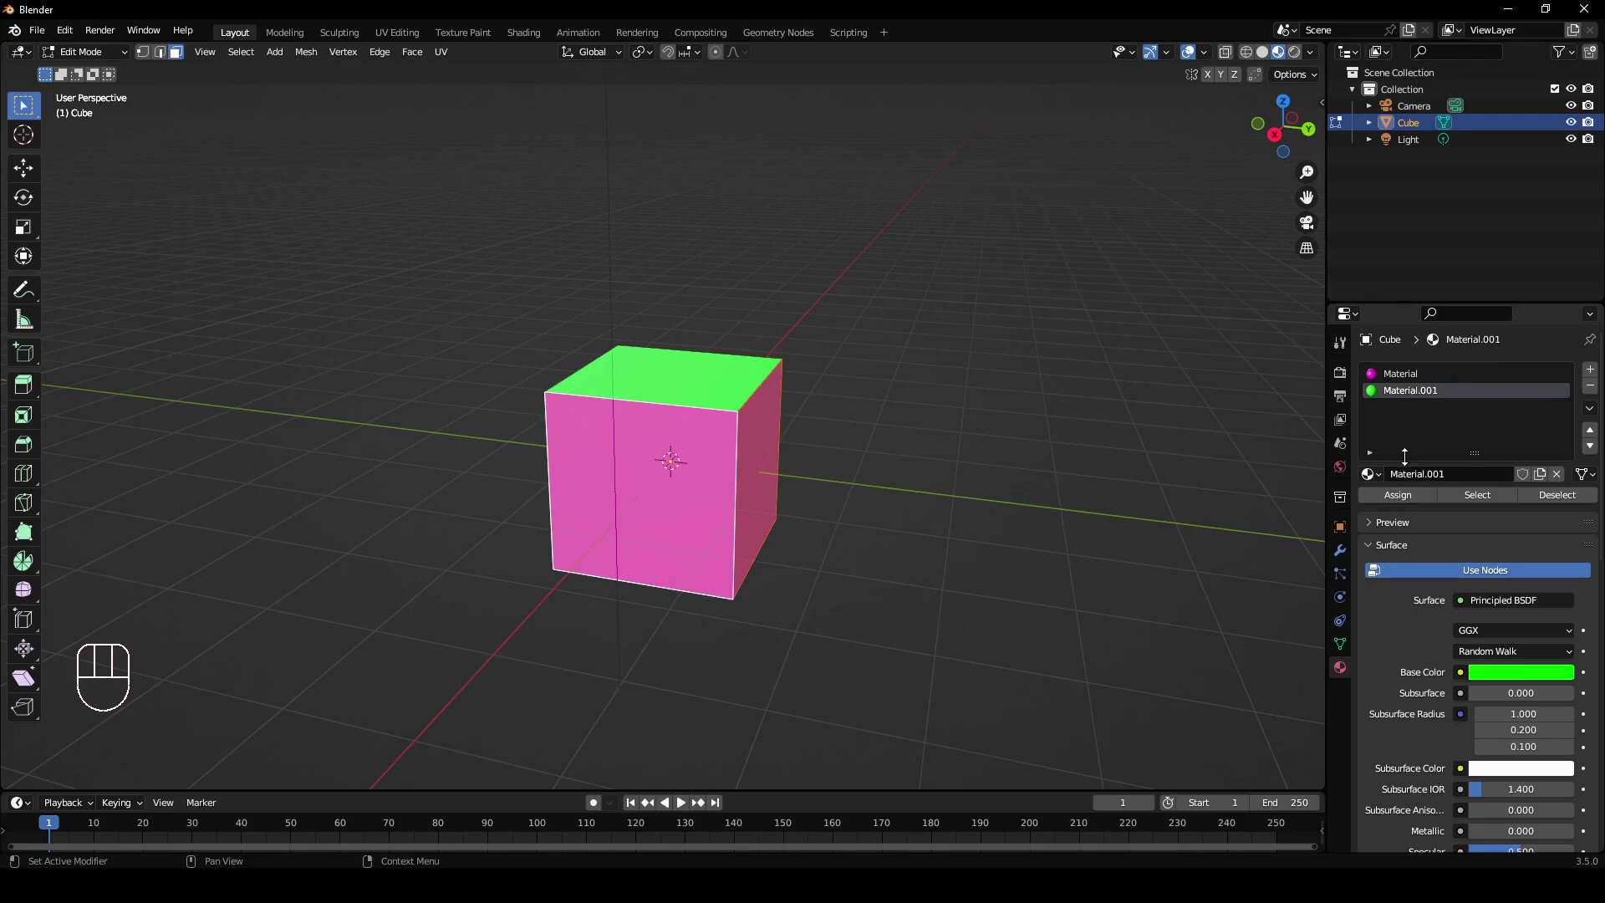
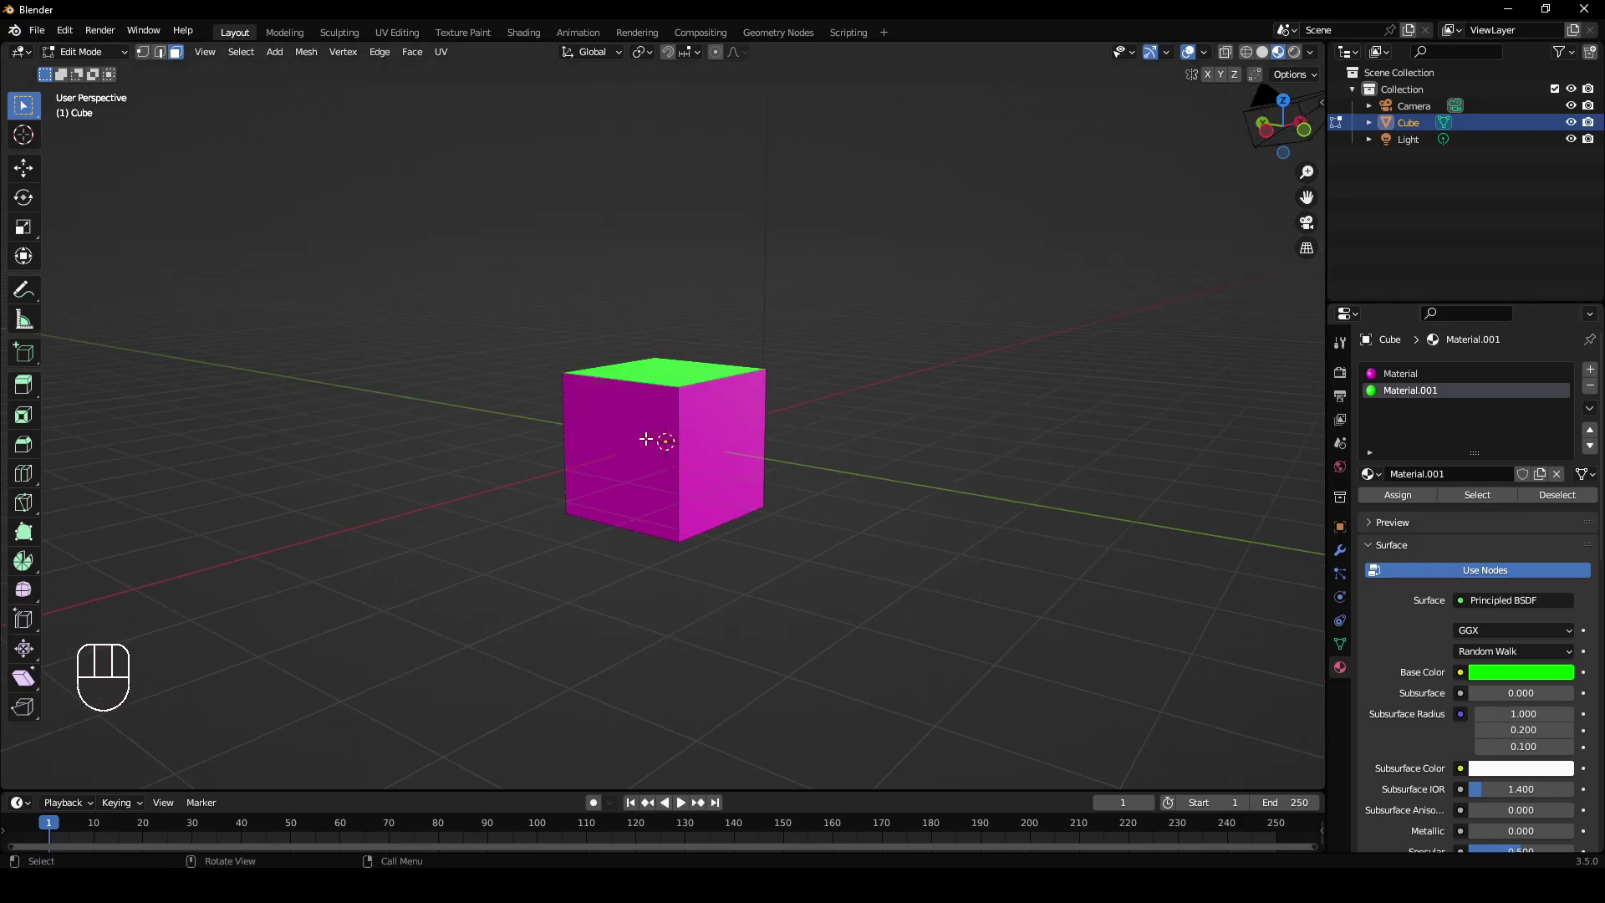
# Make the magenta material active again and deselect the faces that use it.
pyautogui.click(1410, 380)
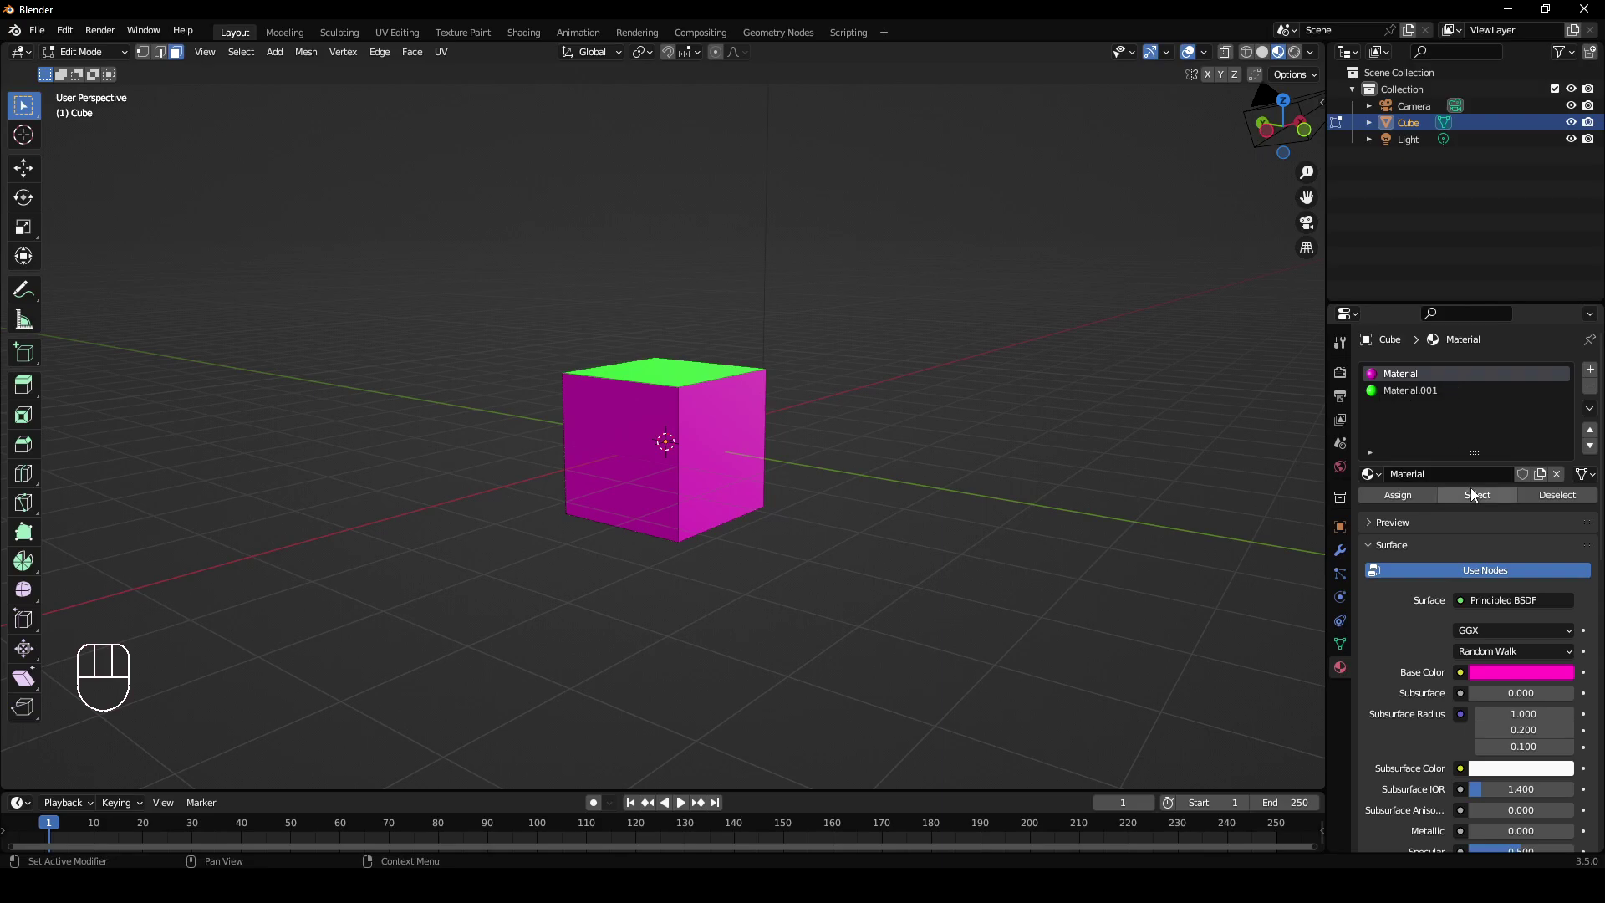
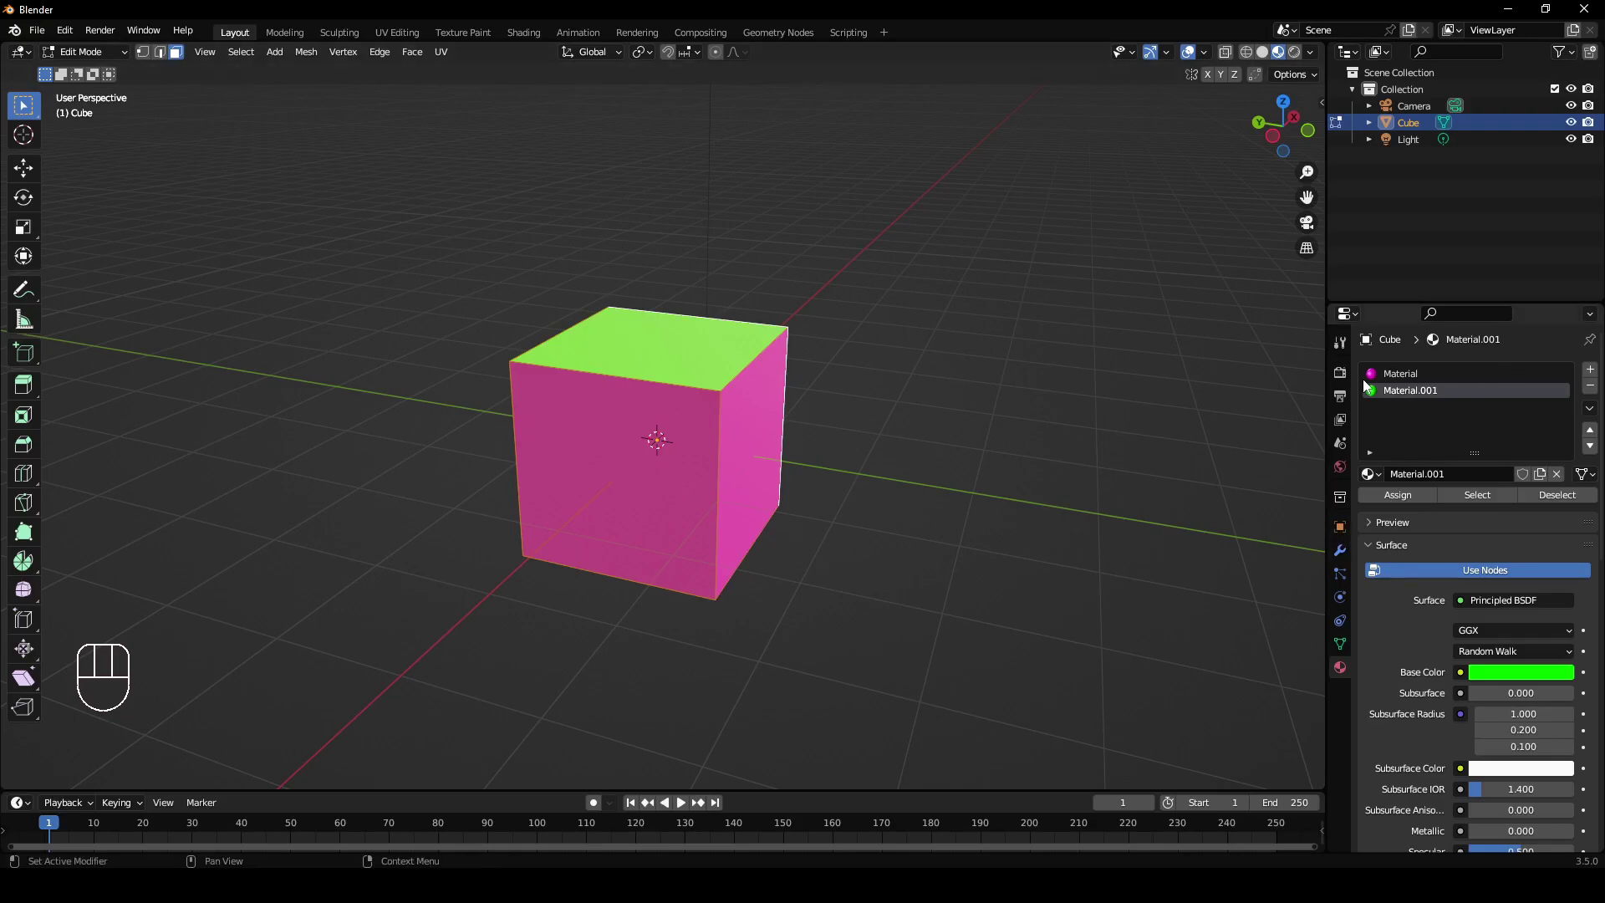
pyautogui.click(1426, 381)
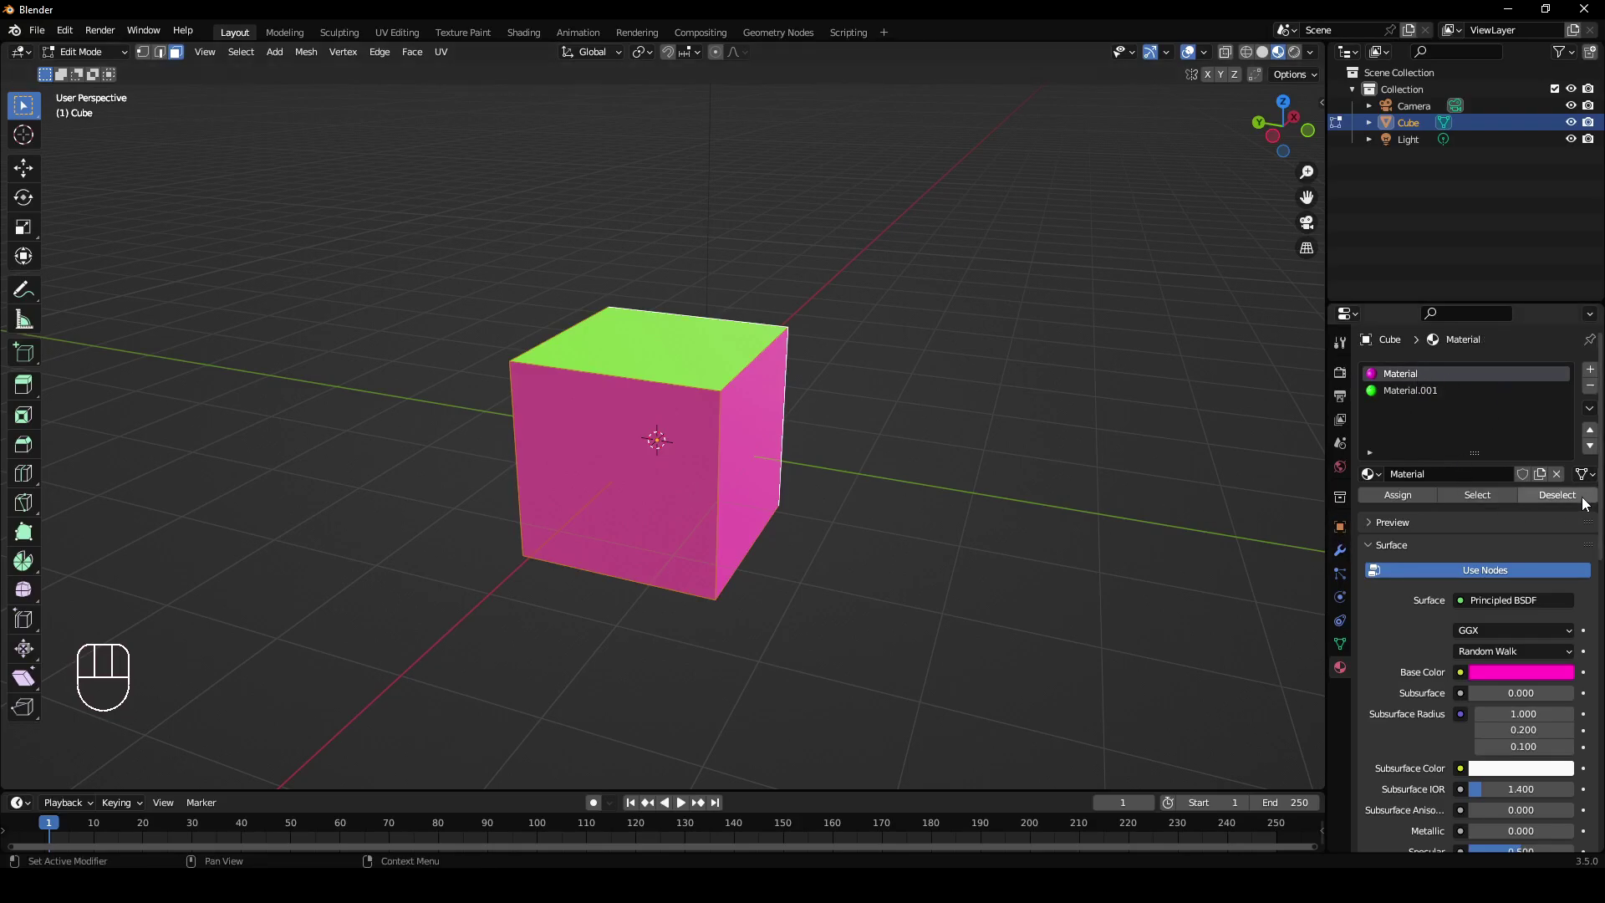
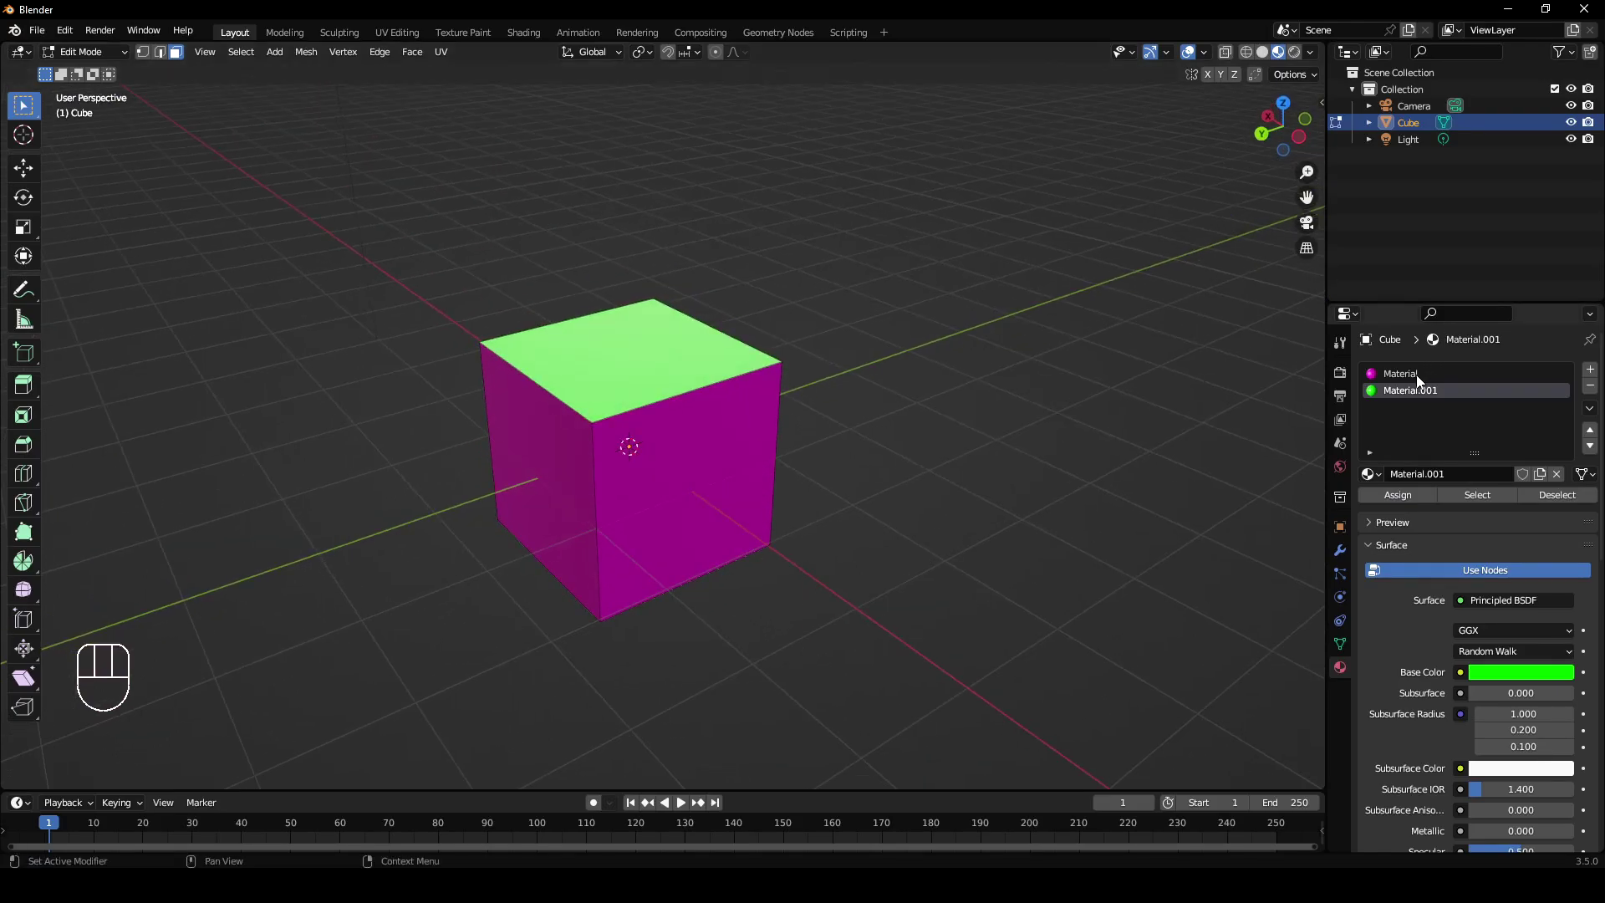
# Rename the magenta material 'Base' and select the green material for renaming to 'Green'.
pyautogui.moveTo(1426, 379); pyautogui.dragTo(1487, 381)
pyautogui.press('BackSpace')
pyautogui.press('BackSpace')
pyautogui.press('BackSpace')
pyautogui.press('BackSpace')
pyautogui.press('BackSpace')
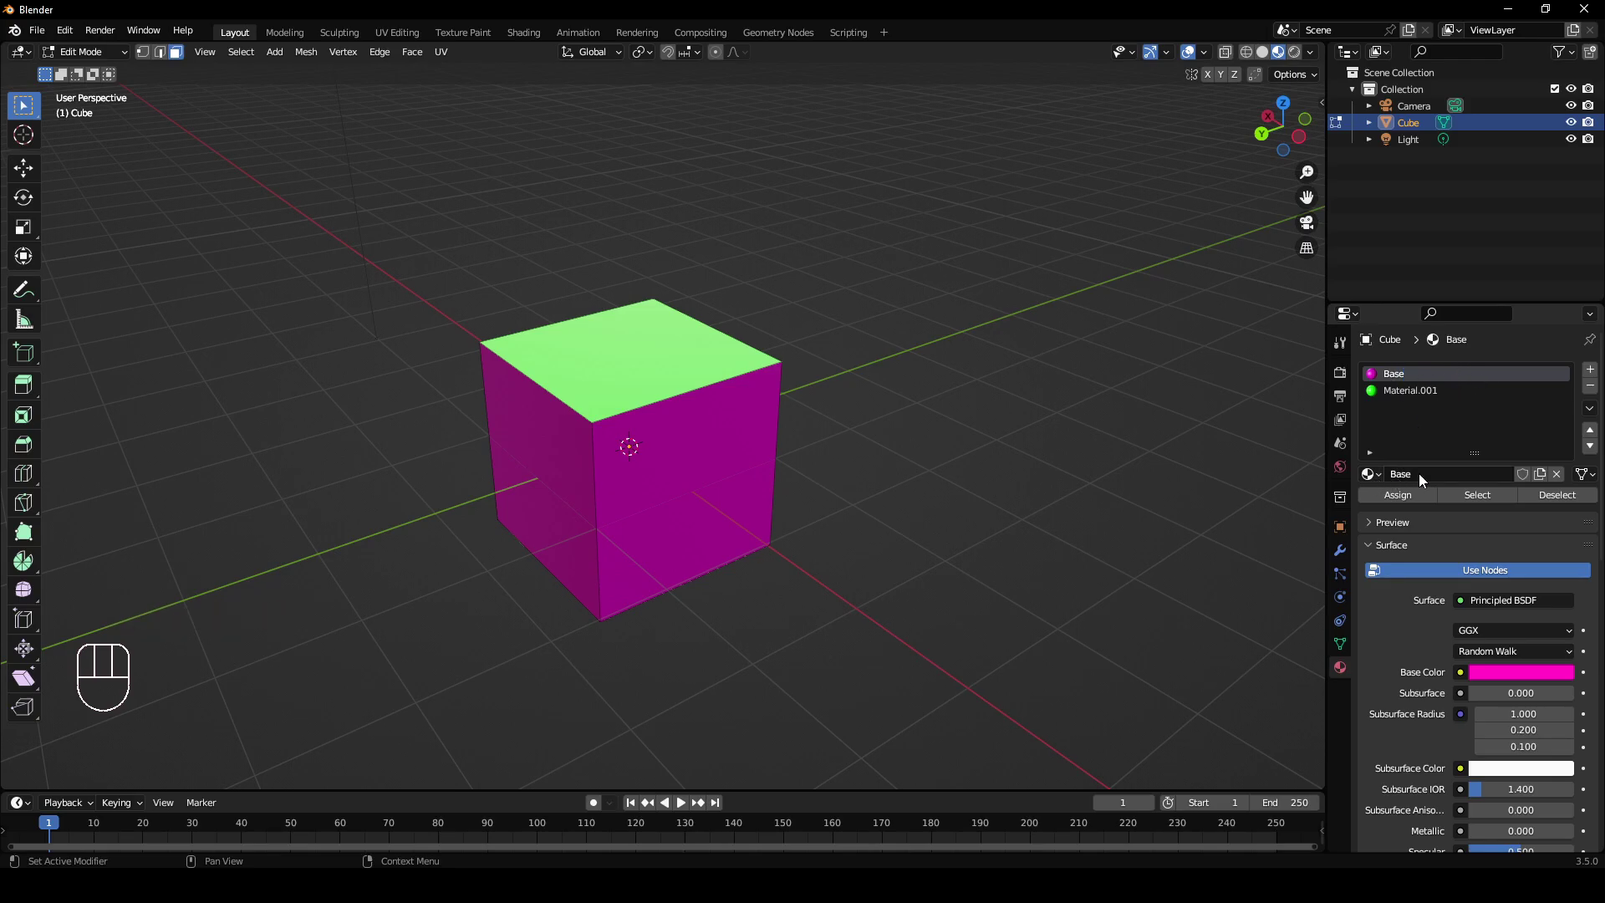
pyautogui.click(1421, 403)
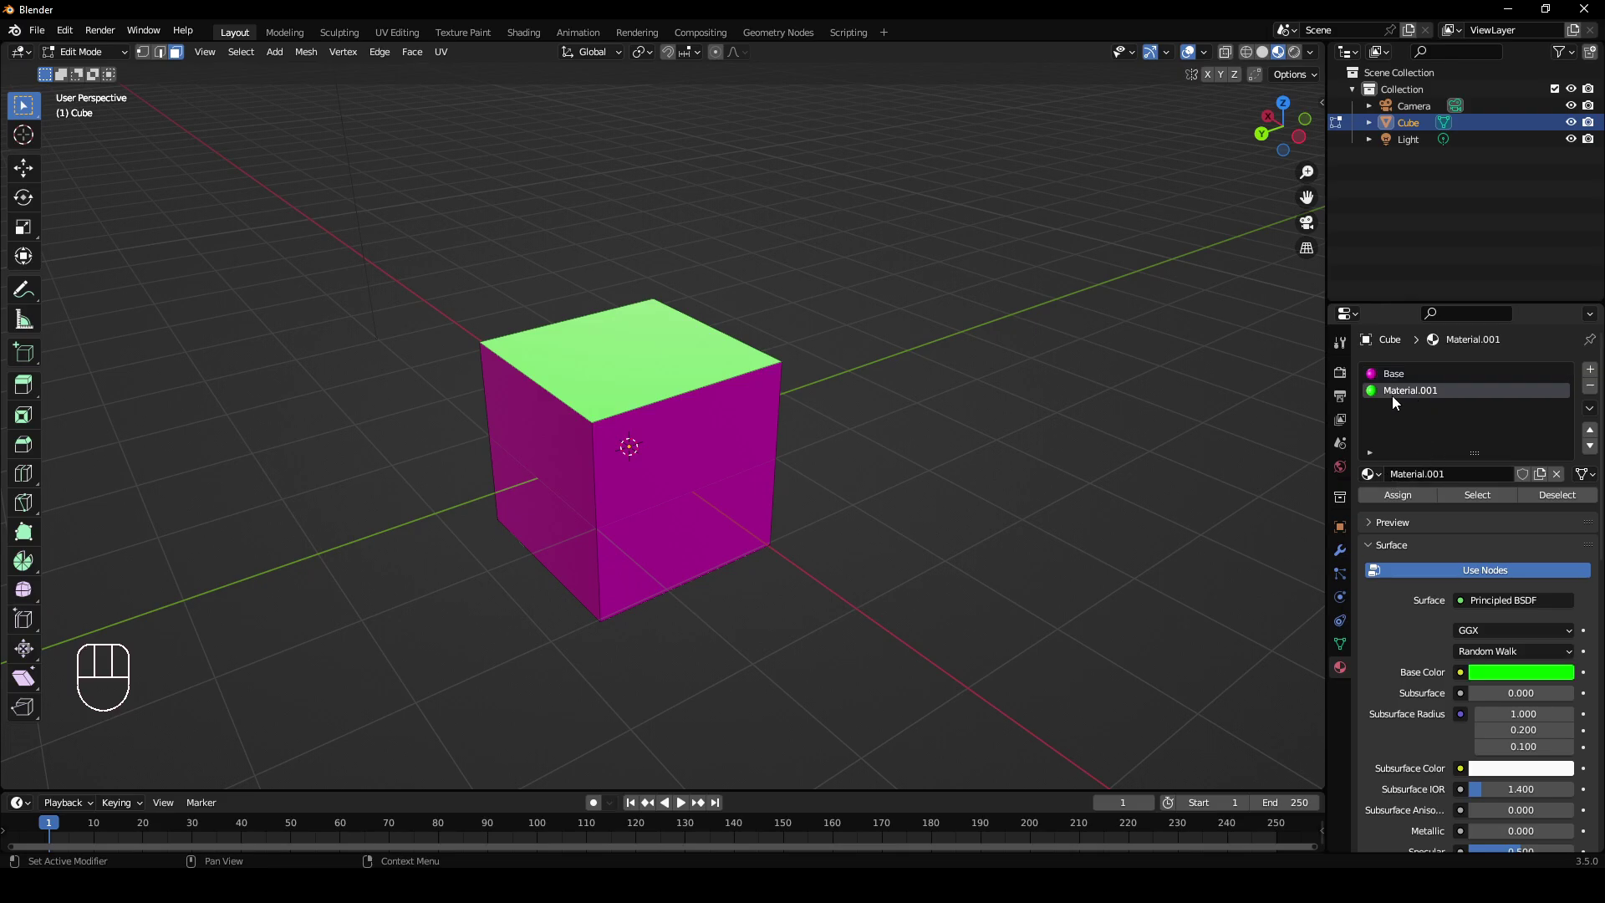
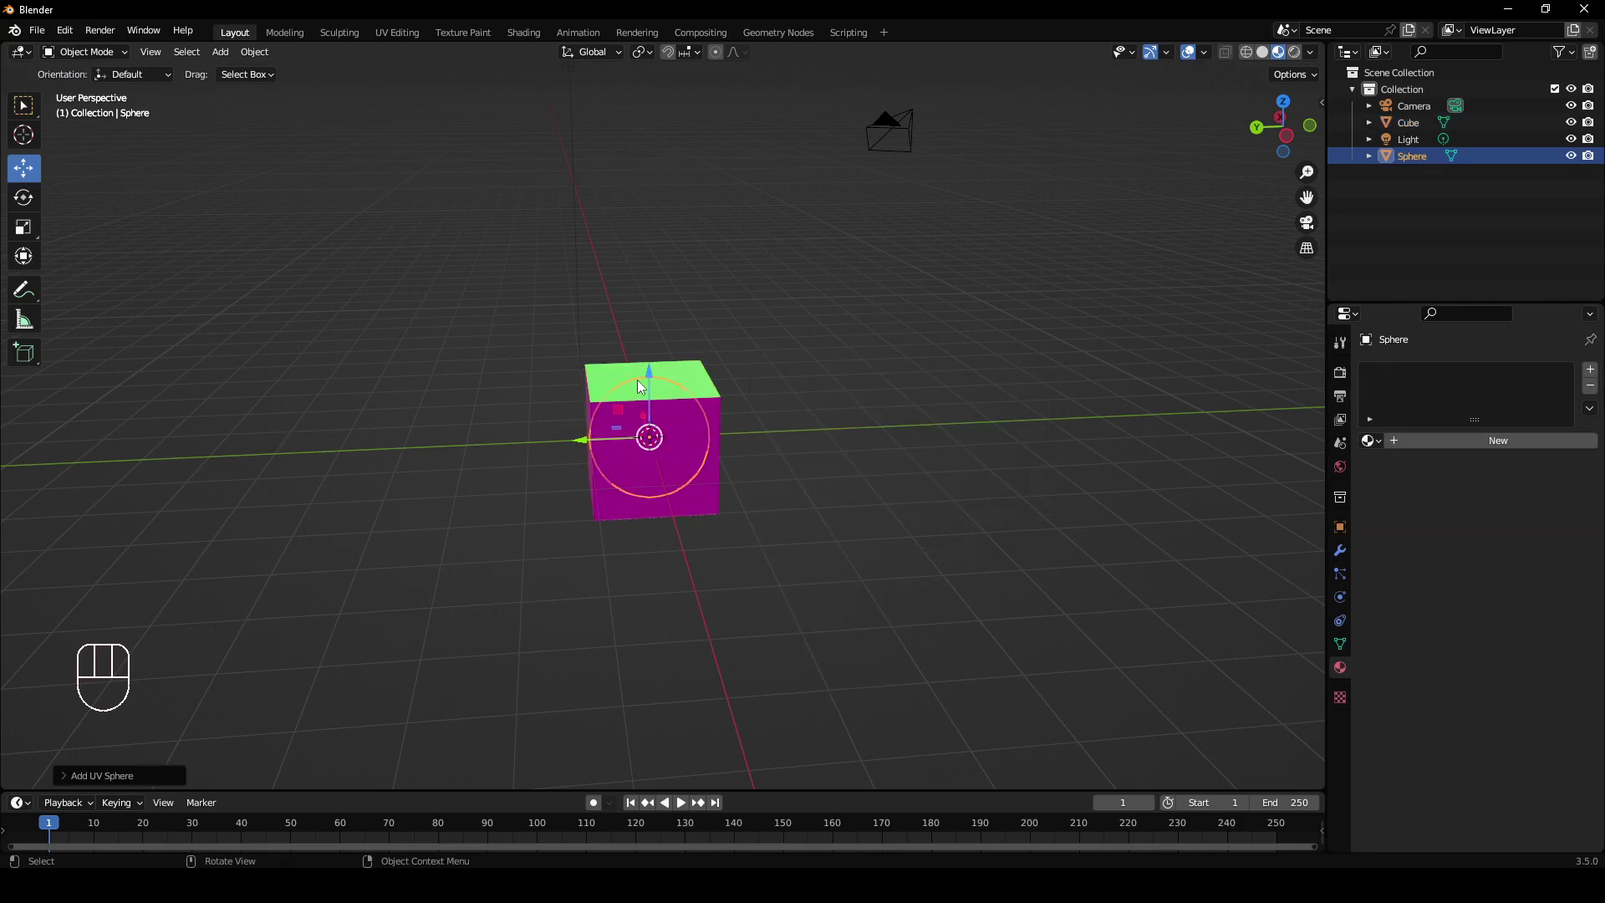
# Raise the new UV sphere along Z above the cube and select it for the Green material.
pyautogui.middleClick(821, 306)
pyautogui.moveTo(776, 371); pyautogui.dragTo(901, 463)
pyautogui.moveTo(732, 484); pyautogui.dragTo(769, 465)
pyautogui.moveTo(935, 439); pyautogui.dragTo(782, 427)
pyautogui.moveTo(906, 351); pyautogui.dragTo(843, 323)
pyautogui.moveTo(757, 197); pyautogui.dragTo(755, 283)
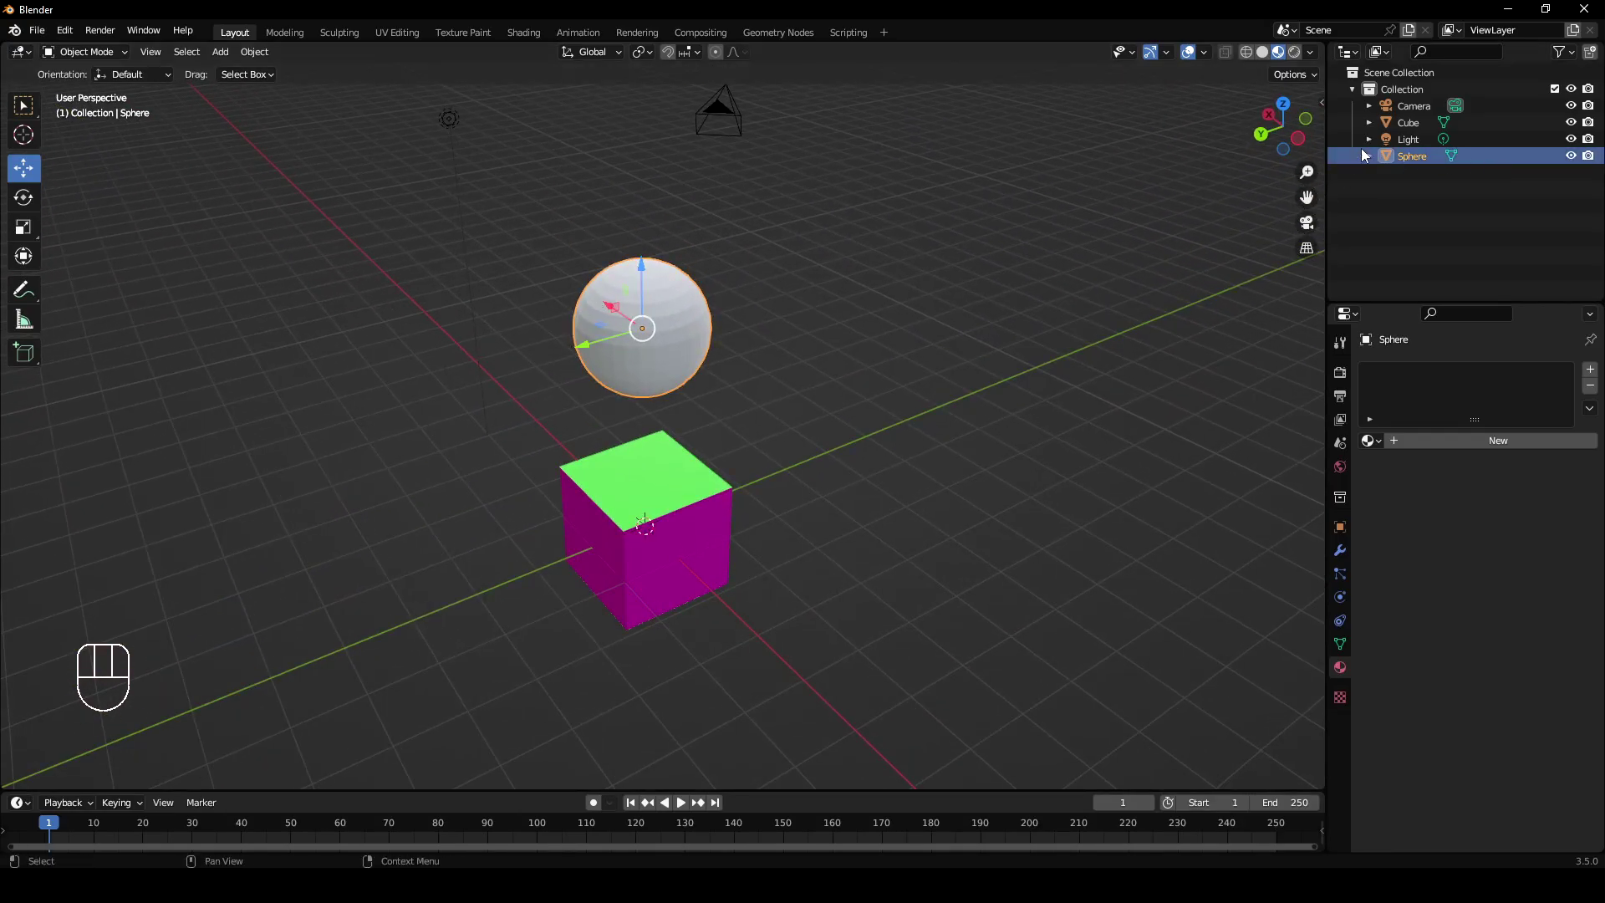
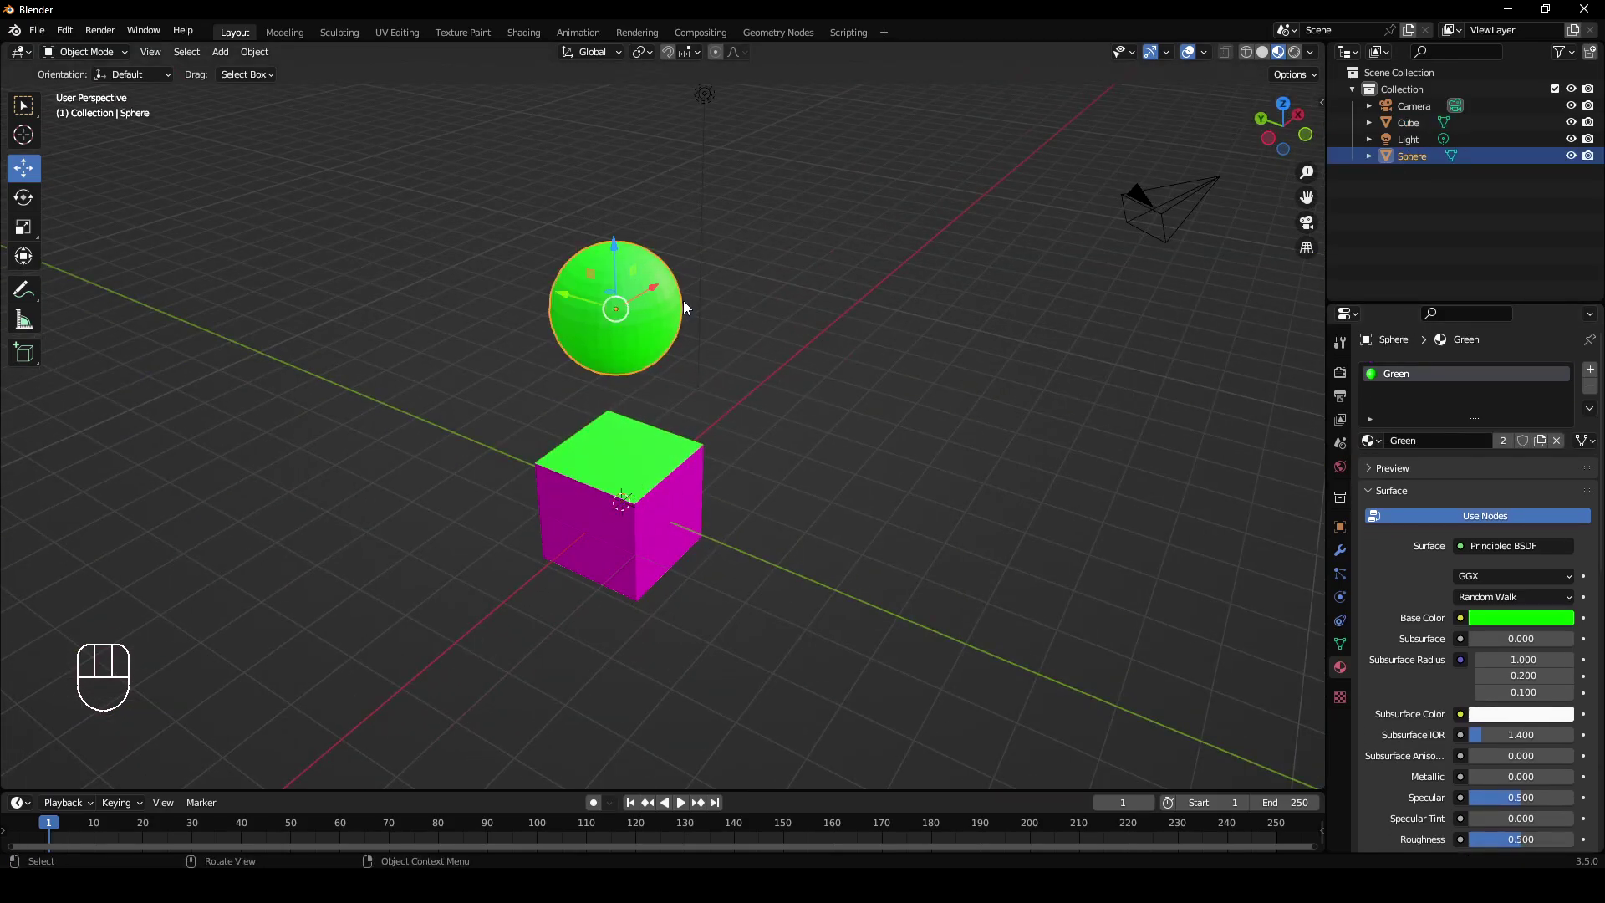
pyautogui.click(708, 566)
pyautogui.click(683, 515)
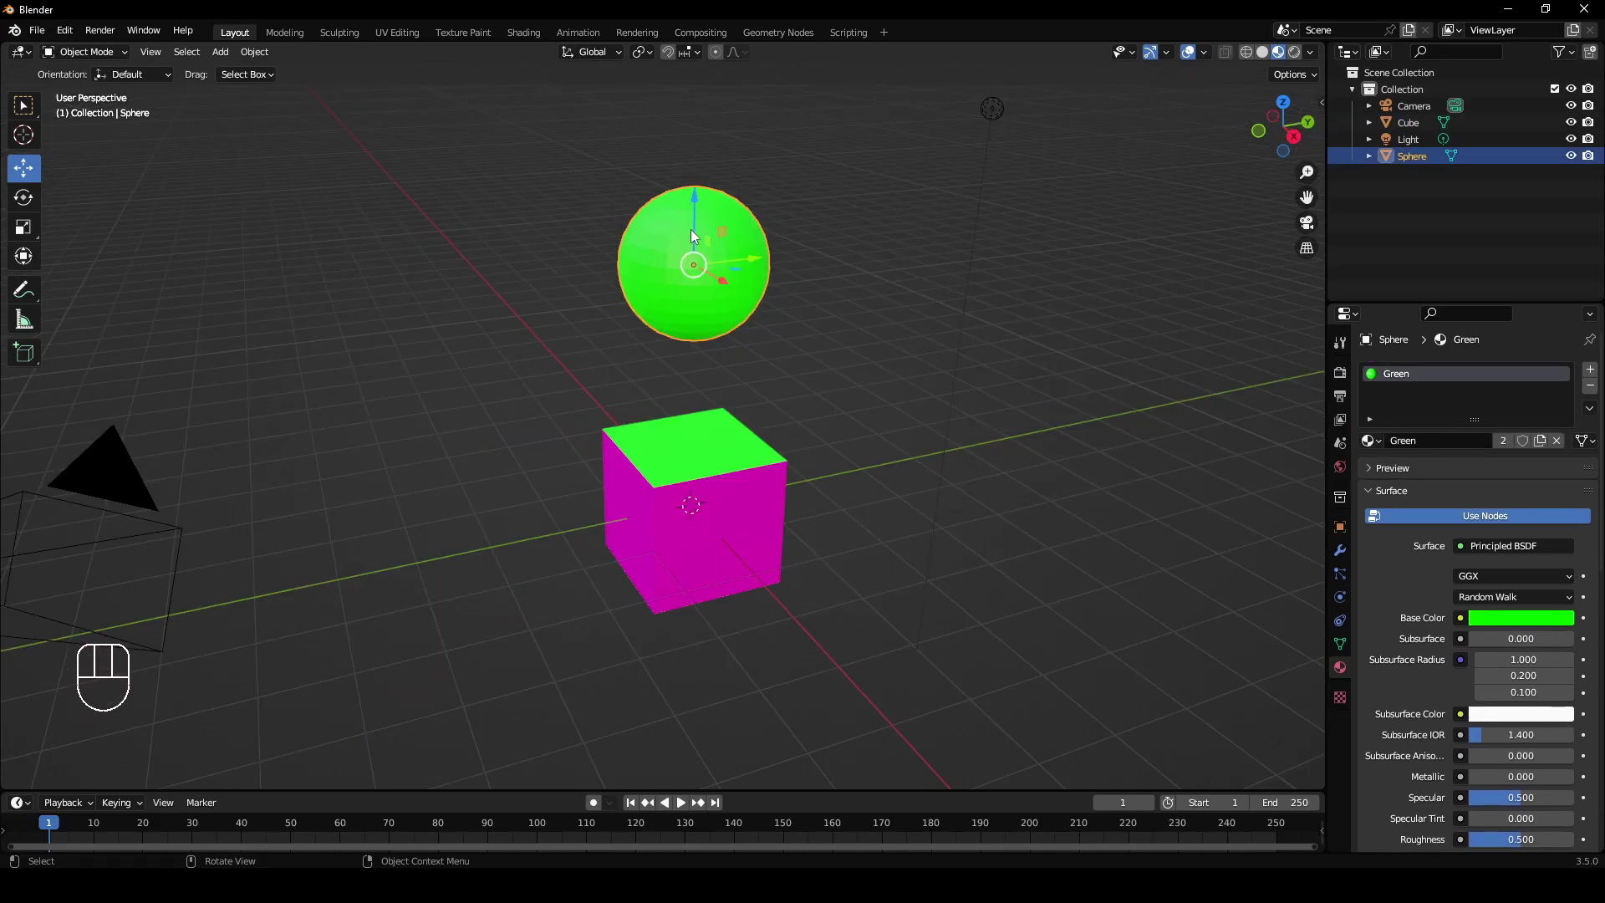
pyautogui.click(756, 280)
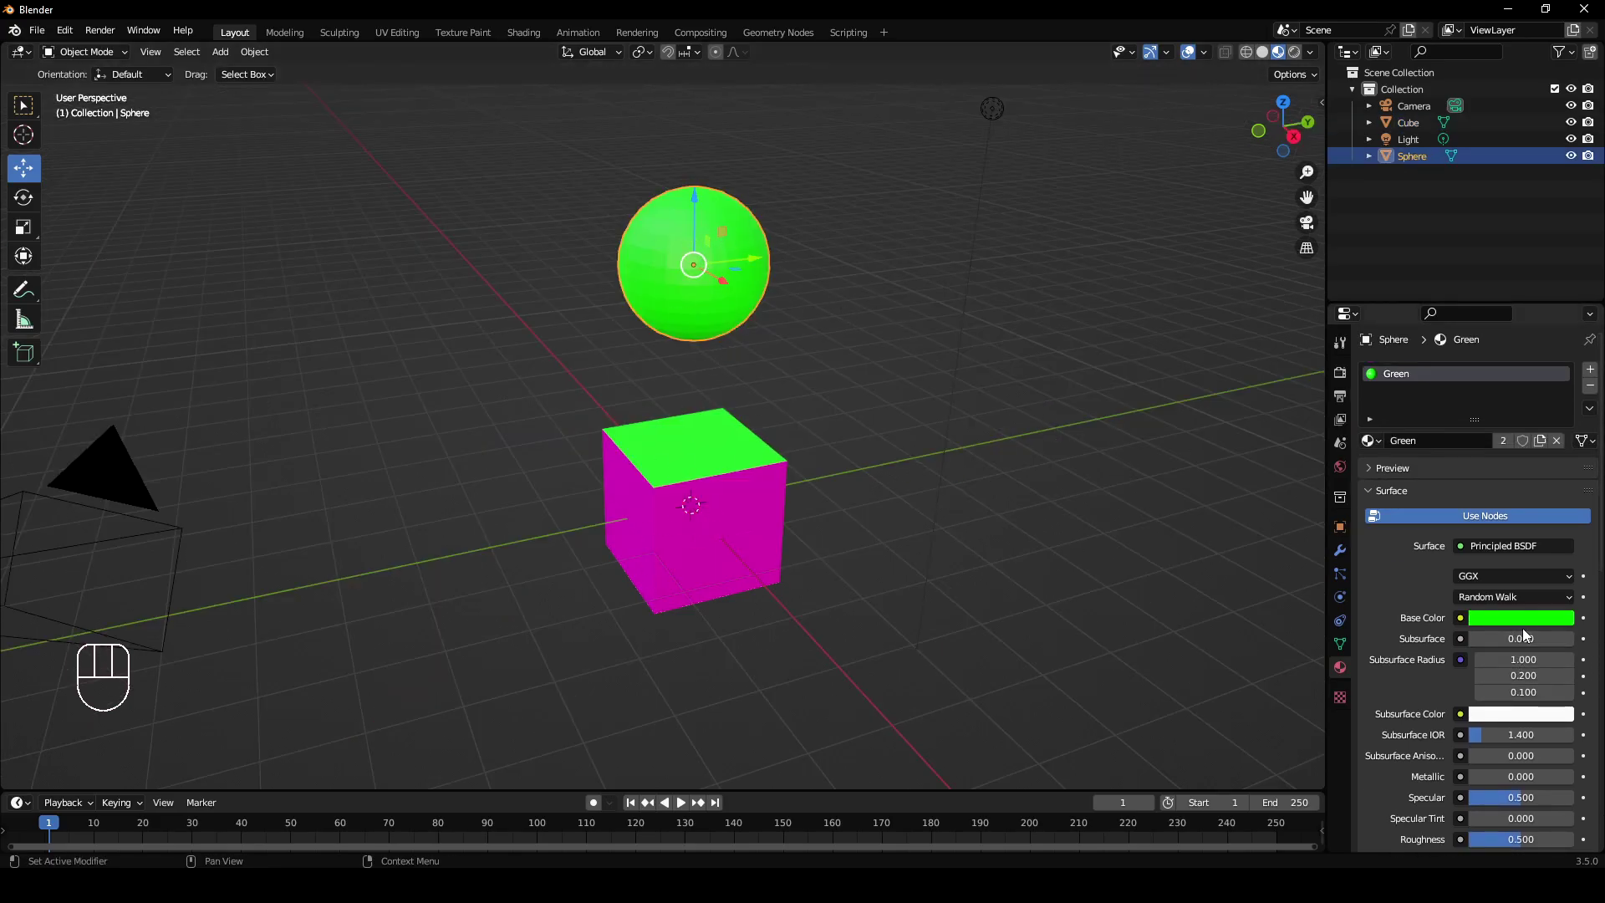
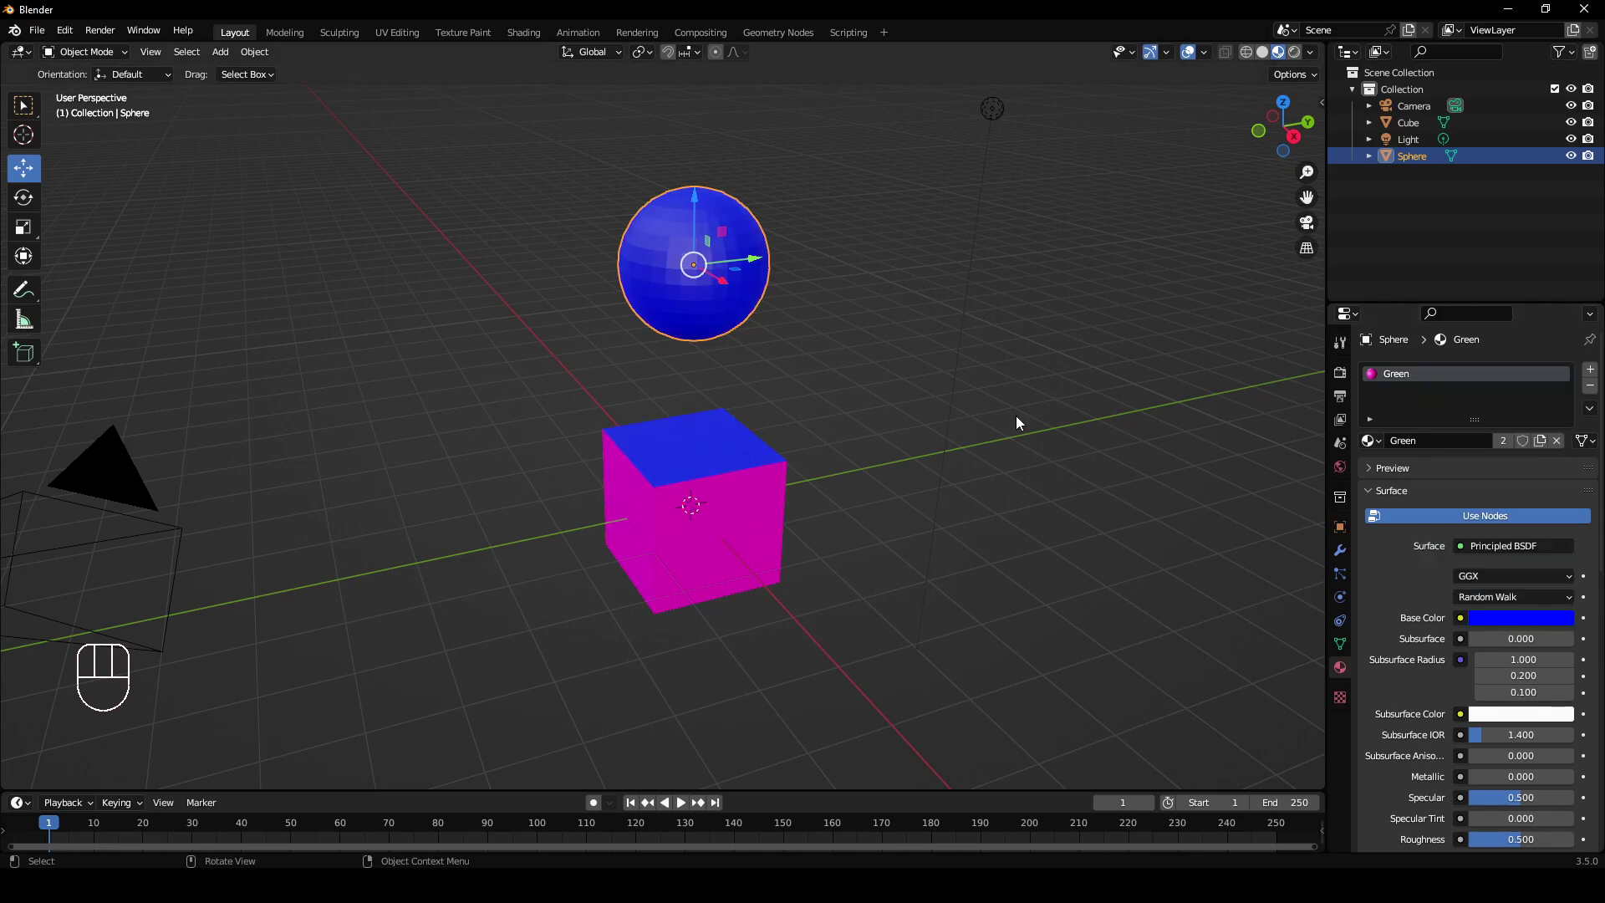
pyautogui.moveTo(963, 585); pyautogui.dragTo(880, 586)
pyautogui.moveTo(746, 570); pyautogui.dragTo(679, 534)
pyautogui.moveTo(790, 578); pyautogui.dragTo(965, 633)
pyautogui.middleClick(975, 616)
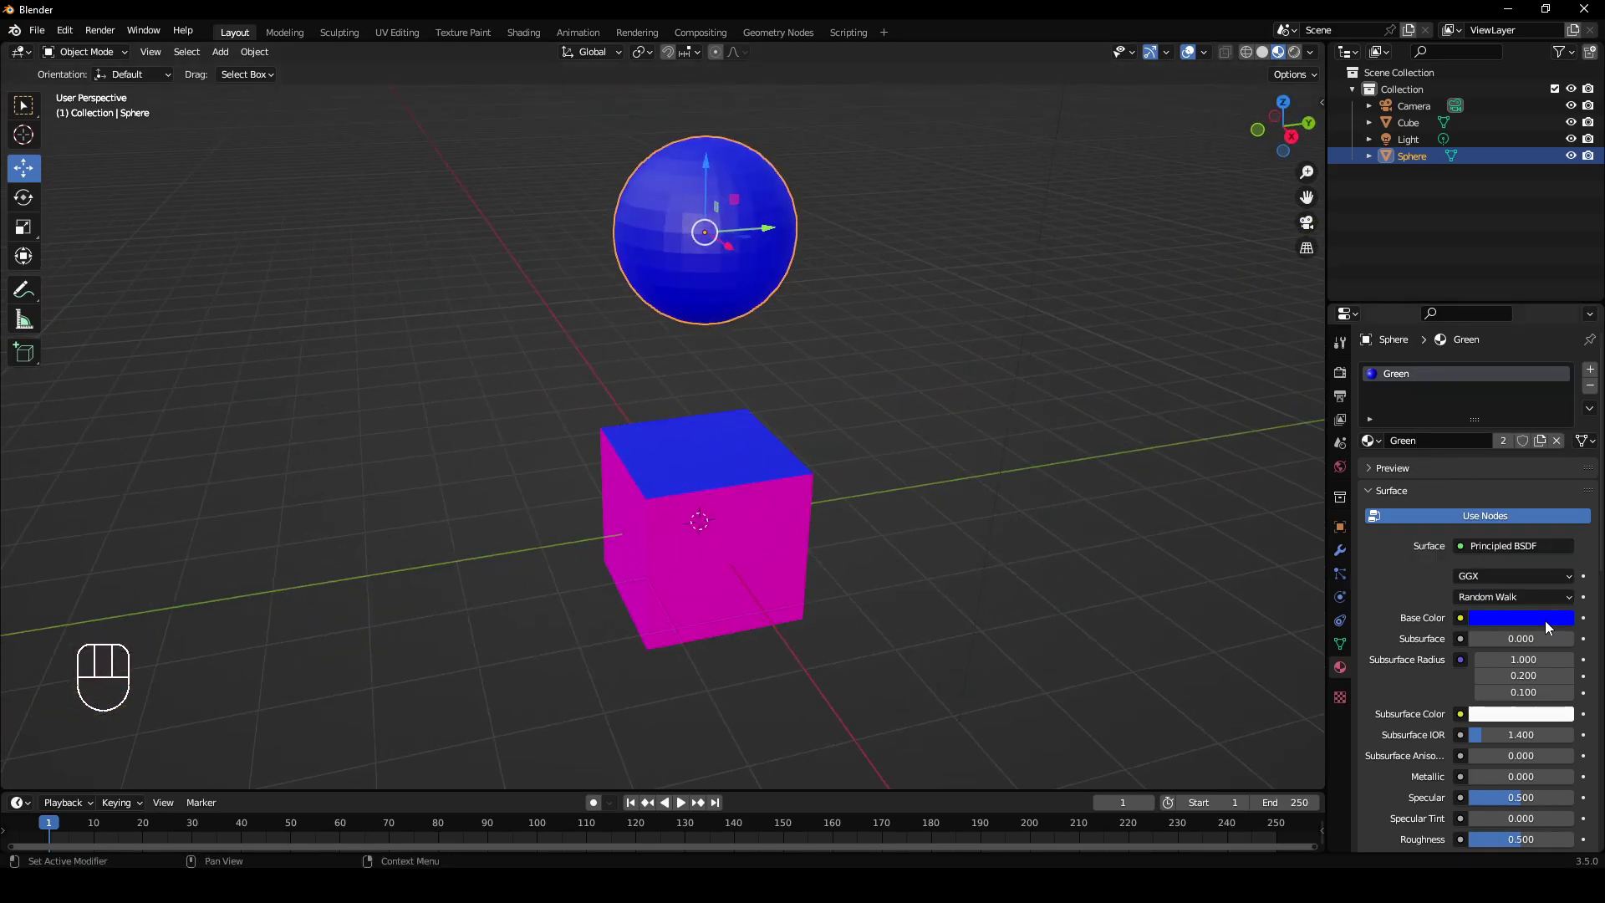
pyautogui.moveTo(683, 283); pyautogui.dragTo(737, 381)
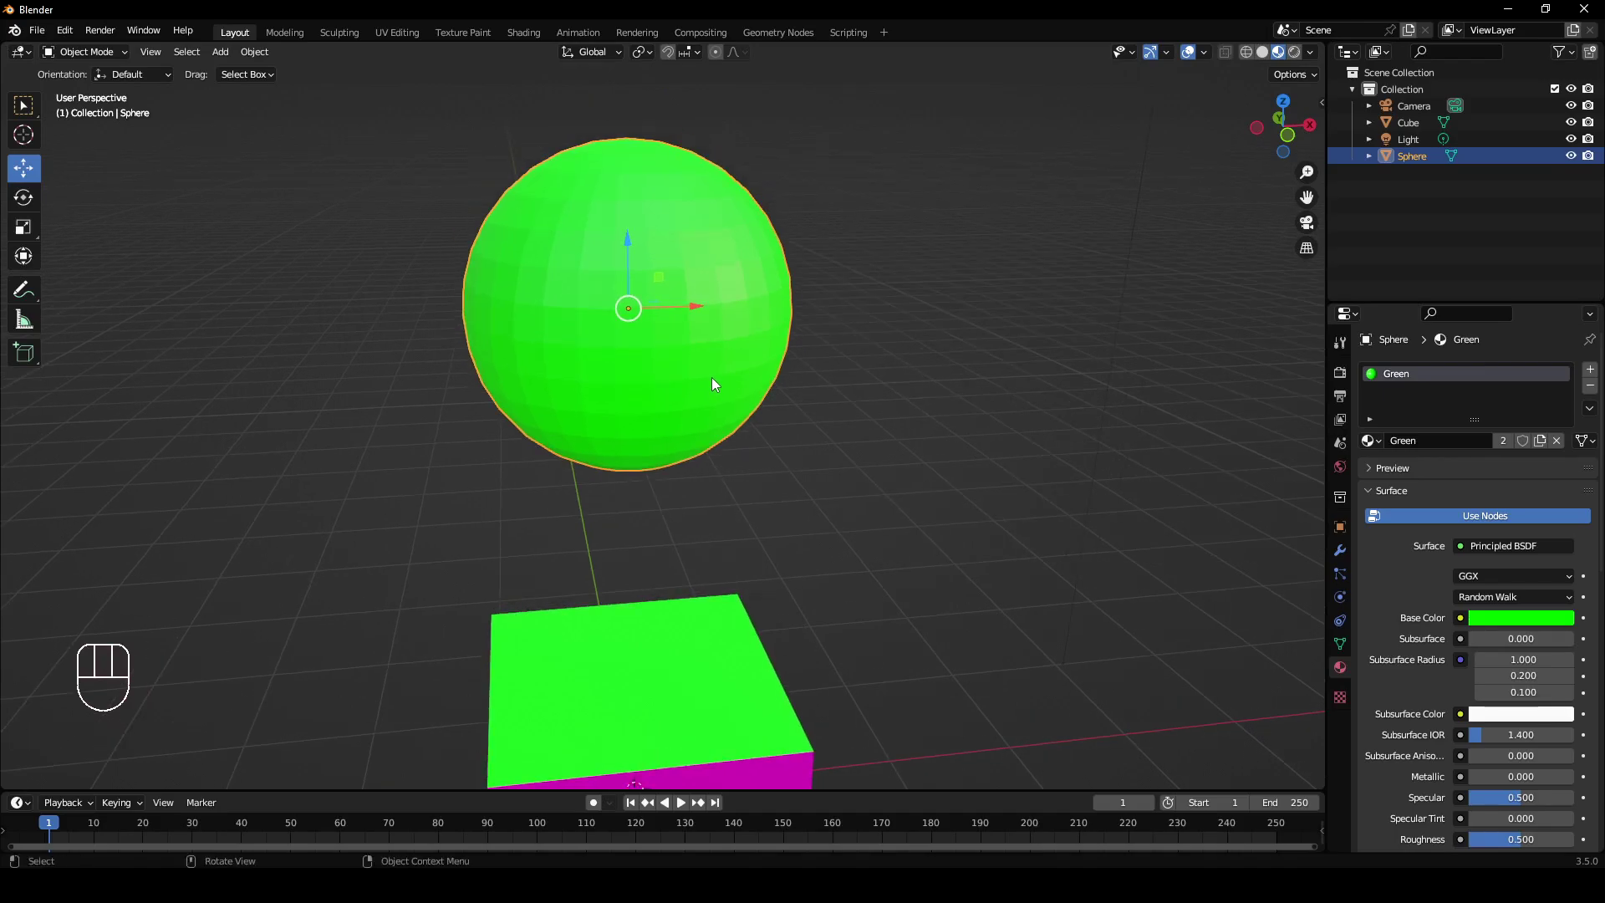
# Enter Edit Mode on the sphere to assign a magenta Base band around its middle.
pyautogui.press('Tab')
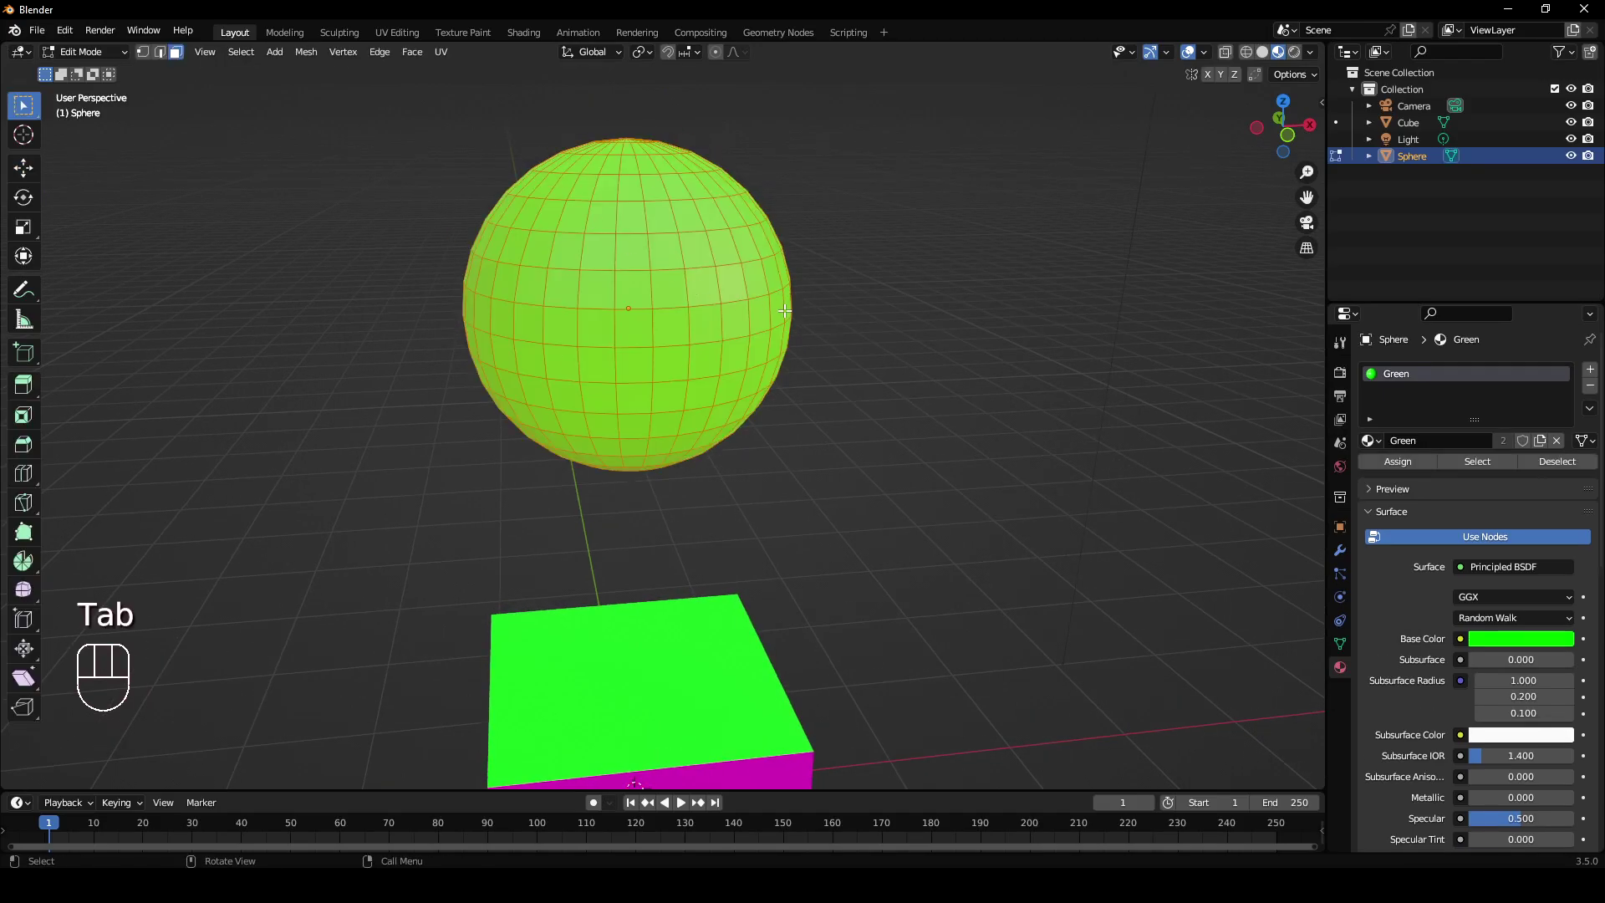
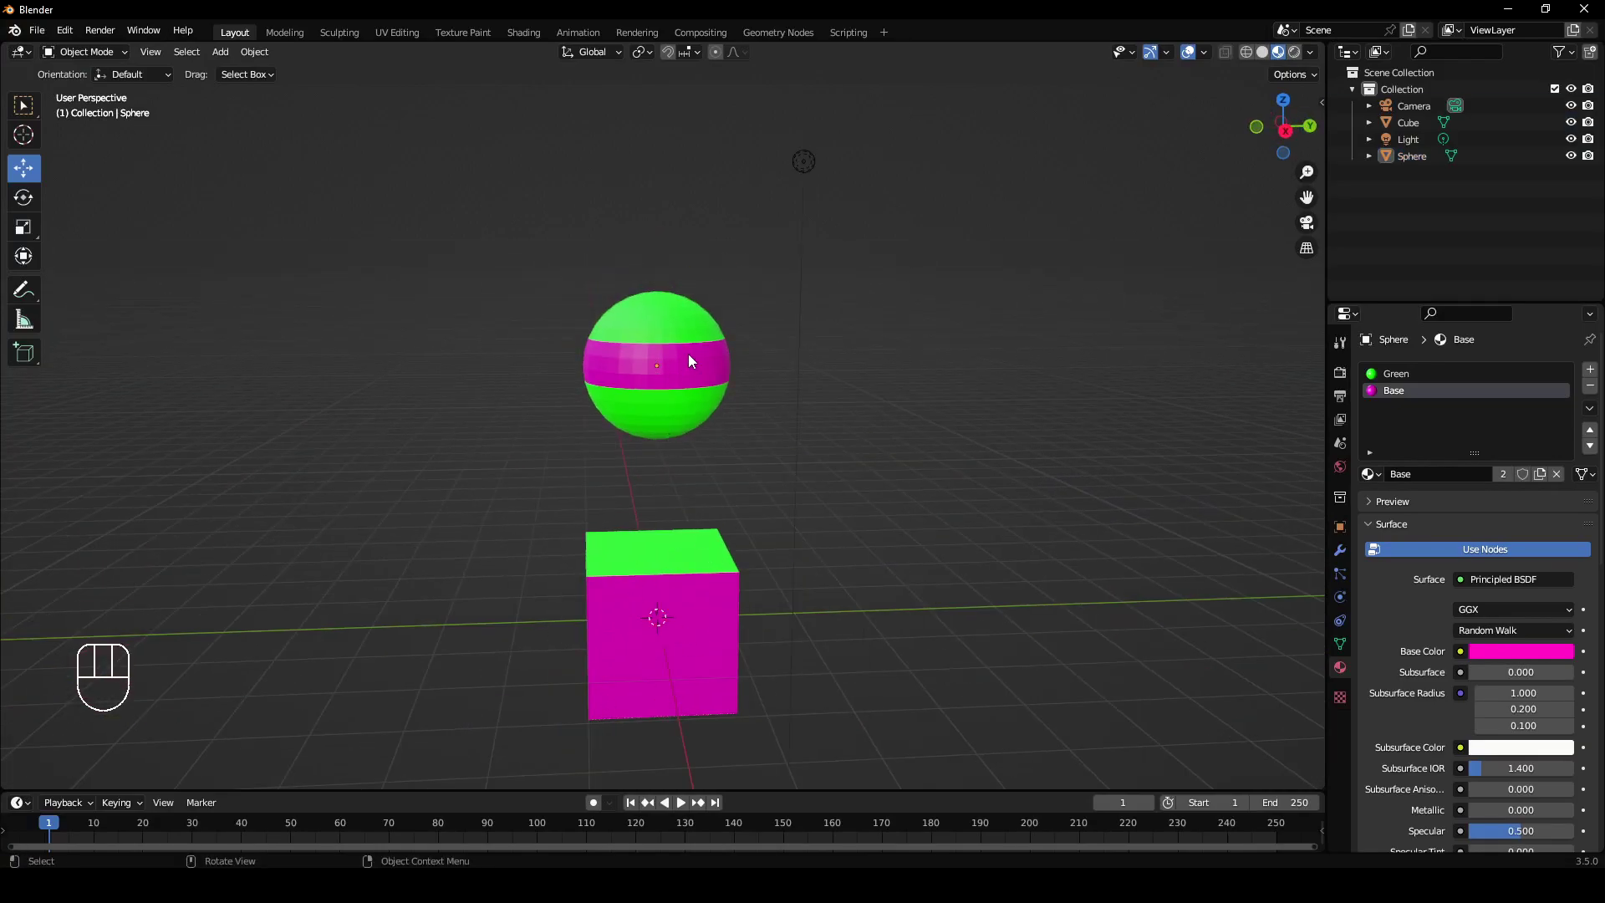
pyautogui.moveTo(742, 404); pyautogui.dragTo(870, 426)
# Add a third slot on the sphere with a new material and darken its Base Color to deep red.
pyautogui.click(759, 383)
pyautogui.moveTo(748, 455); pyautogui.dragTo(790, 446)
pyautogui.middleClick(788, 410)
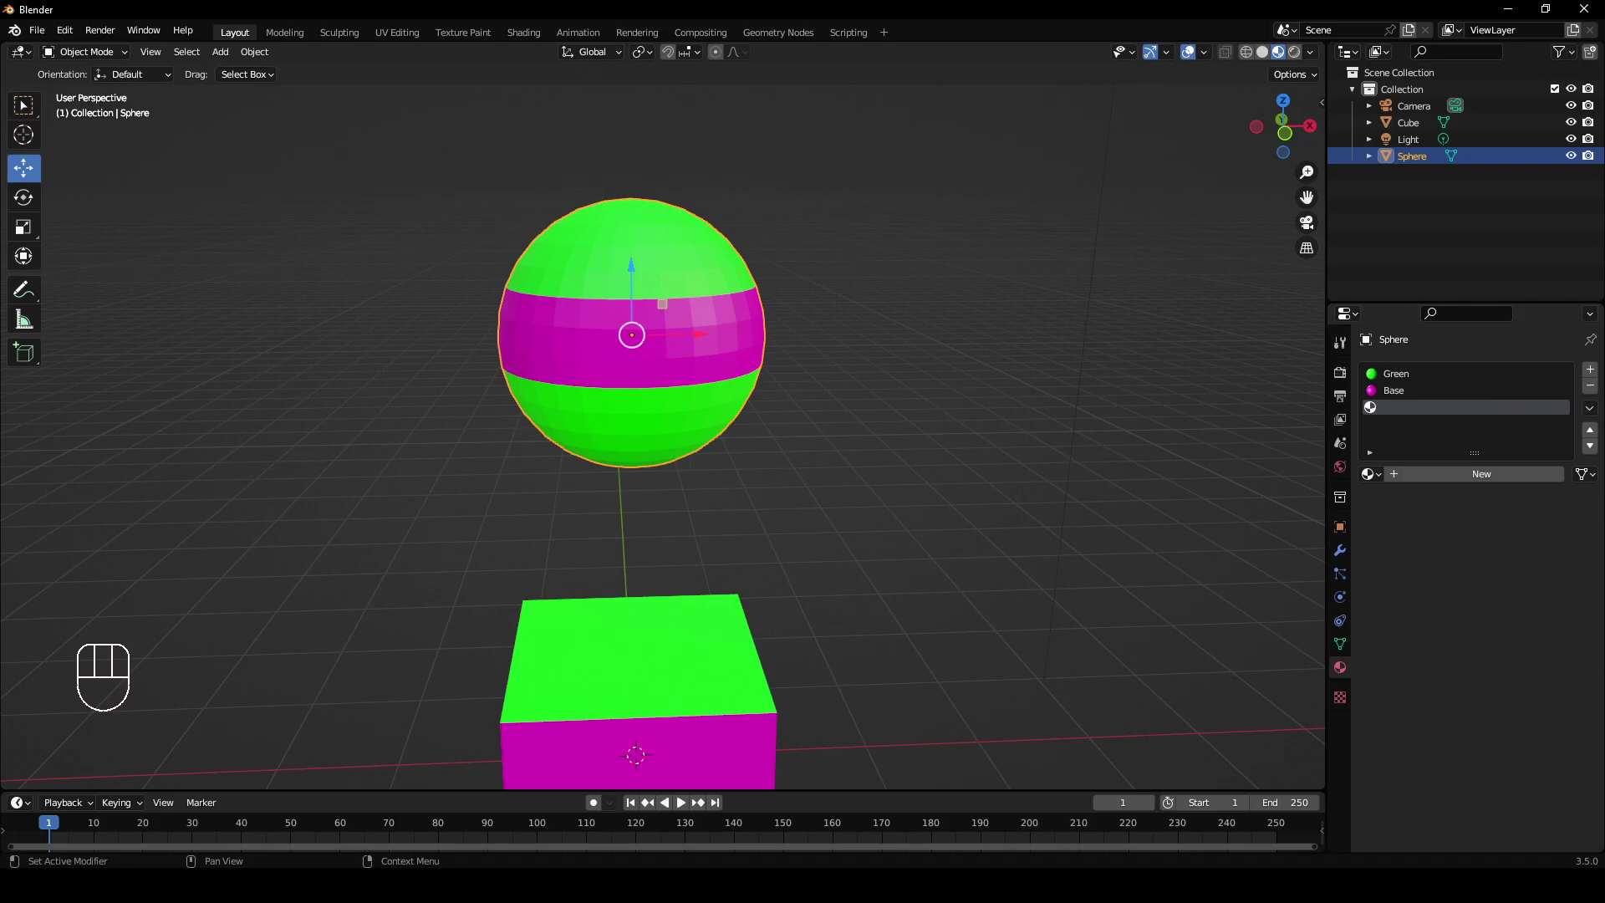
pyautogui.click(1483, 481)
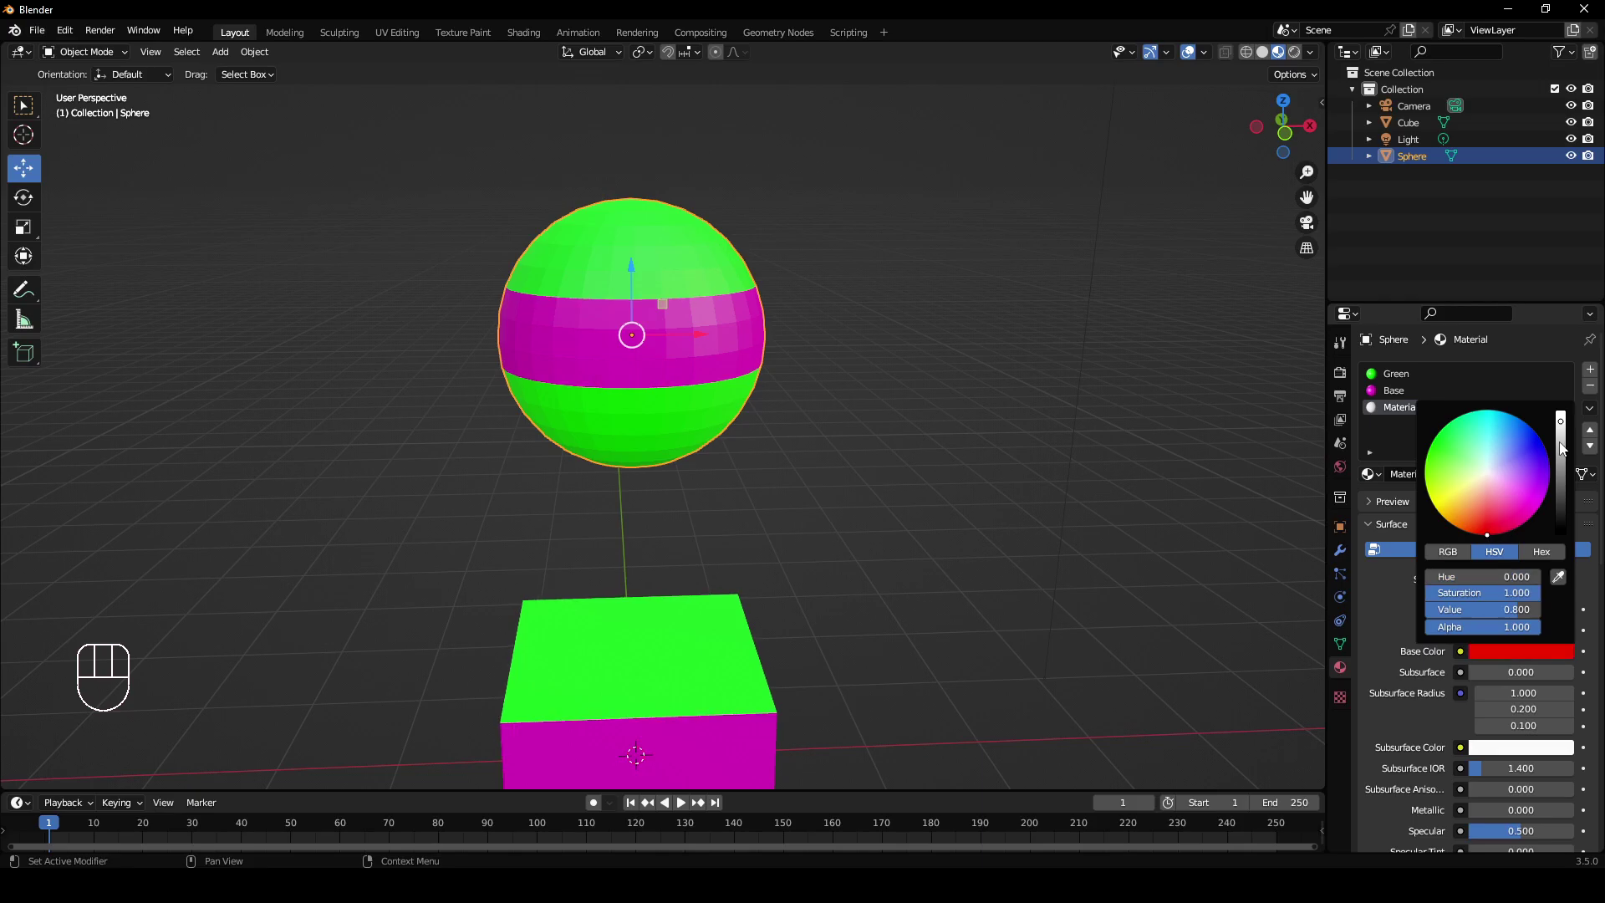
pyautogui.moveTo(868, 435); pyautogui.dragTo(909, 499)
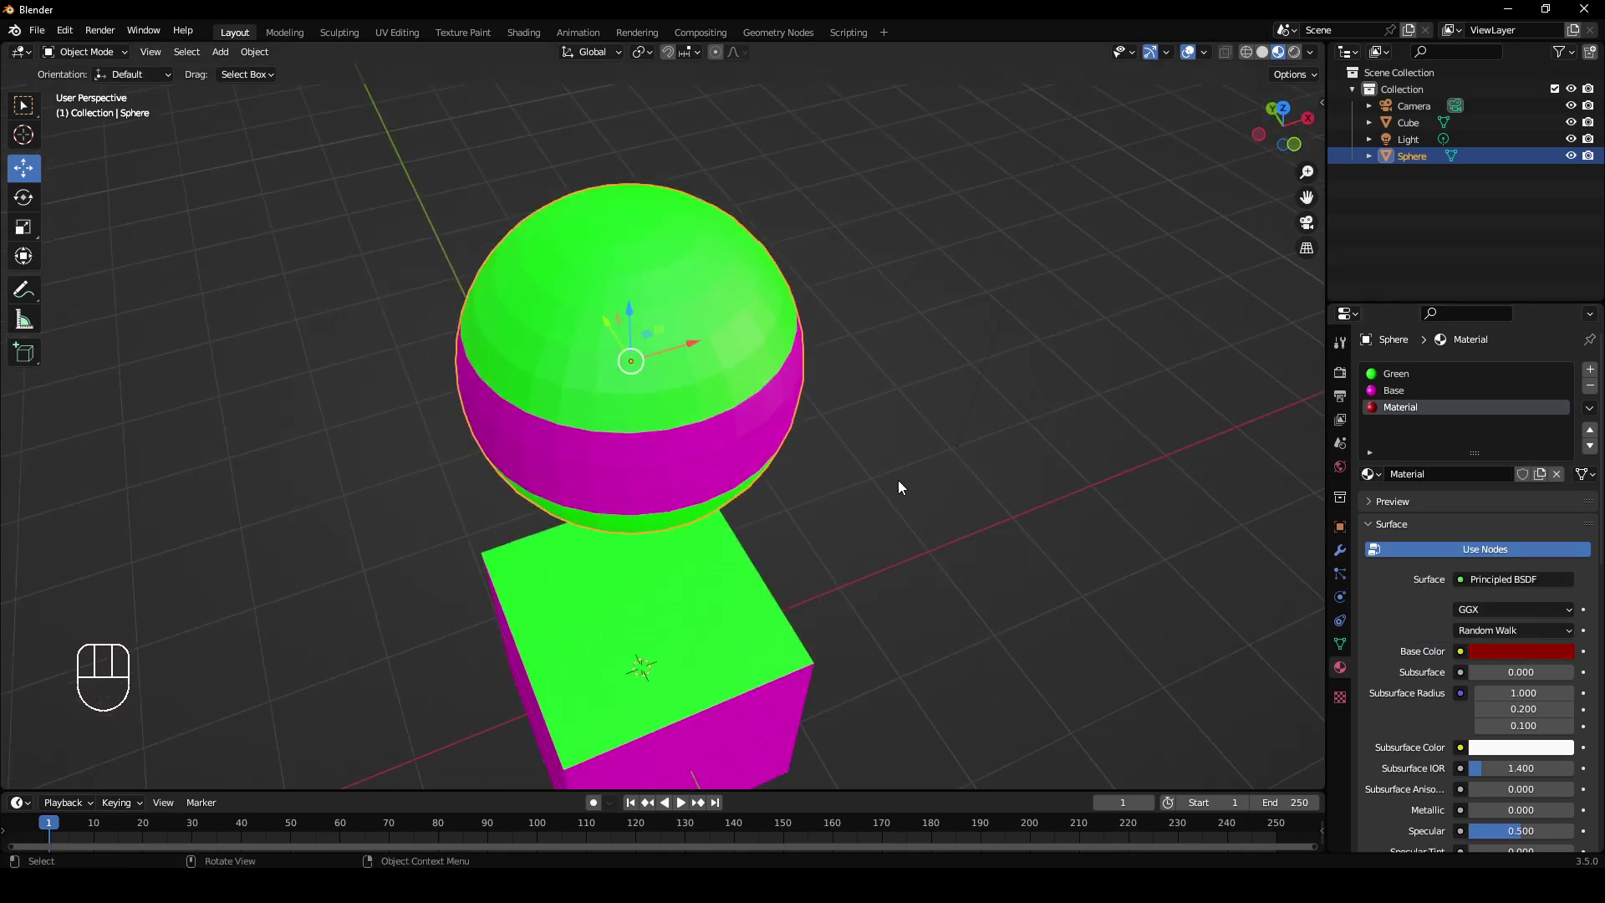
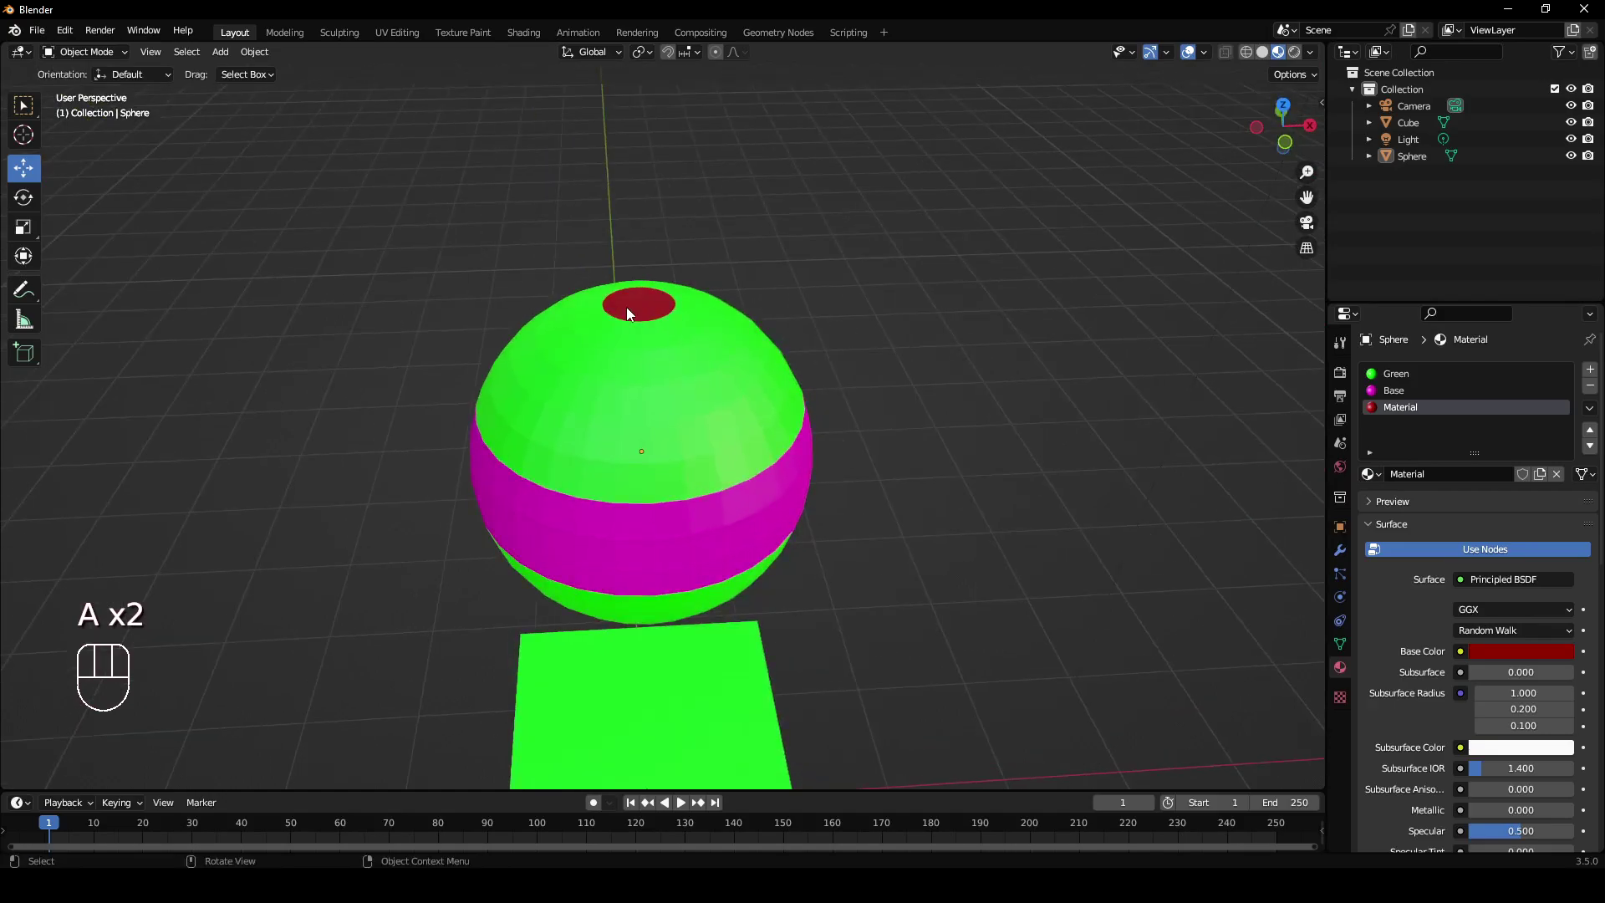
# Inspect the sphere's dark red top cap and select the sphere.
pyautogui.moveTo(827, 423); pyautogui.dragTo(845, 307)
pyautogui.middleClick(845, 301)
pyautogui.moveTo(865, 352); pyautogui.dragTo(915, 398)
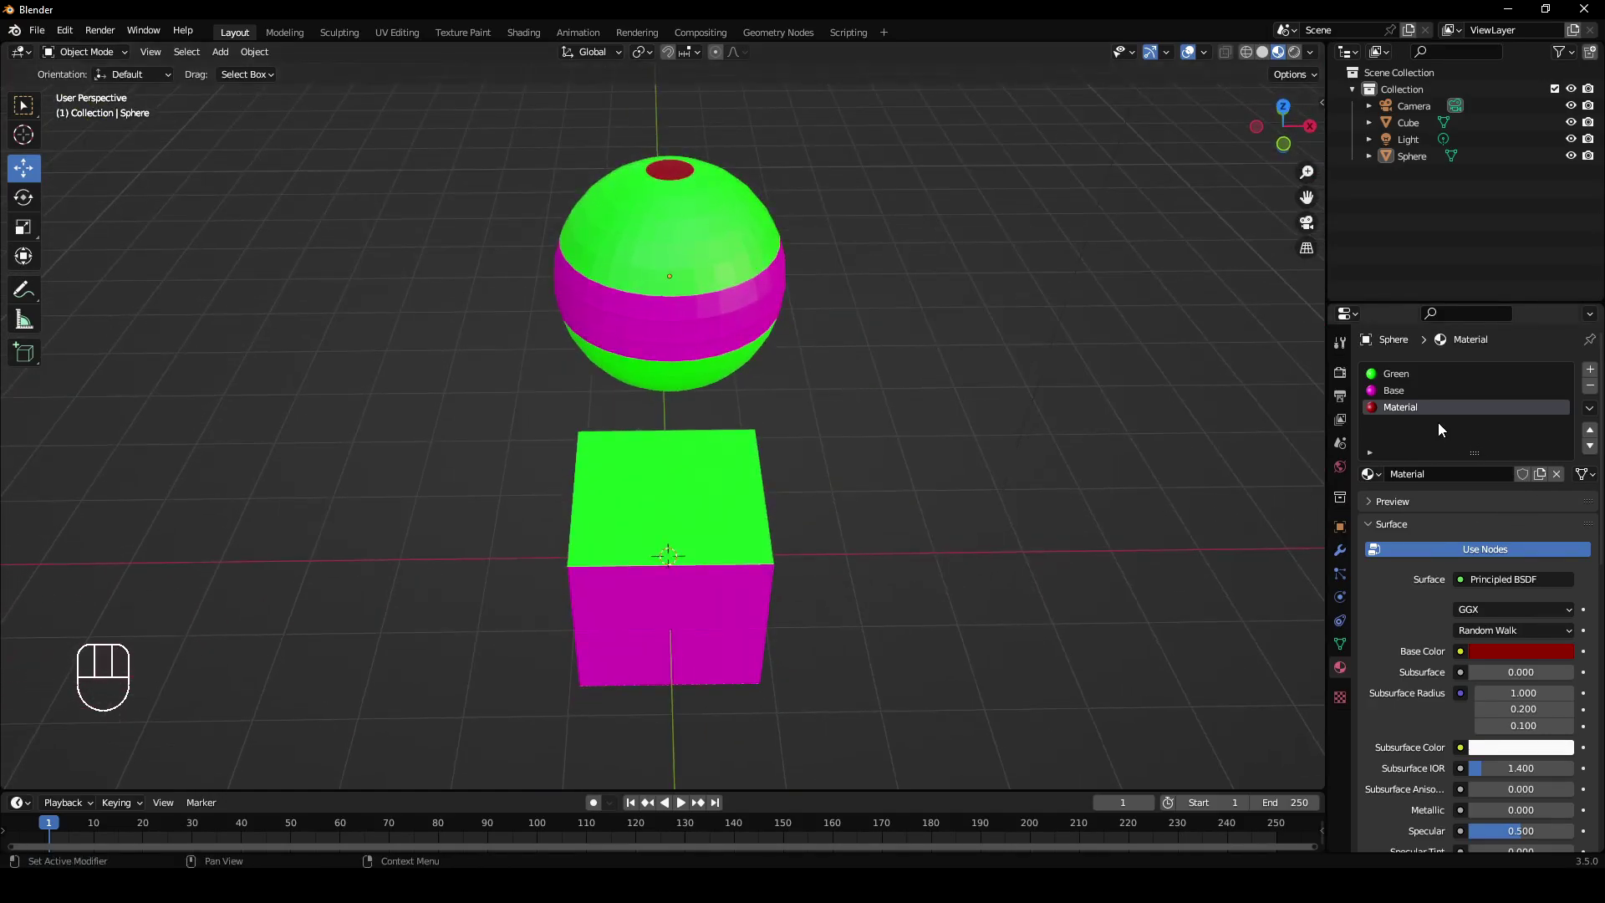
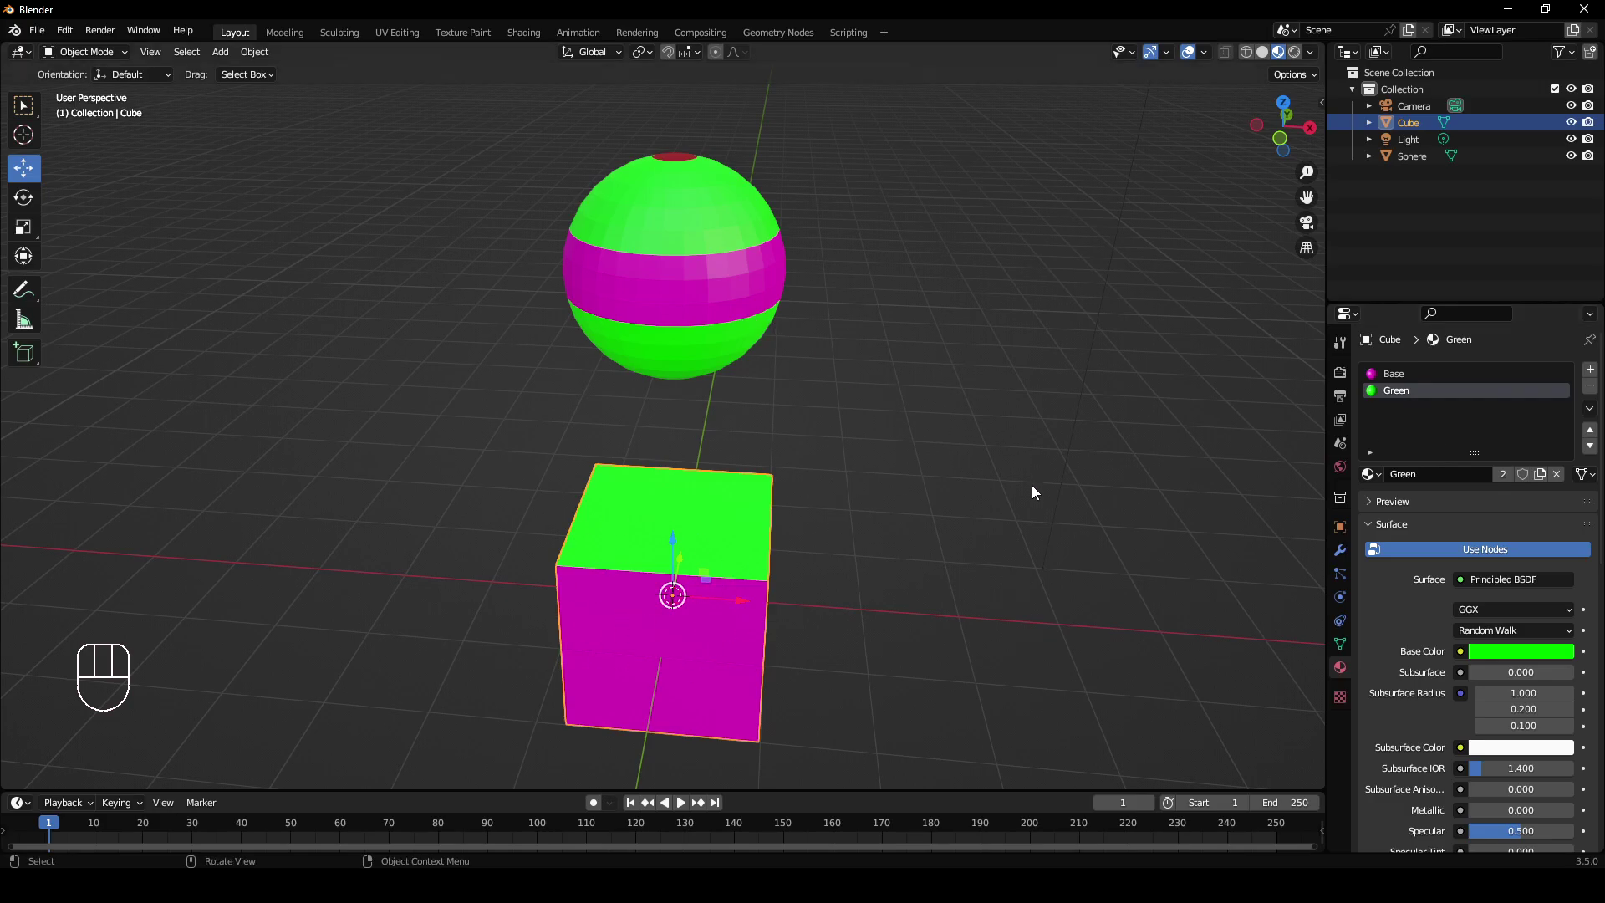
pyautogui.click(710, 279)
pyautogui.middleClick(888, 315)
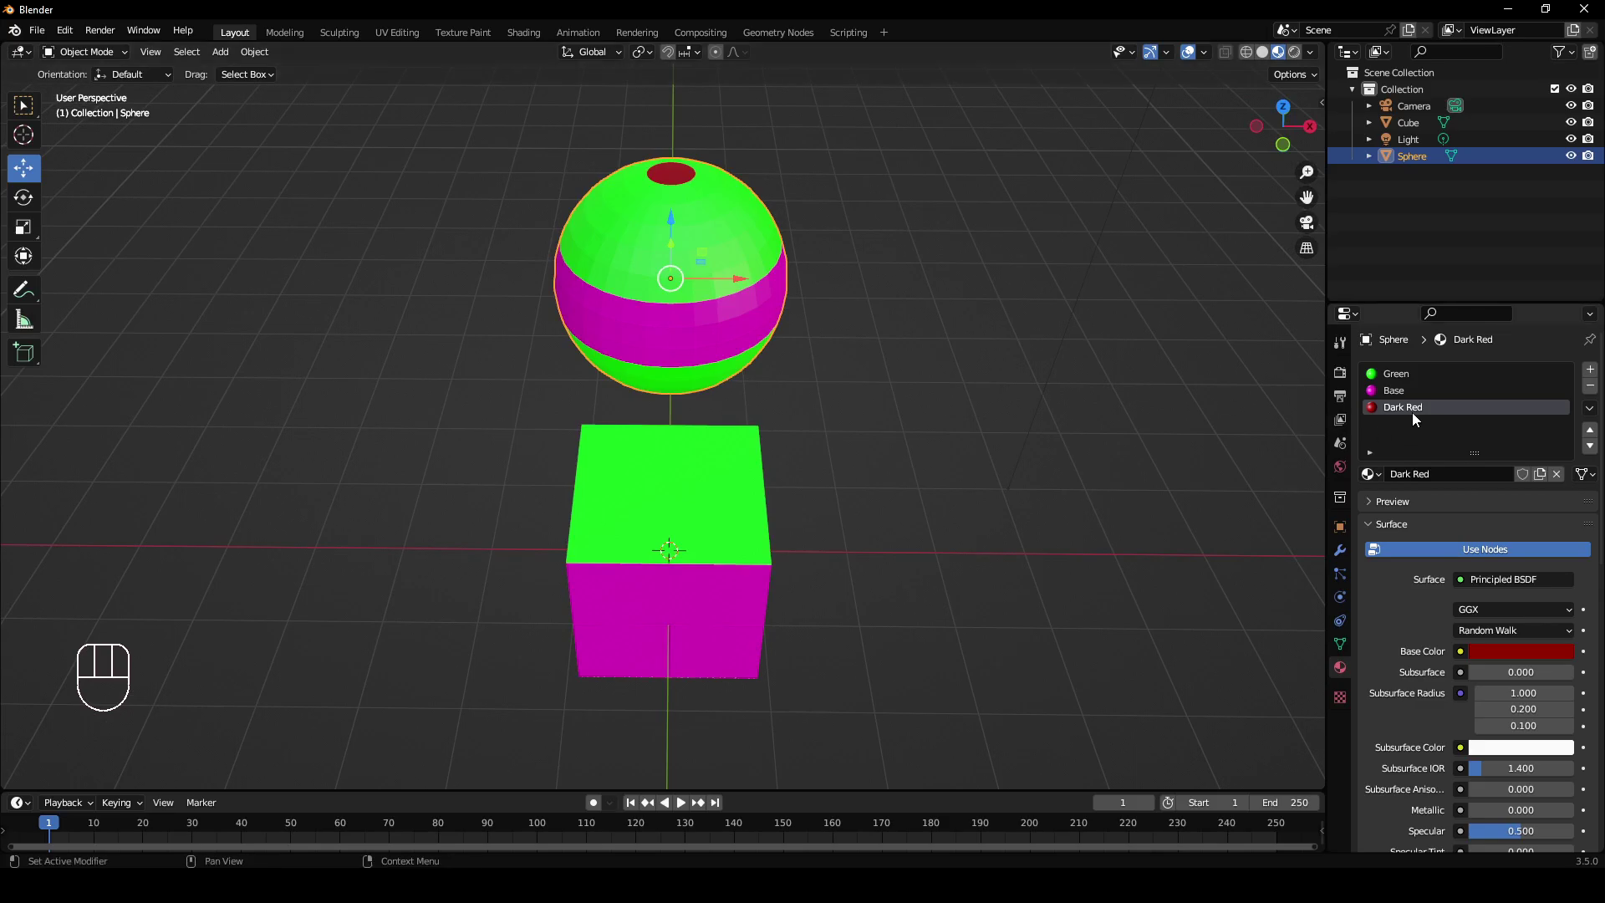
# Select the cube and add a third empty material slot for the Dark Red material.
pyautogui.click(687, 577)
pyautogui.moveTo(828, 584); pyautogui.dragTo(841, 517)
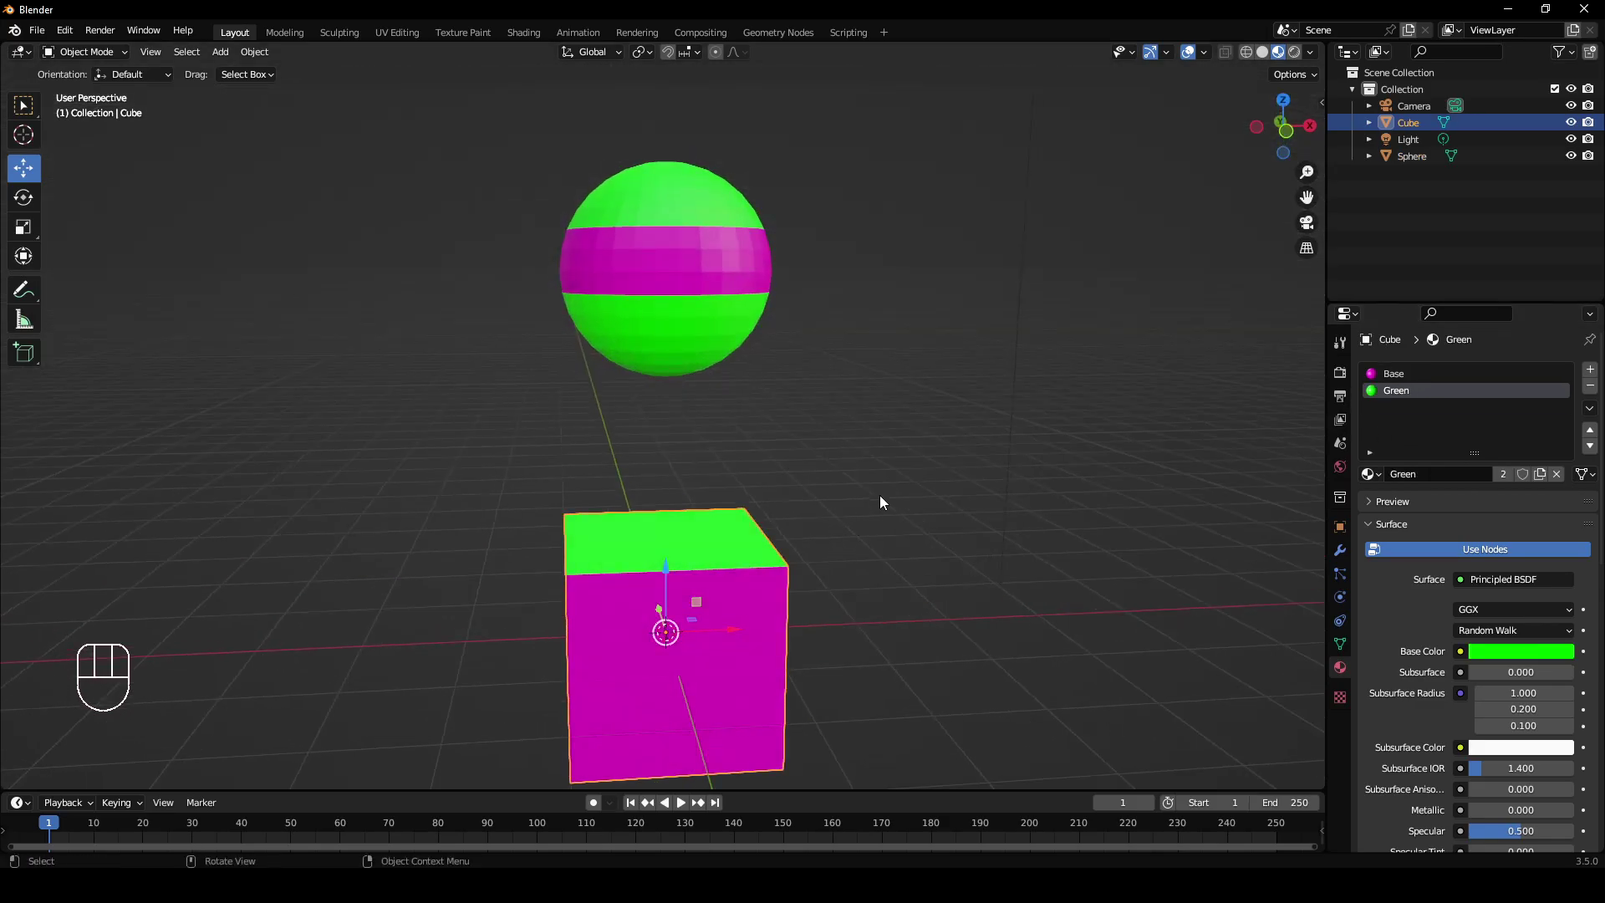
pyautogui.moveTo(1384, 480); pyautogui.dragTo(1181, 500)
pyautogui.middleClick(1172, 507)
pyautogui.middleClick(1061, 504)
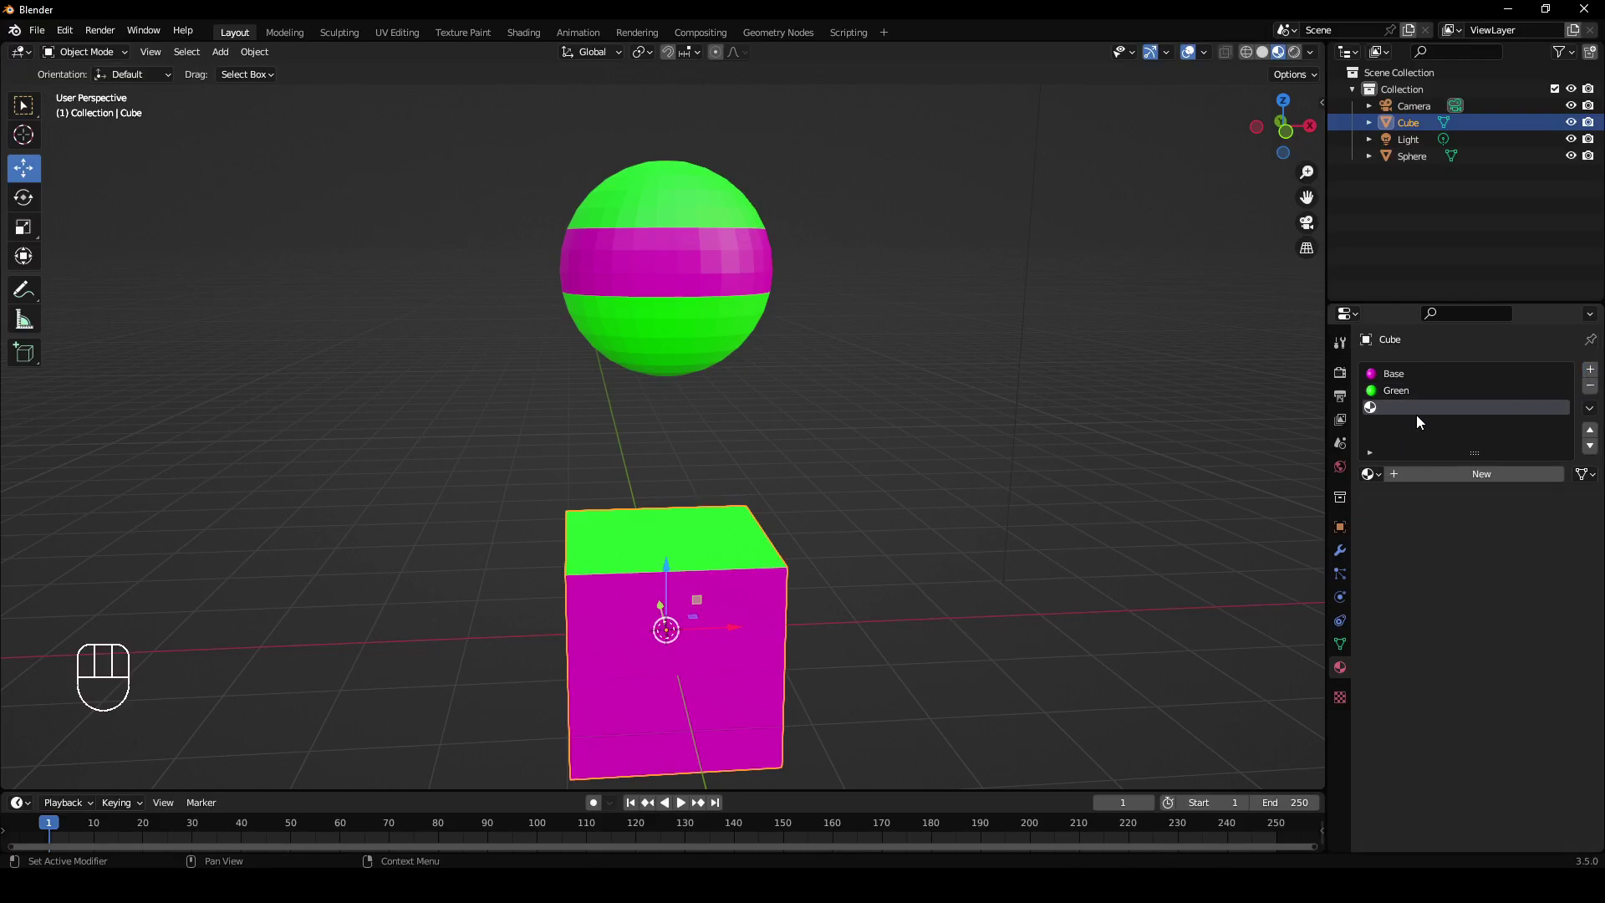
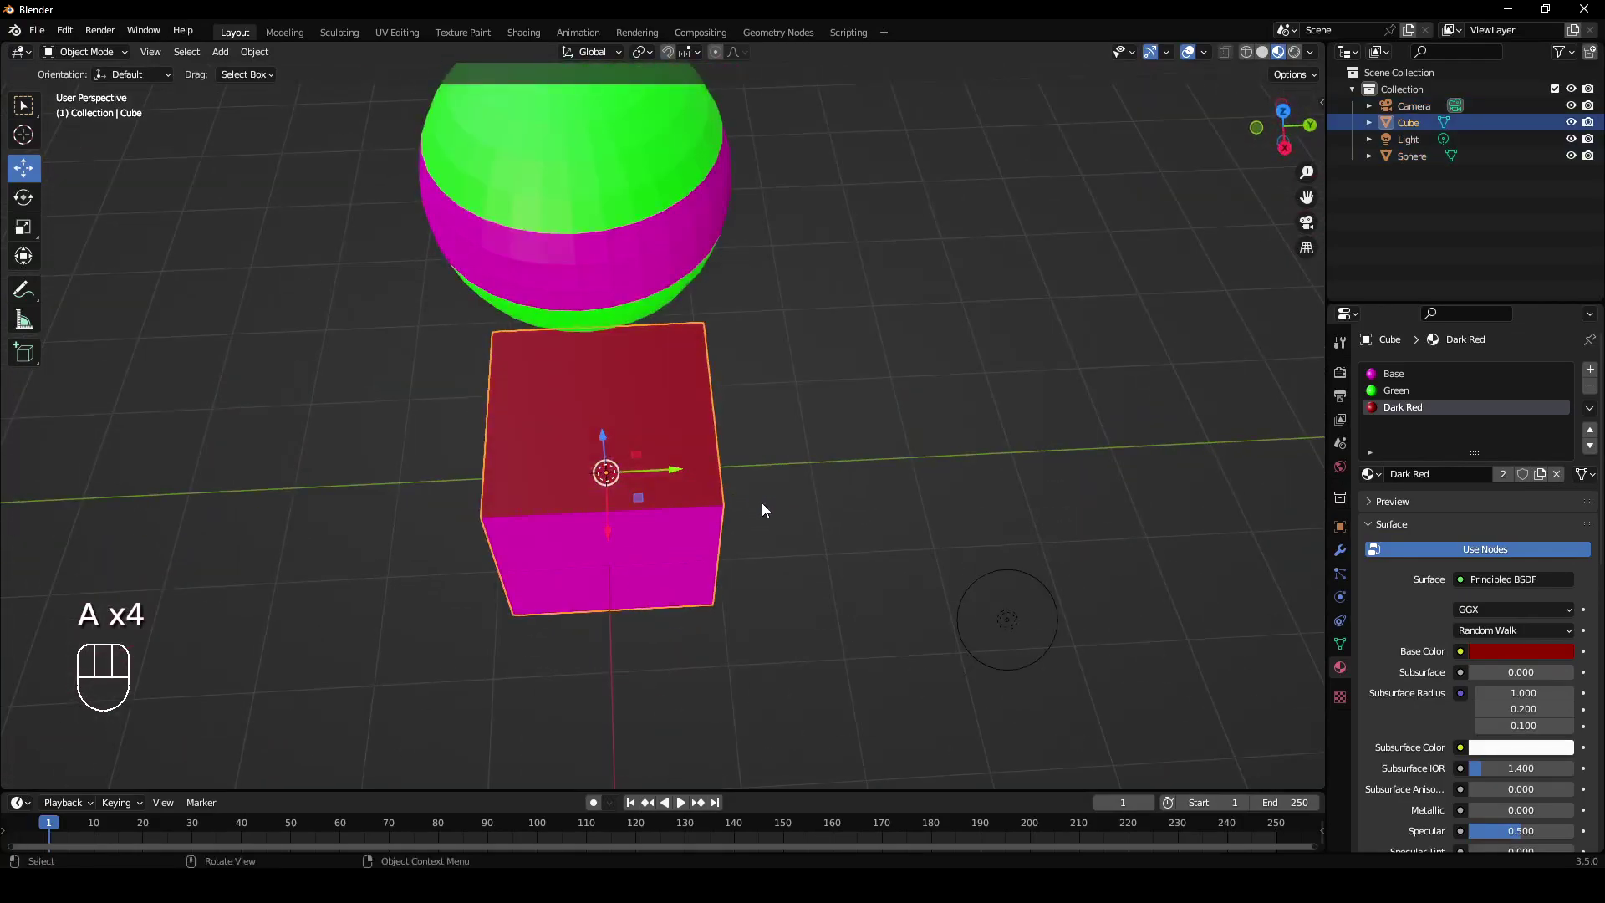
pyautogui.moveTo(808, 496); pyautogui.dragTo(850, 468)
pyautogui.middleClick(859, 446)
pyautogui.middleClick(875, 439)
pyautogui.middleClick(915, 473)
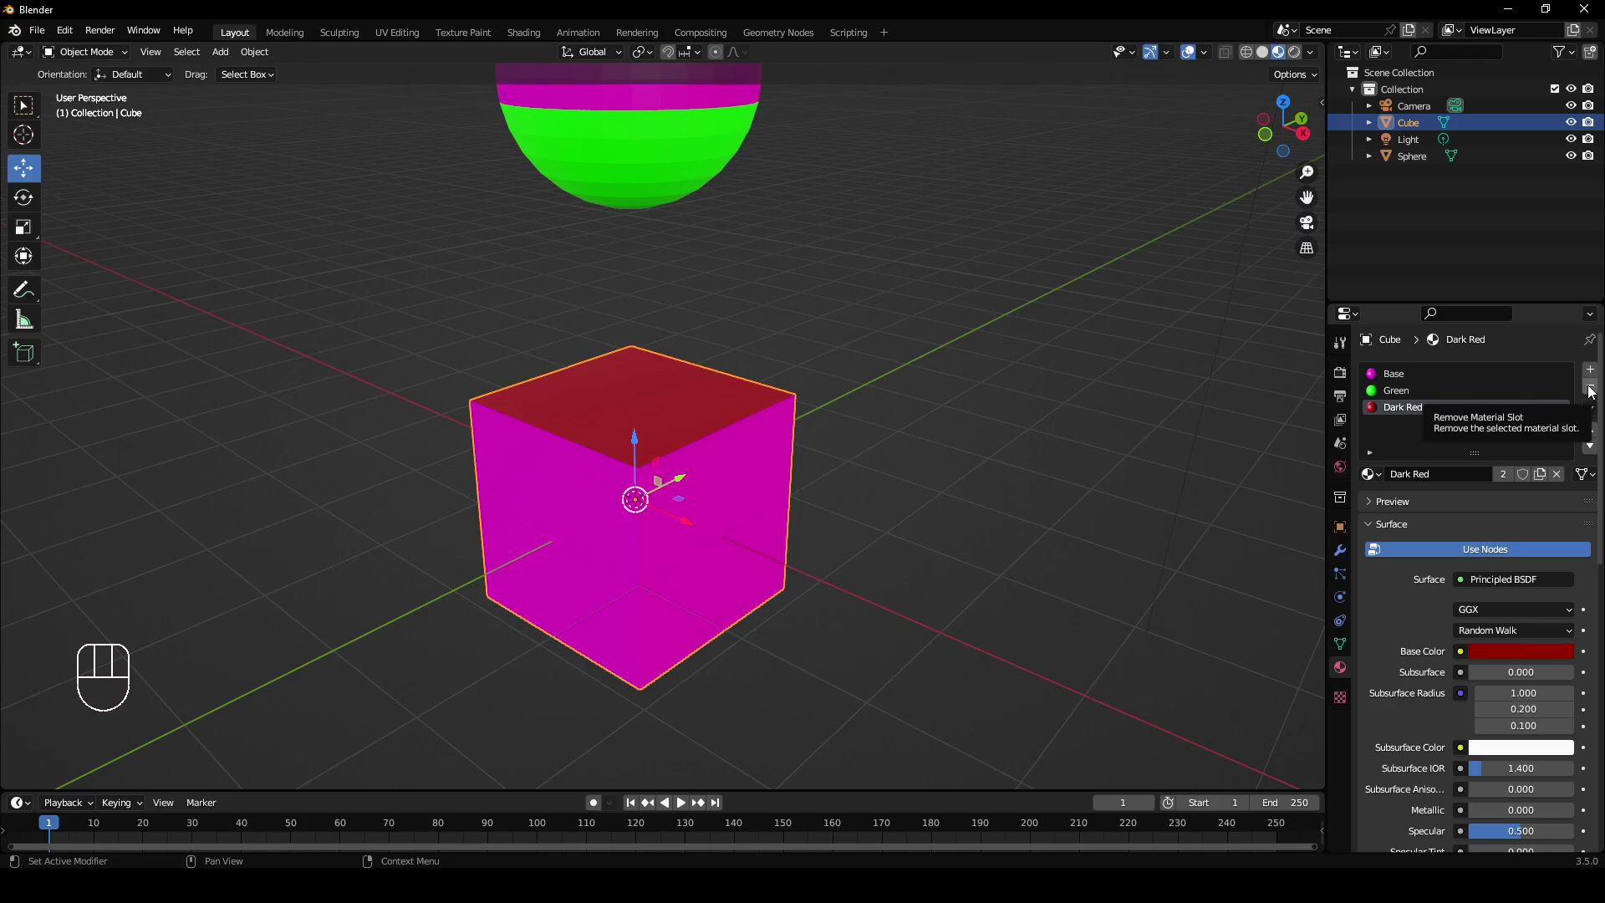
pyautogui.click(1594, 393)
pyautogui.moveTo(942, 568); pyautogui.dragTo(914, 577)
pyautogui.moveTo(910, 554); pyautogui.dragTo(889, 714)
pyautogui.middleClick(914, 684)
pyautogui.middleClick(860, 577)
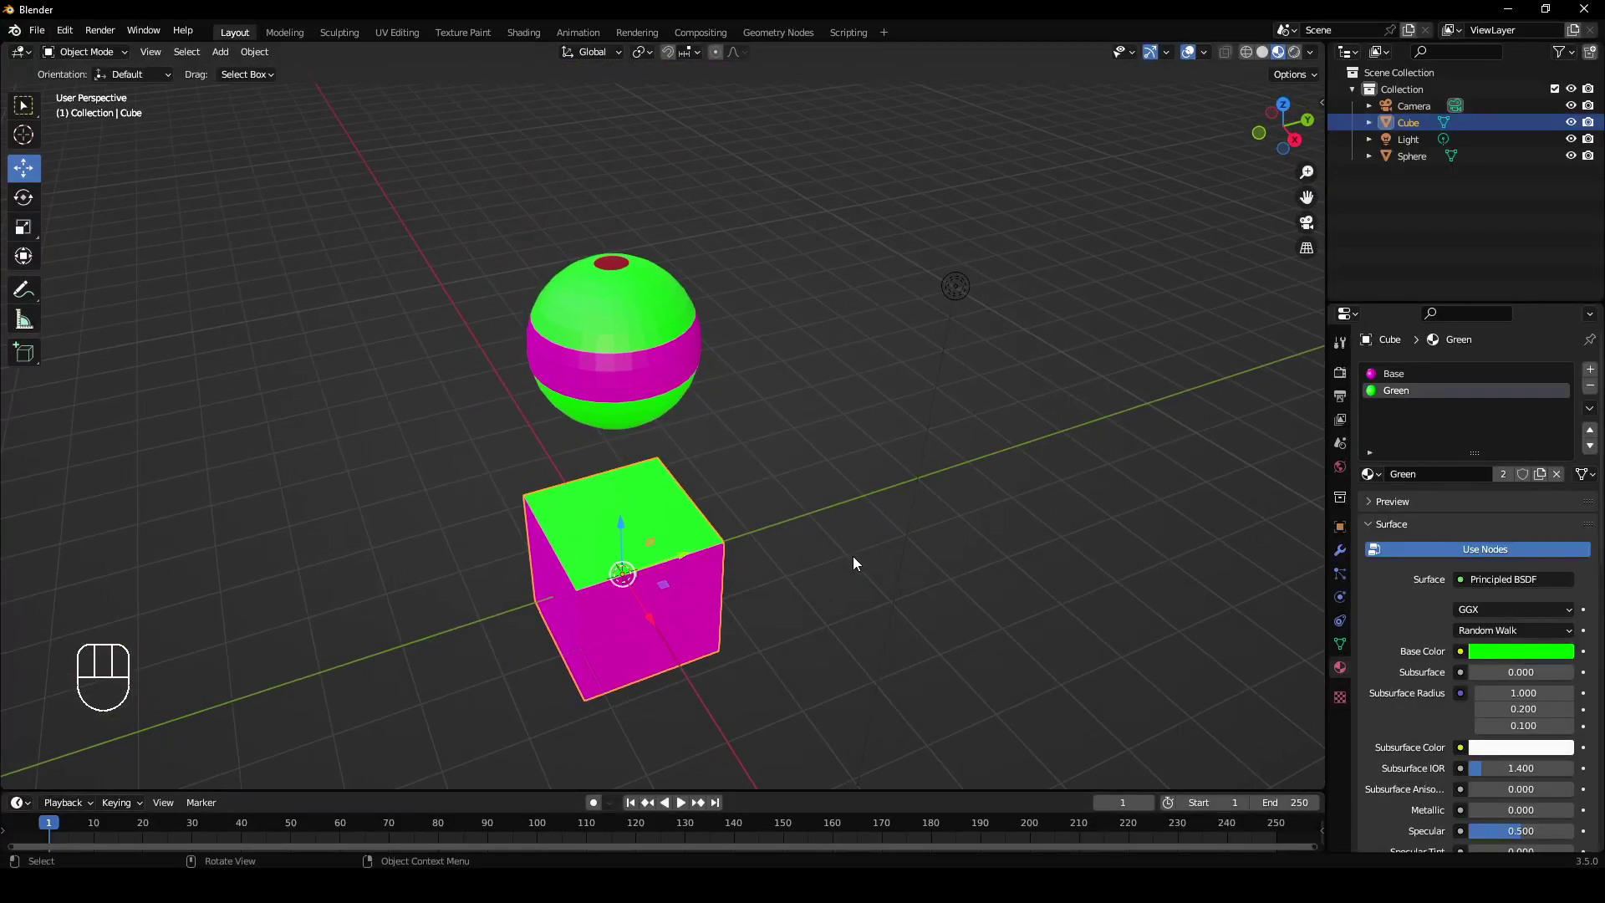
pyautogui.middleClick(697, 379)
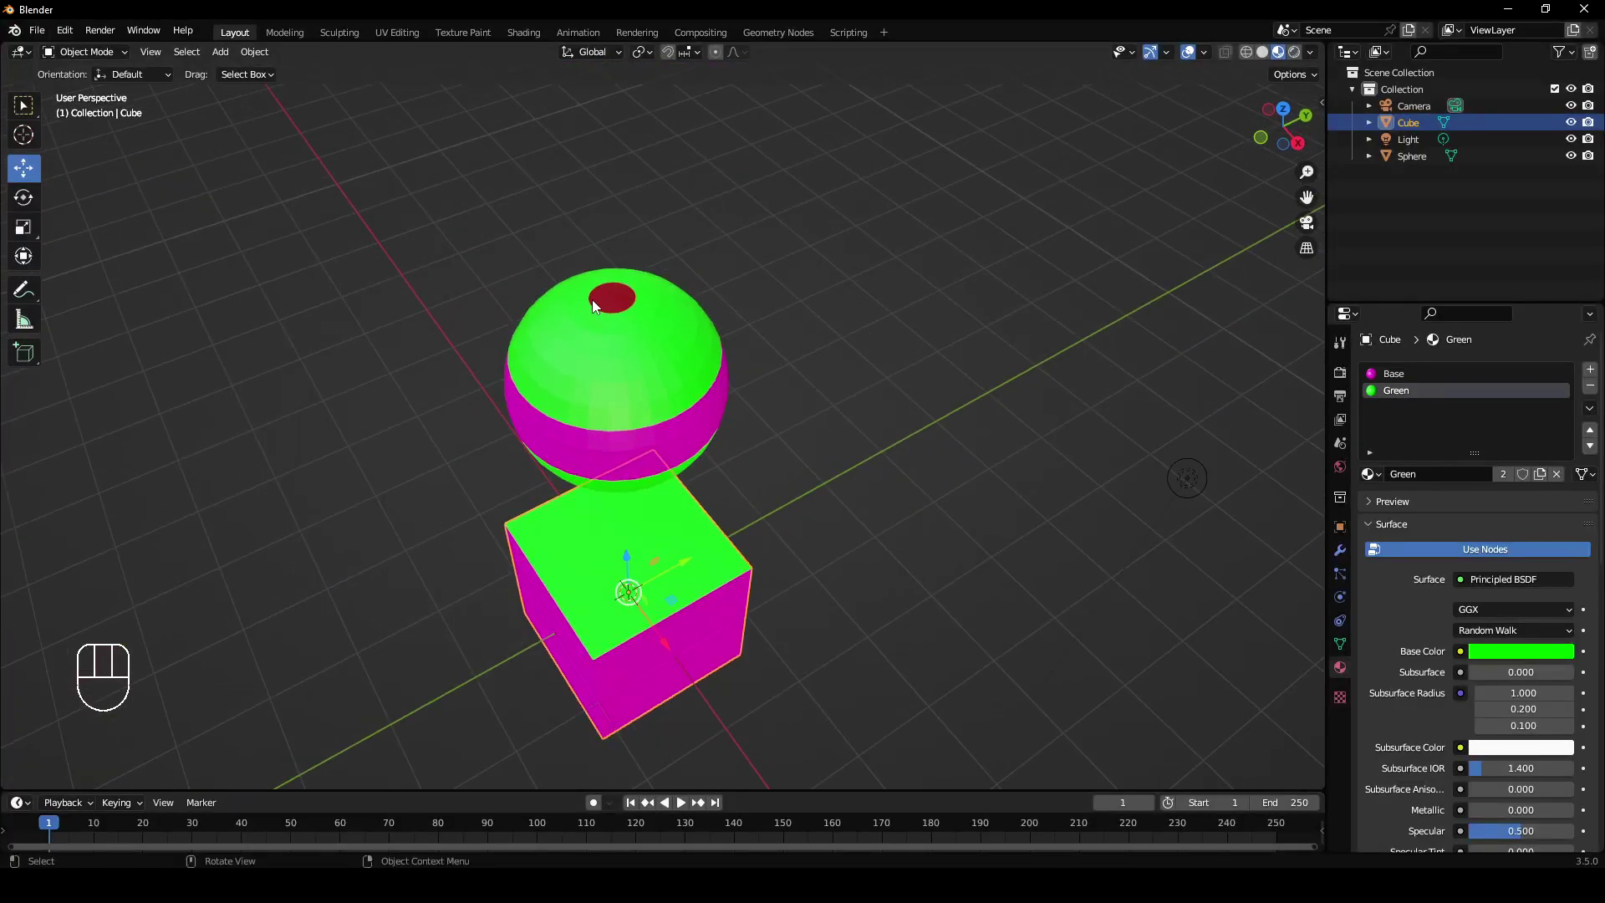
pyautogui.click(611, 304)
pyautogui.middleClick(824, 429)
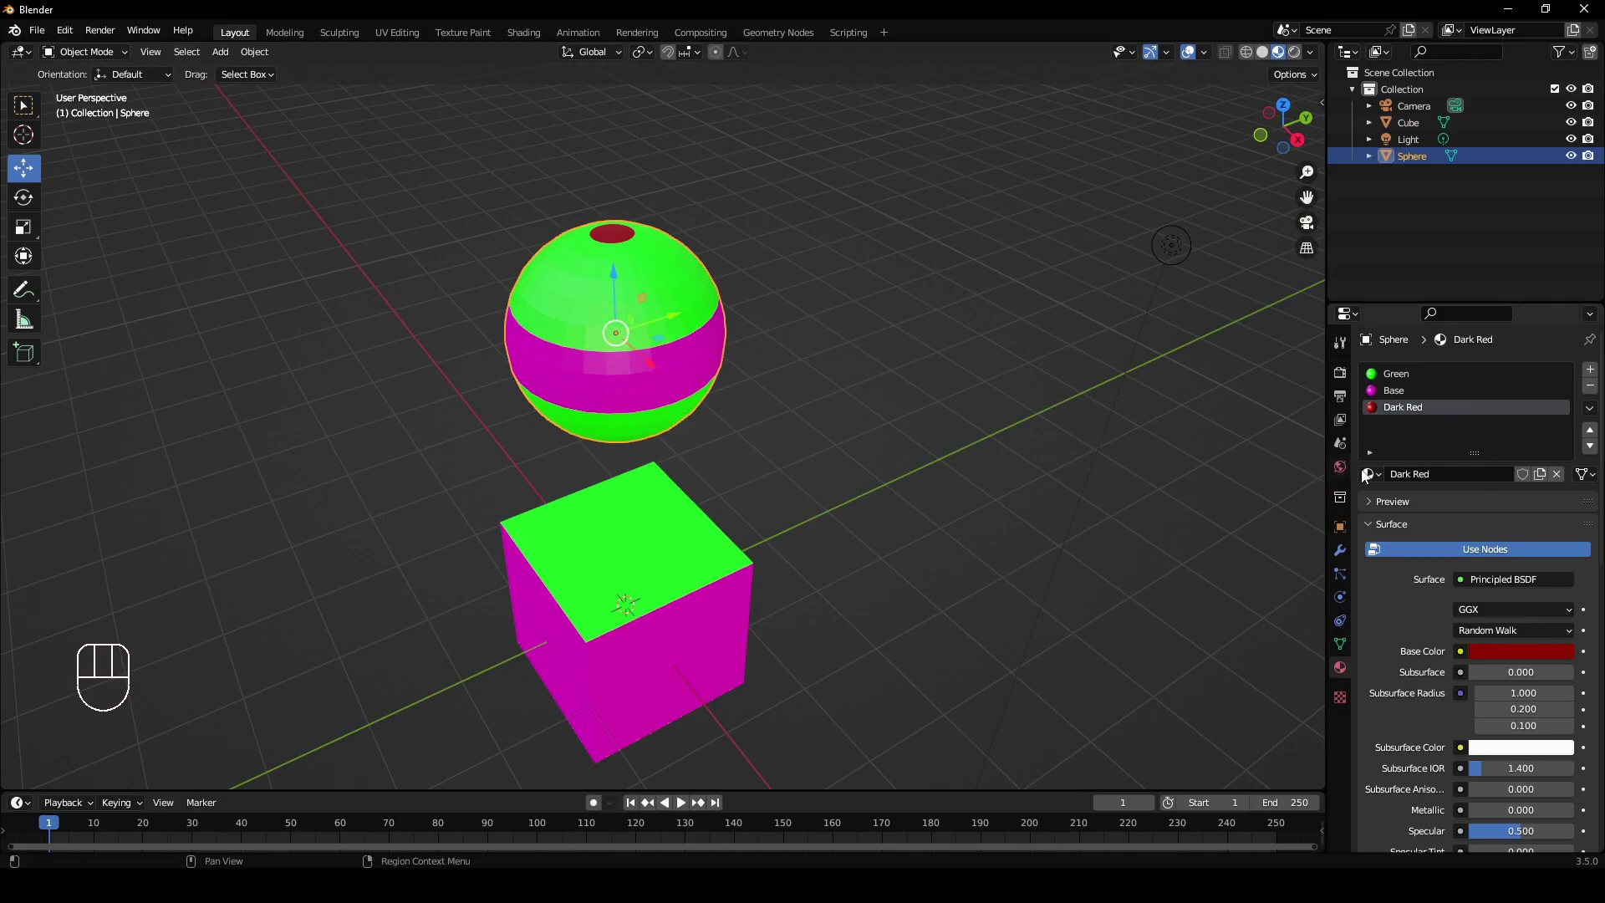
pyautogui.click(1377, 475)
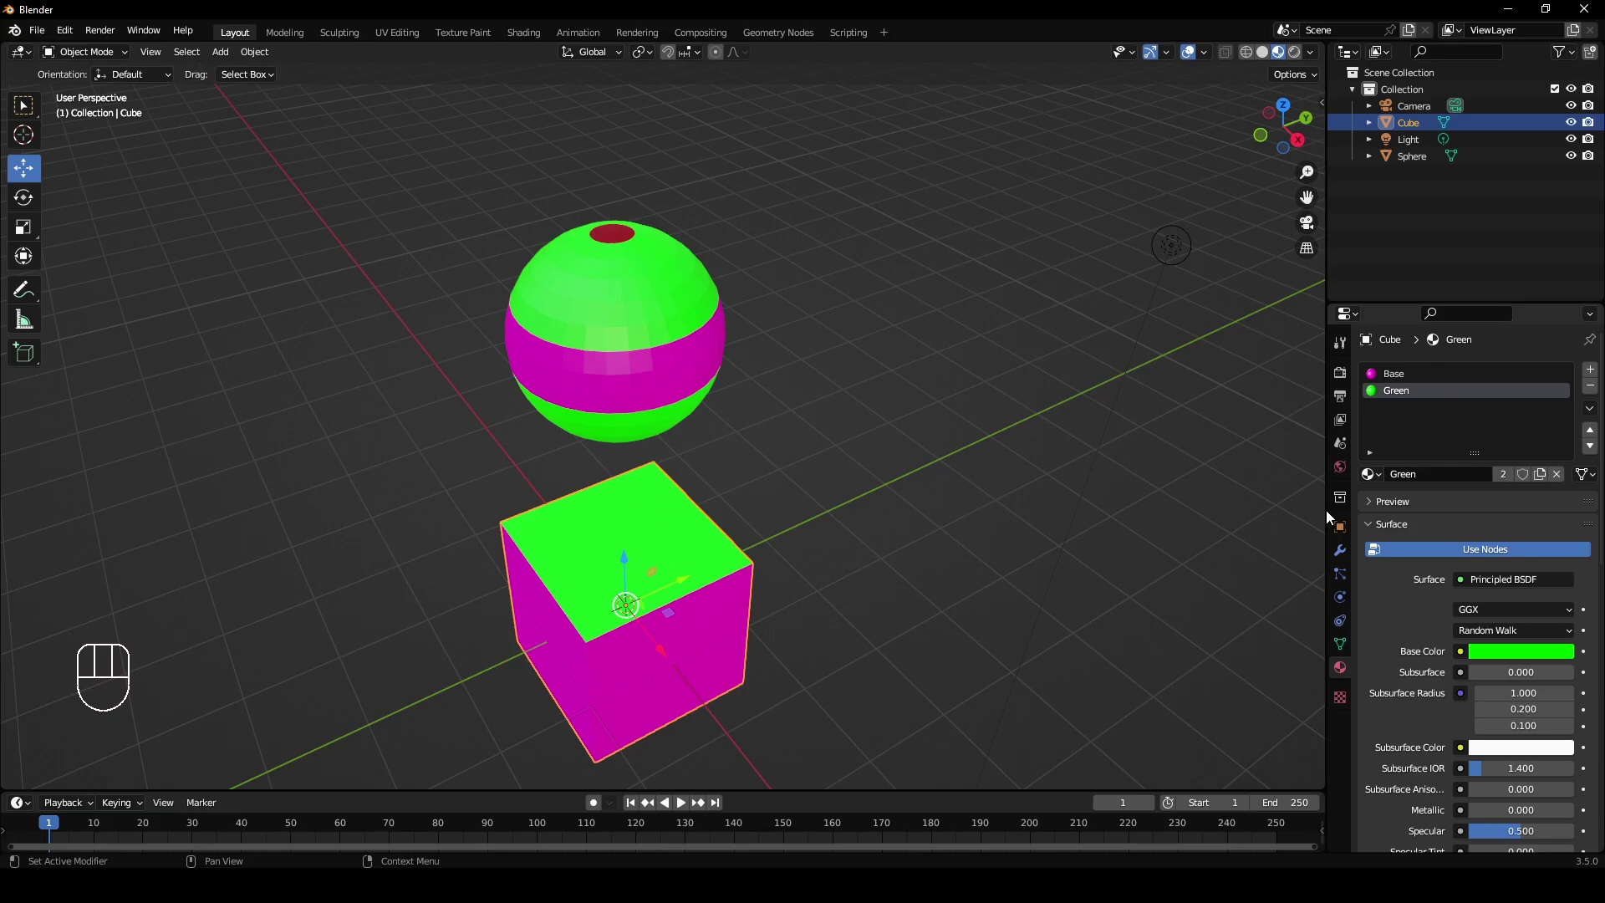
pyautogui.moveTo(929, 672); pyautogui.dragTo(895, 658)
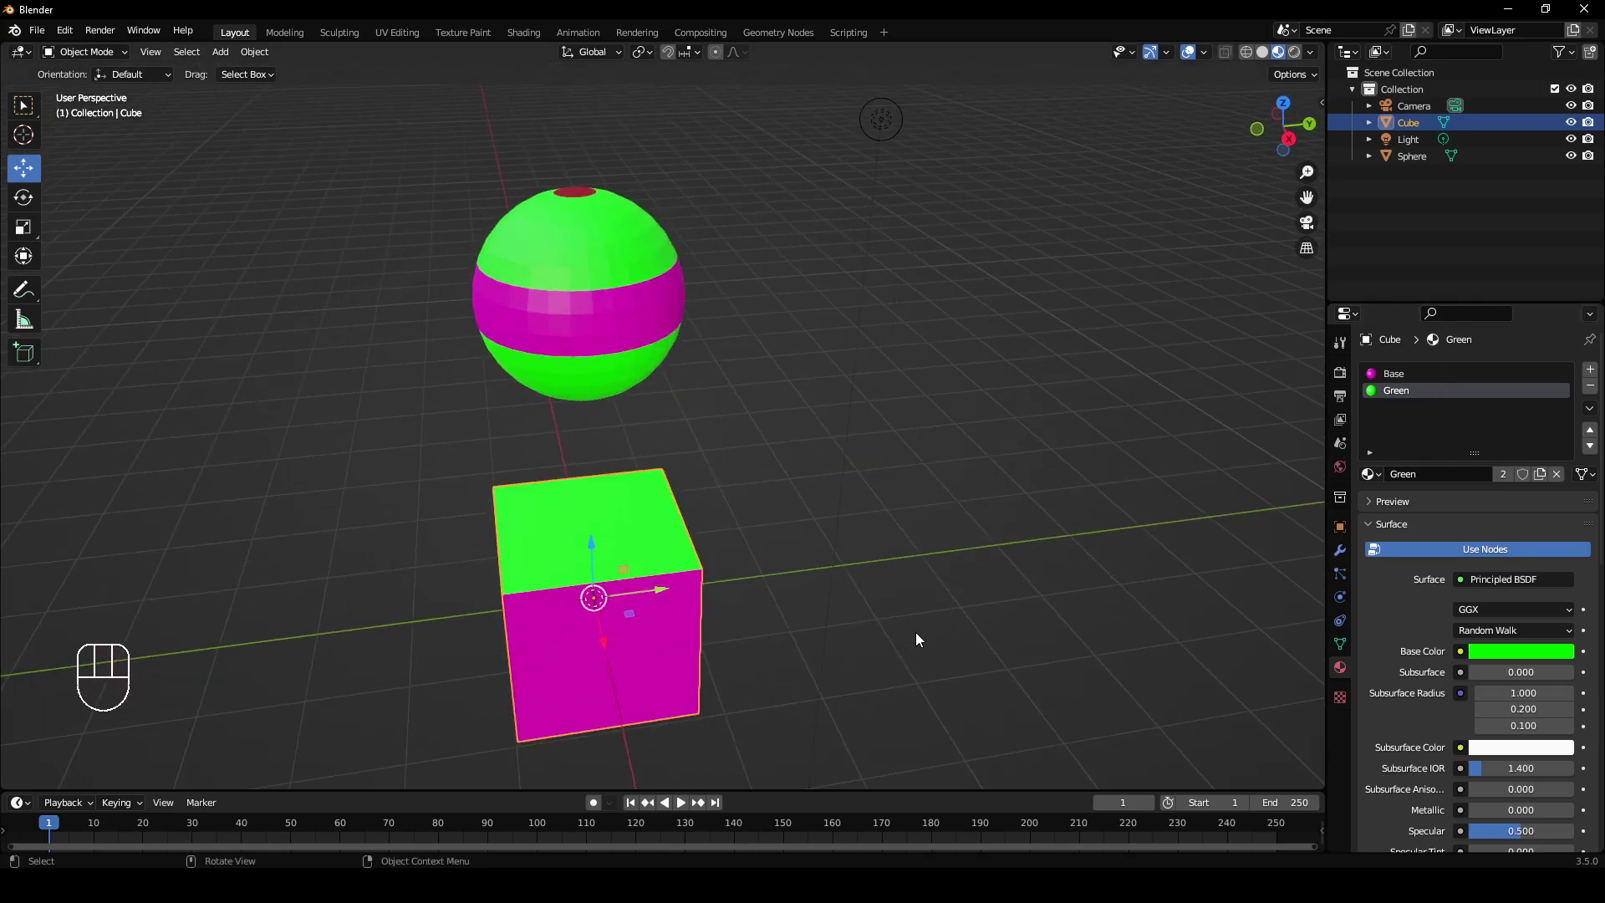
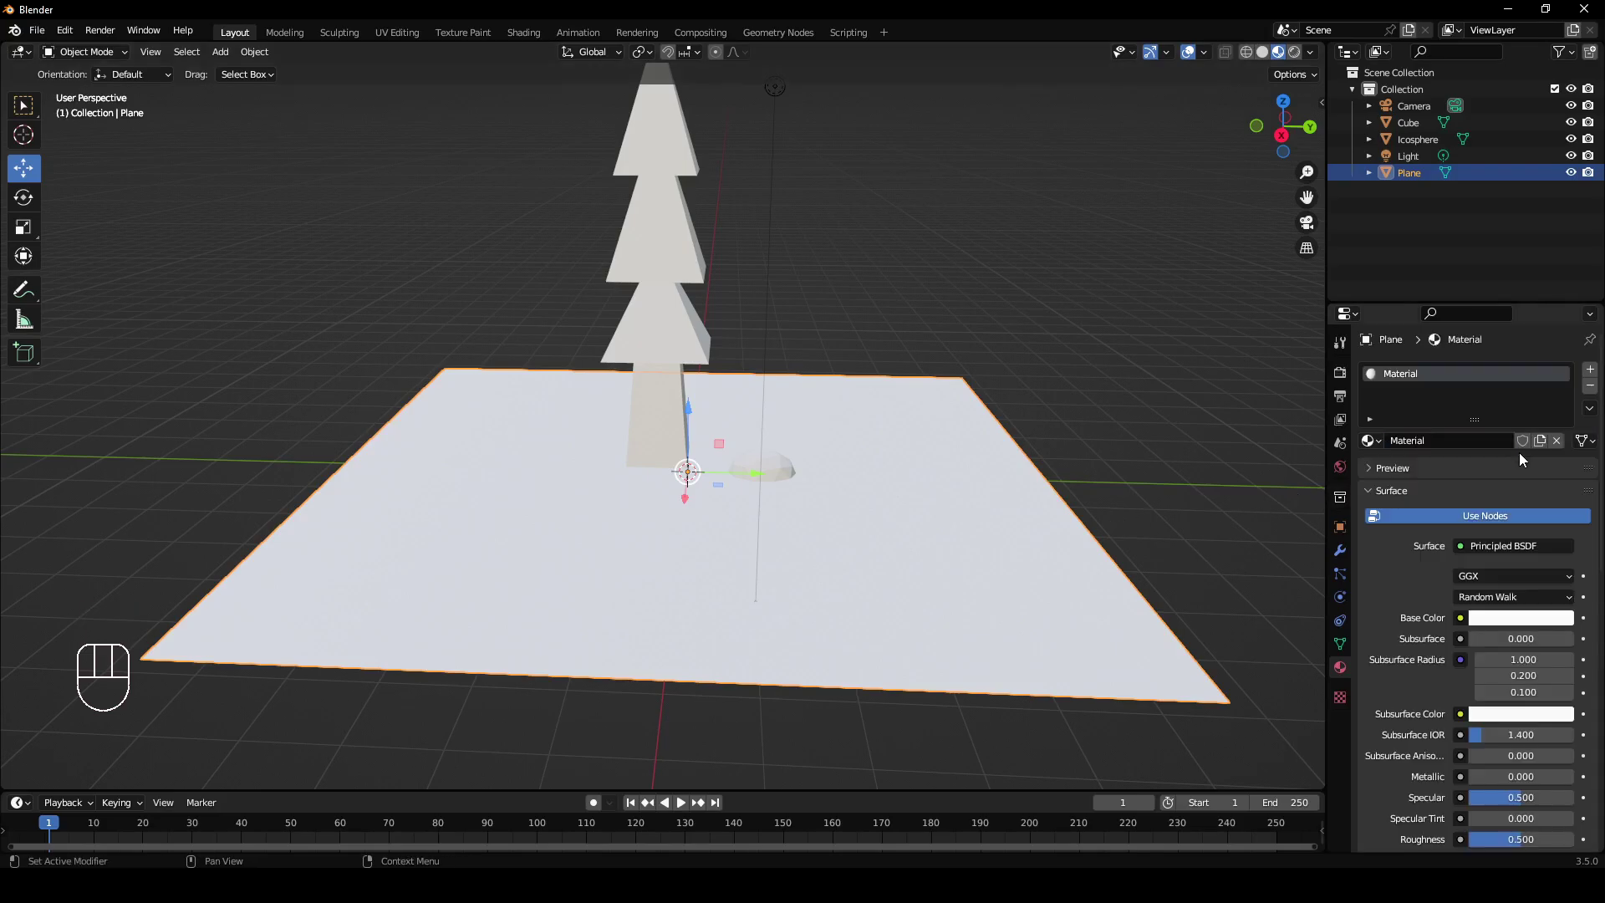
# Make the ground plane bright green and give the icosphere rock its own new material.
pyautogui.click(1527, 626)
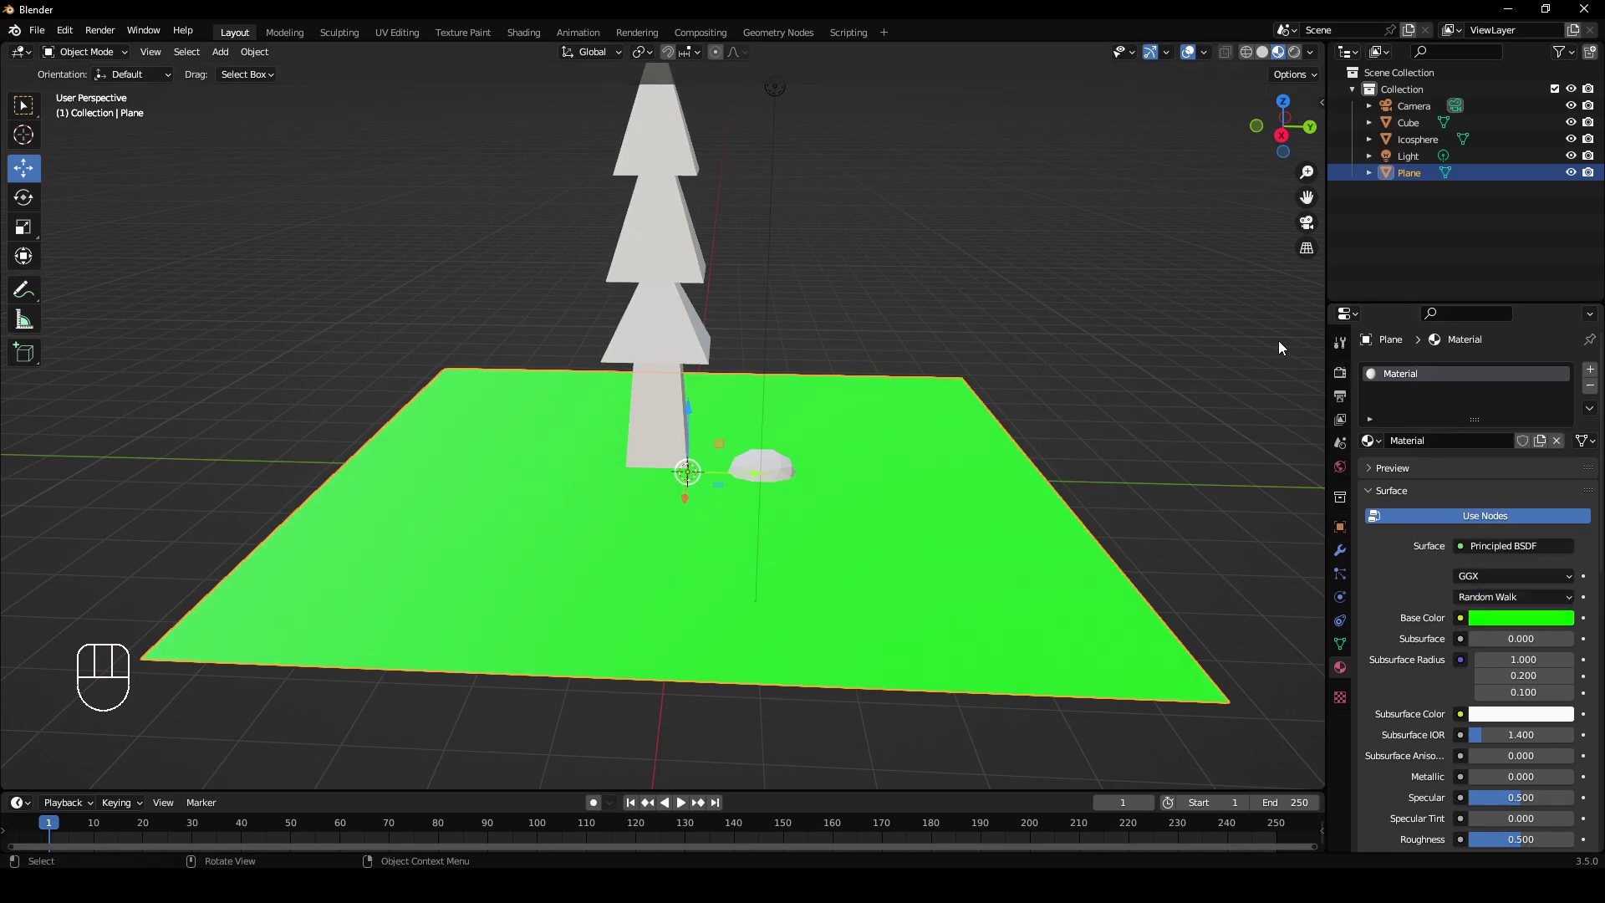
pyautogui.middleClick(1005, 455)
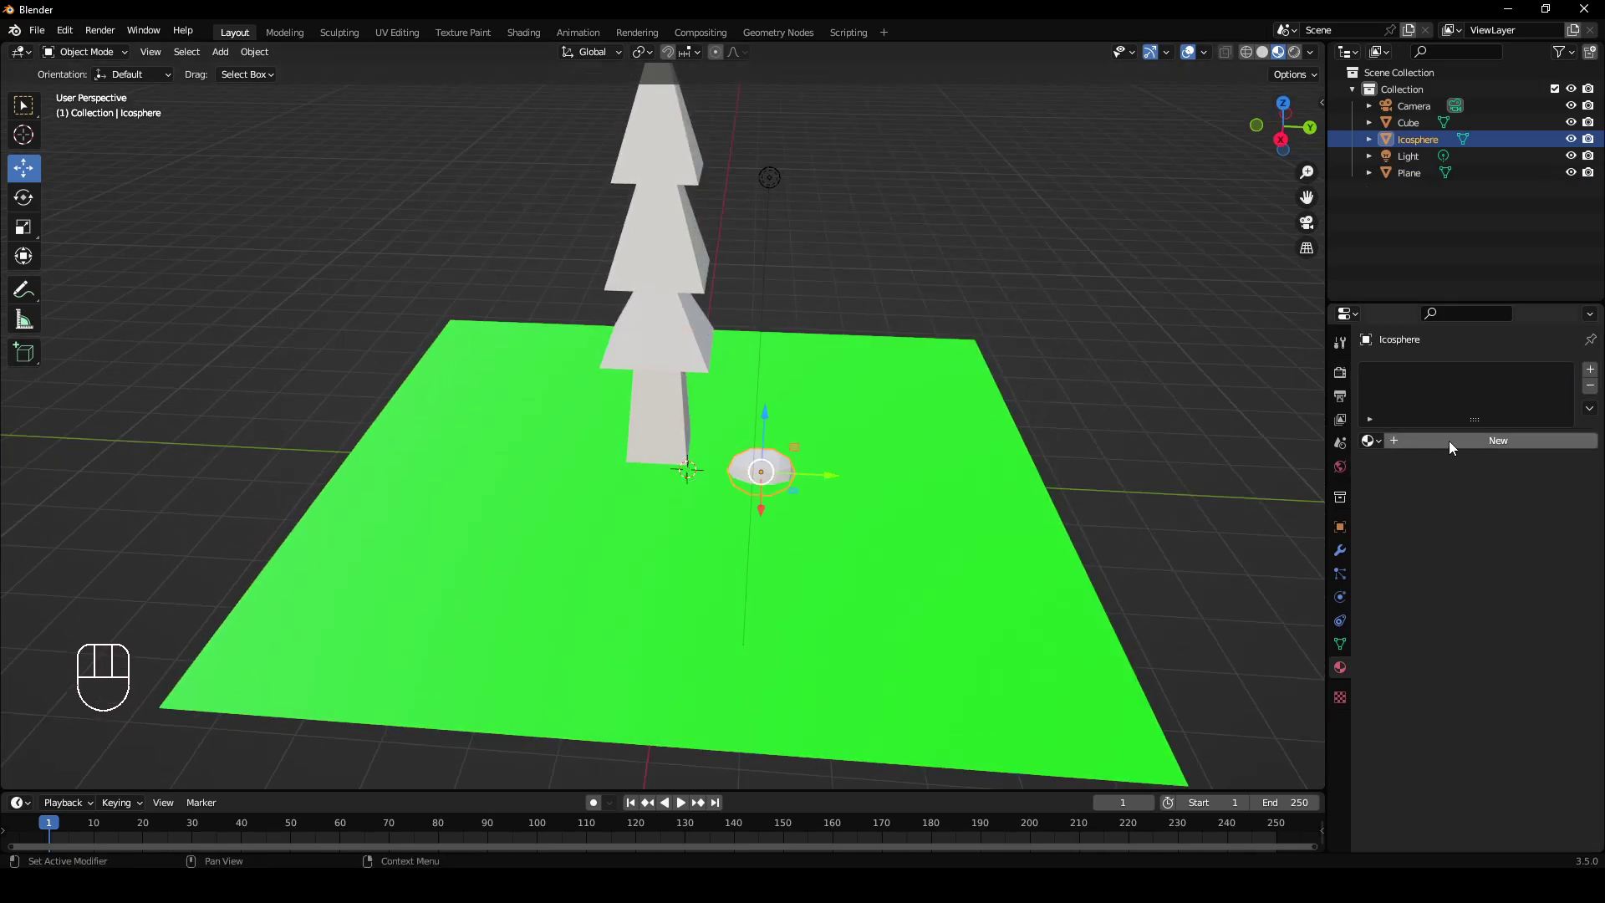
pyautogui.click(1456, 446)
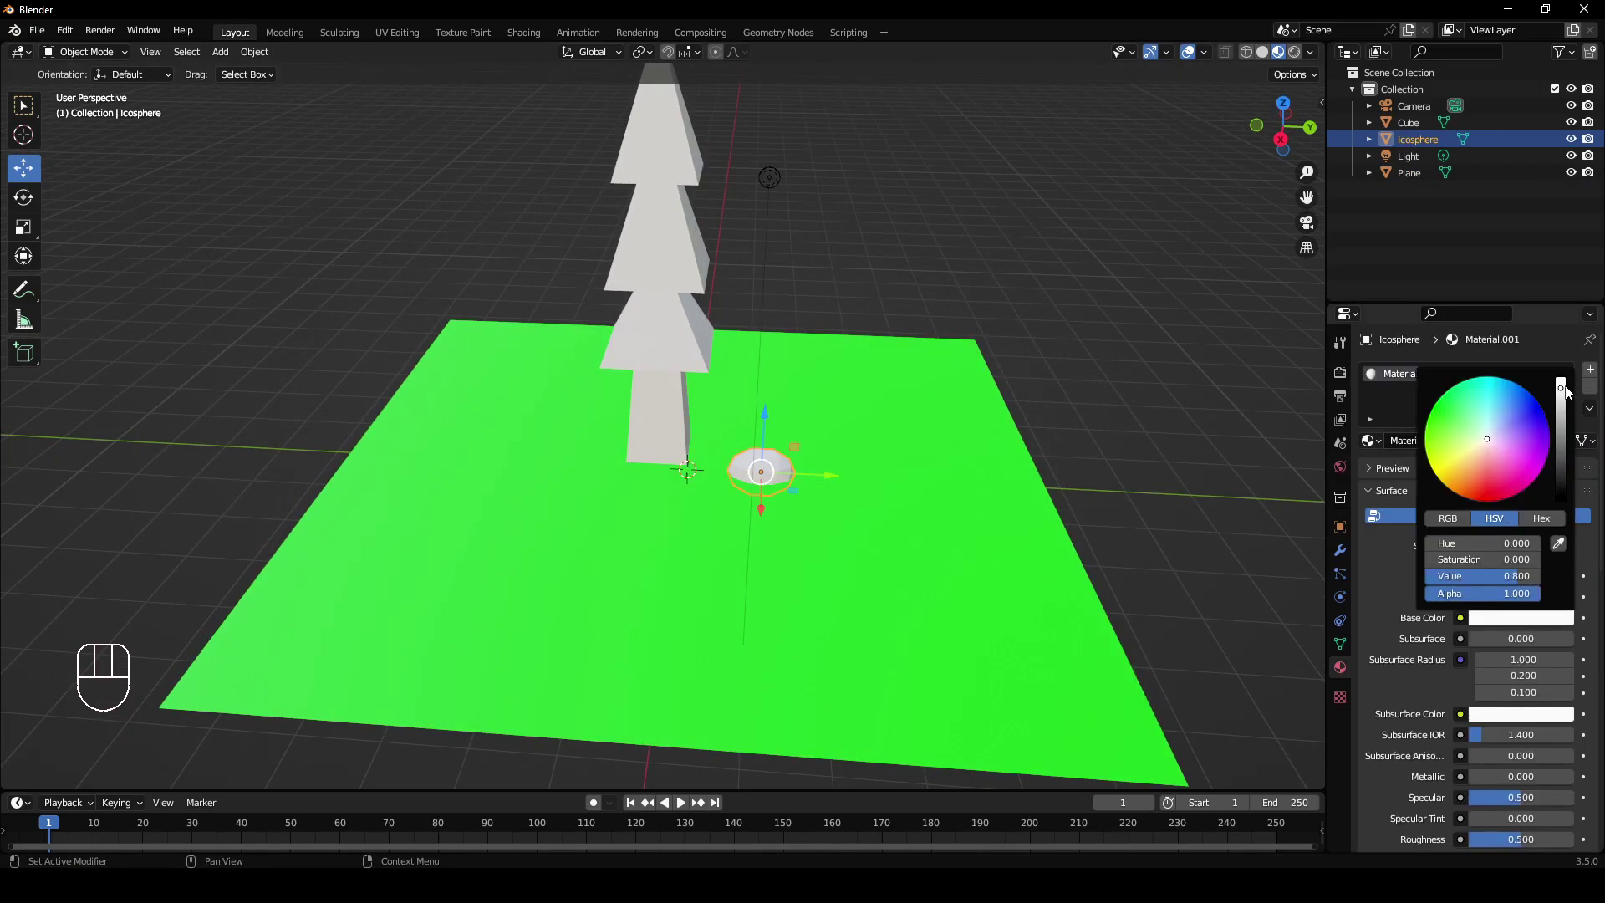
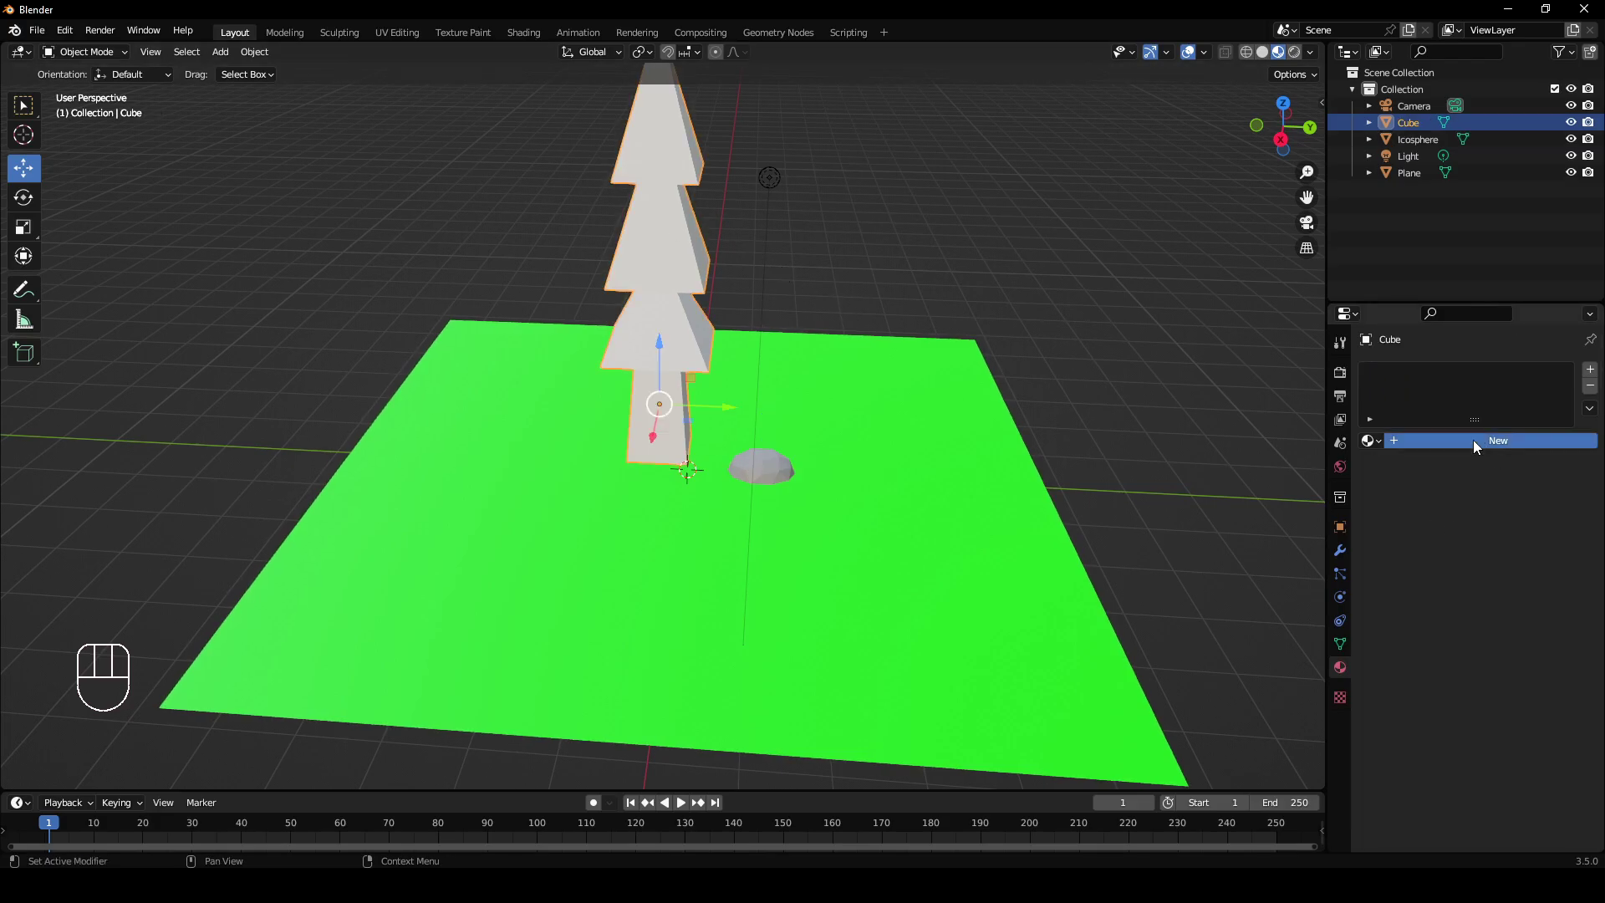
# Give the tree a darker green leaf colour and add a second material slot for the trunk.
pyautogui.click(1522, 630)
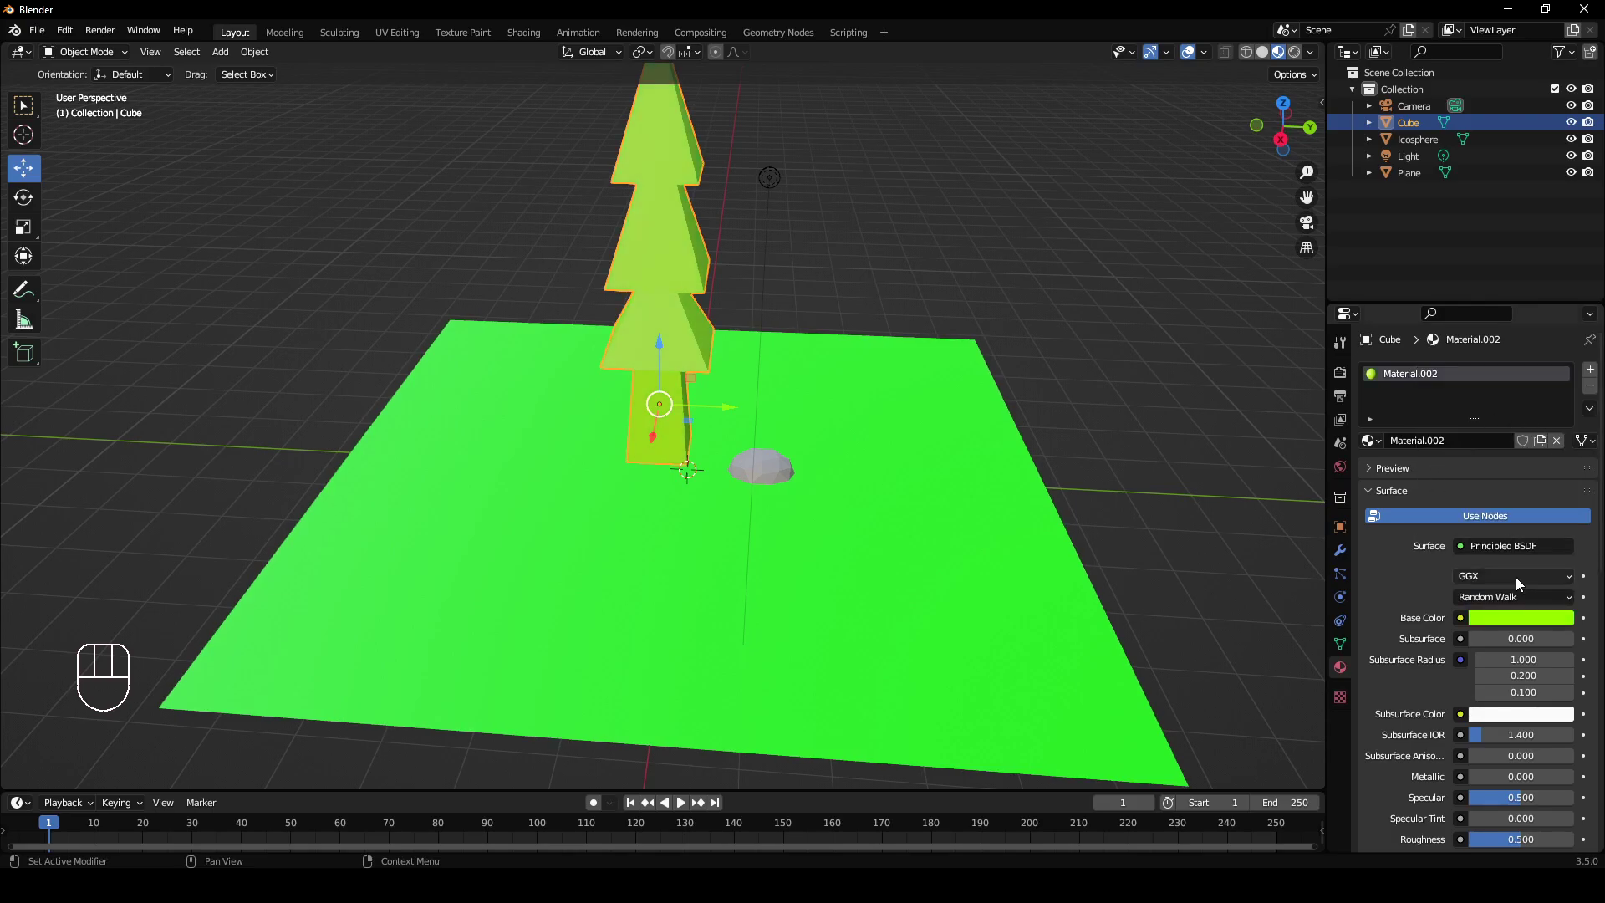
pyautogui.click(1506, 624)
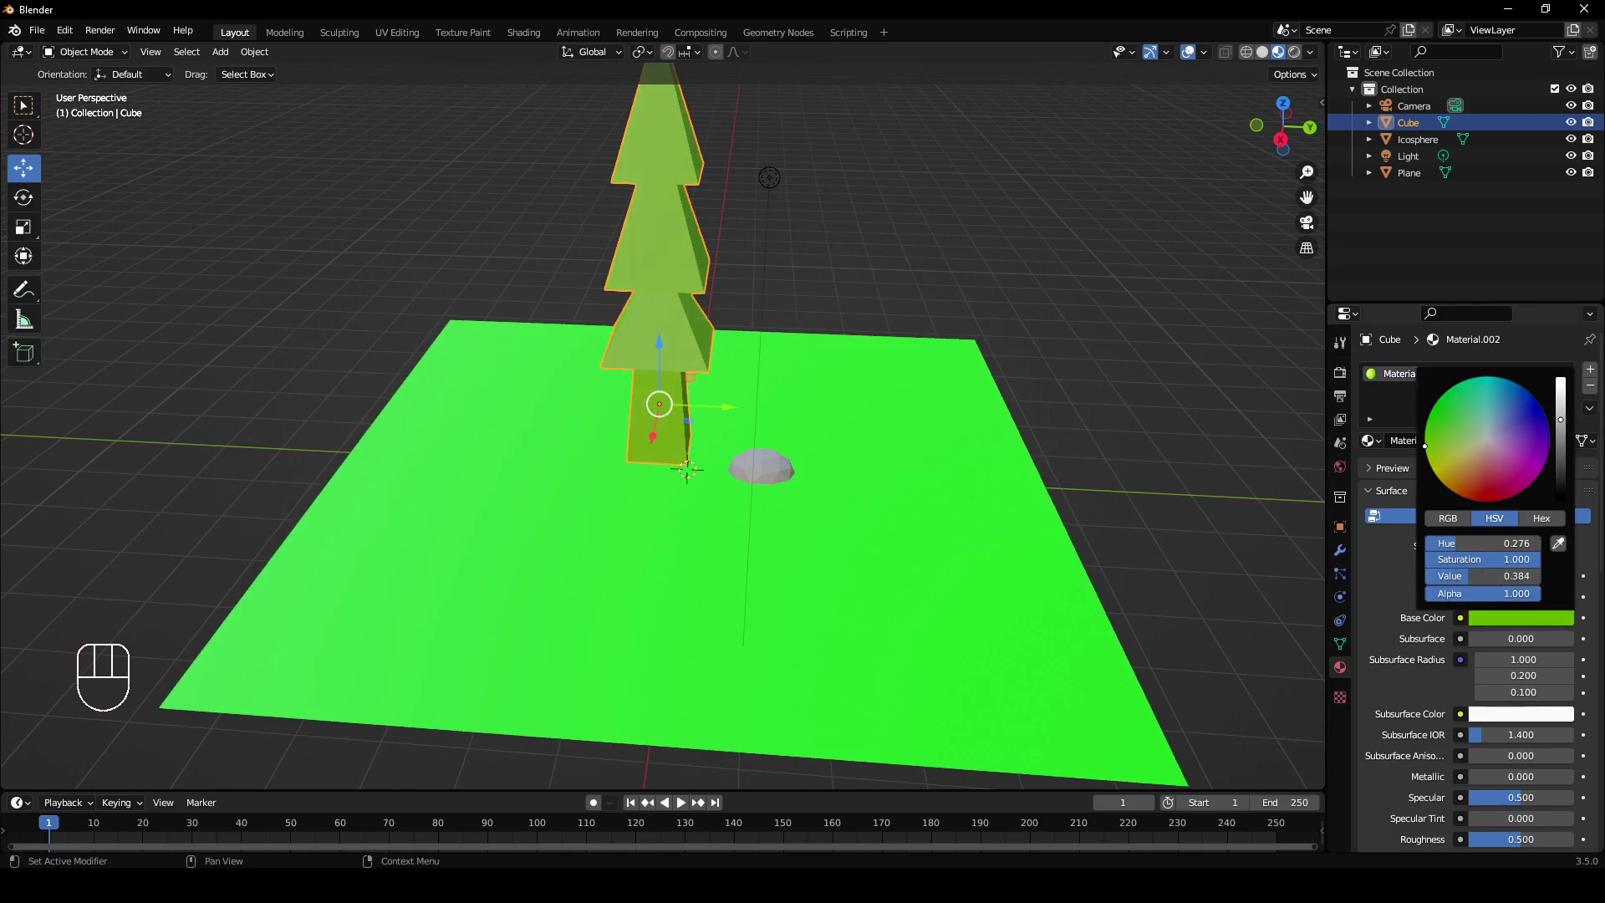
pyautogui.moveTo(782, 365); pyautogui.dragTo(822, 364)
pyautogui.middleClick(808, 355)
pyautogui.click(1596, 375)
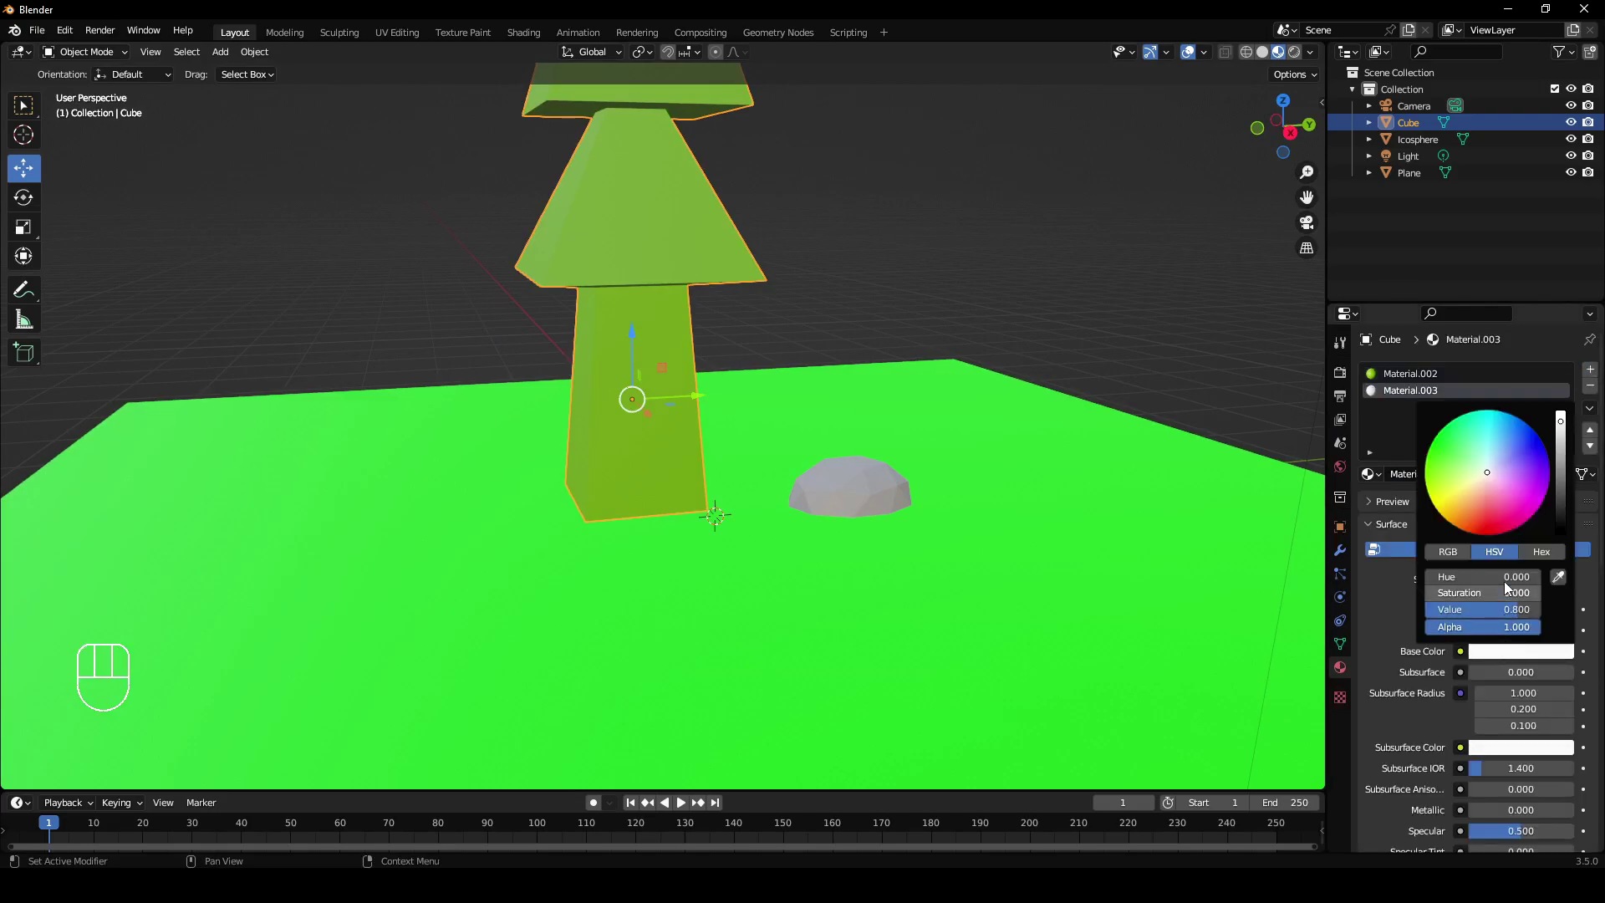
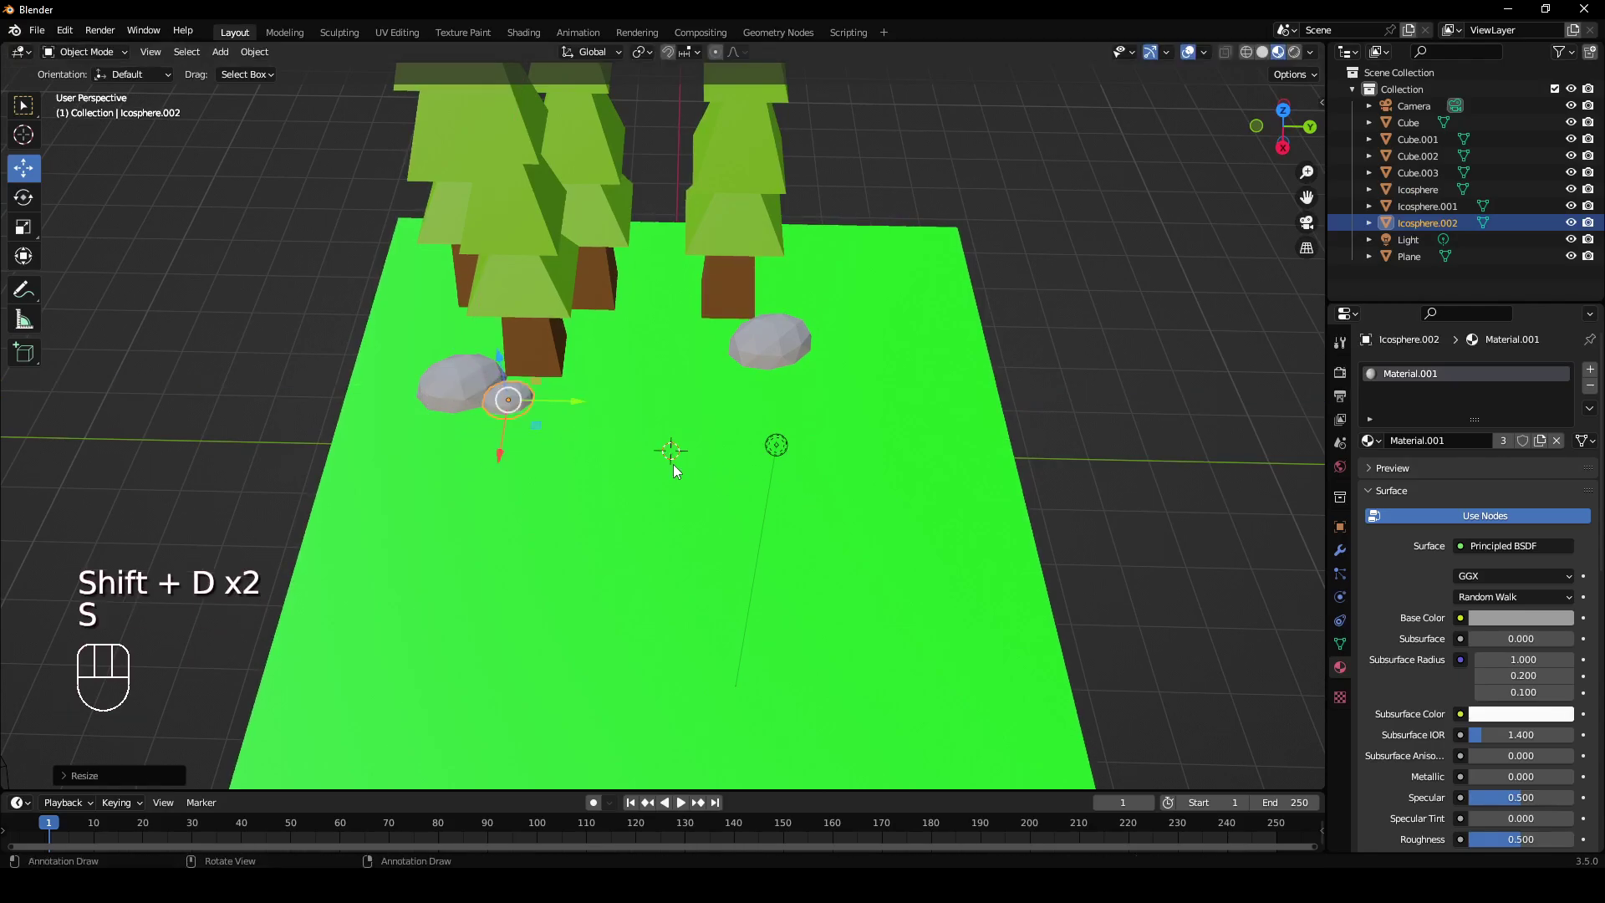
# Switch the viewport to Rendered shading and inspect the forest under rendered lighting.
pyautogui.moveTo(670, 420); pyautogui.dragTo(694, 358)
pyautogui.moveTo(551, 407); pyautogui.dragTo(601, 548)
pyautogui.moveTo(632, 513); pyautogui.dragTo(756, 424)
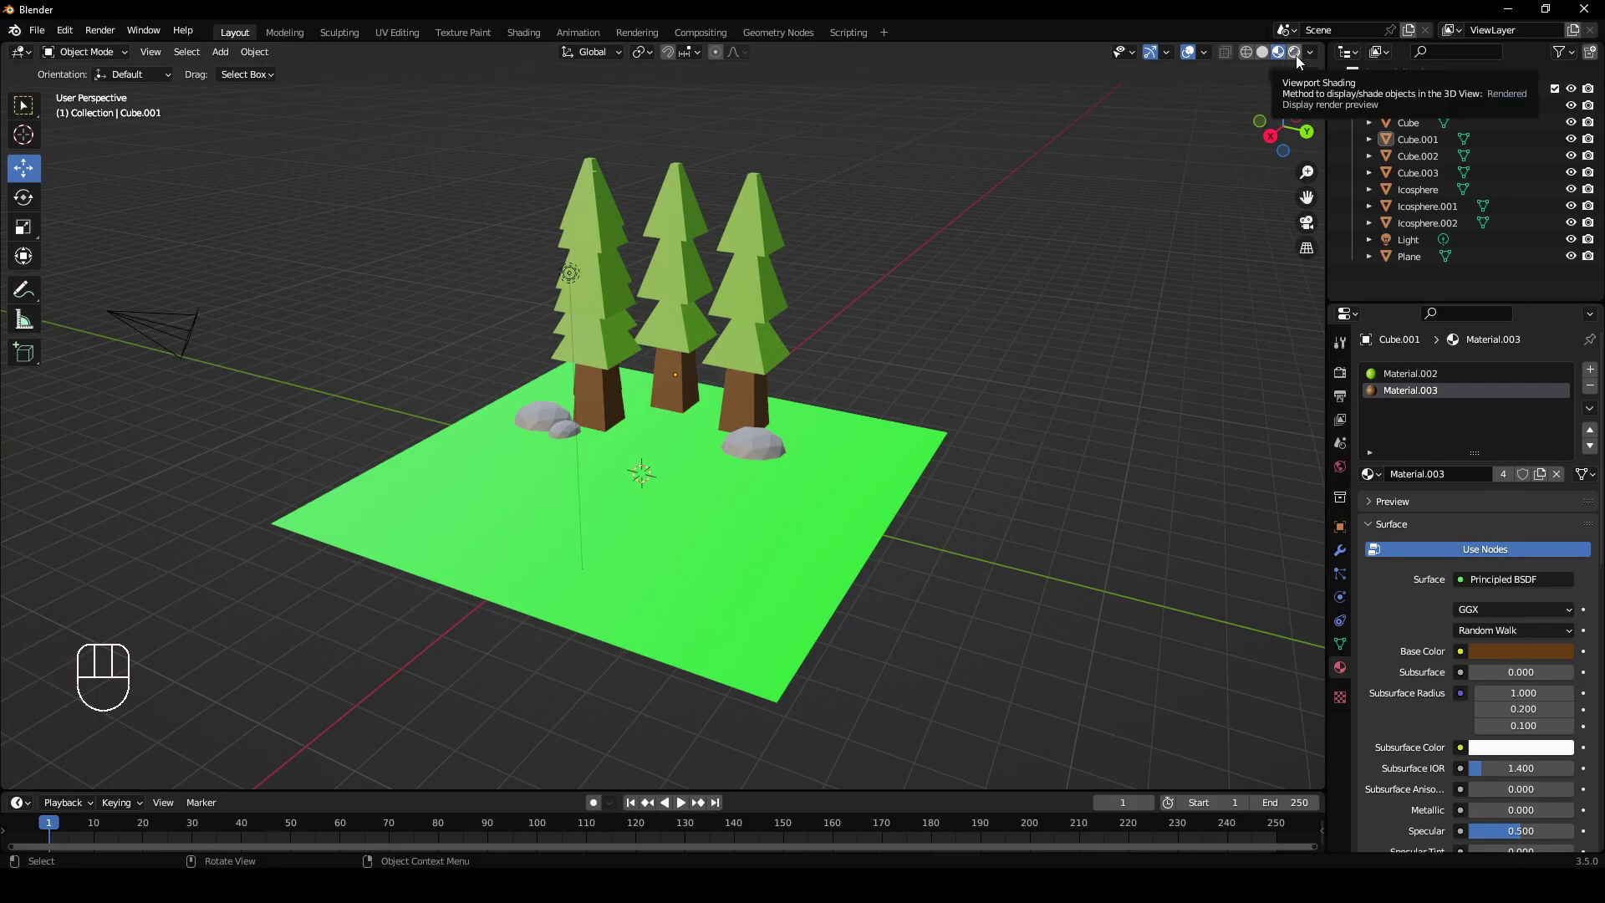
pyautogui.middleClick(678, 390)
pyautogui.moveTo(742, 423); pyautogui.dragTo(677, 440)
pyautogui.moveTo(783, 415); pyautogui.dragTo(717, 426)
pyautogui.click(601, 313)
pyautogui.moveTo(848, 418); pyautogui.dragTo(717, 394)
pyautogui.press('g')
pyautogui.press('a')
pyautogui.middleClick(873, 502)
pyautogui.middleClick(694, 641)
pyautogui.moveTo(704, 605); pyautogui.dragTo(709, 570)
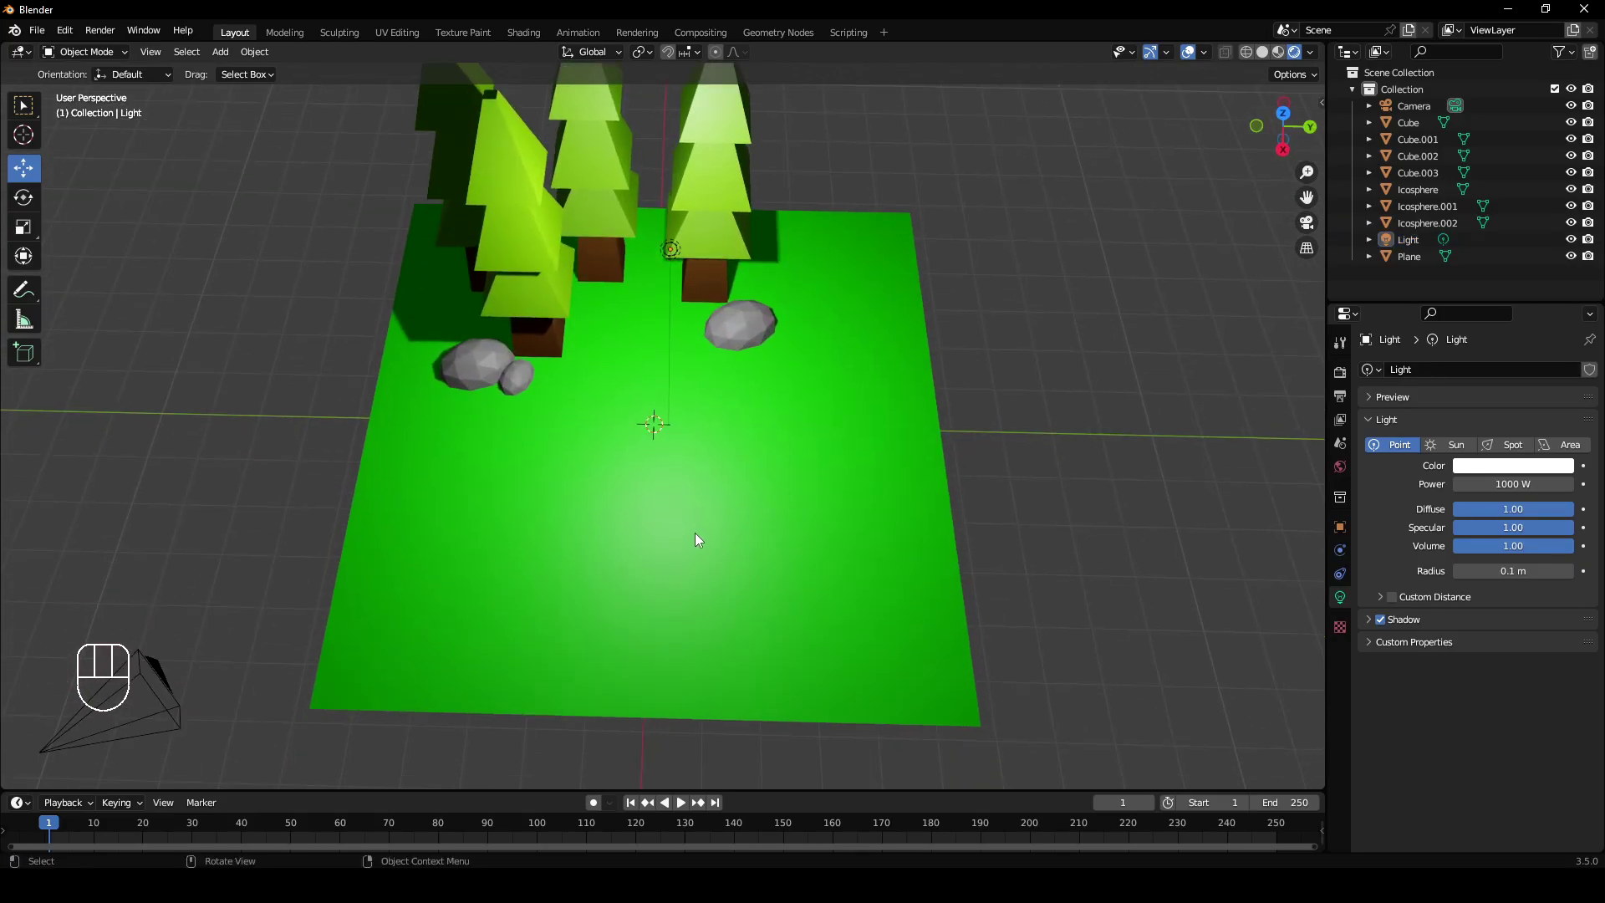
pyautogui.moveTo(716, 536); pyautogui.dragTo(886, 483)
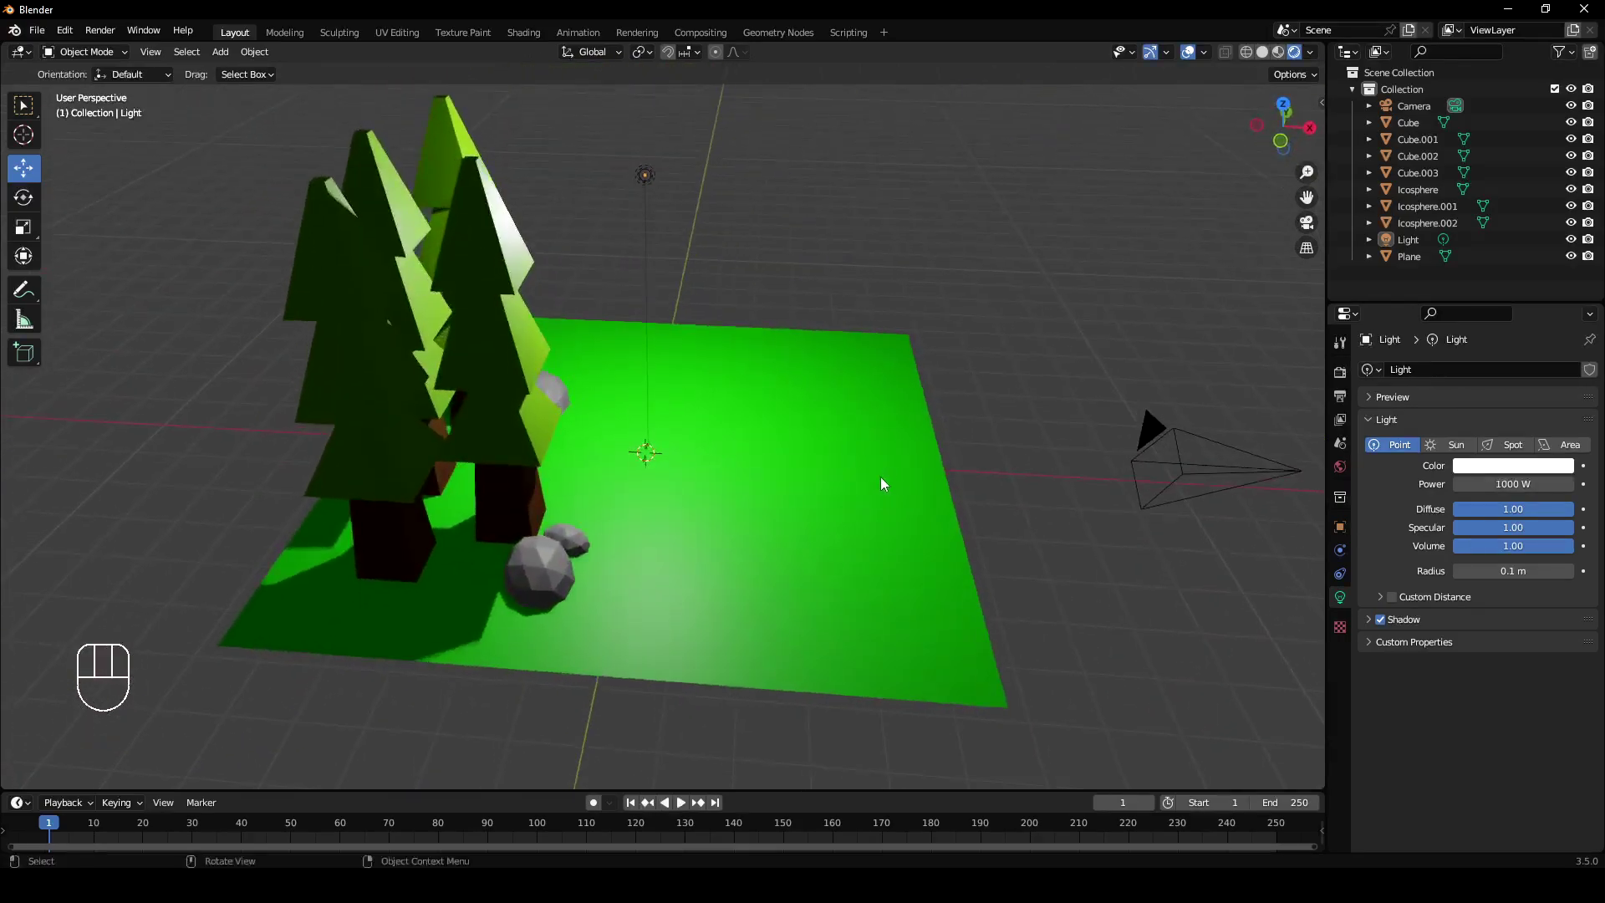
# Select the light, then the ground plane, ready to make its grass material non-glossy.
pyautogui.click(646, 181)
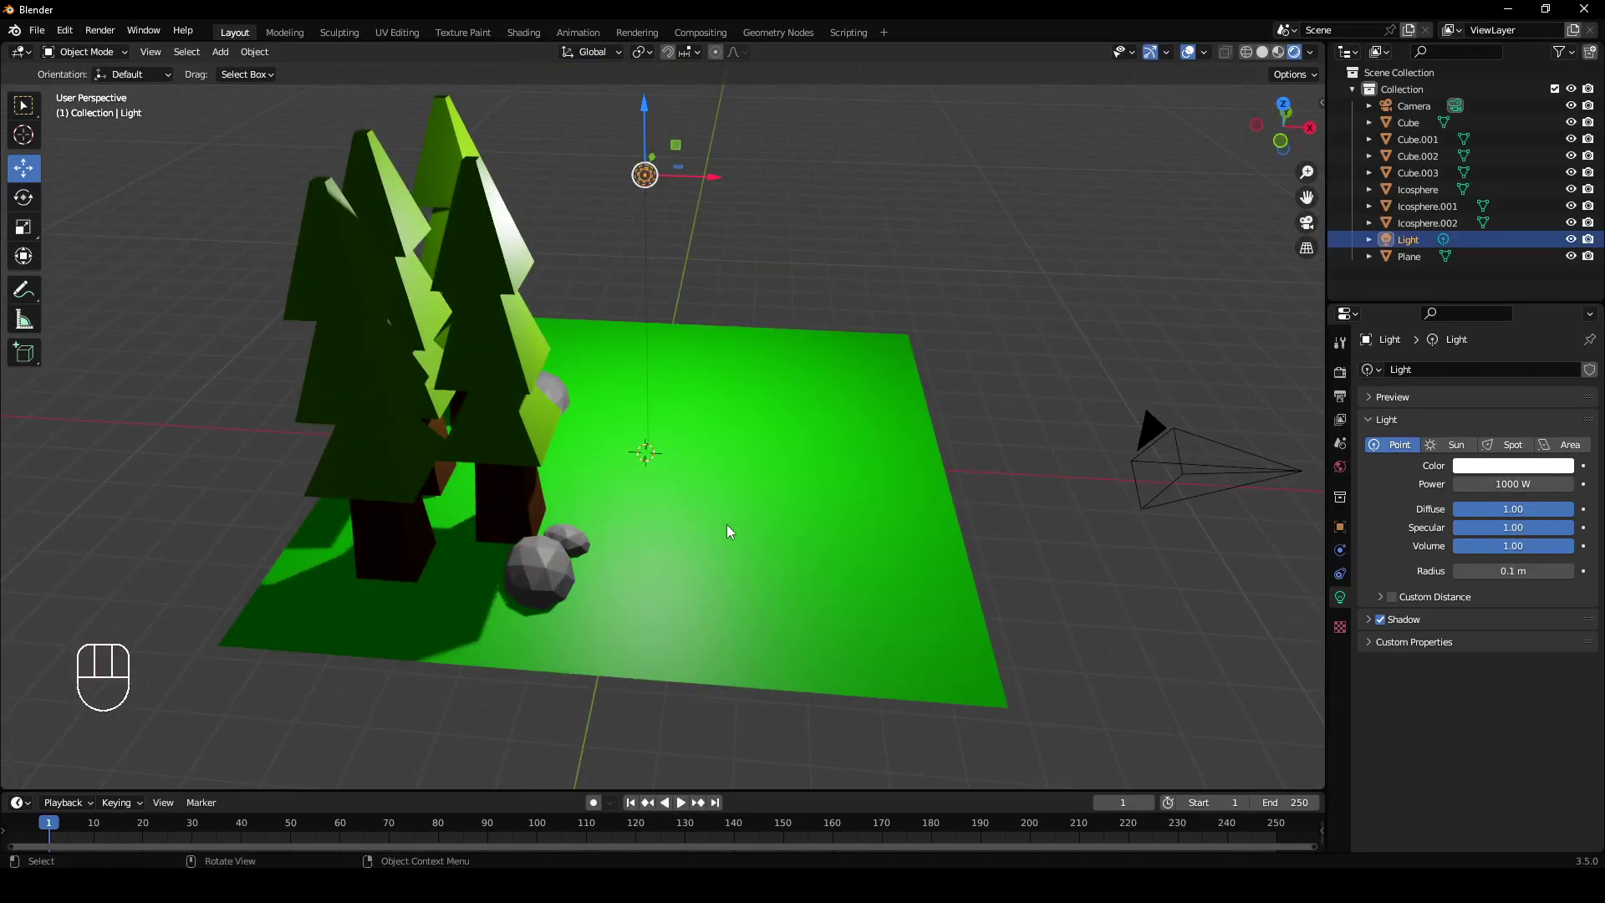
pyautogui.moveTo(888, 581); pyautogui.dragTo(678, 615)
pyautogui.middleClick(798, 603)
pyautogui.click(804, 608)
pyautogui.middleClick(838, 584)
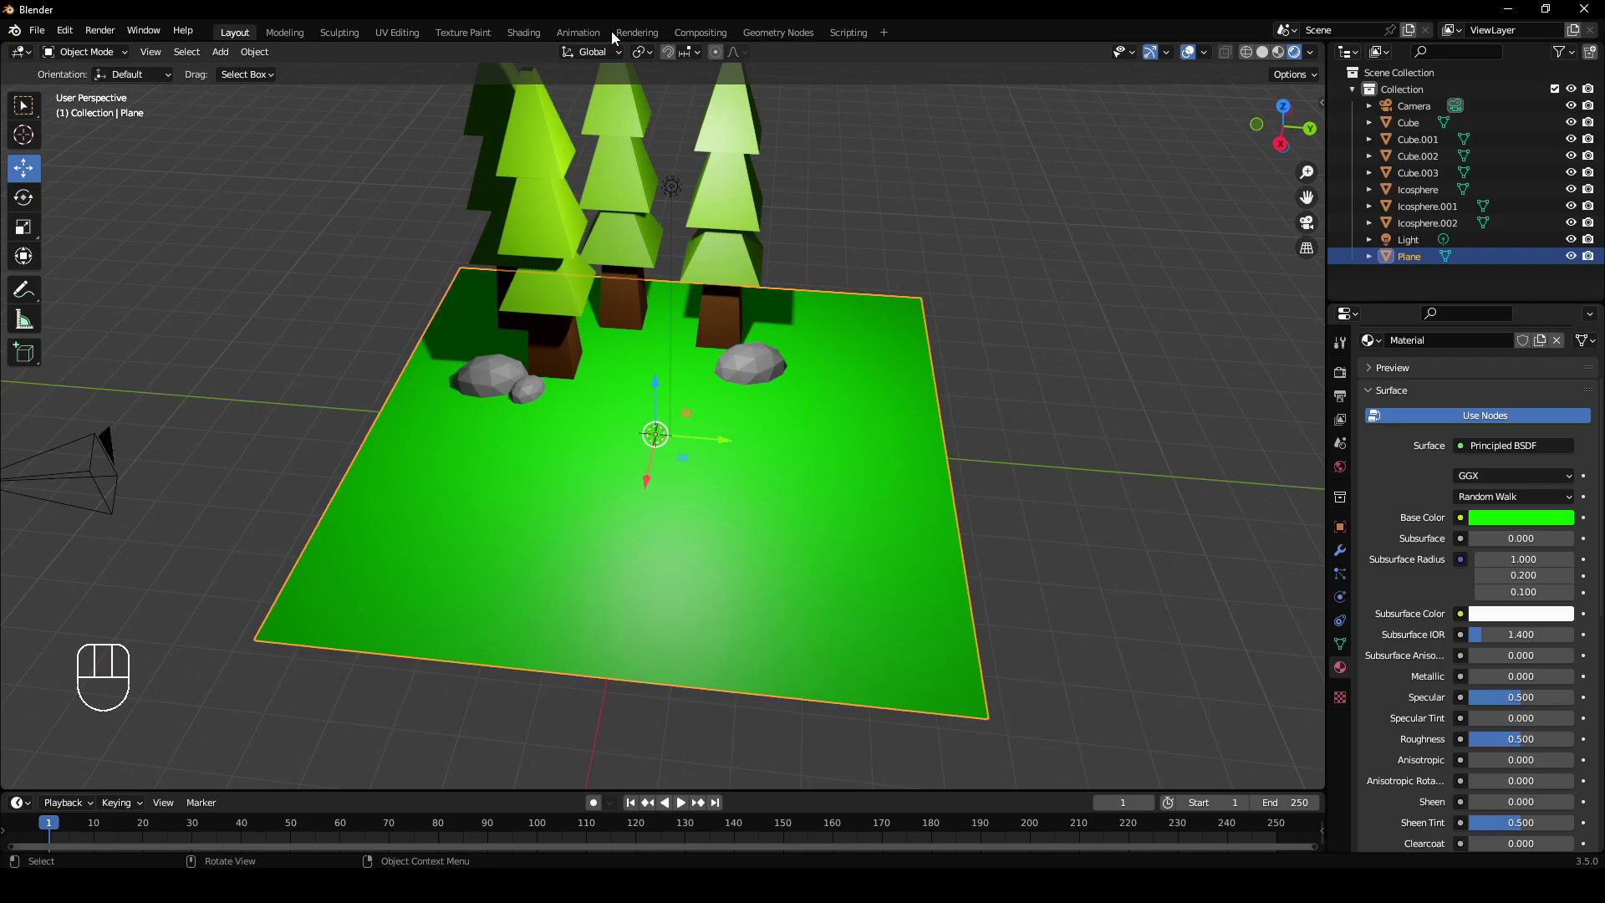
pyautogui.middleClick(850, 266)
pyautogui.middleClick(936, 426)
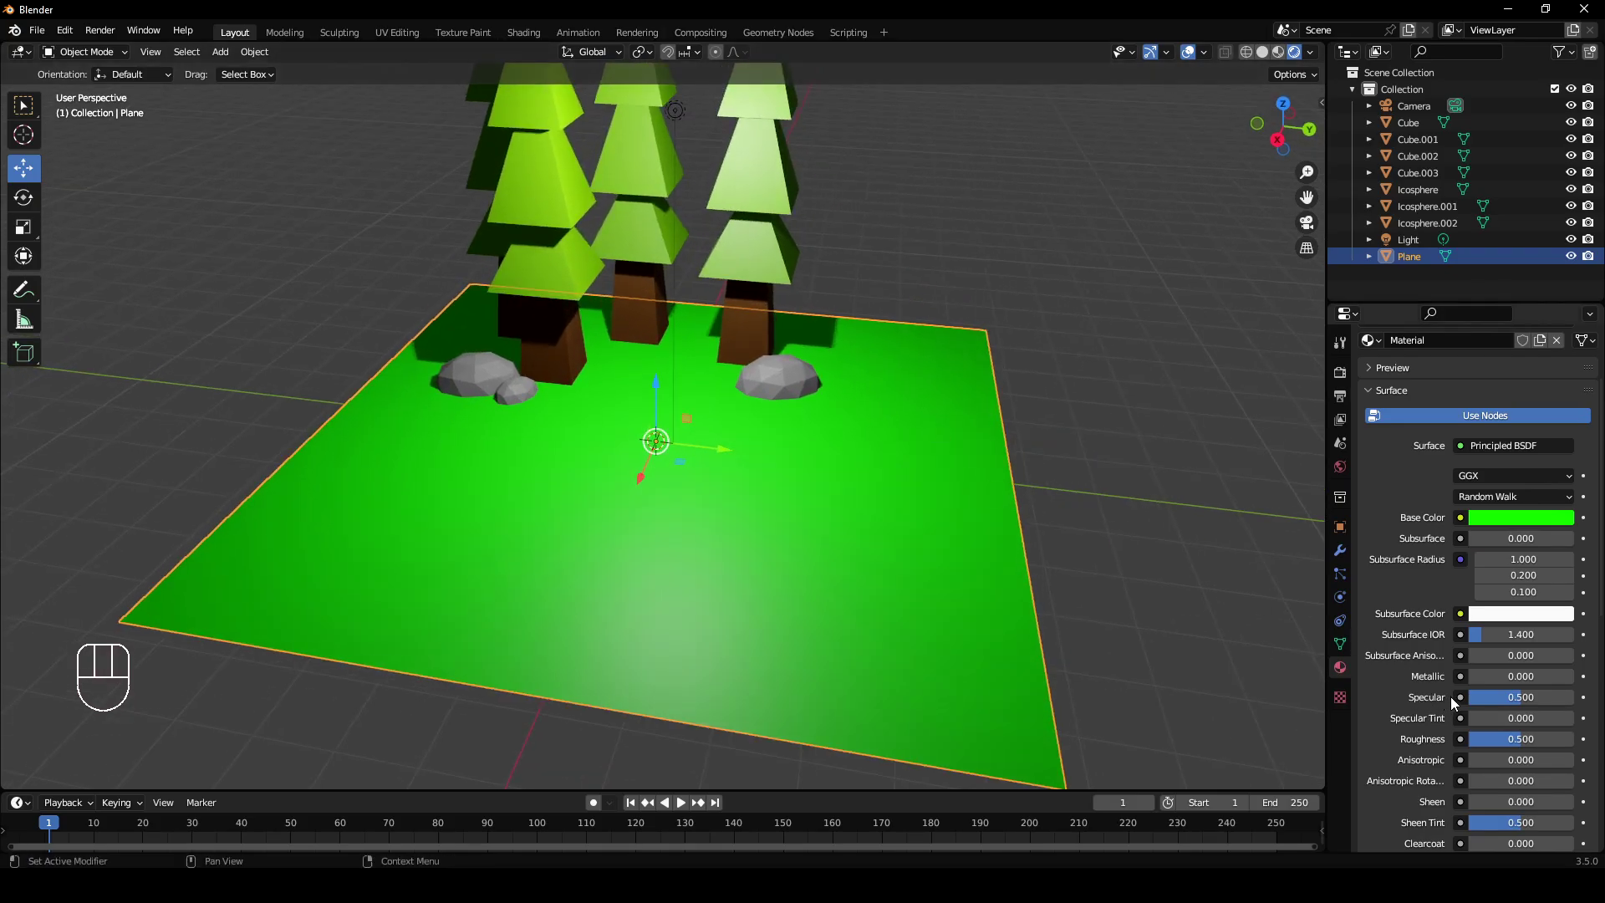
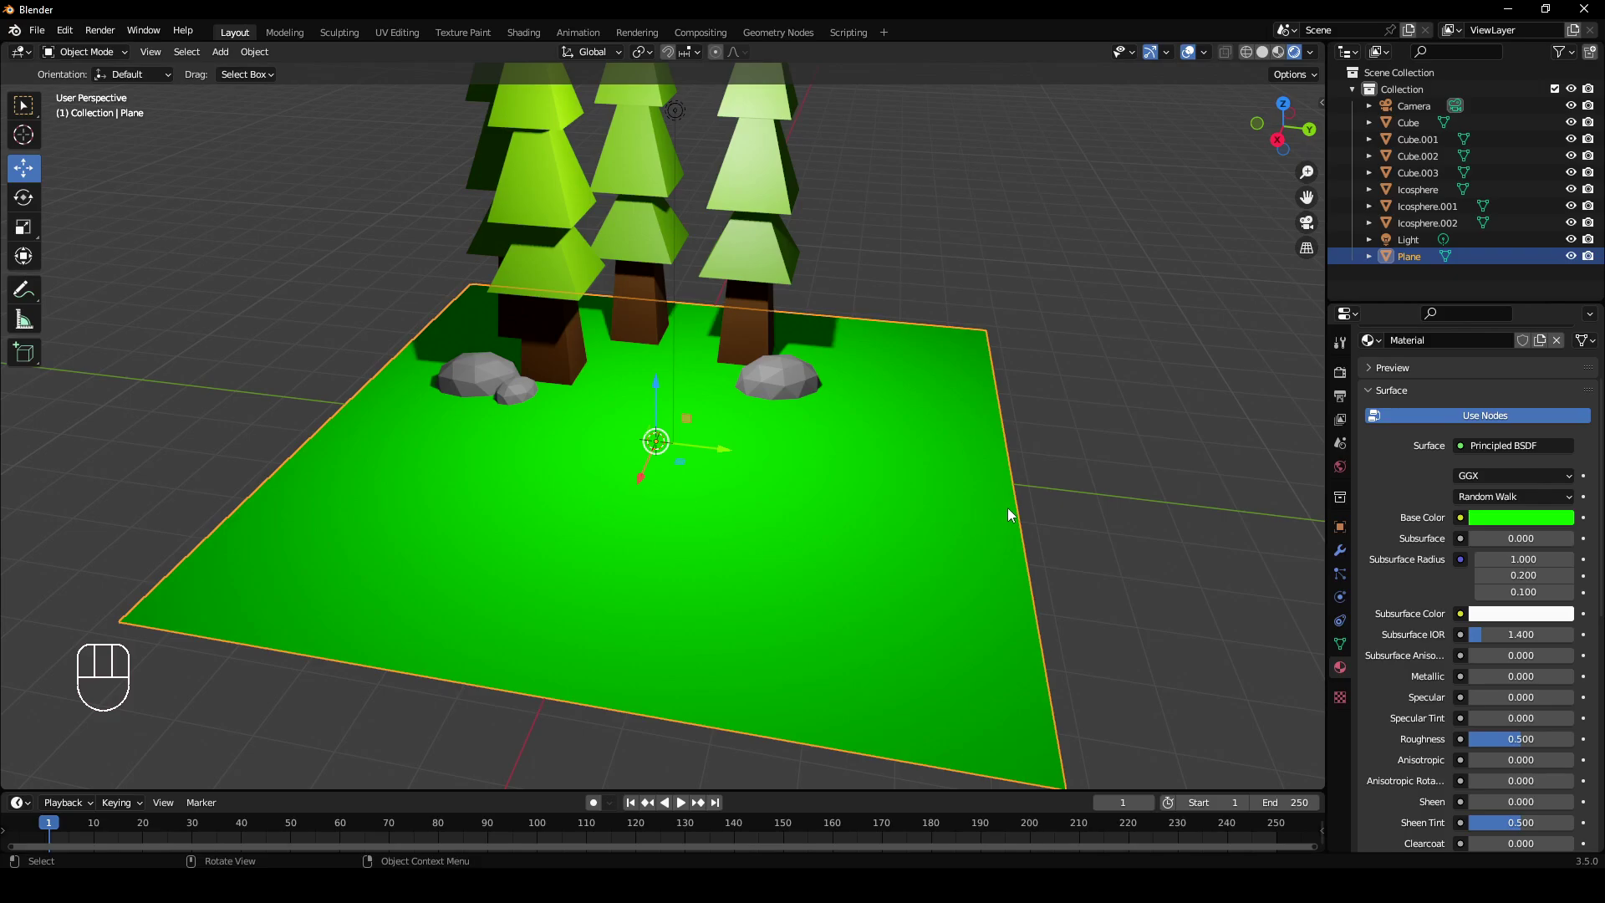
# Switch to the tree's leaf material (Material.002) to remove its specular shine.
pyautogui.moveTo(1067, 506); pyautogui.dragTo(1098, 506)
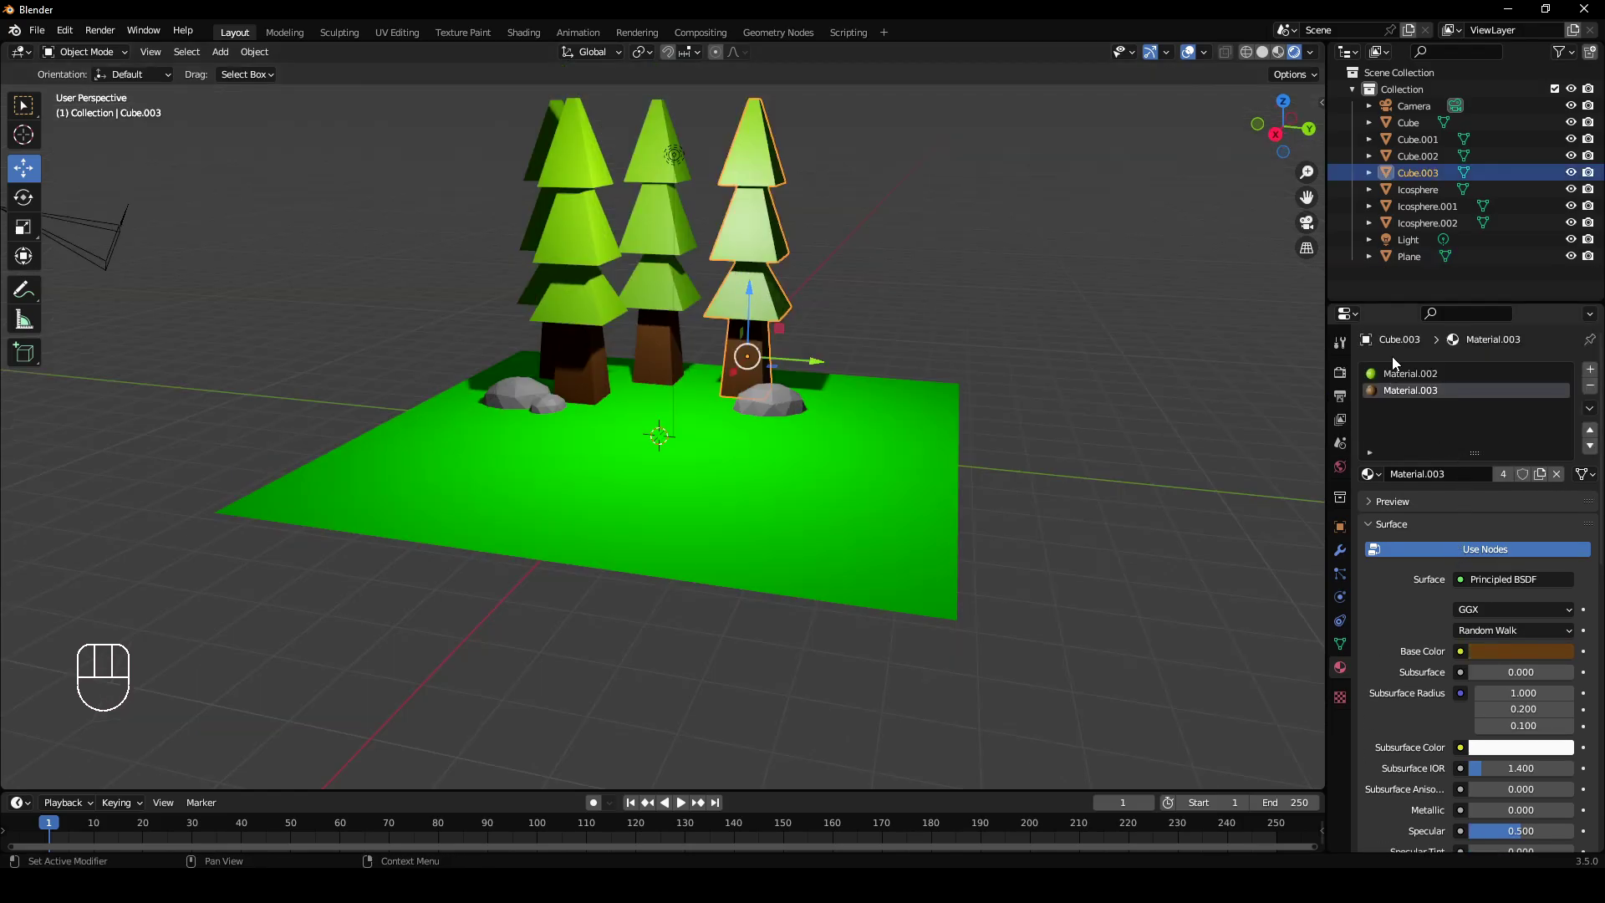
pyautogui.click(1403, 385)
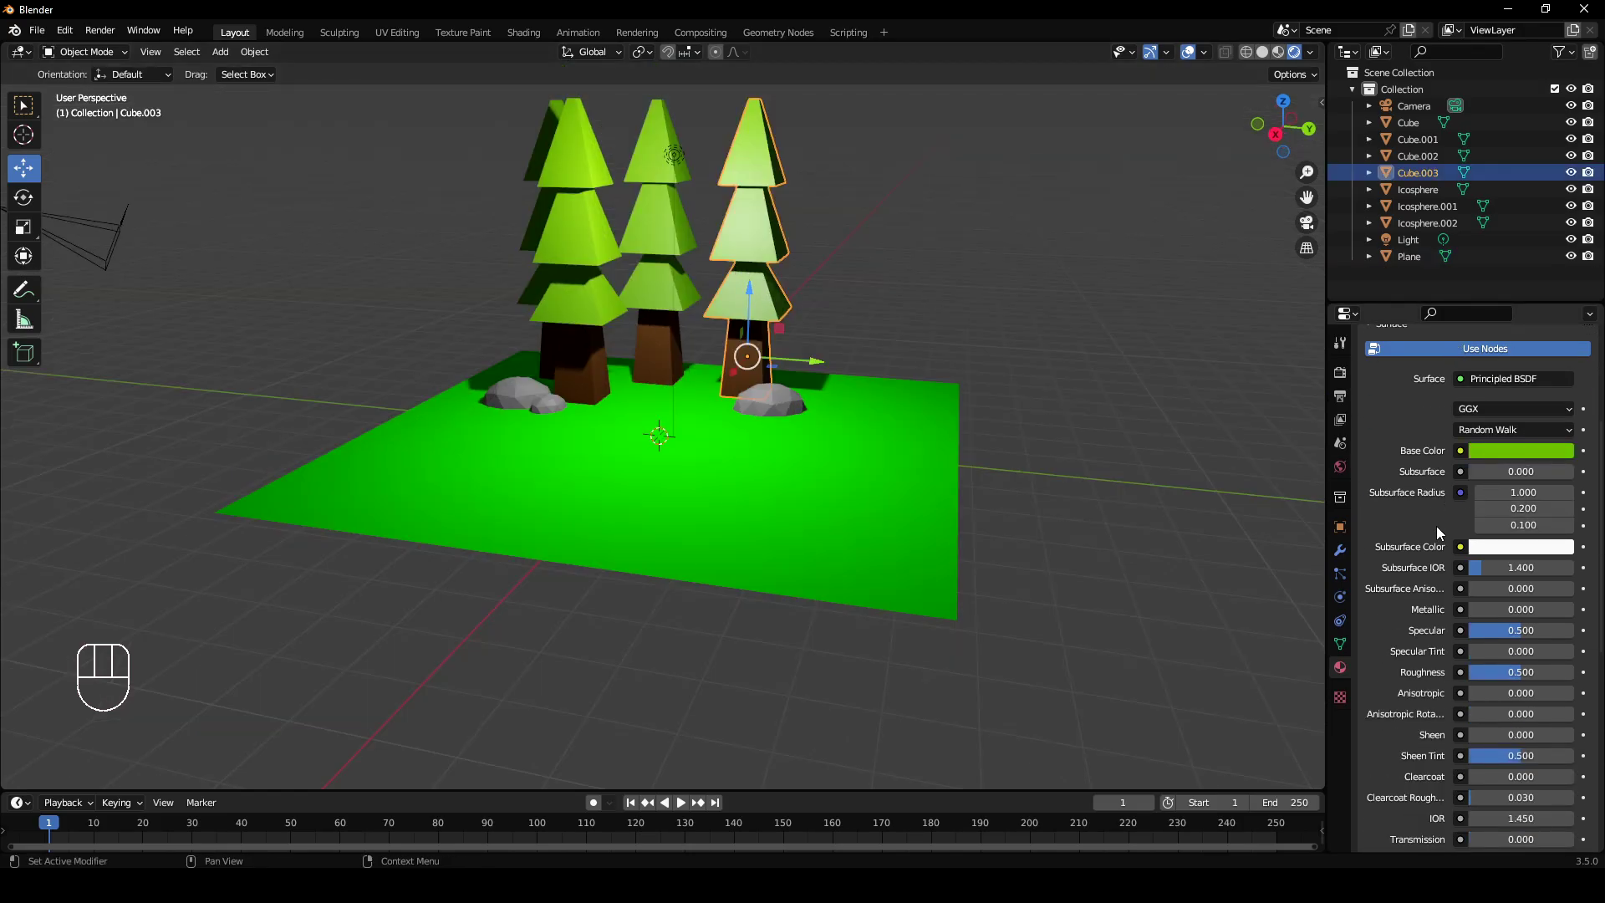
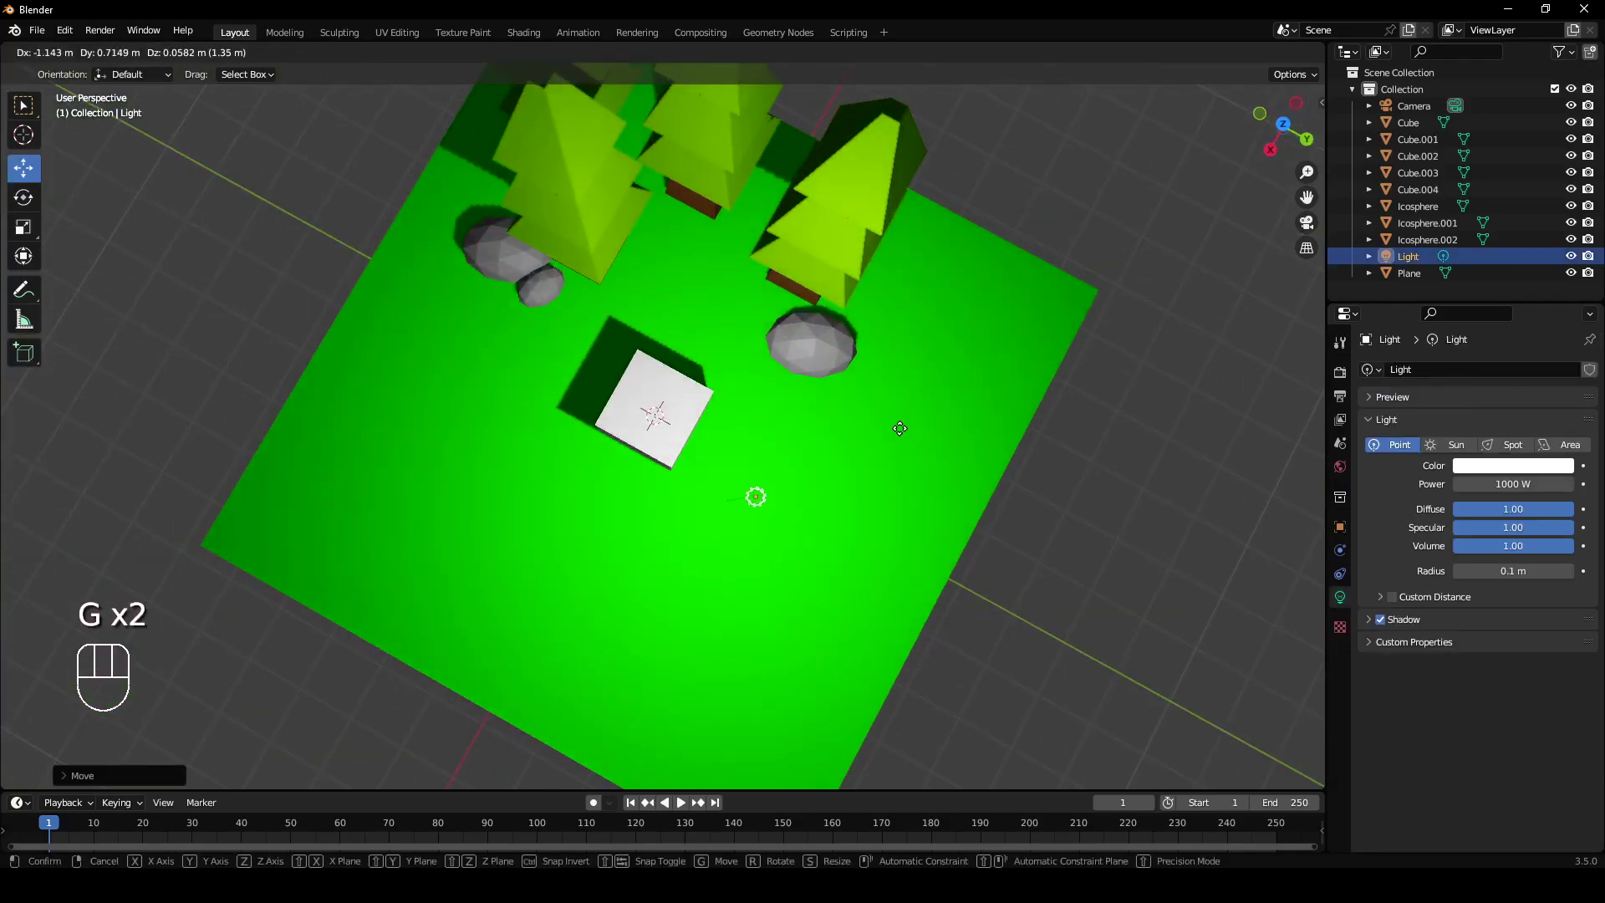
# Add a large white cube with a fresh material on the grass in front of the trees.
pyautogui.click(886, 433)
pyautogui.moveTo(830, 555); pyautogui.dragTo(866, 491)
pyautogui.press('a')
pyautogui.press('a')
pyautogui.moveTo(755, 533); pyautogui.dragTo(682, 512)
pyautogui.moveTo(637, 513); pyautogui.dragTo(512, 513)
pyautogui.moveTo(702, 509); pyautogui.dragTo(752, 508)
pyautogui.press('a')
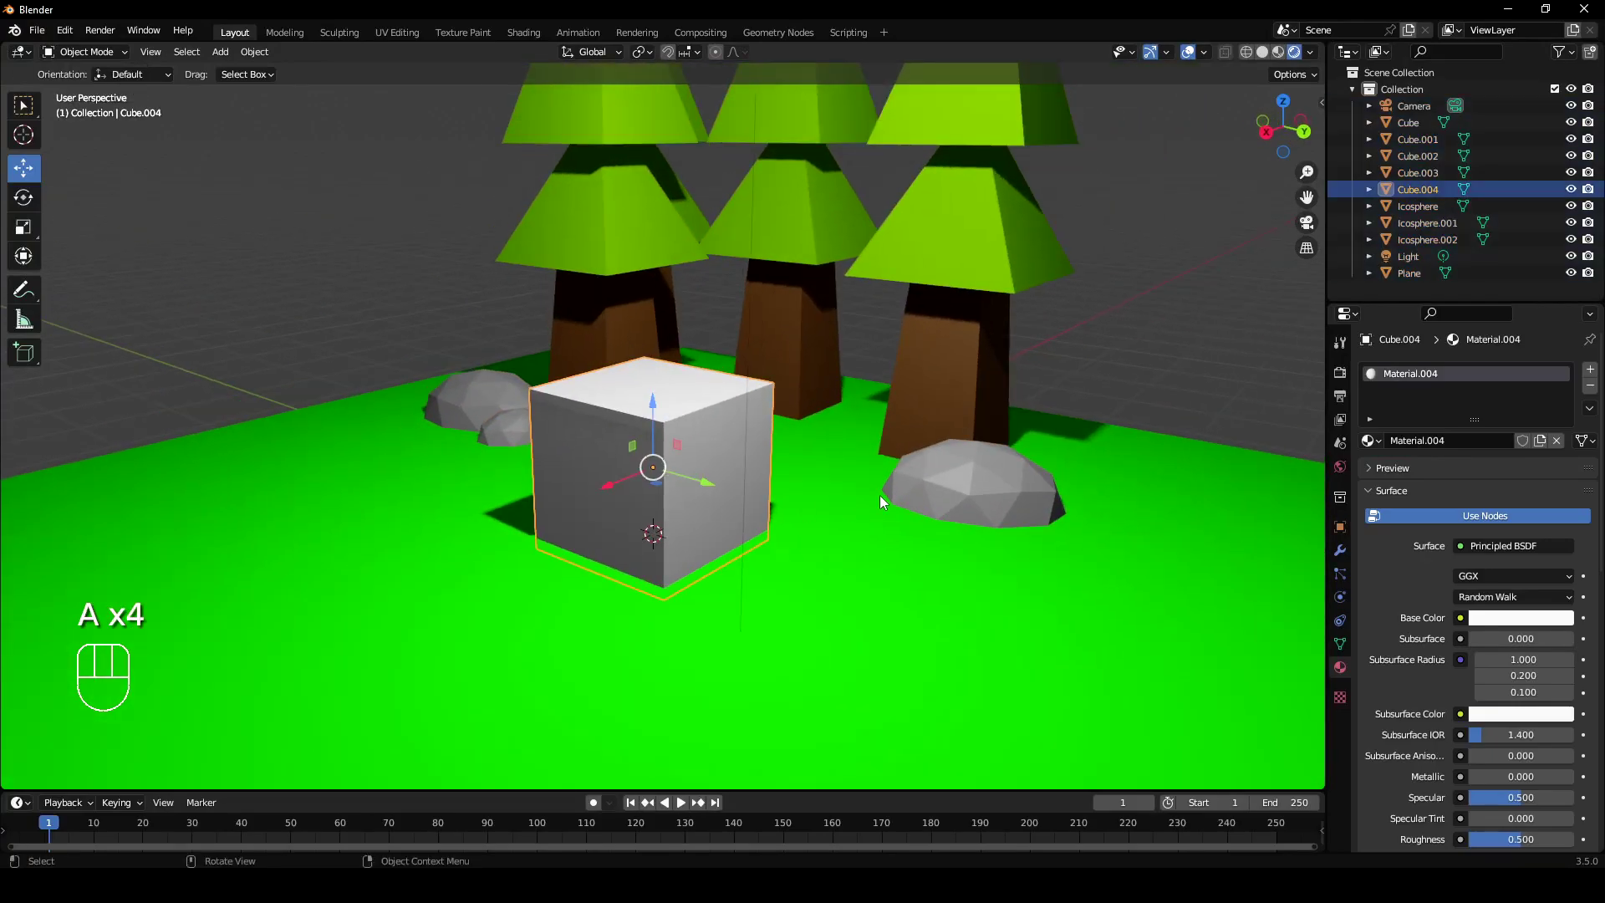
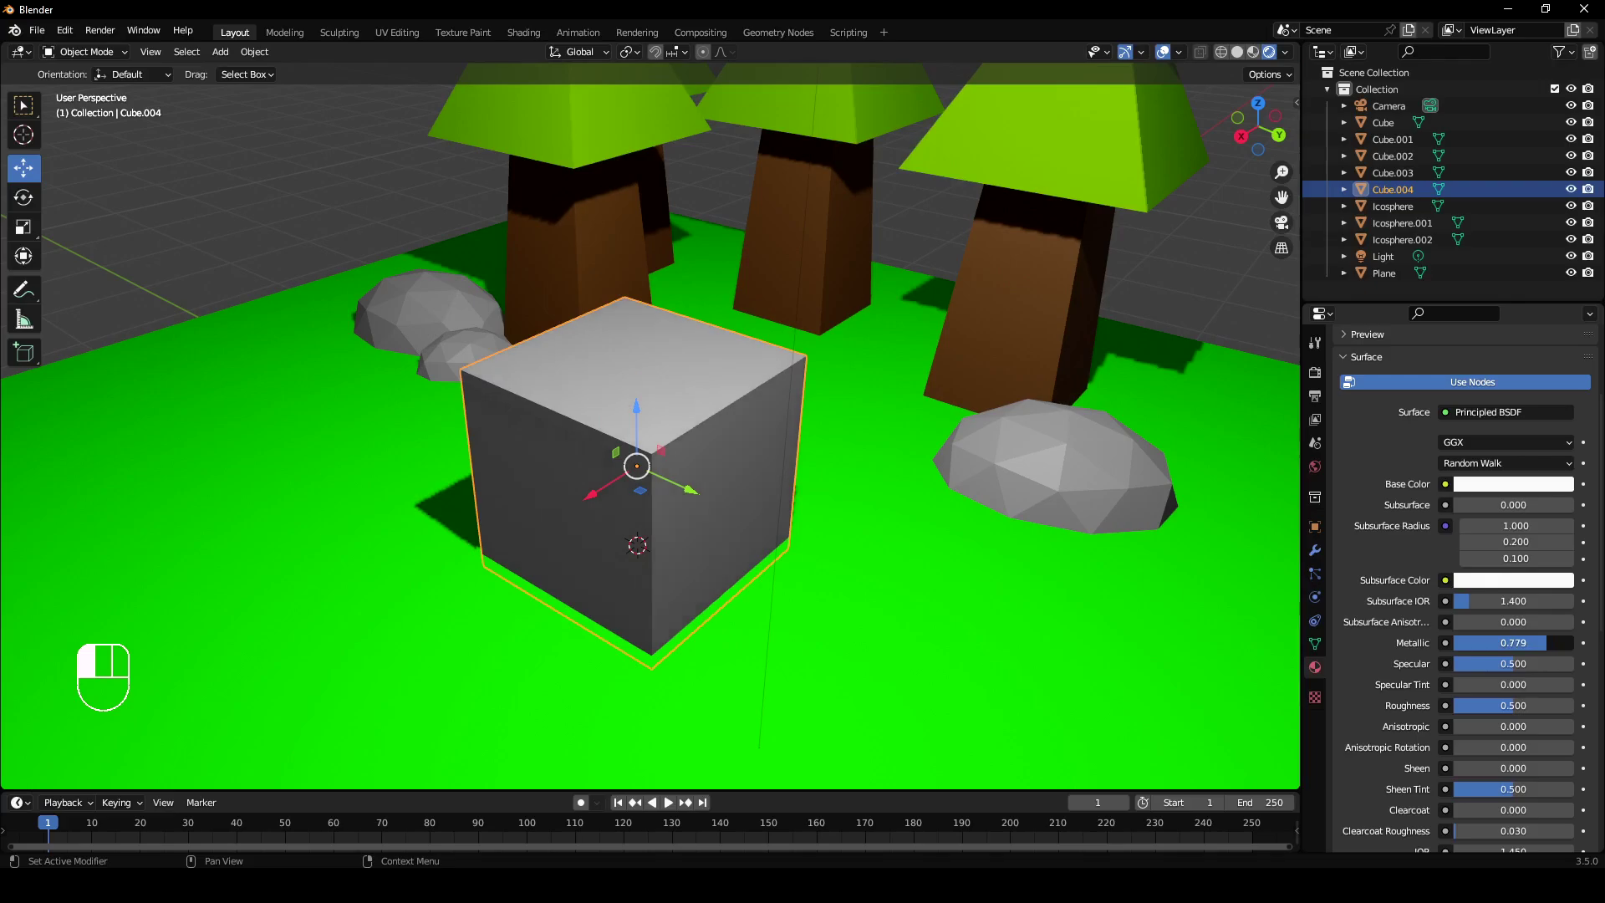
# Enable Ambient Occlusion, Bloom and Screen Space Reflections in Render Properties, then return to the cube's material.
pyautogui.click(1319, 351)
pyautogui.click(1326, 380)
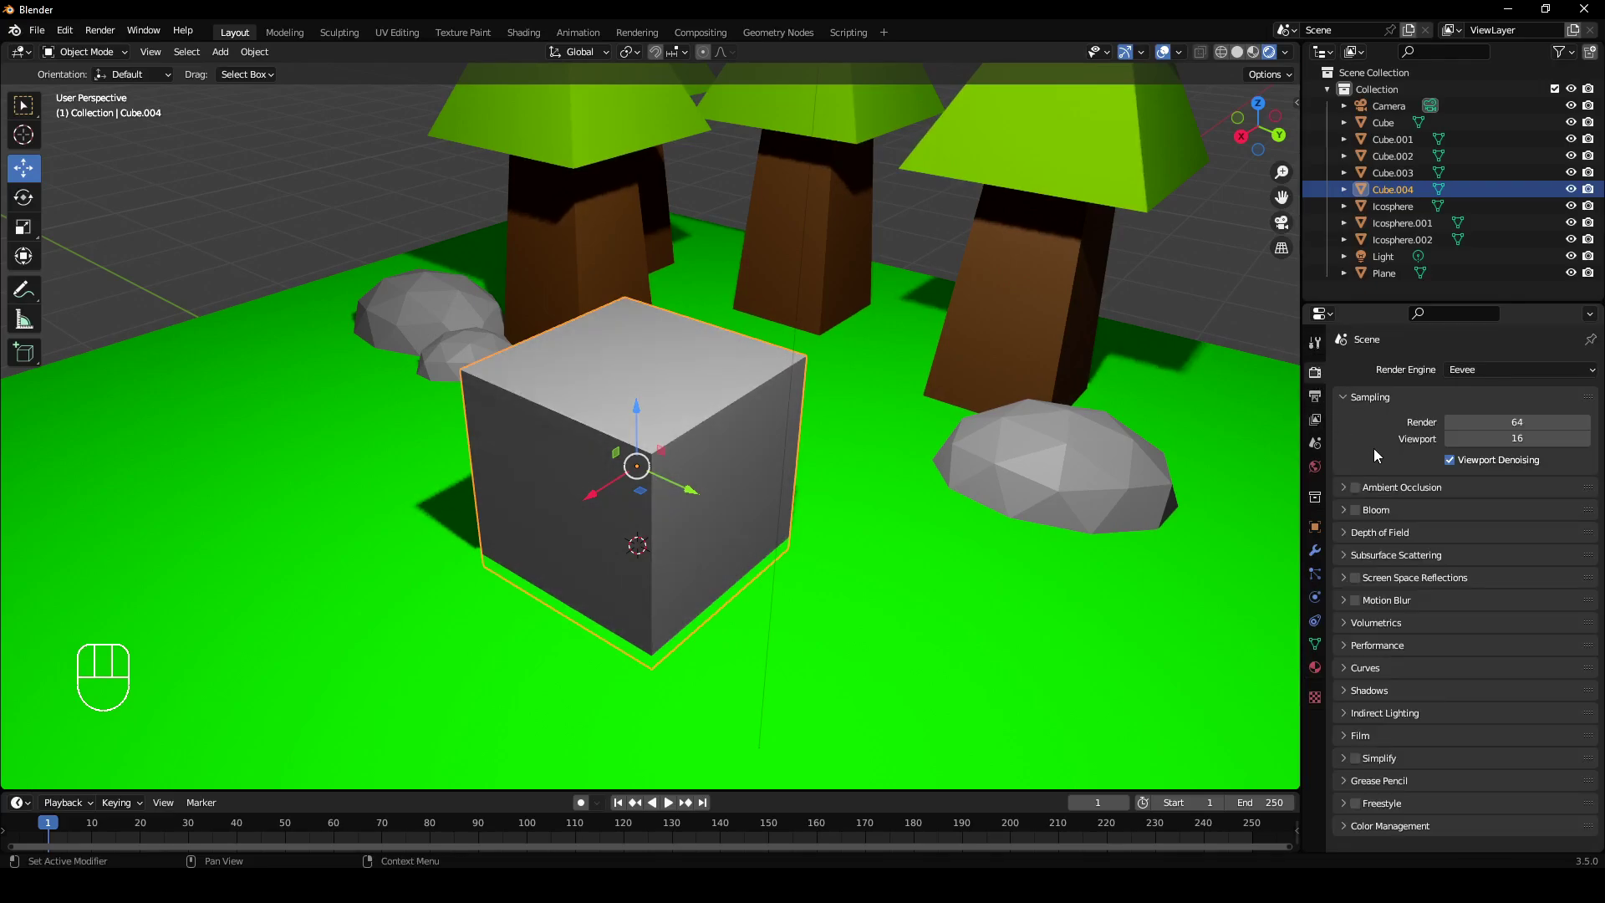
pyautogui.click(1360, 494)
pyautogui.click(1367, 516)
pyautogui.click(1354, 544)
pyautogui.click(1355, 544)
pyautogui.click(1360, 584)
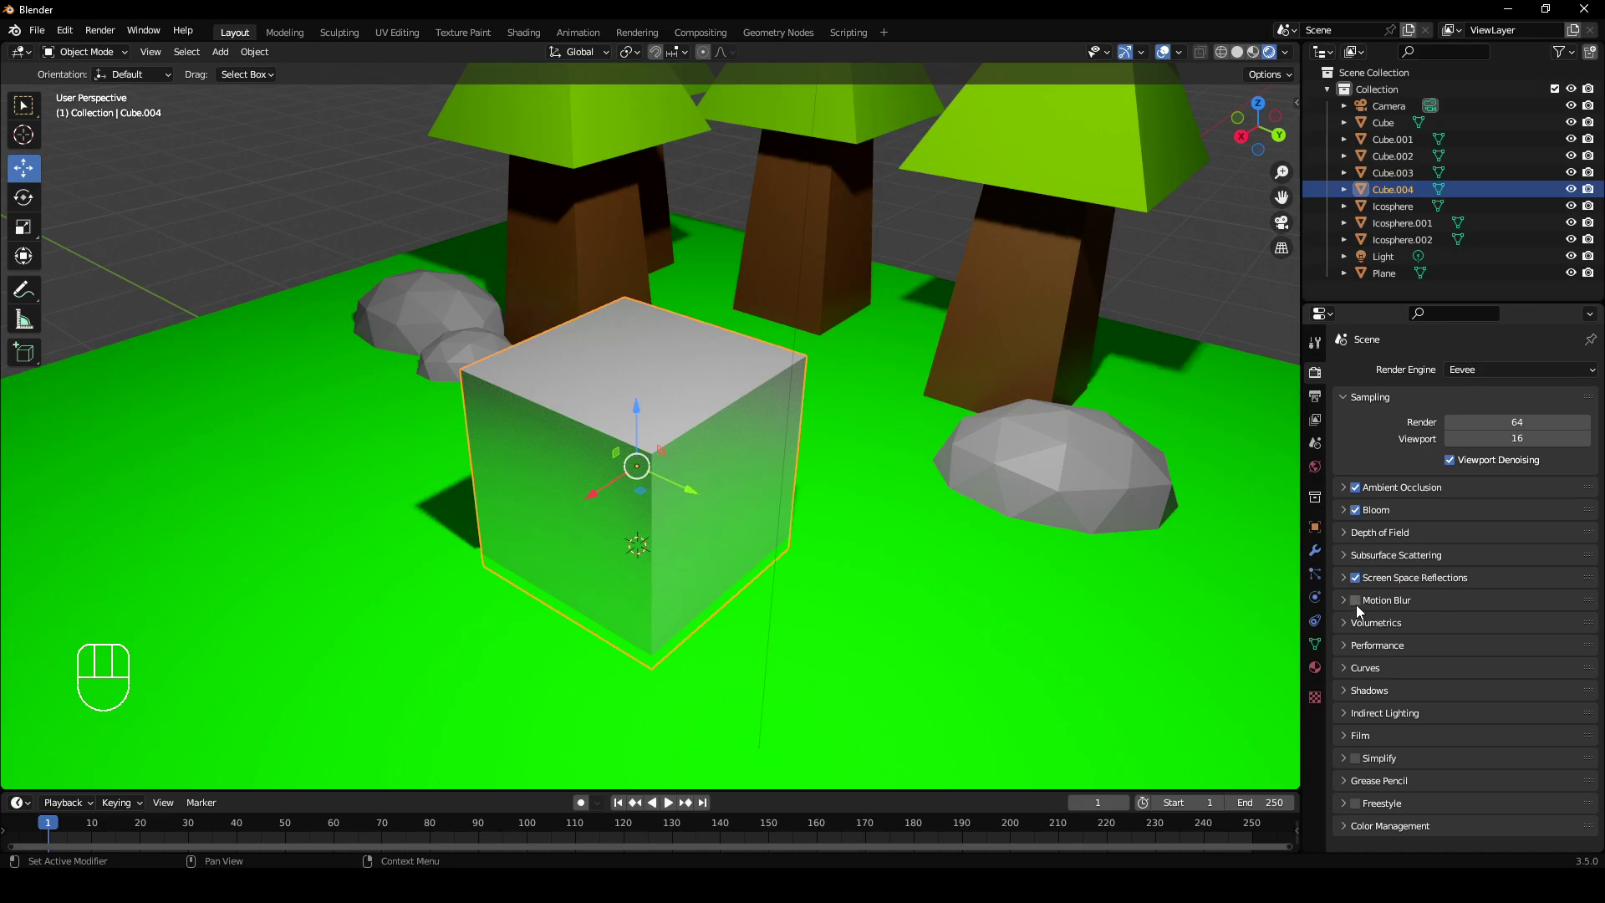
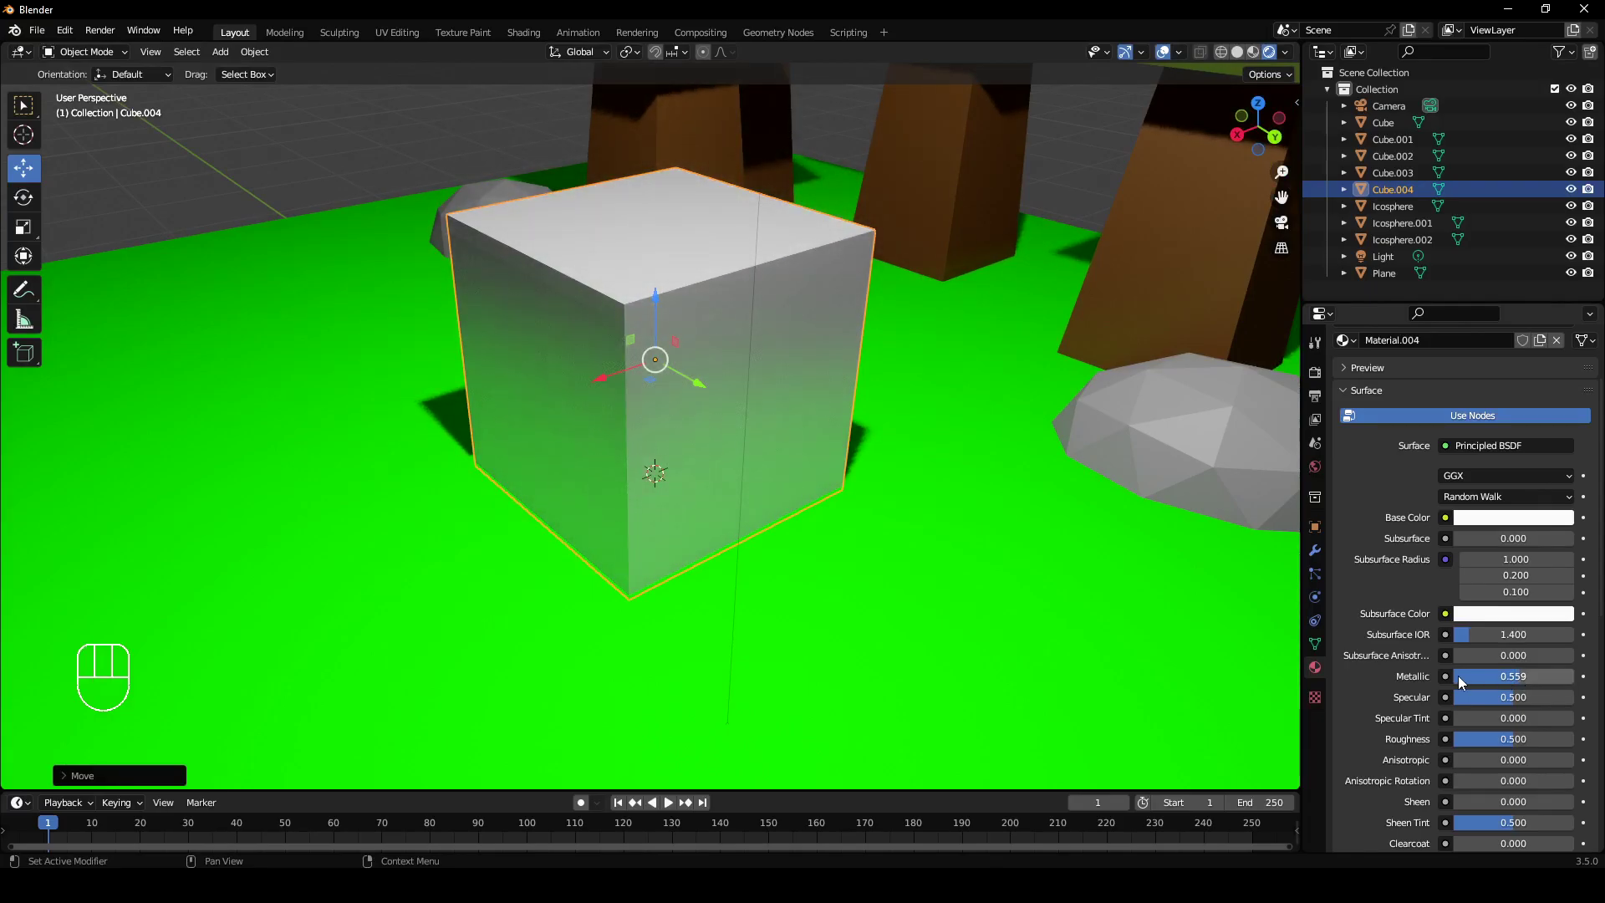
# Set the large cube's Metallic to about 0.56 so it faintly reflects the green grass.
pyautogui.moveTo(651, 508); pyautogui.dragTo(793, 564)
pyautogui.middleClick(677, 443)
pyautogui.moveTo(782, 470); pyautogui.dragTo(647, 307)
pyautogui.moveTo(786, 458); pyautogui.dragTo(750, 476)
pyautogui.moveTo(771, 533); pyautogui.dragTo(665, 542)
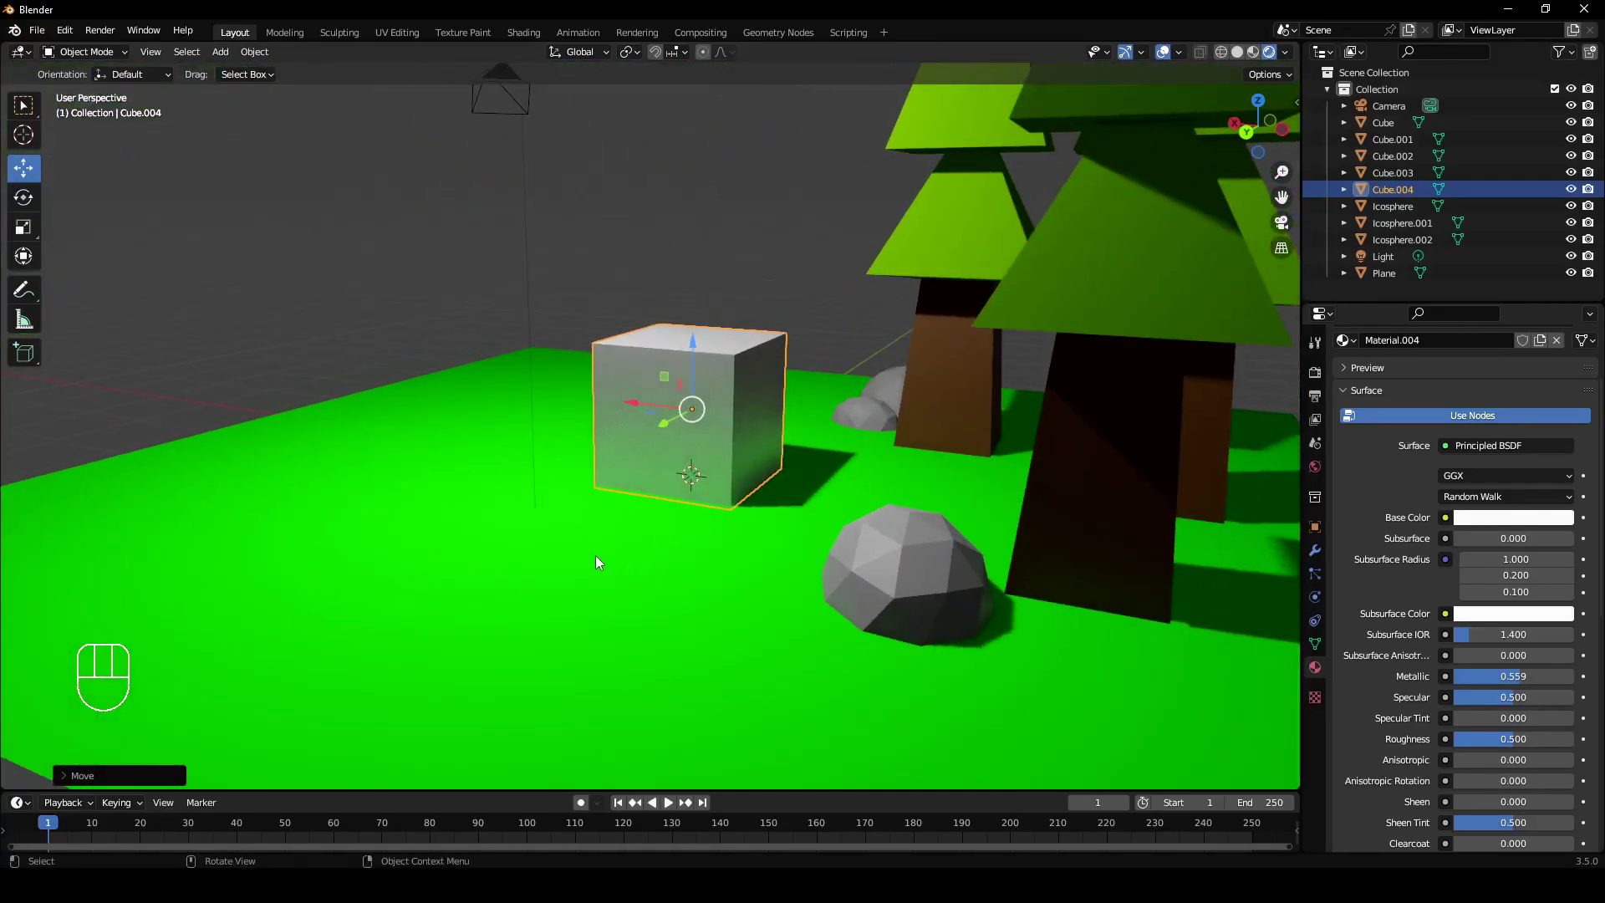
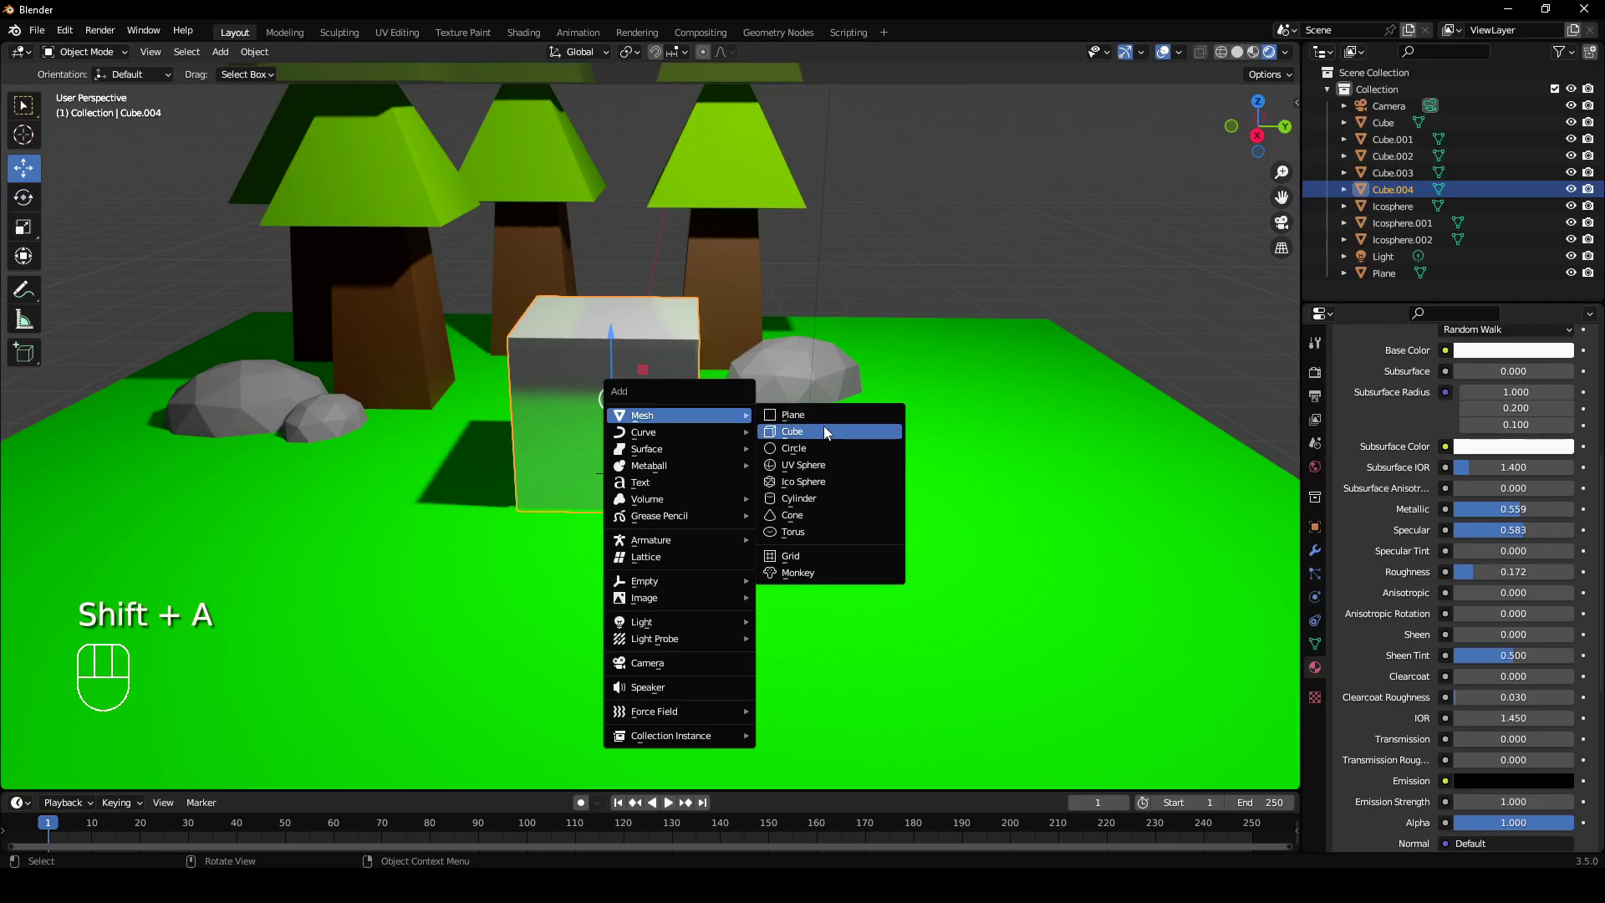
# Place a small cube atop the large cube and give it a material with red emission.
pyautogui.moveTo(616, 422); pyautogui.dragTo(632, 336)
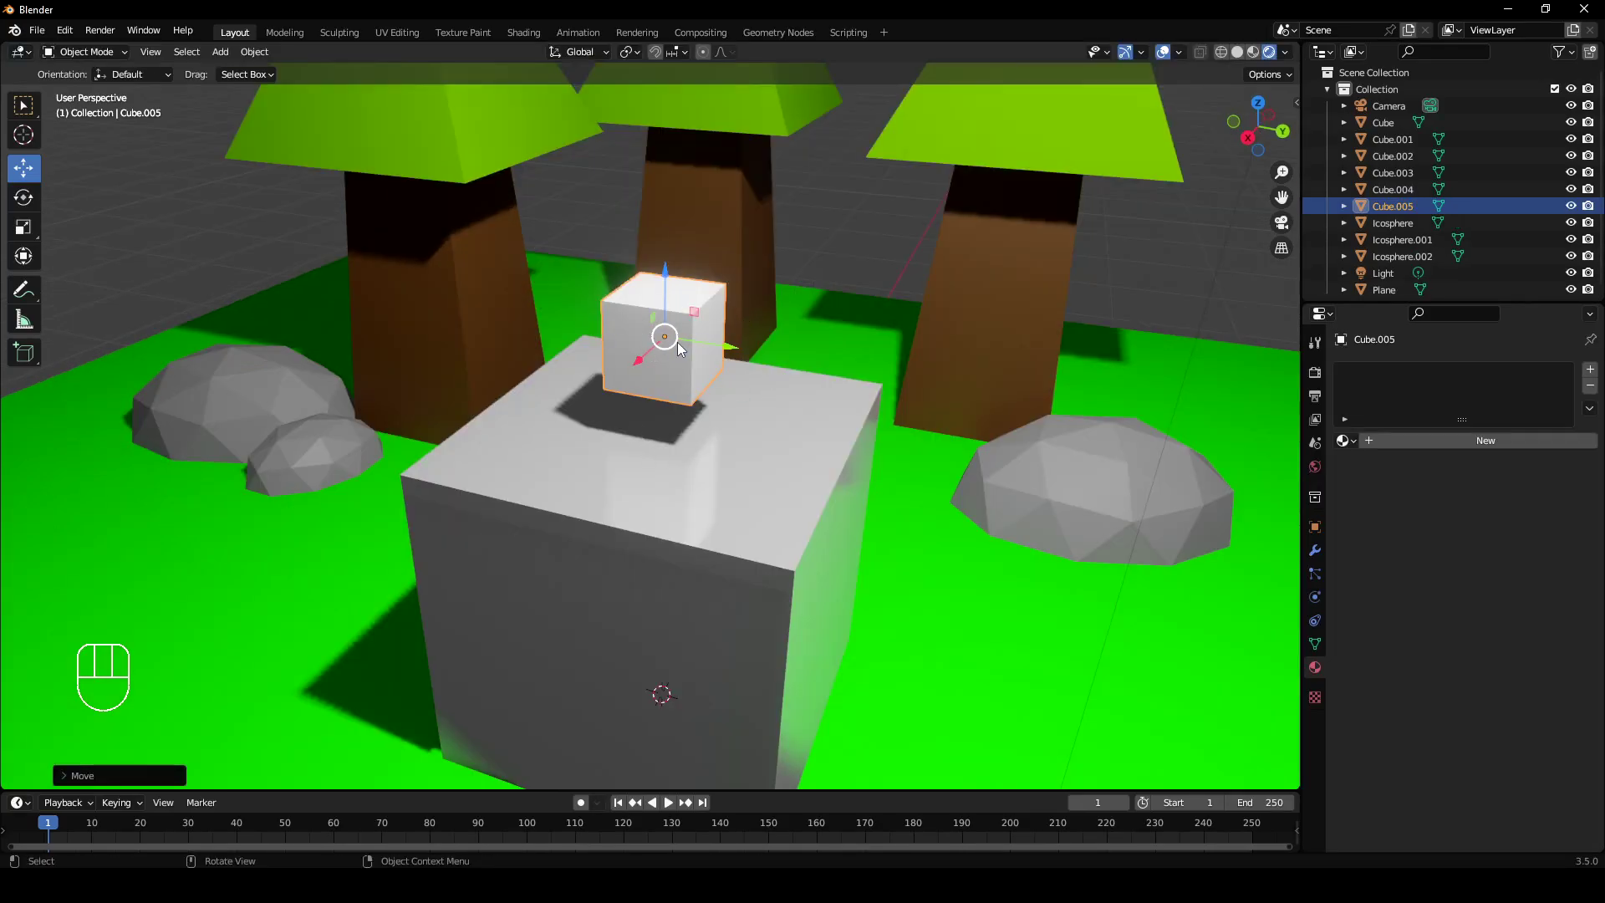
pyautogui.click(1524, 447)
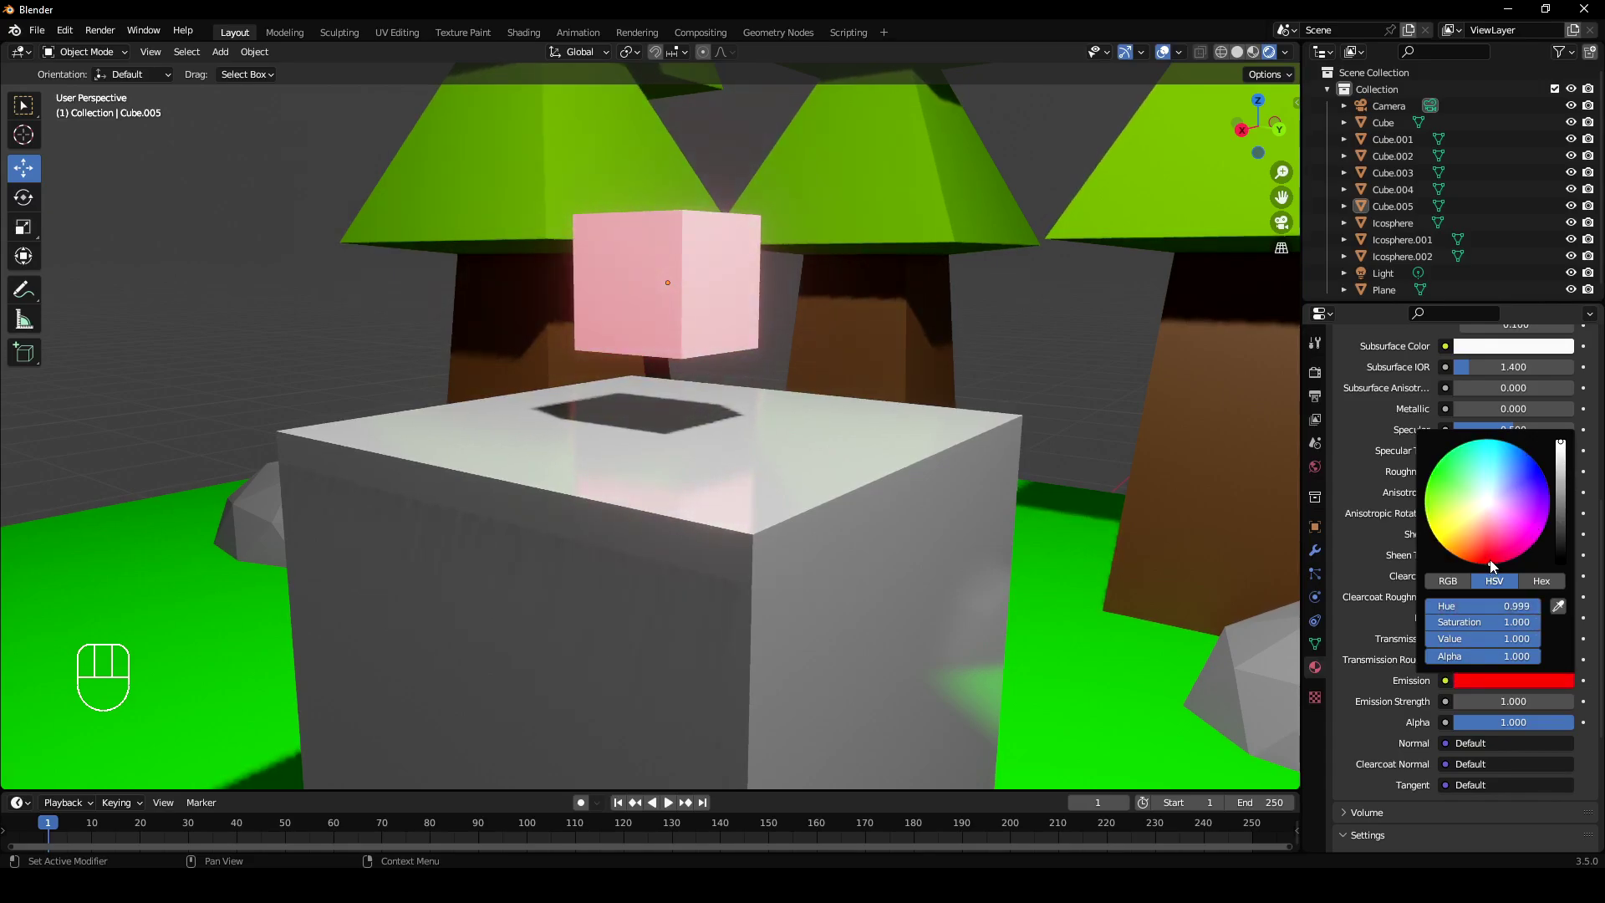
pyautogui.middleClick(995, 487)
pyautogui.moveTo(956, 373); pyautogui.dragTo(950, 408)
pyautogui.moveTo(952, 409); pyautogui.dragTo(967, 431)
pyautogui.middleClick(968, 402)
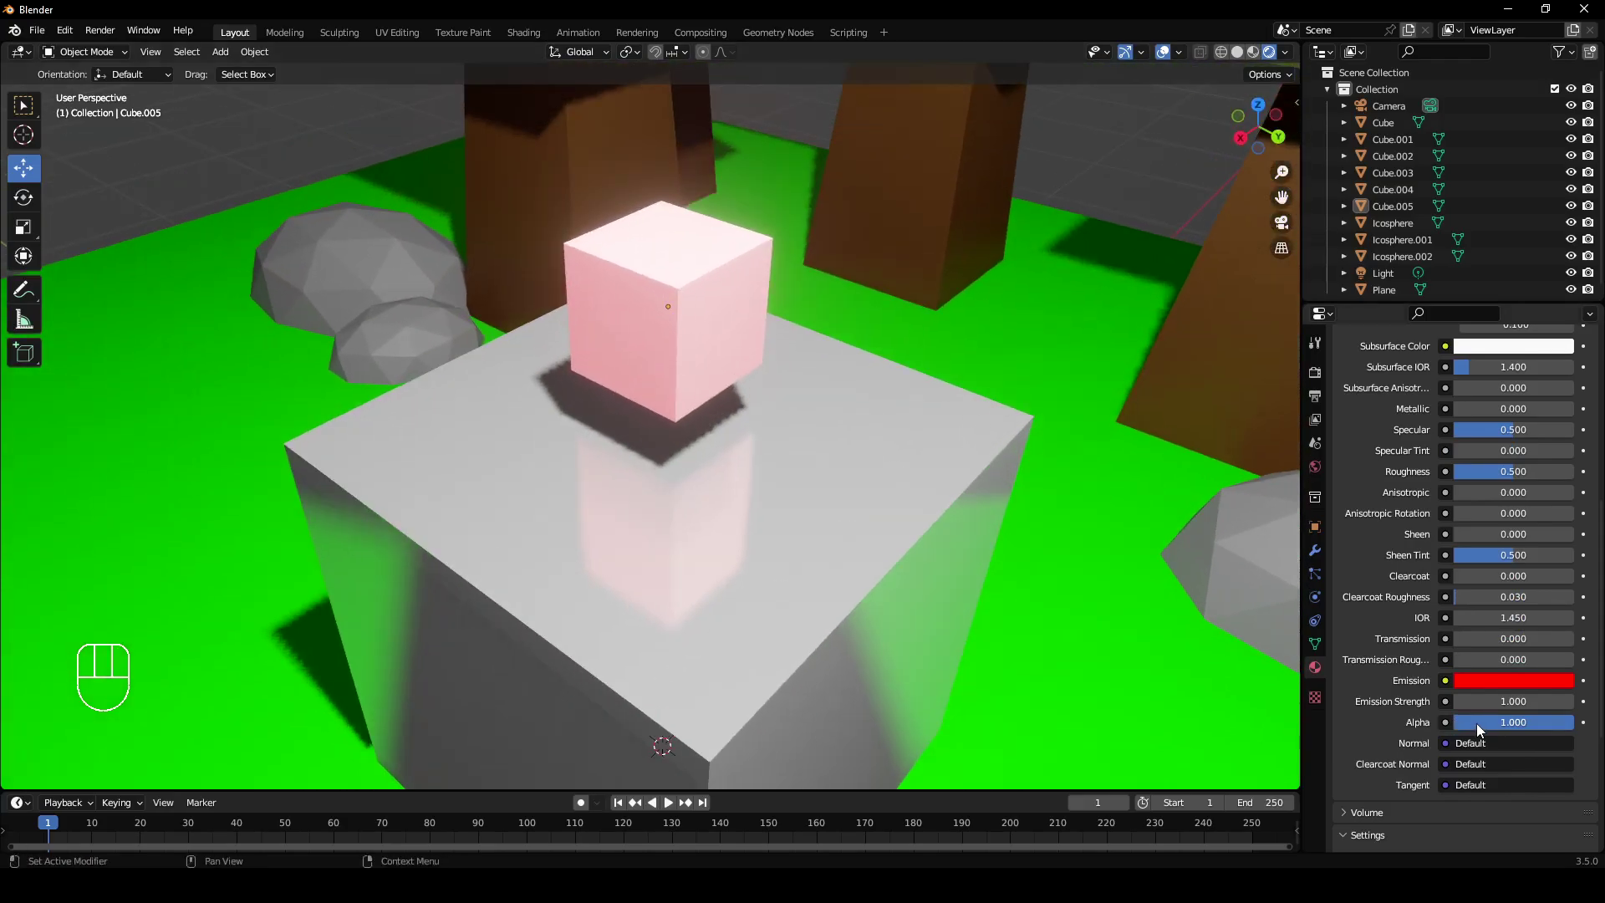
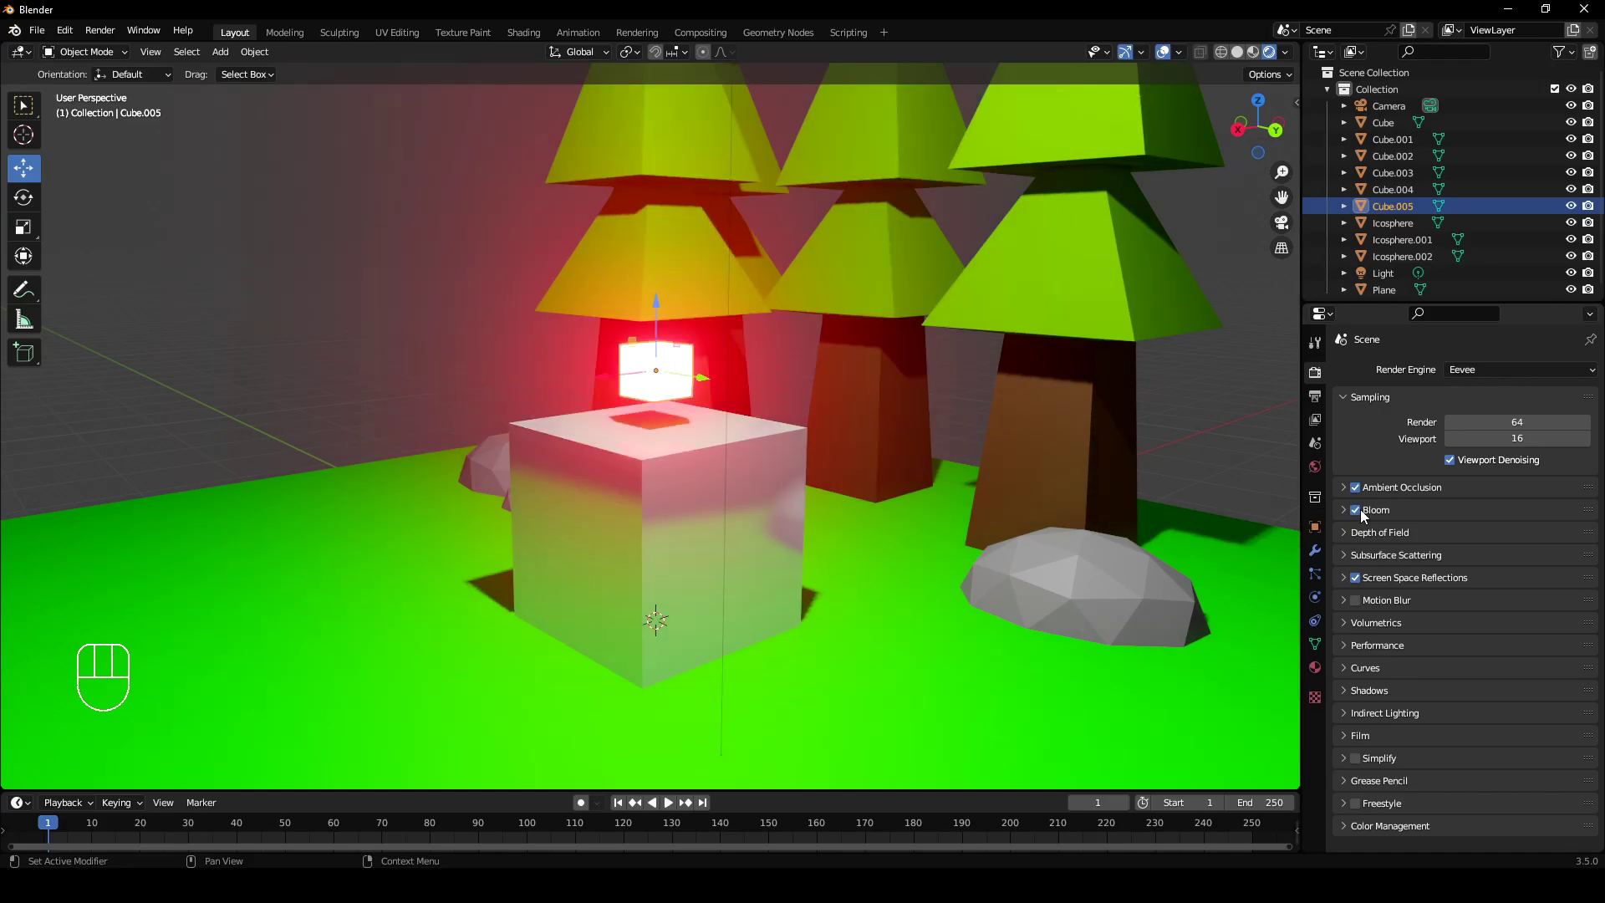
pyautogui.click(1367, 517)
pyautogui.doubleClick(1366, 518)
pyautogui.click(1367, 517)
pyautogui.doubleClick(1367, 518)
pyautogui.middleClick(968, 534)
pyautogui.press('a')
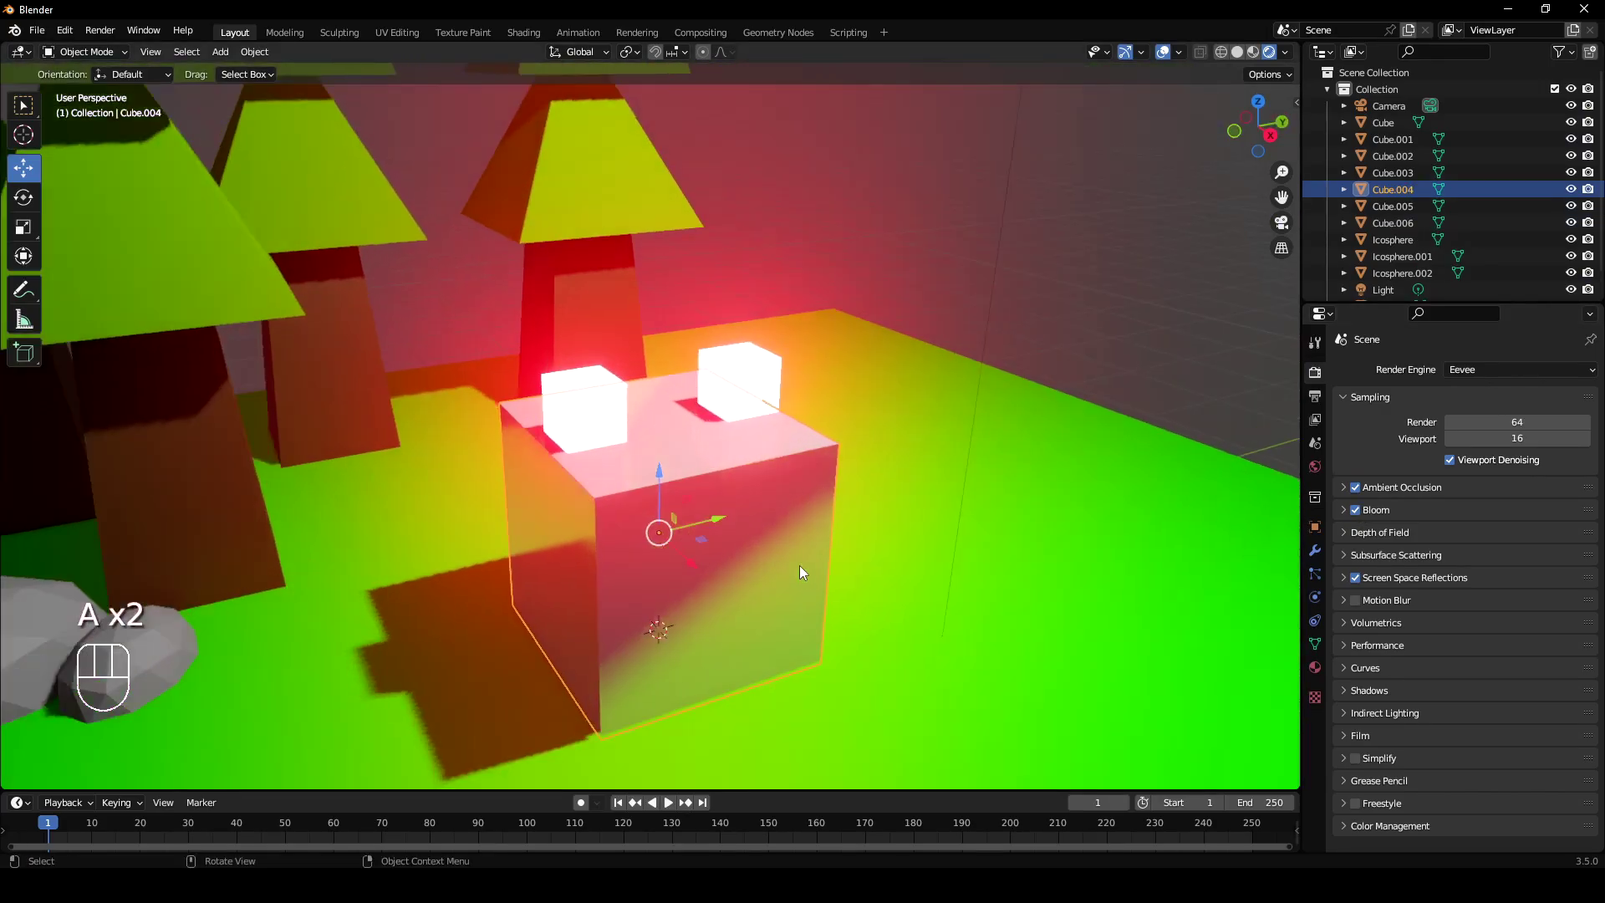
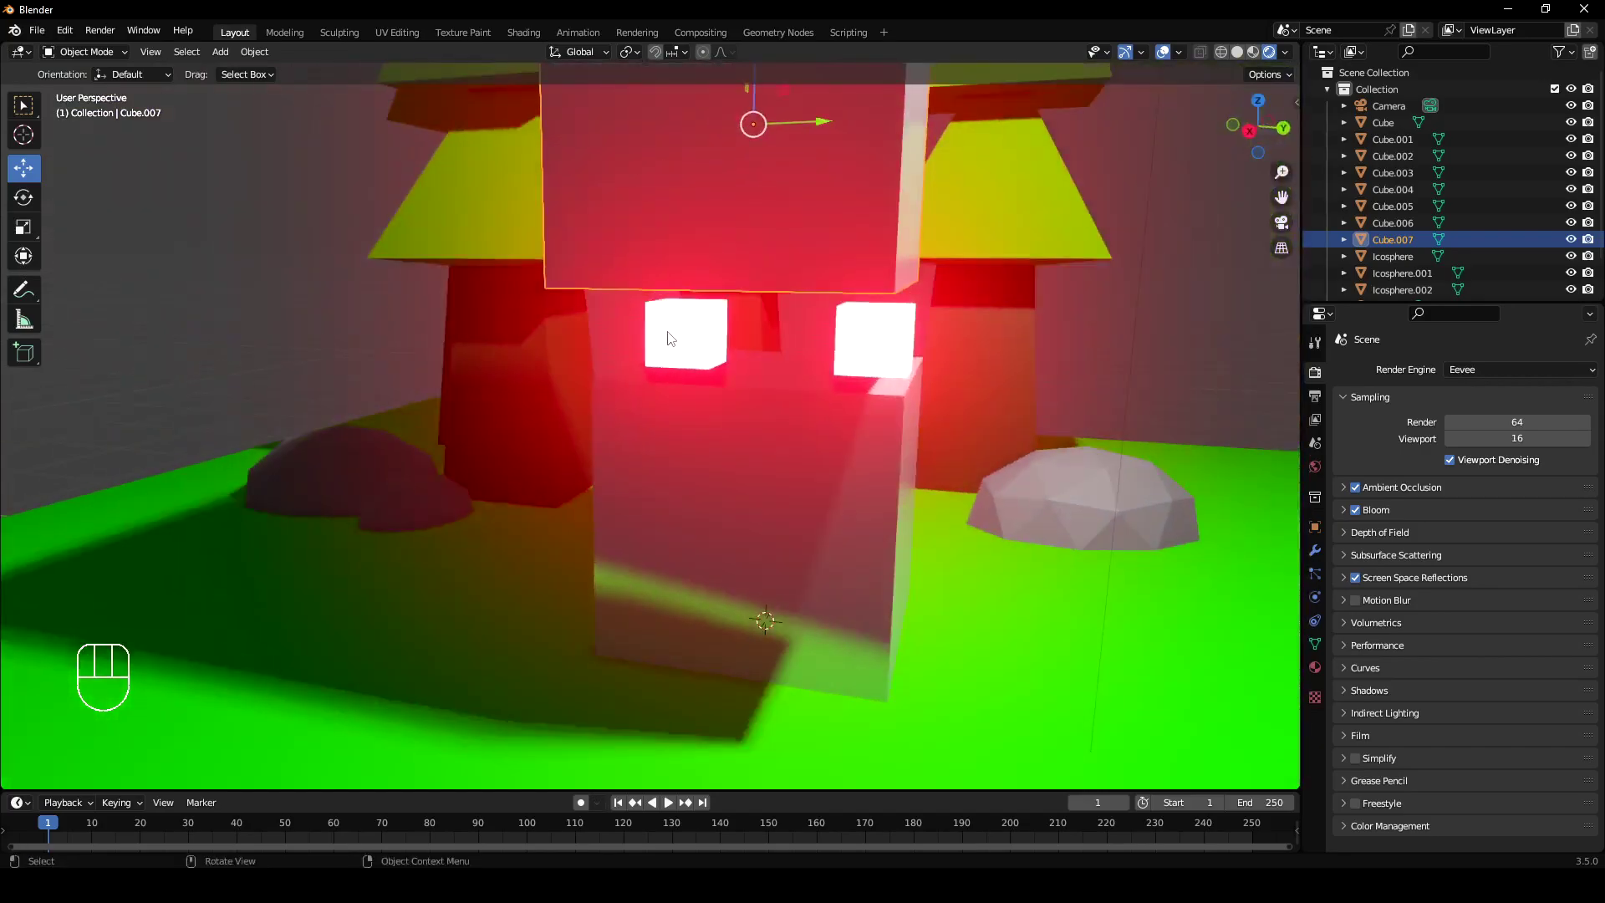
pyautogui.moveTo(701, 378); pyautogui.dragTo(735, 377)
pyautogui.middleClick(830, 408)
pyautogui.moveTo(812, 416); pyautogui.dragTo(773, 431)
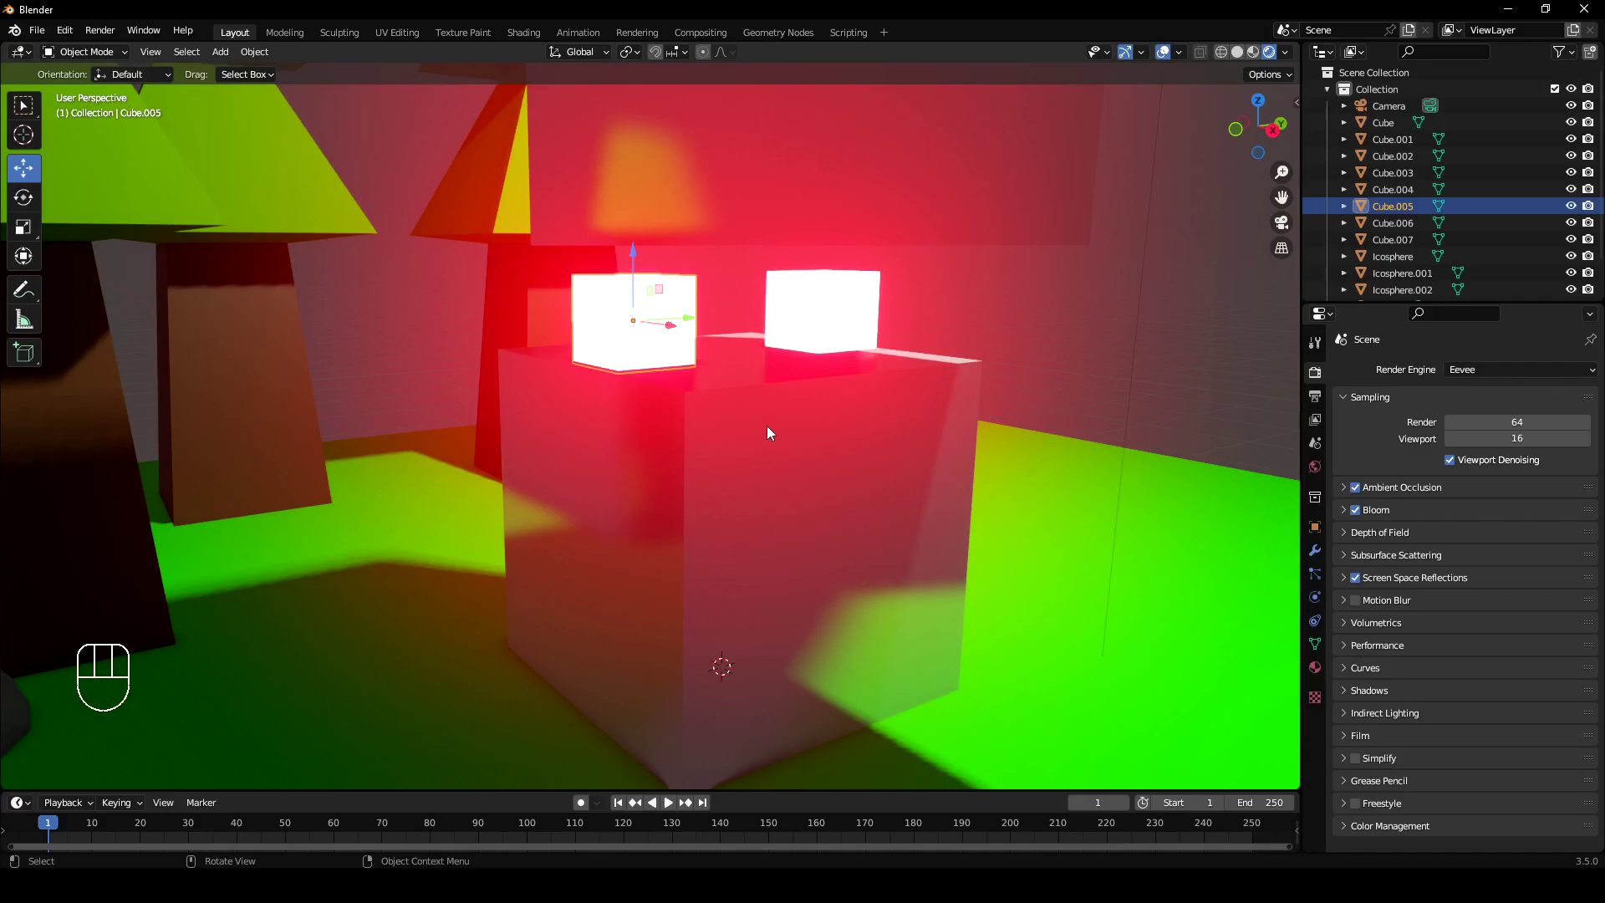
pyautogui.press('g')
pyautogui.press('g')
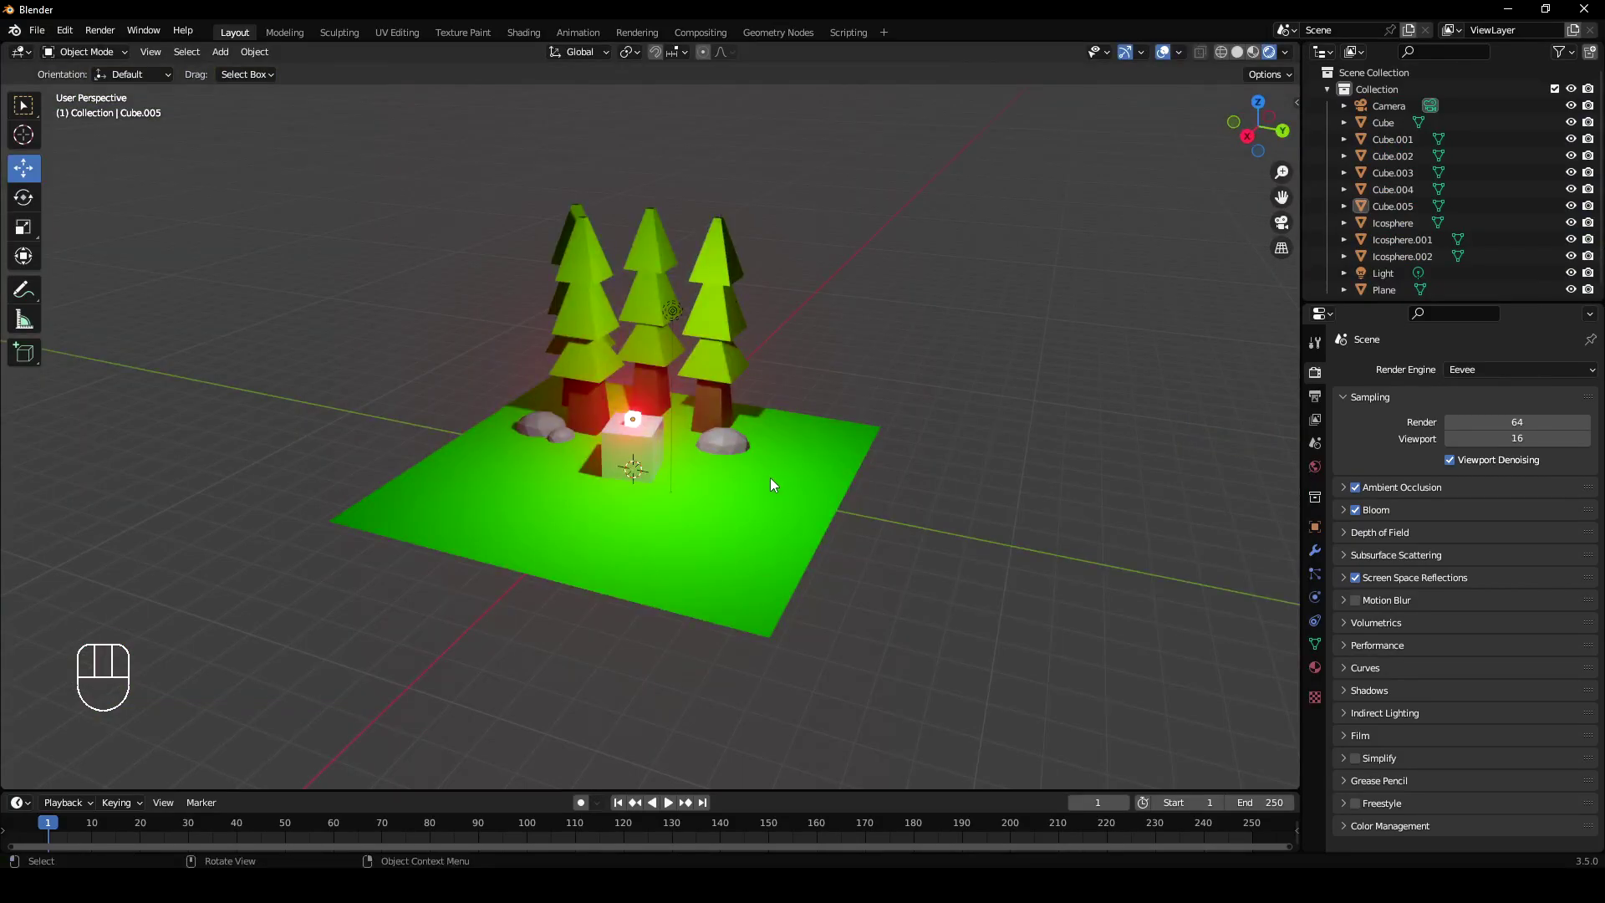
# In World Properties, change the world background colour to purple.
pyautogui.moveTo(747, 484); pyautogui.dragTo(783, 469)
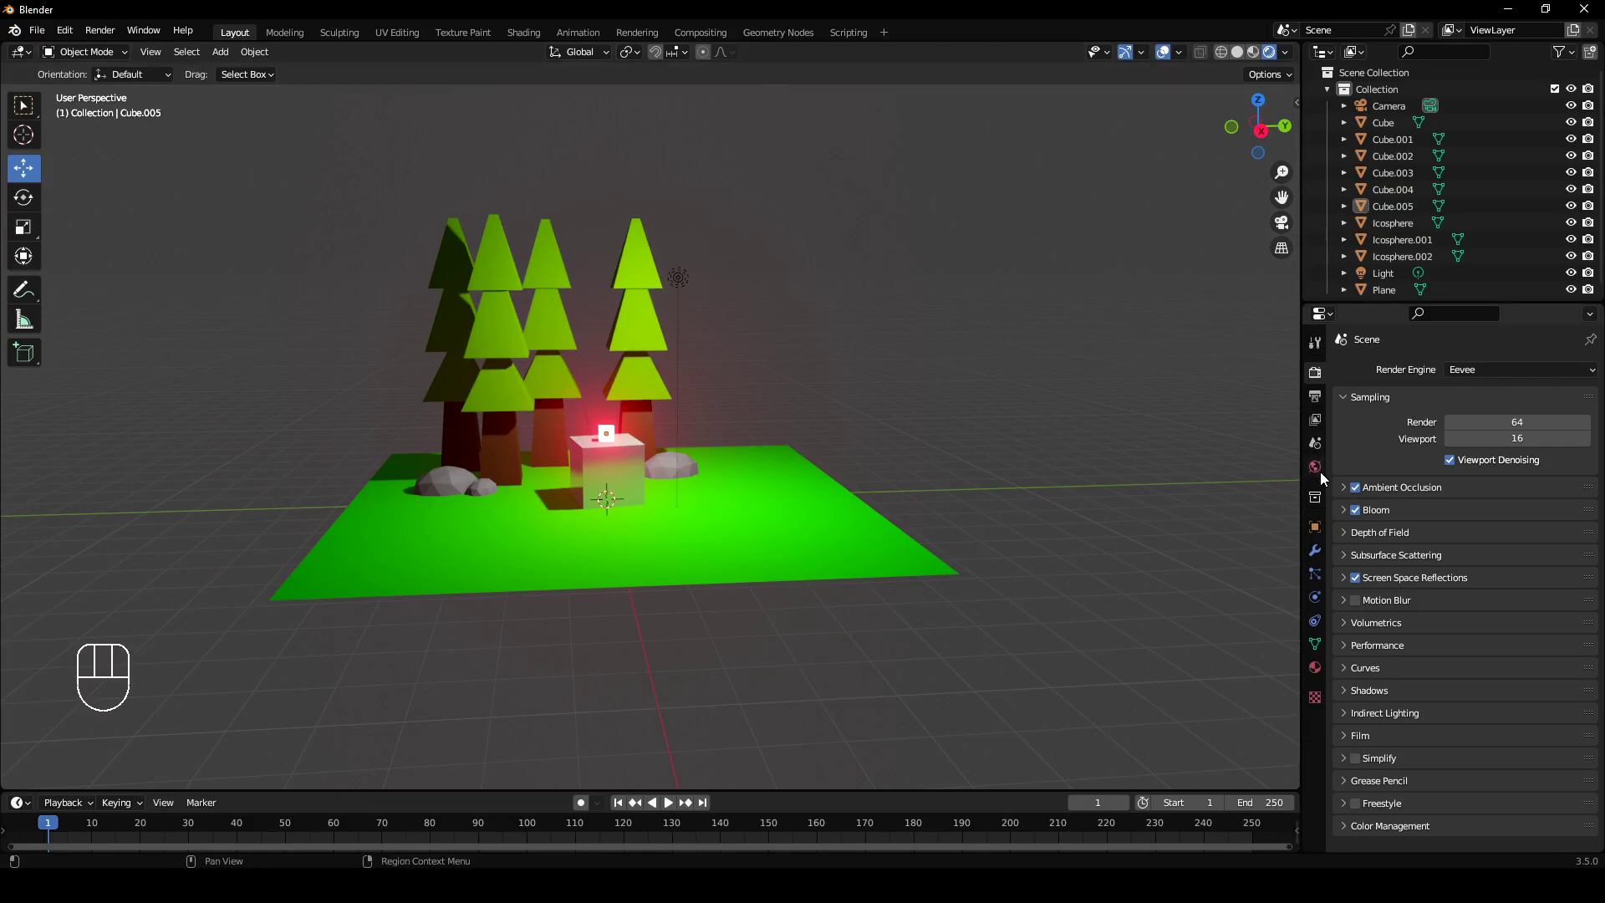
pyautogui.click(1320, 475)
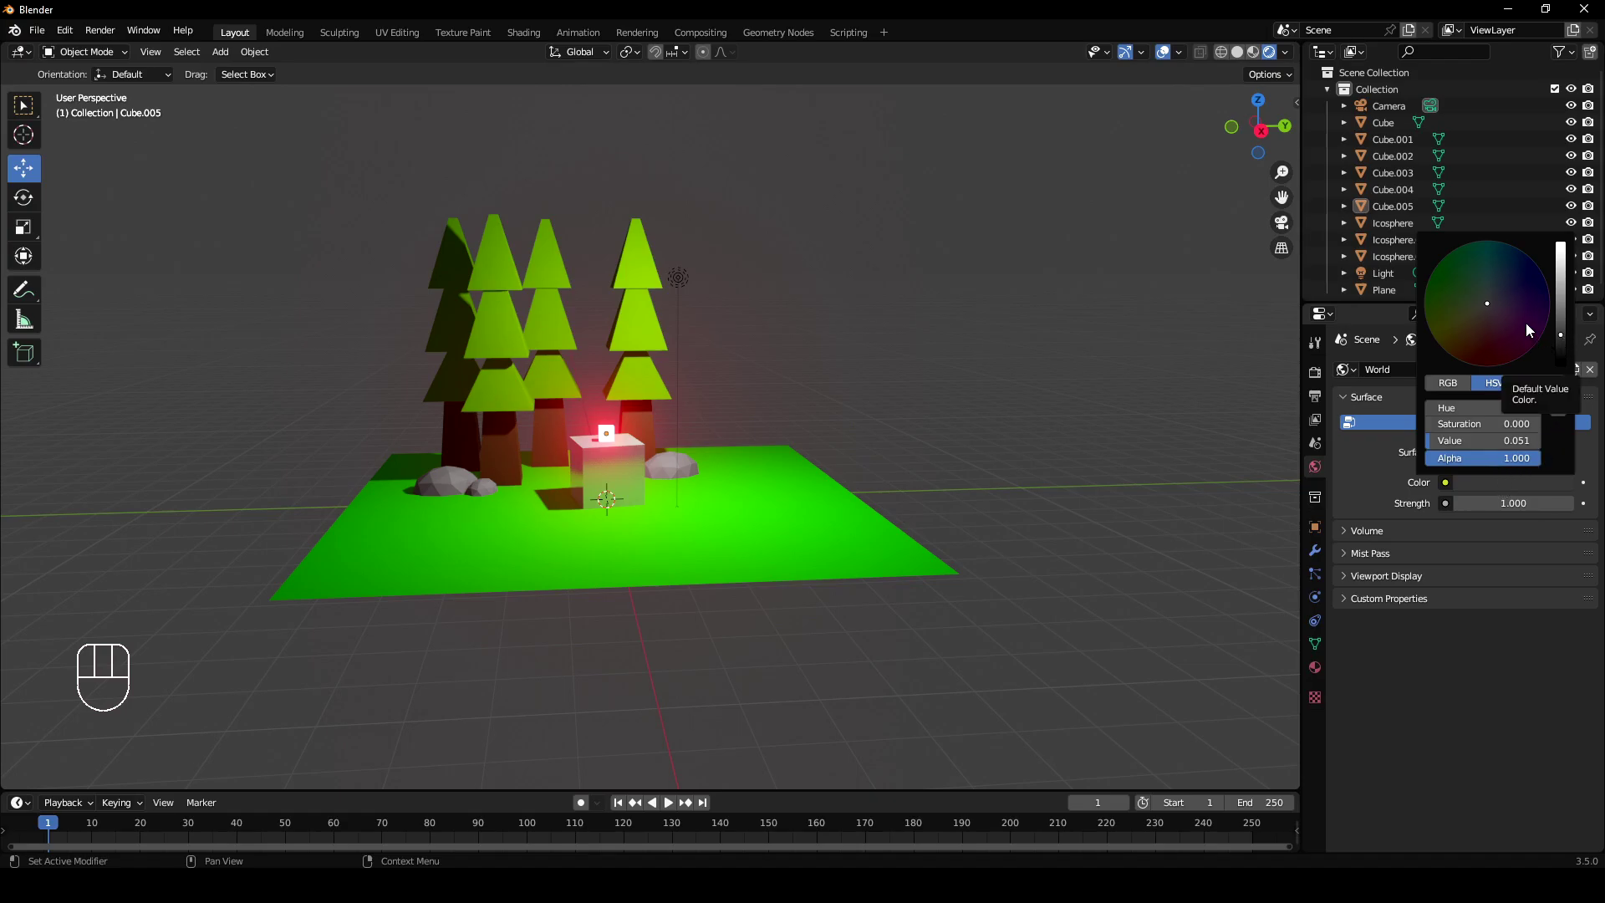
pyautogui.moveTo(955, 469); pyautogui.dragTo(933, 474)
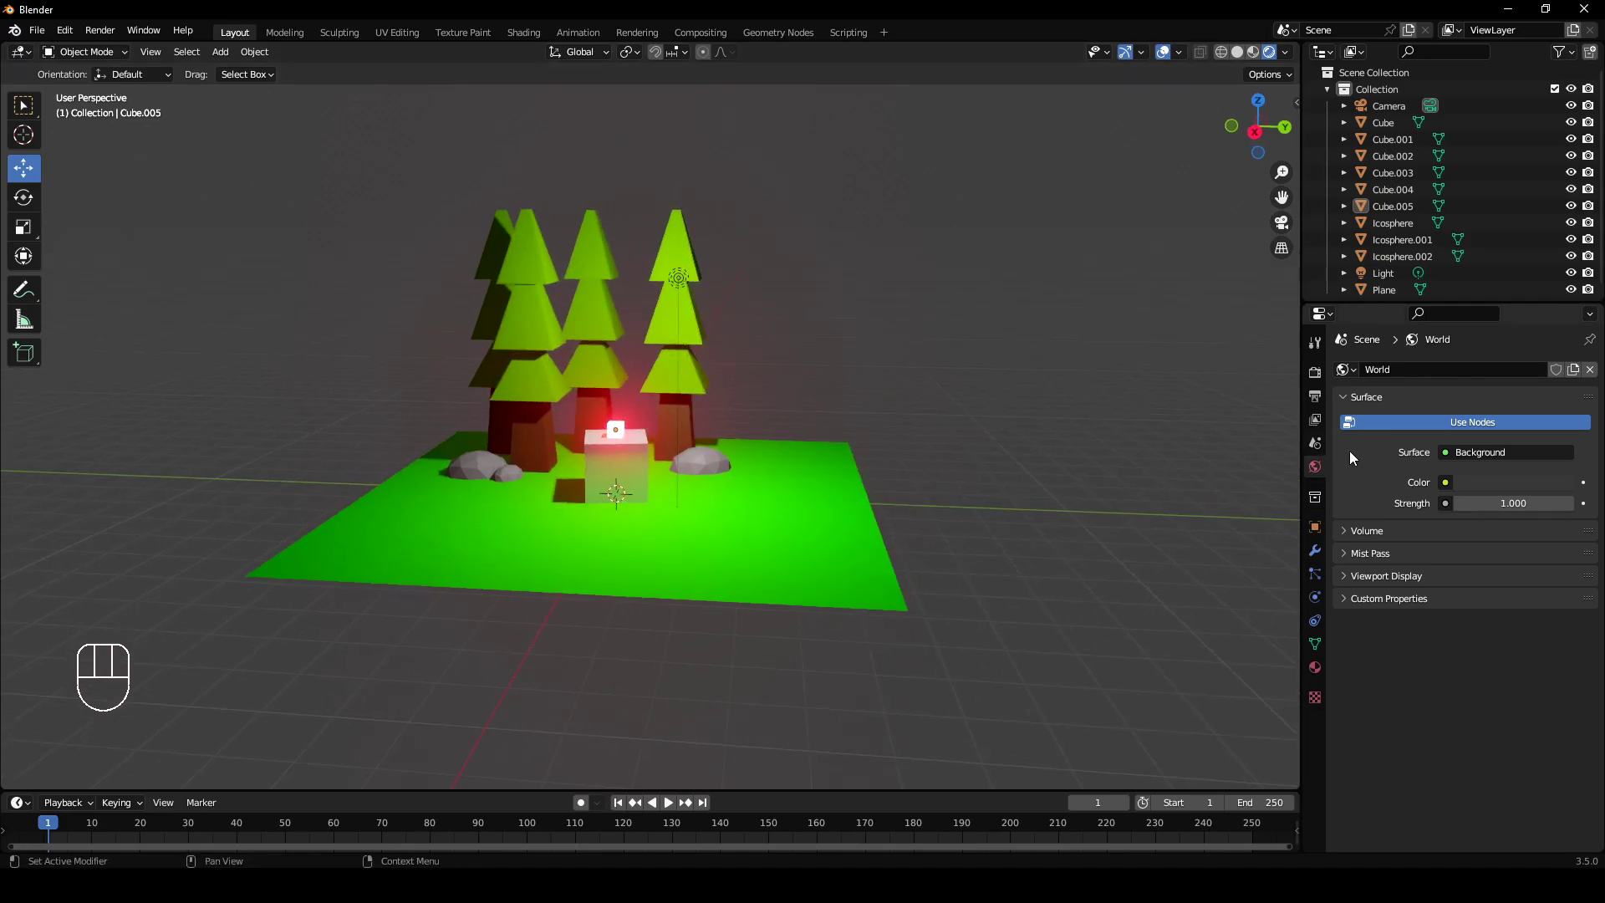
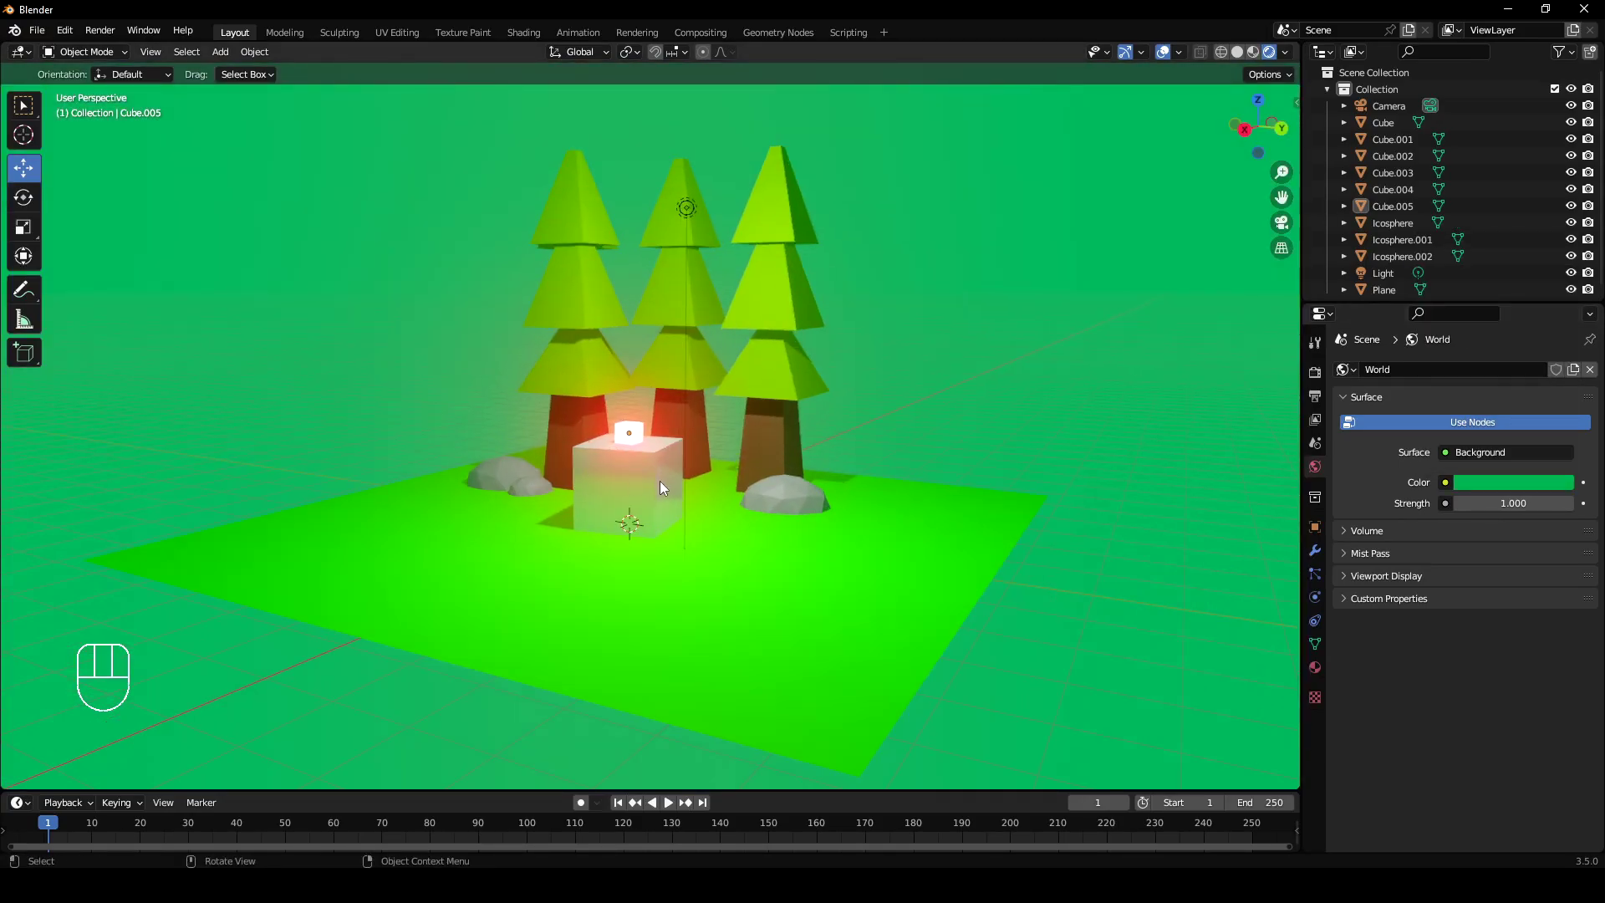
pyautogui.middleClick(883, 536)
pyautogui.moveTo(973, 398); pyautogui.dragTo(989, 348)
pyautogui.moveTo(1066, 295); pyautogui.dragTo(977, 398)
pyautogui.moveTo(769, 352); pyautogui.dragTo(838, 355)
pyautogui.moveTo(800, 339); pyautogui.dragTo(790, 293)
pyautogui.moveTo(622, 395); pyautogui.dragTo(610, 481)
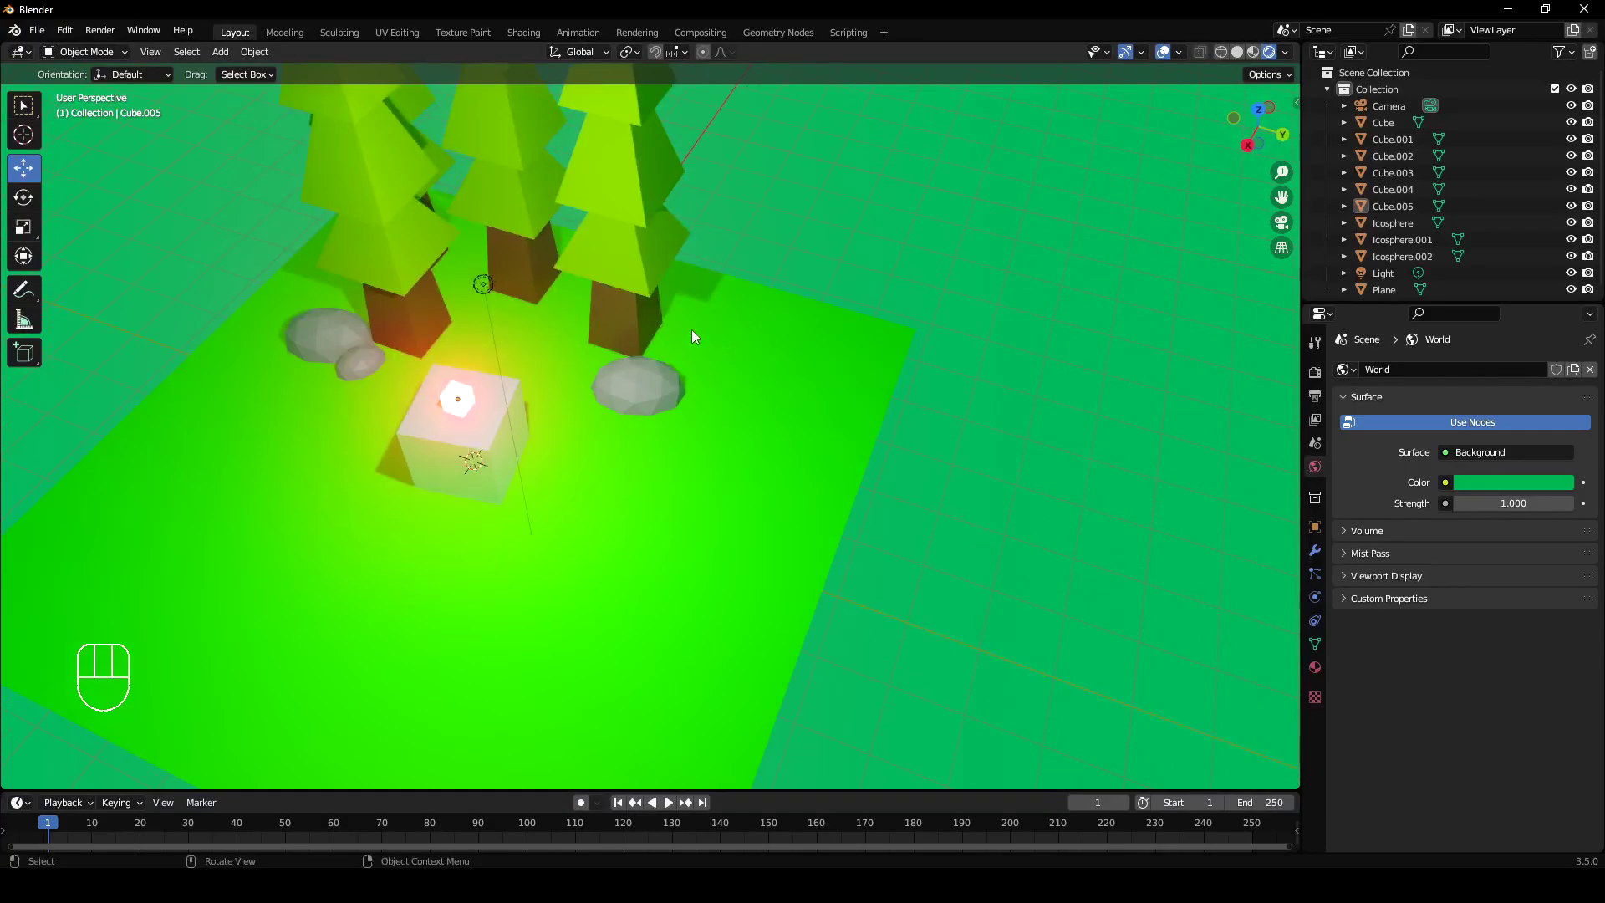
pyautogui.moveTo(825, 385); pyautogui.dragTo(777, 336)
pyautogui.click(1508, 494)
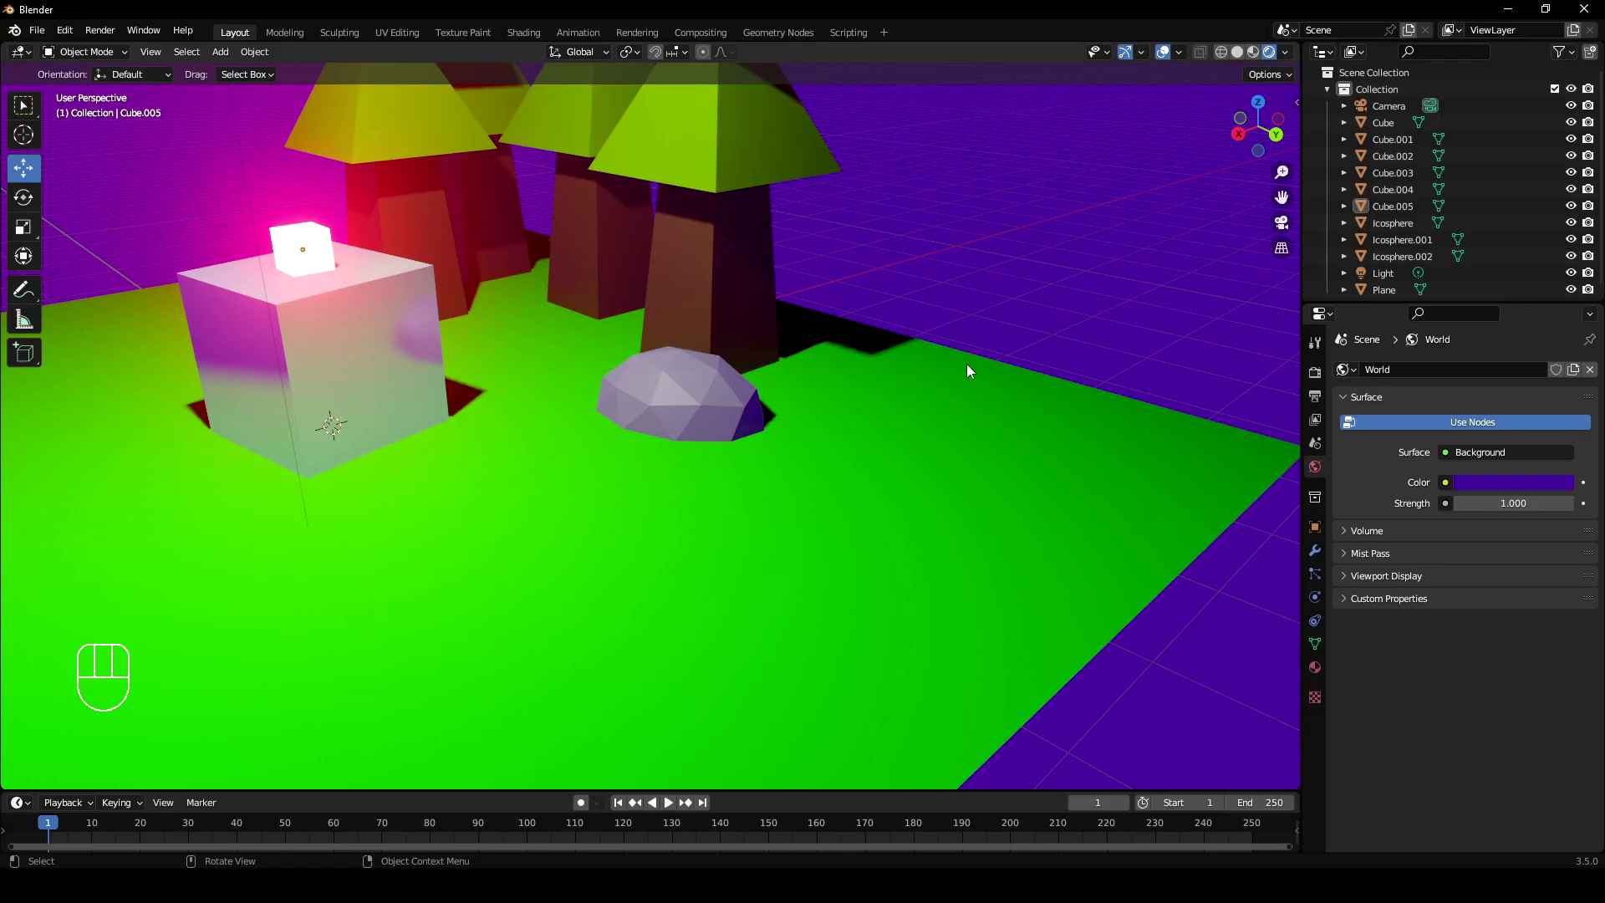
# Change the world background to a soft blue and view the scene through the camera.
pyautogui.middleClick(965, 351)
pyautogui.moveTo(999, 349); pyautogui.dragTo(936, 366)
pyautogui.moveTo(953, 377); pyautogui.dragTo(995, 380)
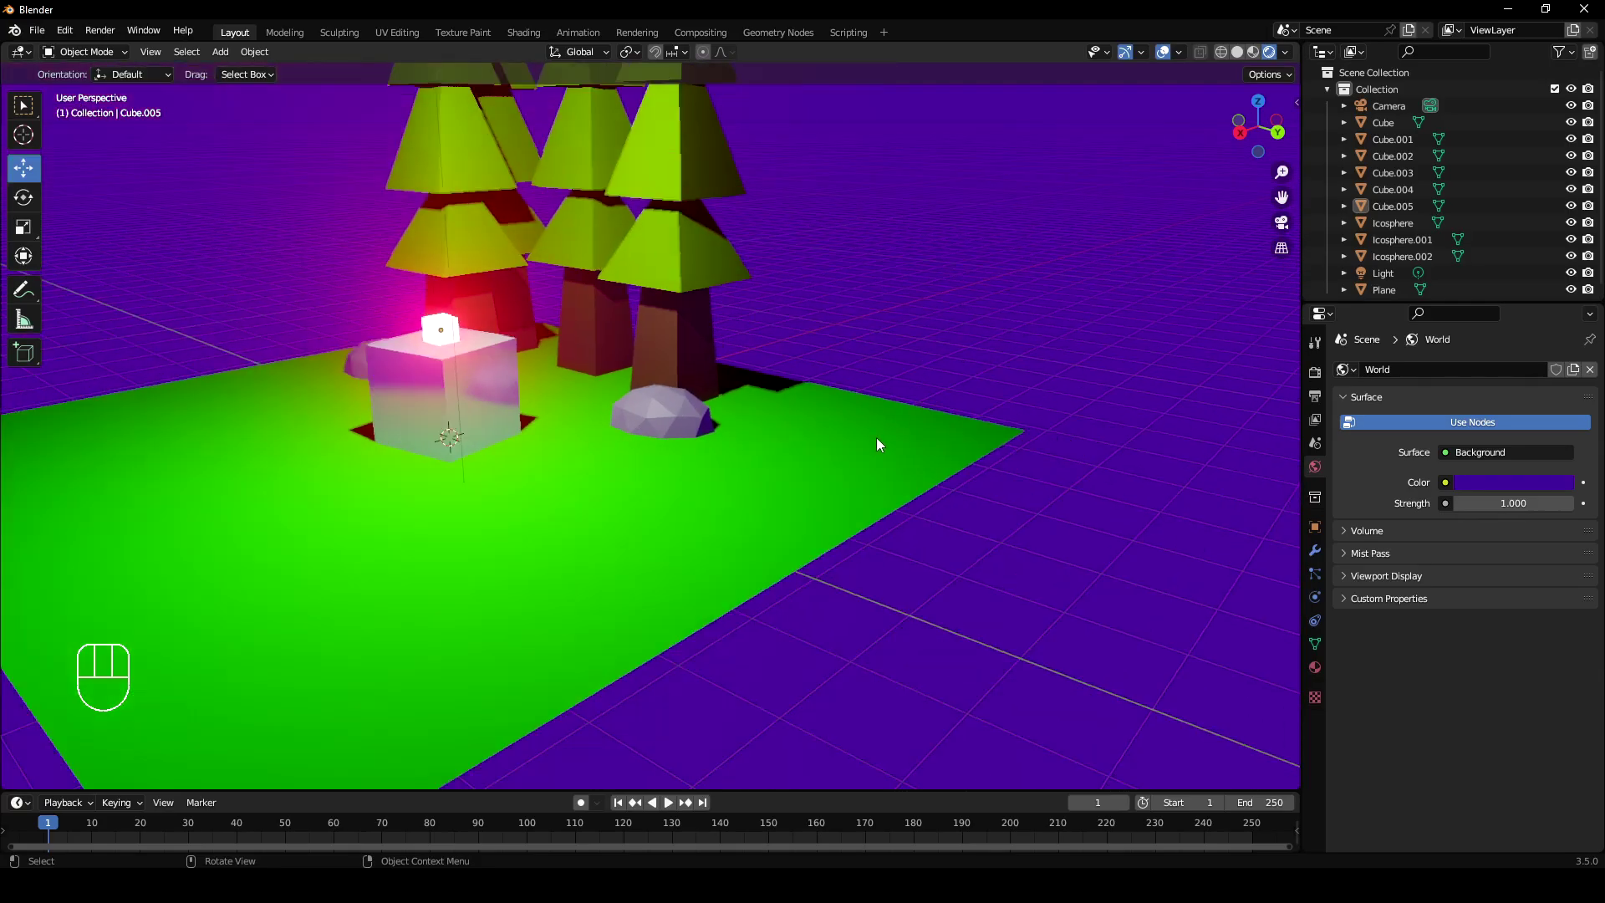
pyautogui.middleClick(704, 438)
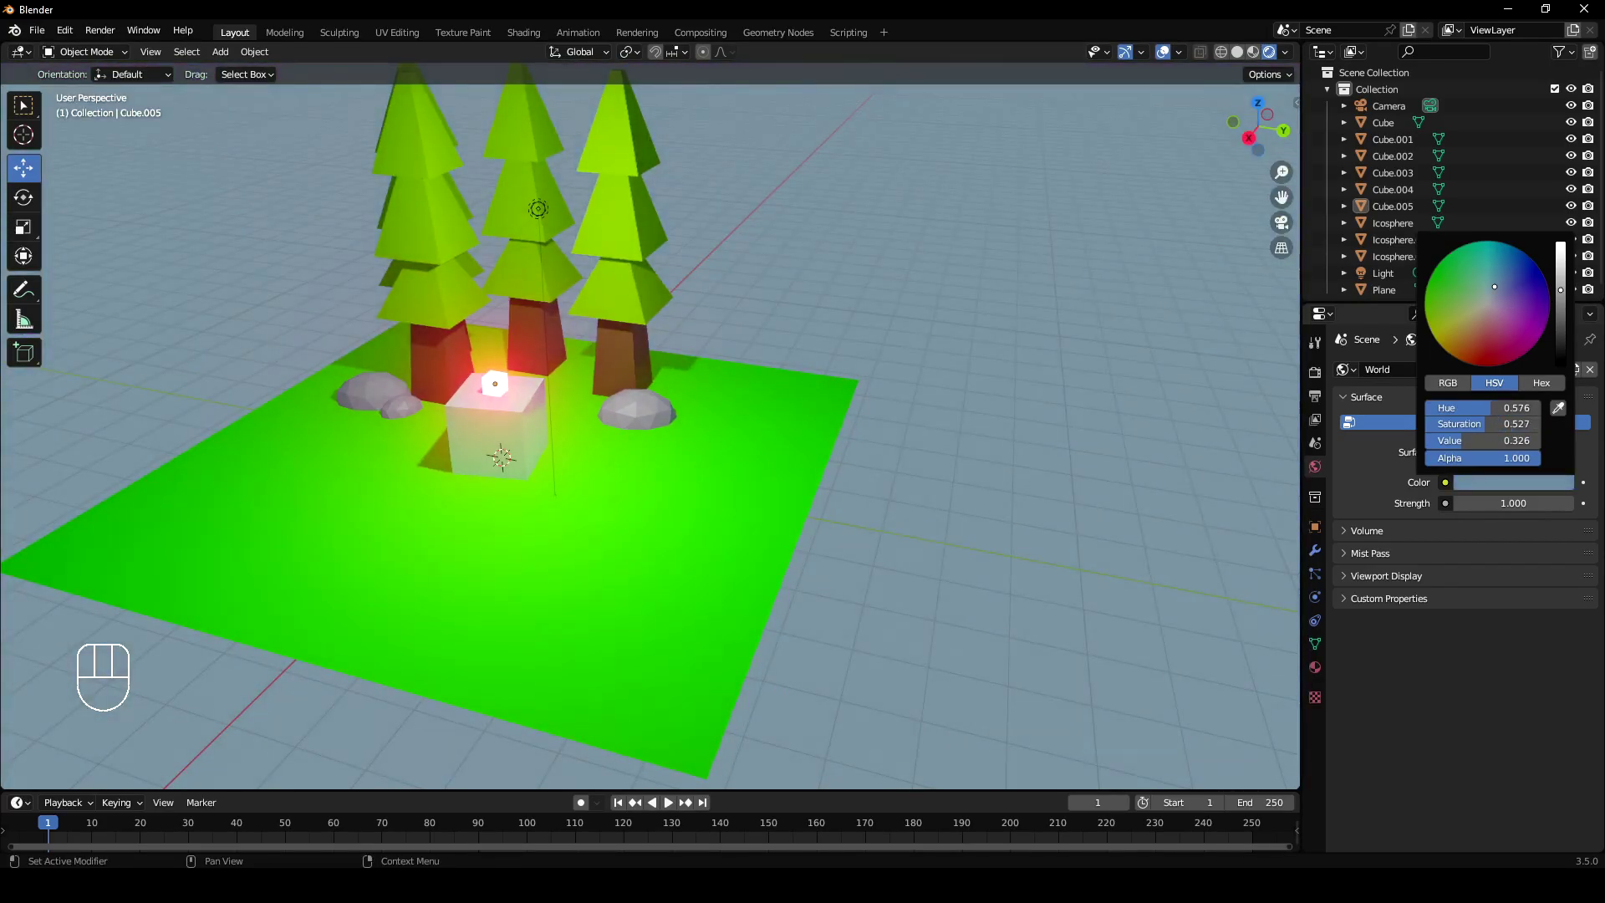
pyautogui.moveTo(952, 410); pyautogui.dragTo(970, 380)
pyautogui.moveTo(974, 426); pyautogui.dragTo(984, 474)
pyautogui.press('g')
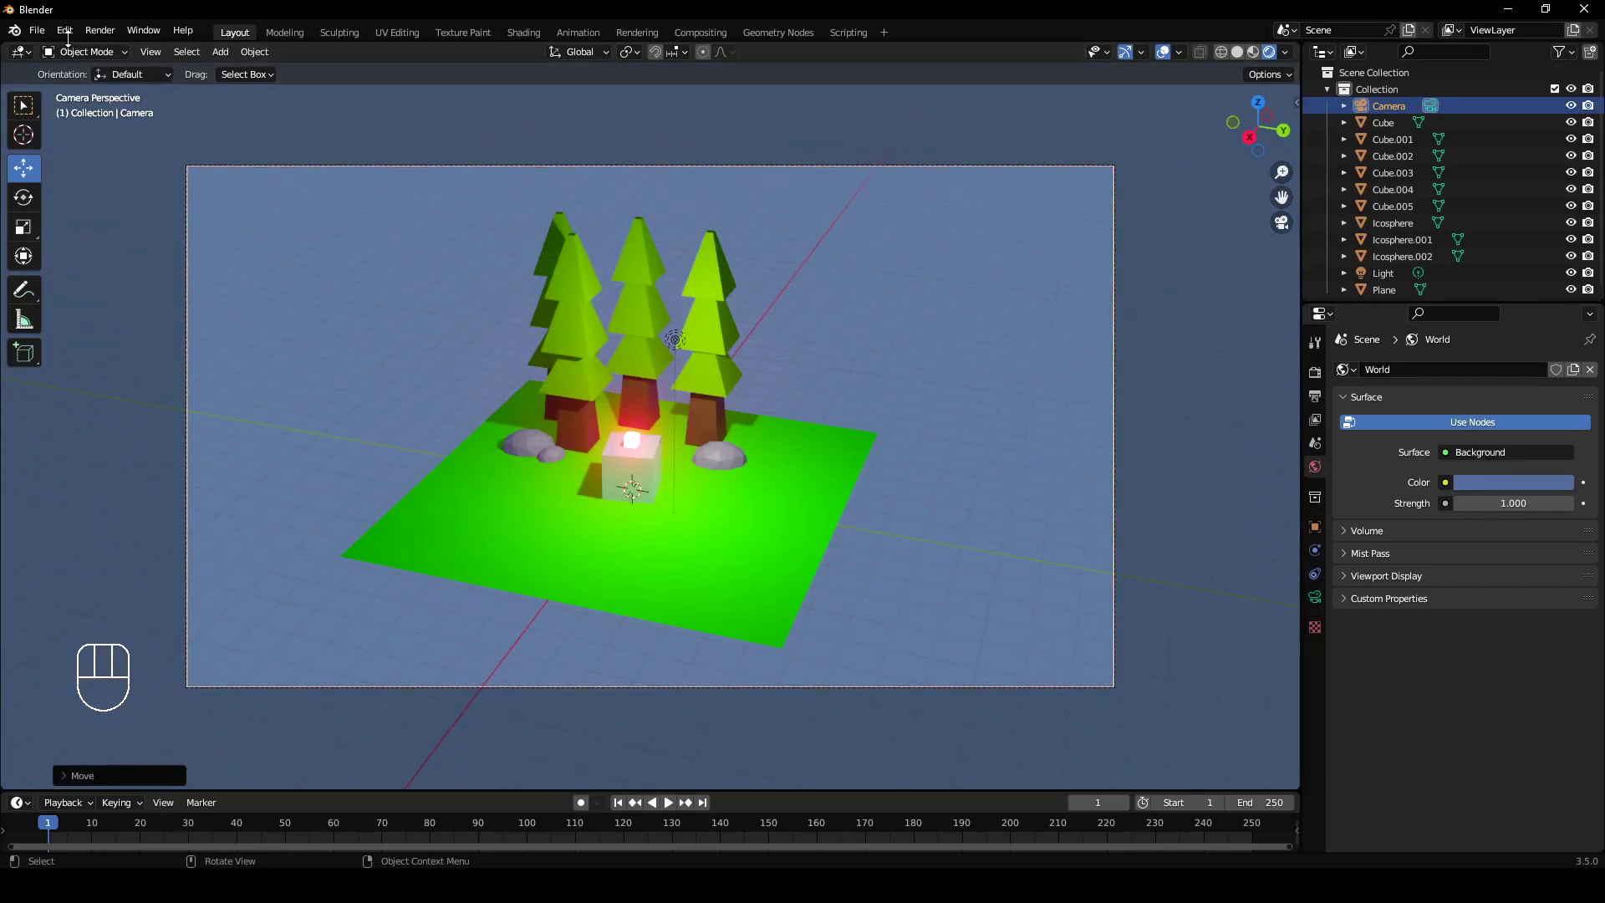